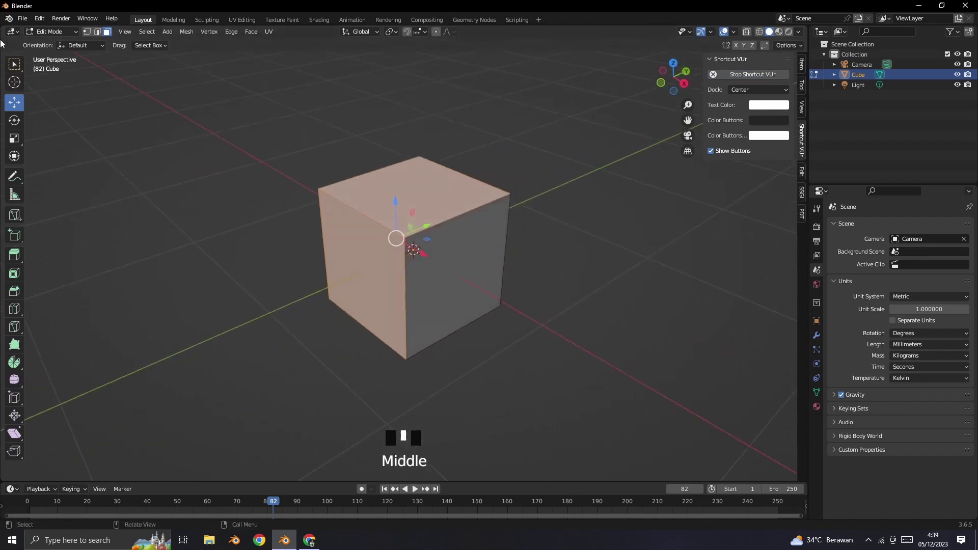
Step: Select the whole cube mesh and try a rough 400 mm upward move, then undo it
{"action": "left_click", "coordinate": [444, 264]}
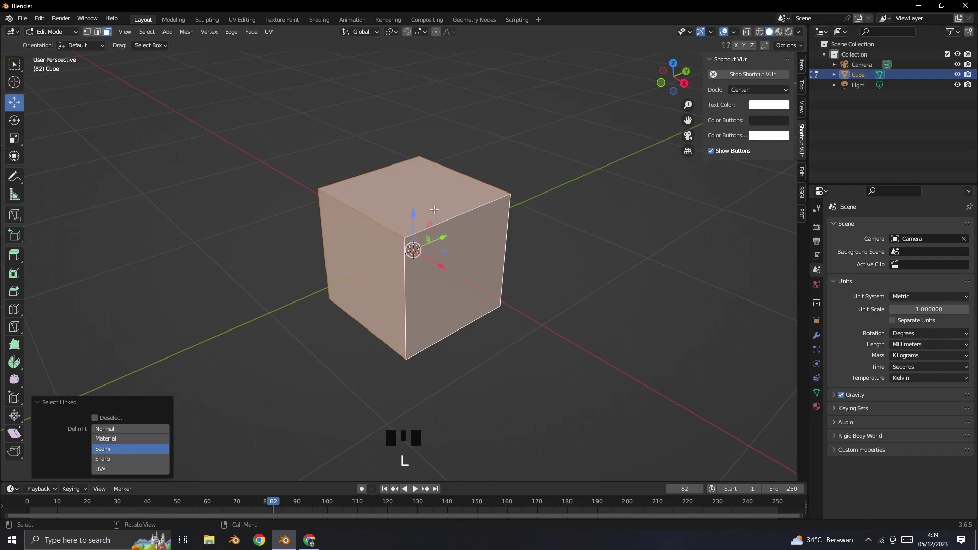
{"action": "left_click_drag", "start_coordinate": [414, 212], "coordinate": [424, 198]}
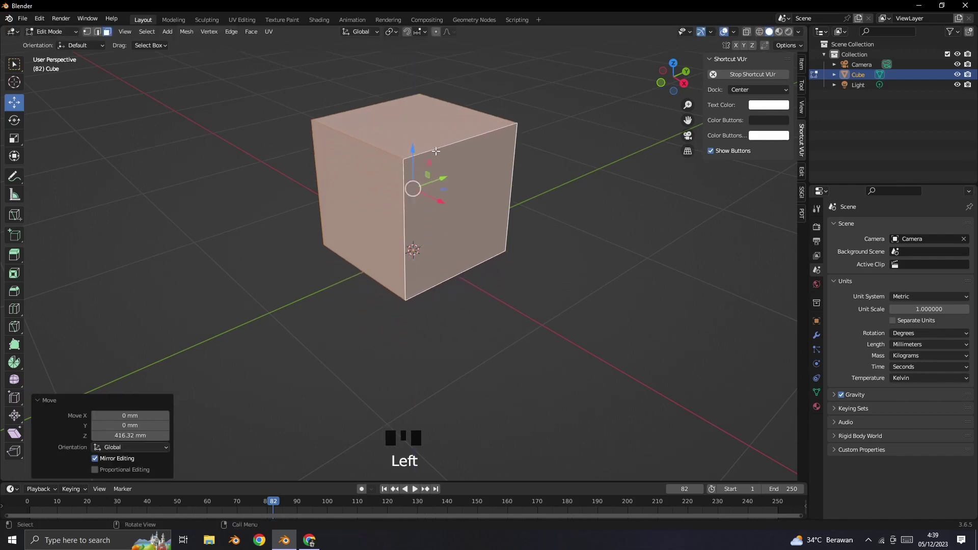
{"action": "key", "text": "4"}
{"action": "key", "text": "0"}
{"action": "key", "text": "0"}
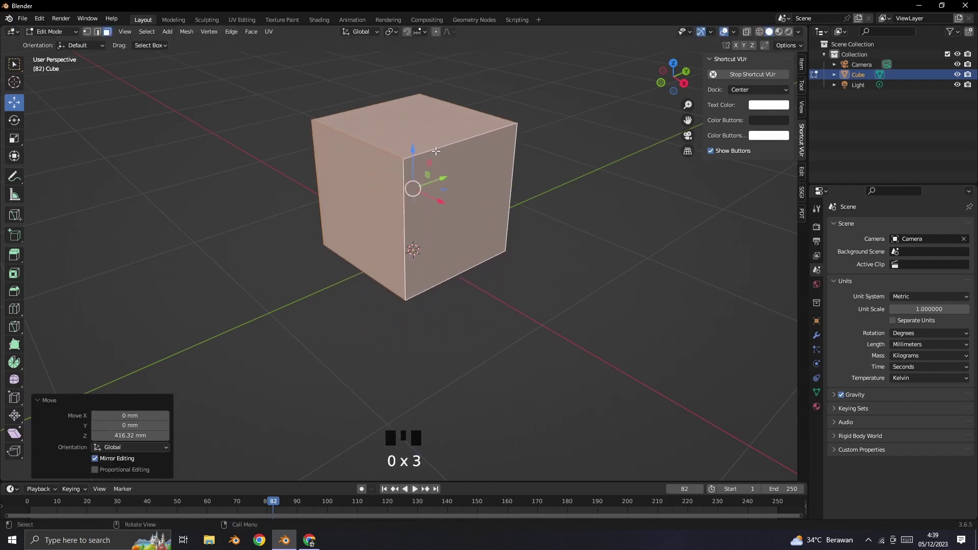
{"action": "key", "text": "Escape"}
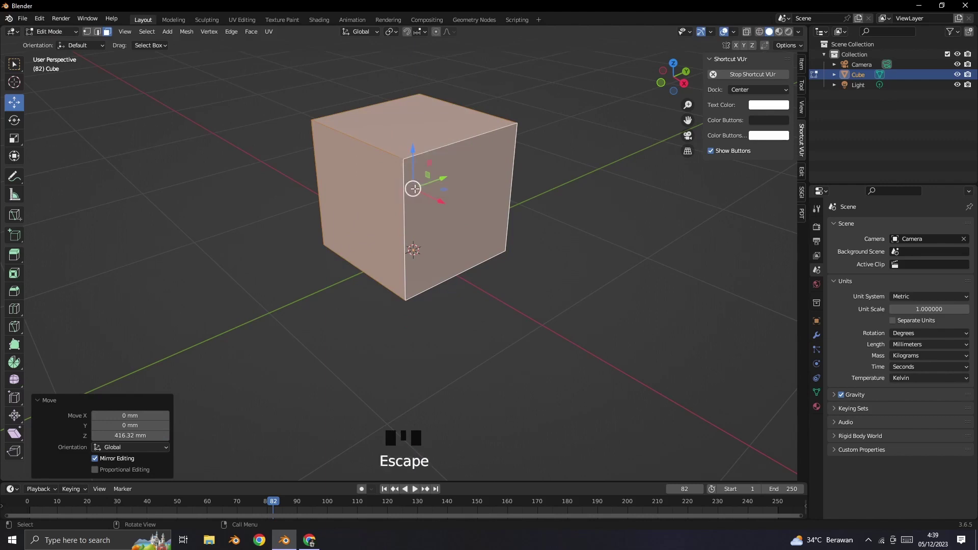
{"action": "key", "text": "ctrl+z"}
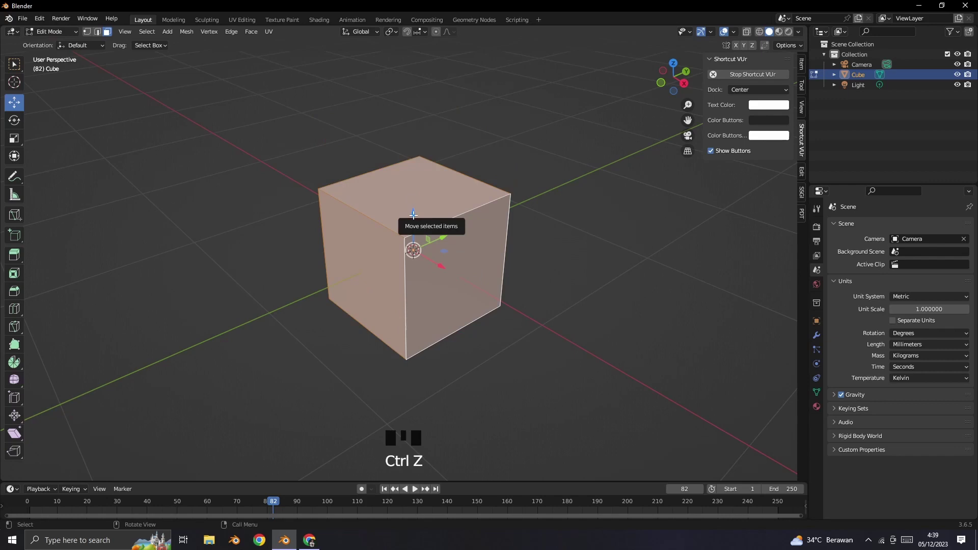
Step: Raise the mesh exactly 400 mm along Z and select the cube's bottom face from below
{"action": "key", "text": "g"}
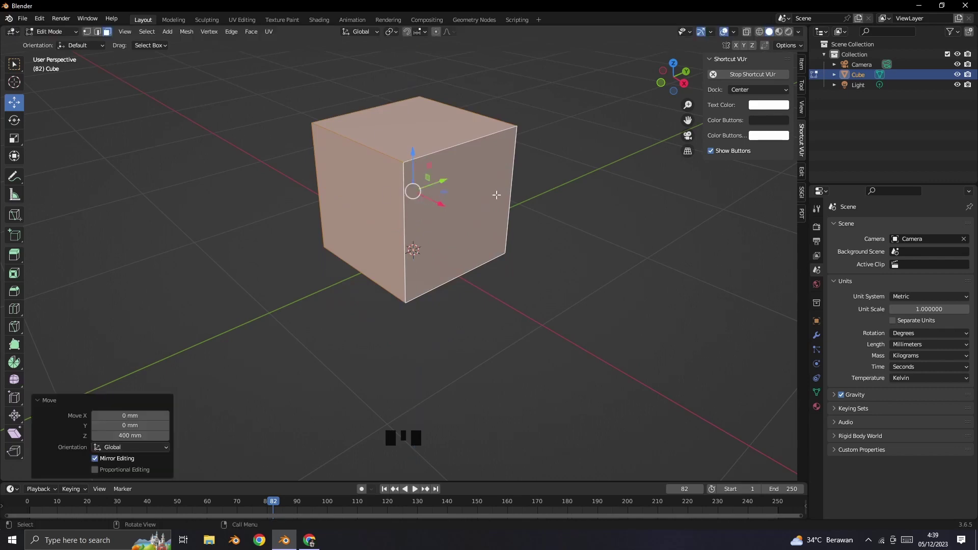
{"action": "left_click_drag", "start_coordinate": [468, 291], "coordinate": [428, 244]}
{"action": "left_click", "coordinate": [428, 244]}
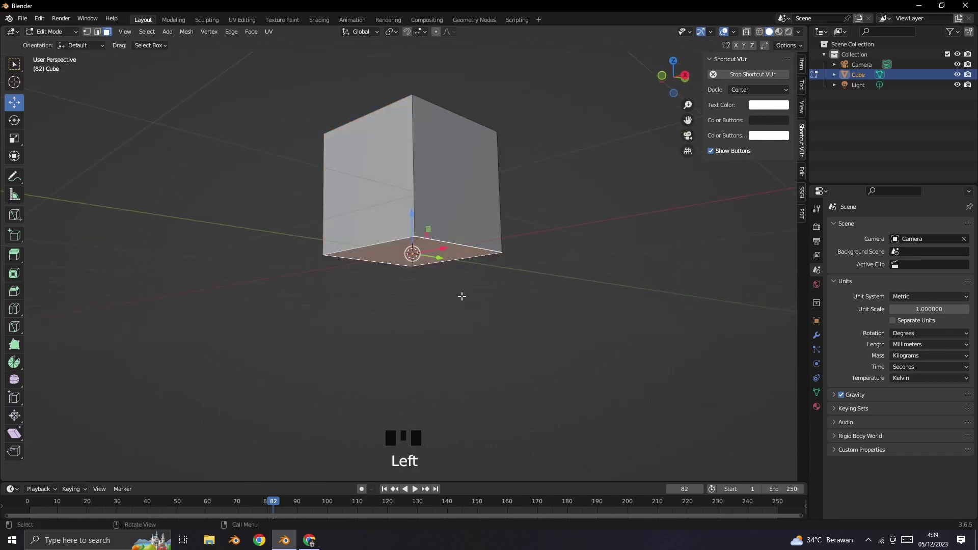
Step: Lift the bottom face 700 mm to flatten the cube into a thin slab, then select its top face
{"action": "left_click_drag", "start_coordinate": [475, 290], "coordinate": [415, 214]}
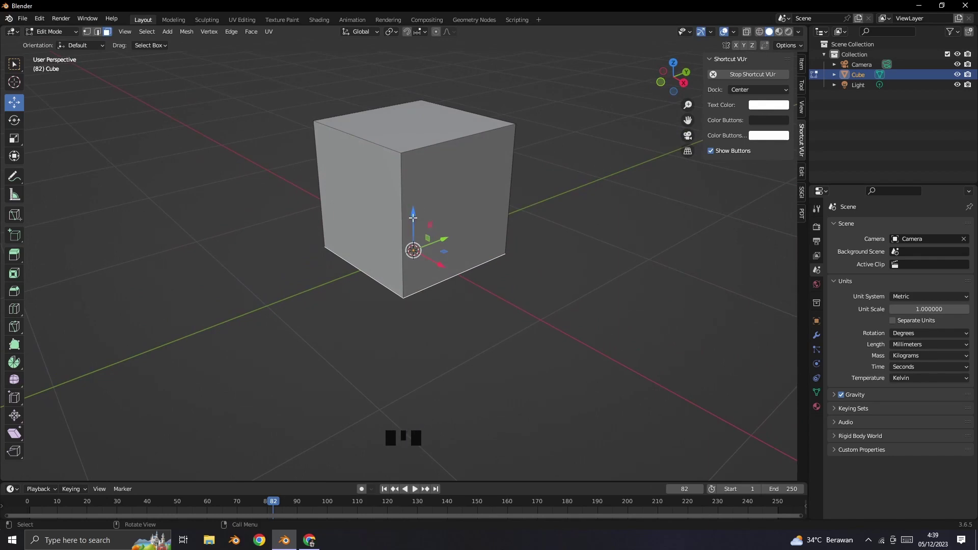
{"action": "key", "text": "g"}
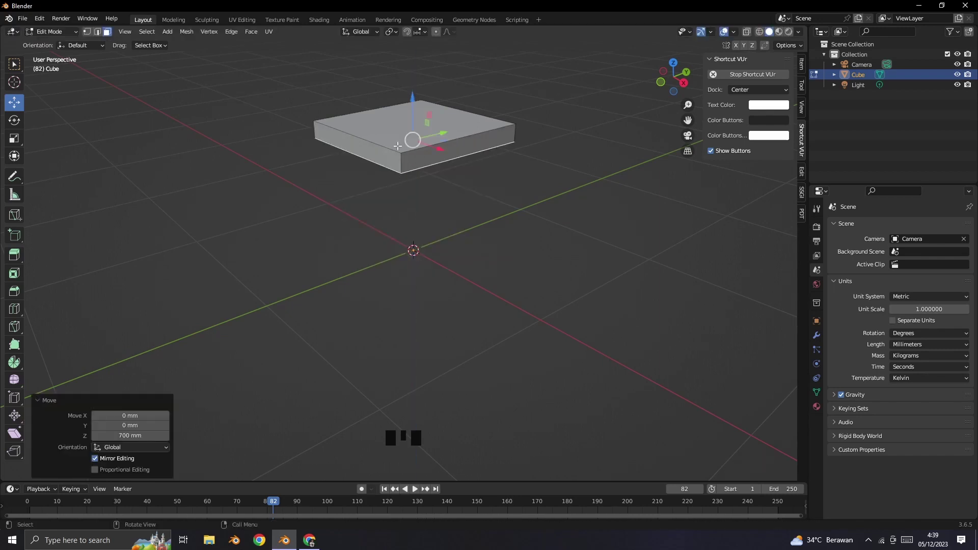
{"action": "left_click", "coordinate": [397, 138]}
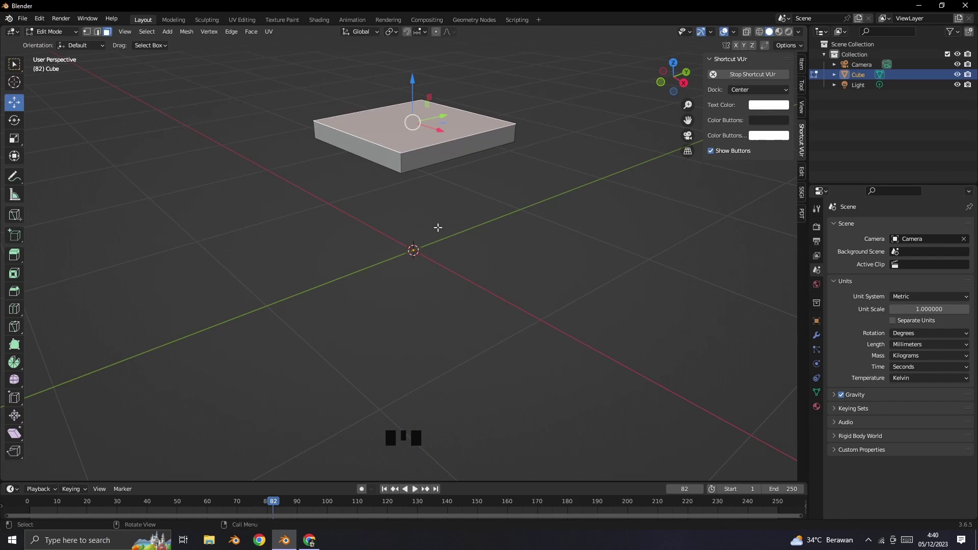
Step: Push a side face of the slab out 100 mm along X to widen the tabletop
{"action": "left_click", "coordinate": [421, 155]}
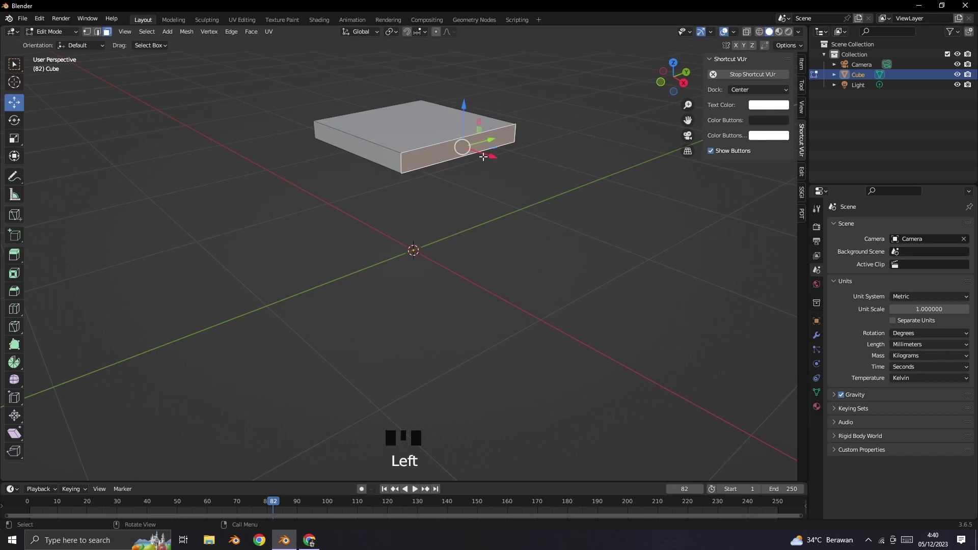
{"action": "left_click", "coordinate": [493, 155]}
{"action": "left_click", "coordinate": [452, 142]}
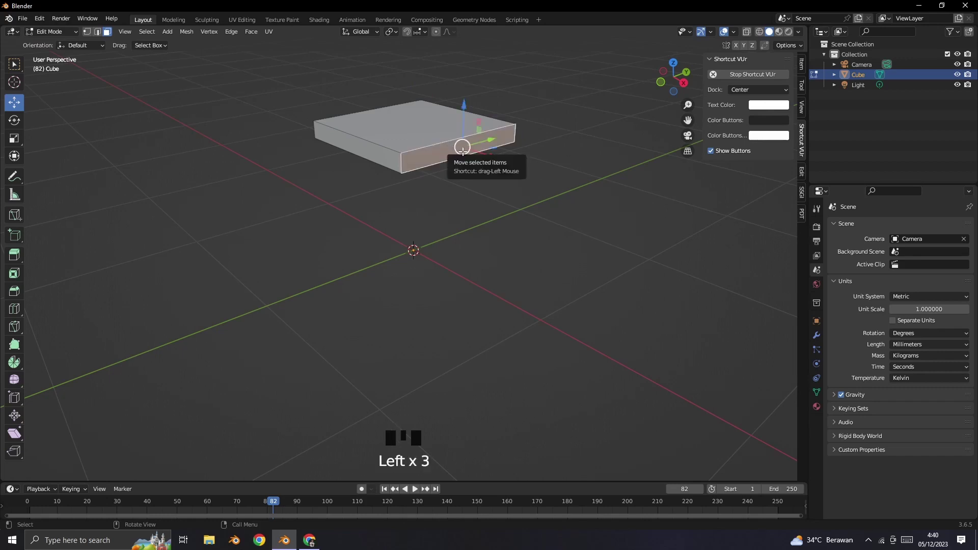
{"action": "key", "text": "g"}
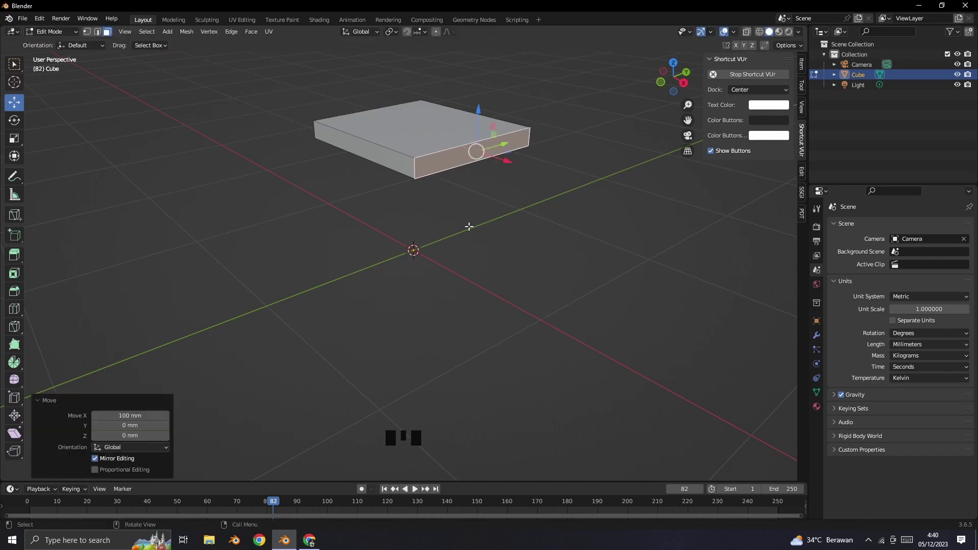
Step: Extend the slab's end face 1000 mm along Y into a long tabletop plank
{"action": "left_click_drag", "start_coordinate": [475, 214], "coordinate": [350, 266]}
{"action": "left_click", "coordinate": [351, 265]}
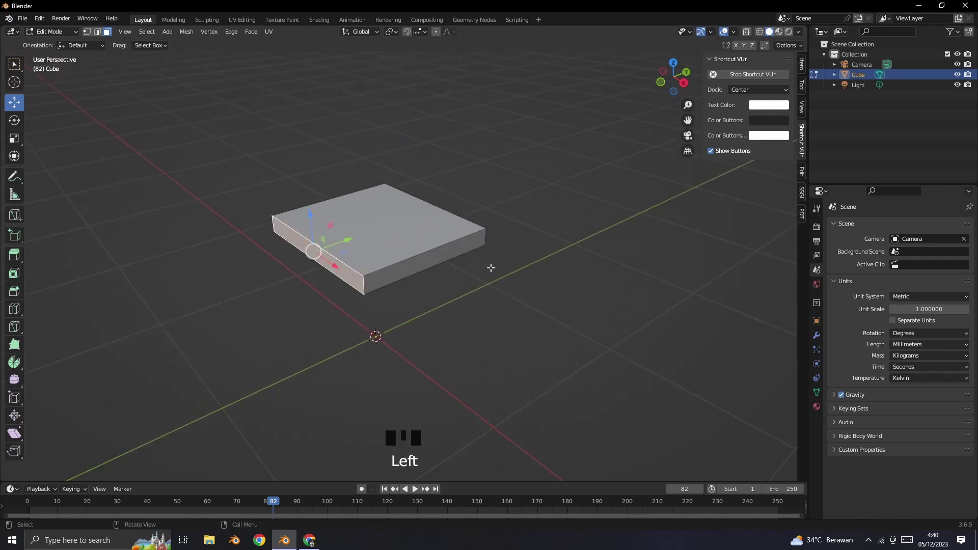
{"action": "left_click_drag", "start_coordinate": [502, 267], "coordinate": [391, 233]}
{"action": "left_click", "coordinate": [390, 234]}
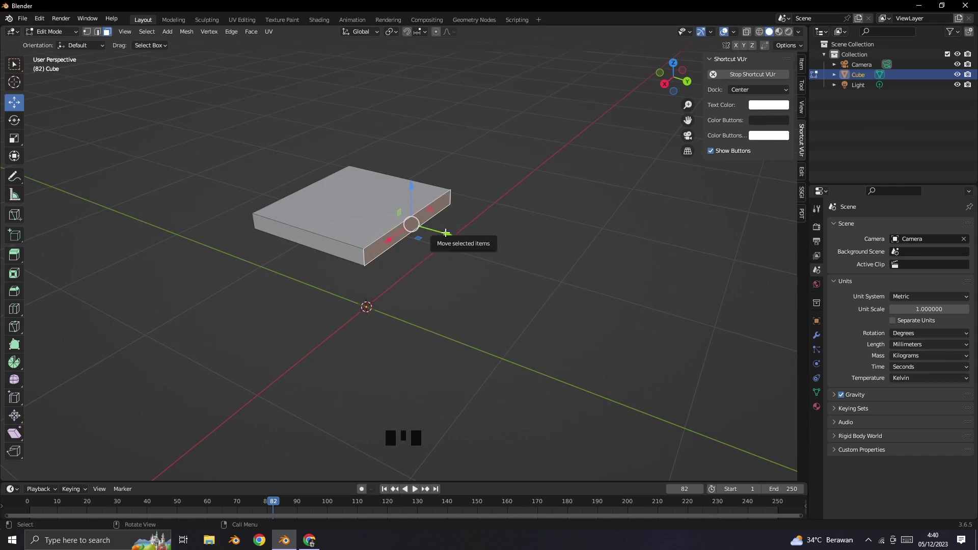
{"action": "left_click", "coordinate": [448, 229]}
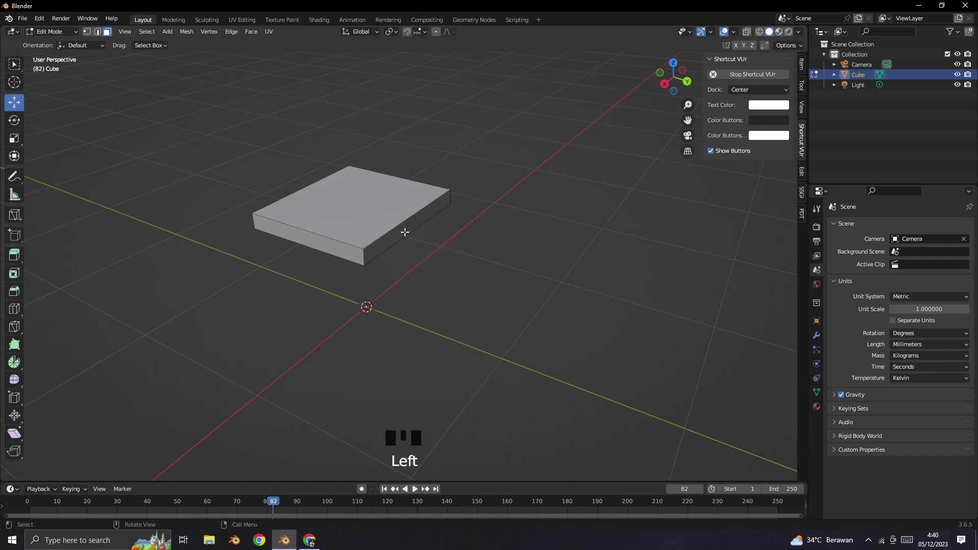
{"action": "left_click", "coordinate": [405, 228]}
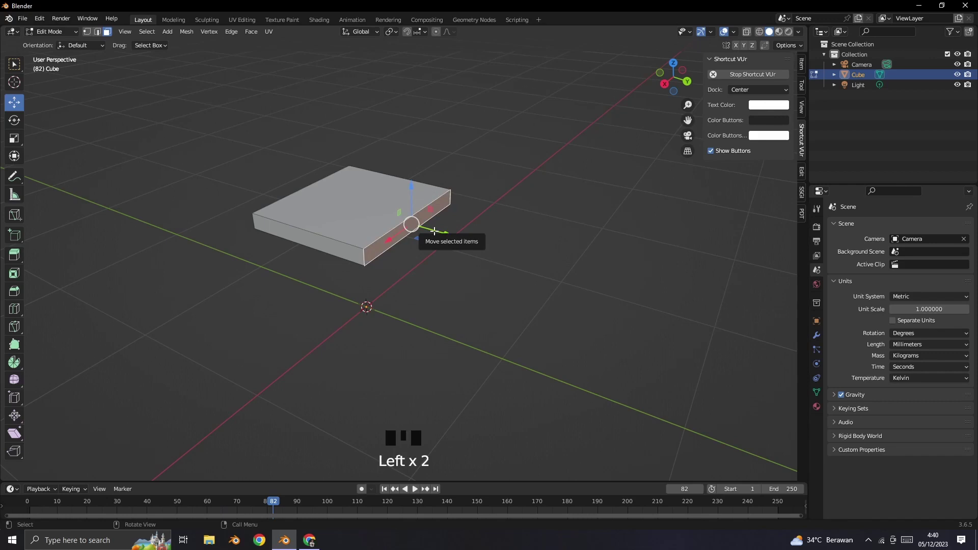
{"action": "key", "text": "g"}
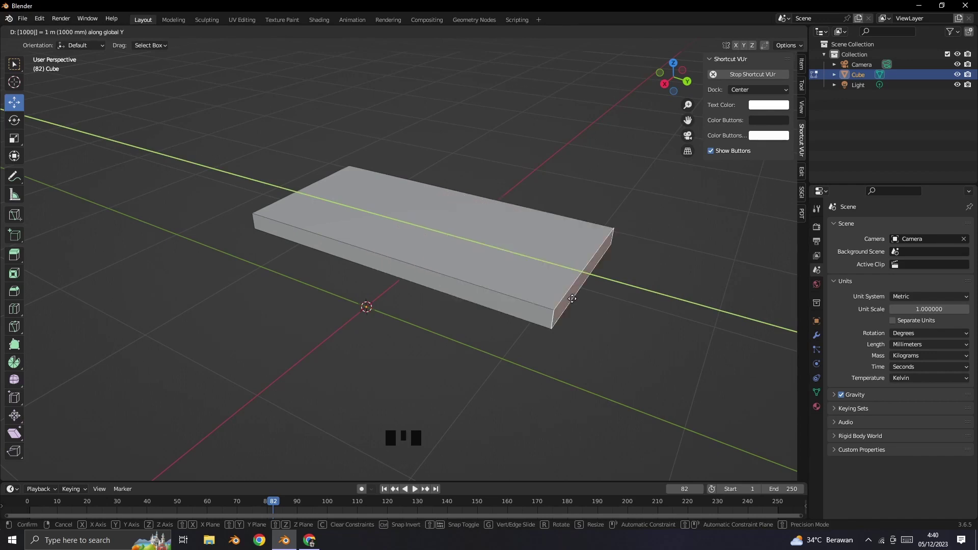
Step: Orbit under the tabletop and select one of its bottom edges
{"action": "left_click_drag", "start_coordinate": [451, 340], "coordinate": [536, 335]}
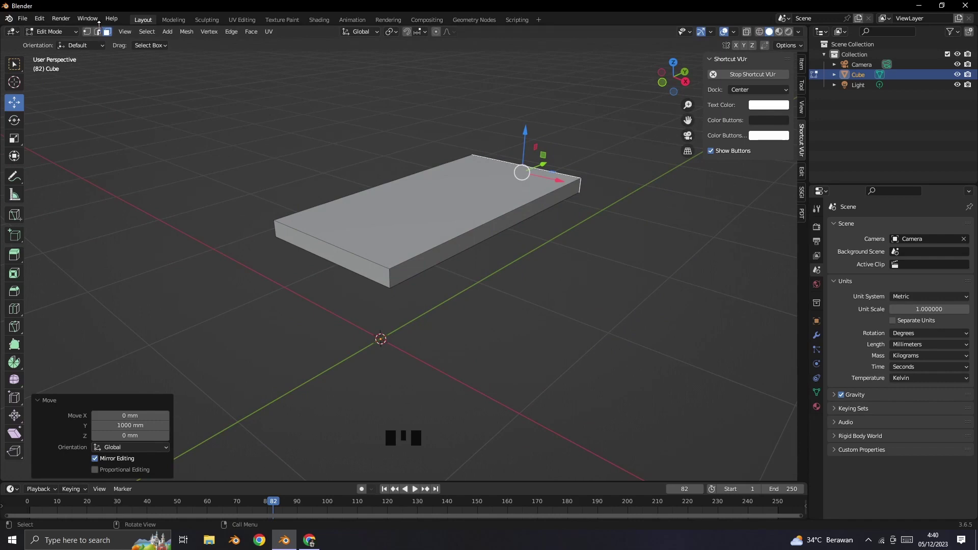
{"action": "left_click_drag", "start_coordinate": [101, 35], "coordinate": [445, 217]}
{"action": "left_click_drag", "start_coordinate": [445, 217], "coordinate": [451, 300]}
{"action": "left_click_drag", "start_coordinate": [429, 298], "coordinate": [397, 202]}
{"action": "left_click", "coordinate": [397, 201]}
Step: Bevel the tabletop's lower long edges with a single-segment chamfer of about 86 mm
{"action": "left_click", "coordinate": [281, 228]}
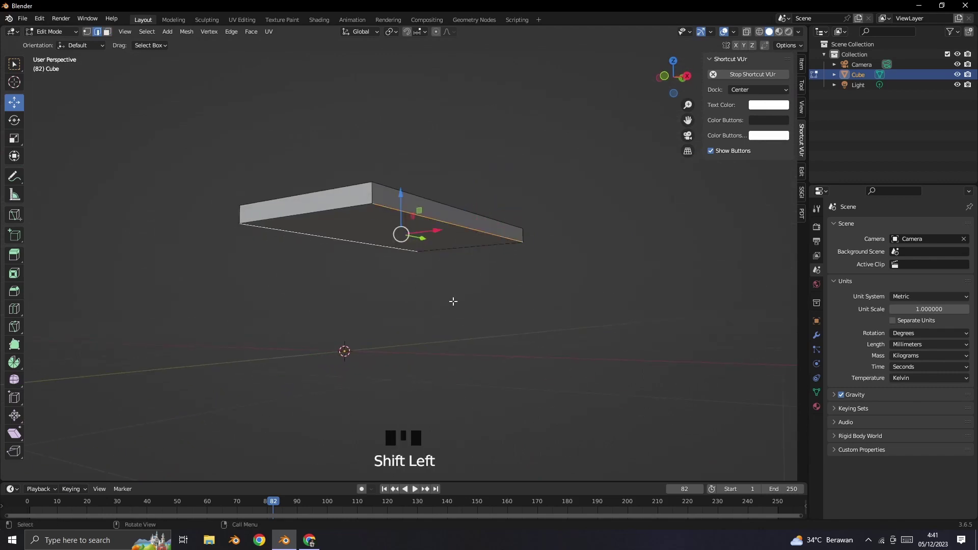
{"action": "left_click_drag", "start_coordinate": [463, 289], "coordinate": [529, 347]}
{"action": "key", "text": "ctrl+b"}
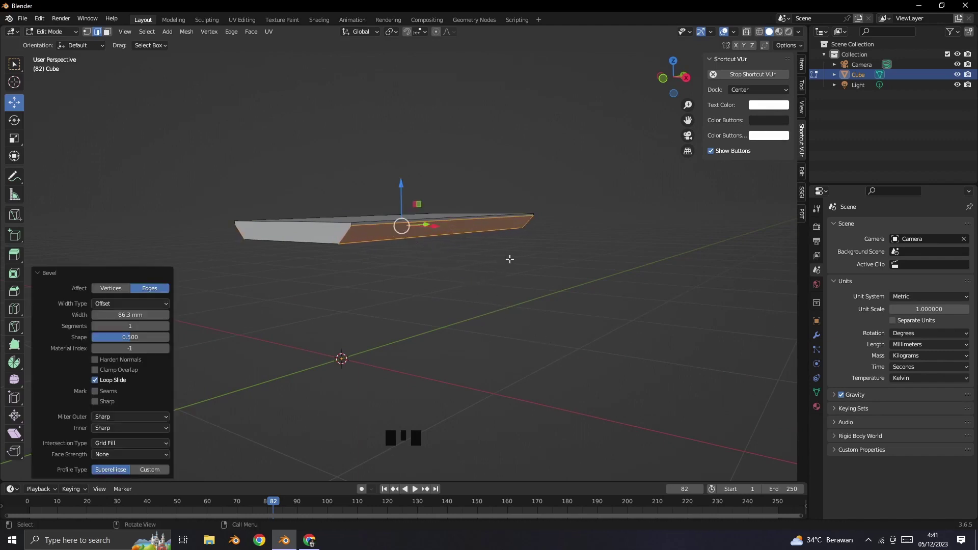
{"action": "left_click_drag", "start_coordinate": [518, 250], "coordinate": [429, 230]}
{"action": "scroll", "scroll_direction": "up", "scroll_amount": 3}
Step: Review the beveled tabletop from above and save the file as desk.blend
{"action": "left_click_drag", "start_coordinate": [425, 233], "coordinate": [453, 341]}
{"action": "left_click", "coordinate": [453, 341]}
{"action": "left_click_drag", "start_coordinate": [418, 330], "coordinate": [502, 303]}
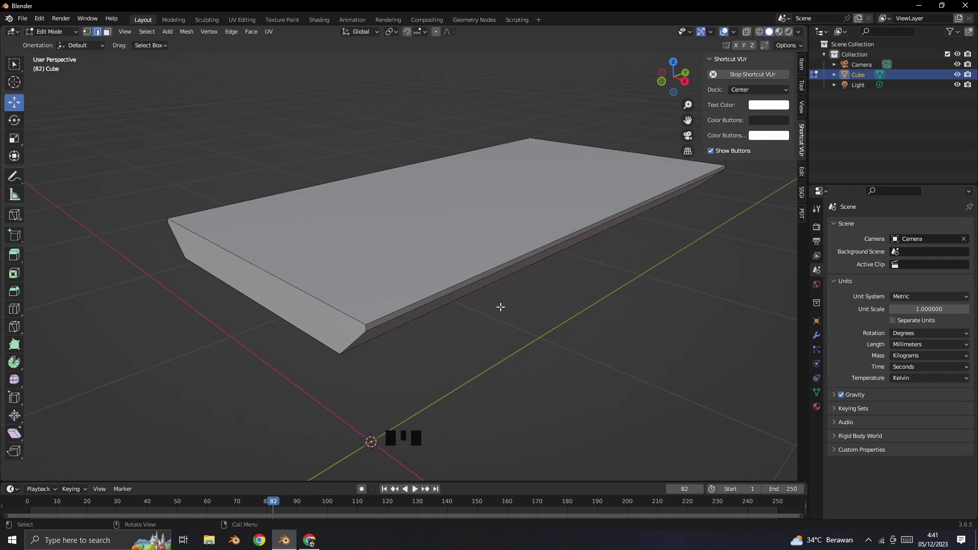
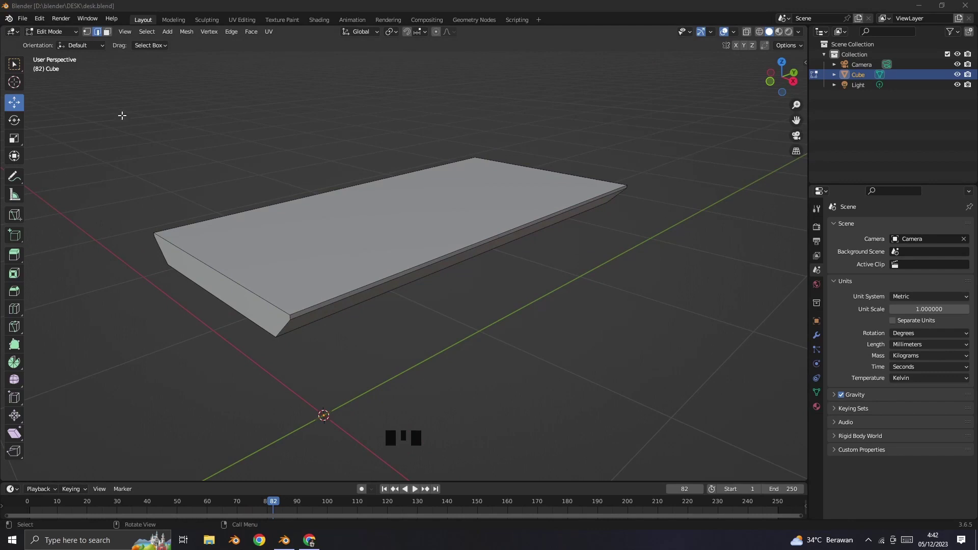
Step: In Object Mode add a new cube under the tabletop and set its size to 700 mm
{"action": "left_click_drag", "start_coordinate": [62, 34], "coordinate": [503, 309]}
{"action": "scroll", "scroll_direction": "down", "scroll_amount": 3}
{"action": "left_click_drag", "start_coordinate": [460, 282], "coordinate": [483, 336]}
{"action": "left_click", "coordinate": [483, 336]}
{"action": "left_click", "coordinate": [461, 275]}
{"action": "scroll", "scroll_direction": "up", "scroll_amount": 3}
{"action": "left_click_drag", "start_coordinate": [501, 302], "coordinate": [470, 301]}
{"action": "scroll", "scroll_direction": "down", "scroll_amount": 3}
{"action": "left_click_drag", "start_coordinate": [142, 38], "coordinate": [142, 413]}
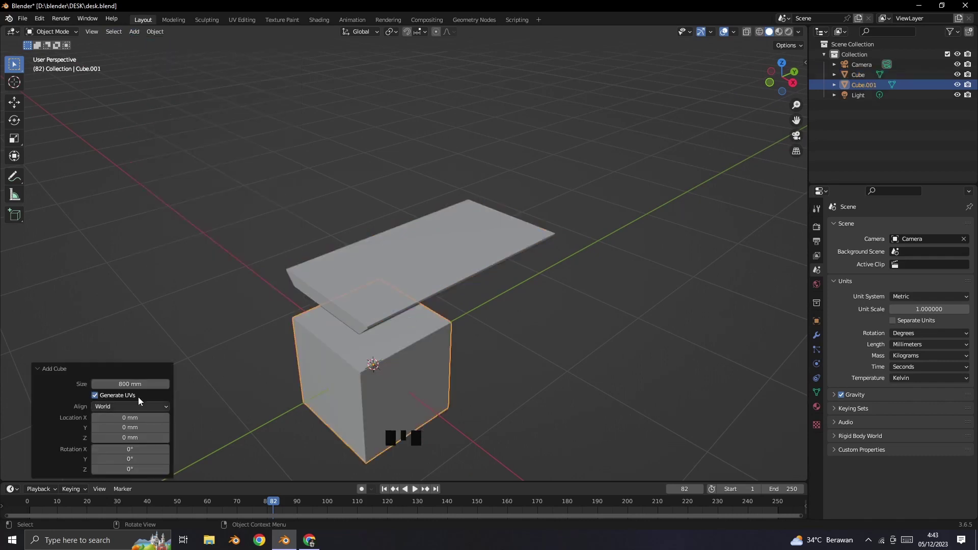
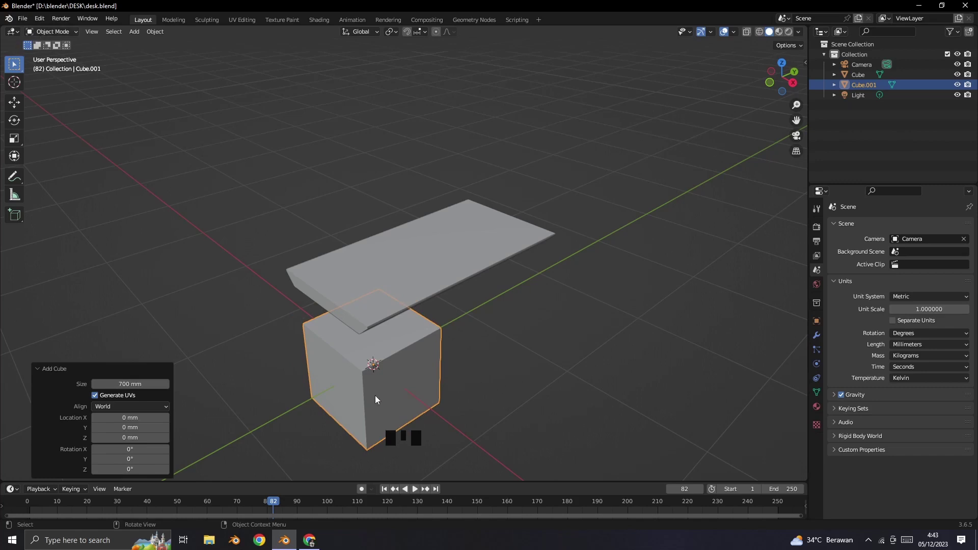
Step: Raise the new cube 350 mm so its base rests on the ground and check it under the tabletop
{"action": "key", "text": "g"}
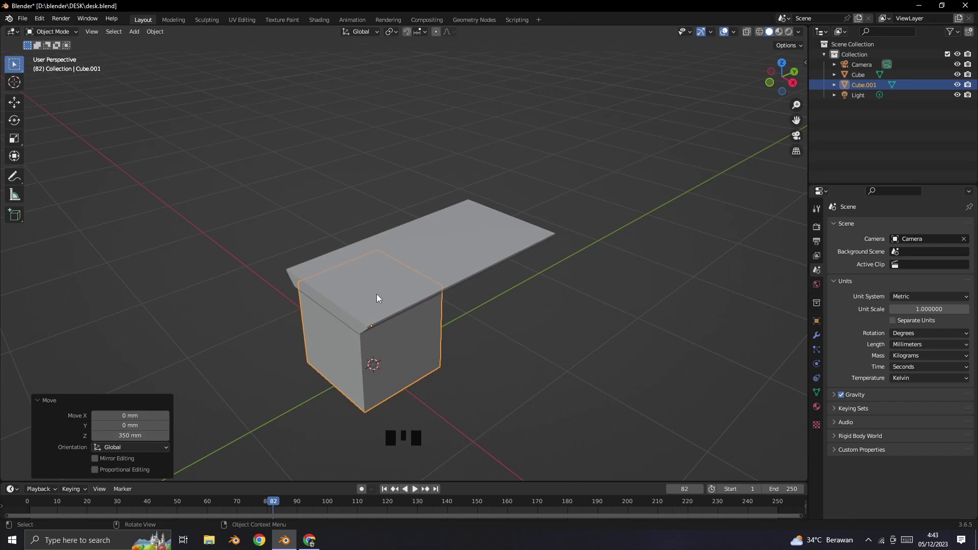
{"action": "left_click_drag", "start_coordinate": [388, 324], "coordinate": [45, 37]}
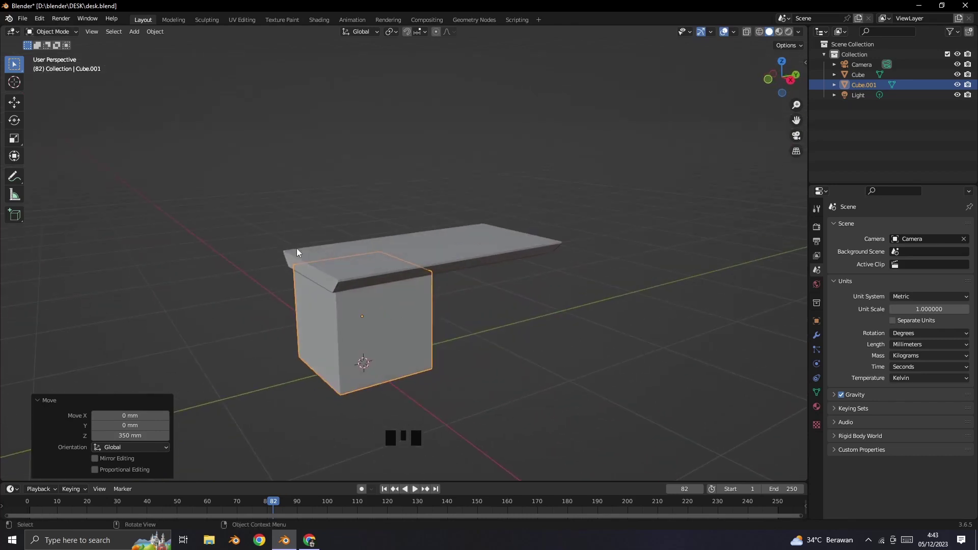
{"action": "left_click_drag", "start_coordinate": [65, 38], "coordinate": [467, 326]}
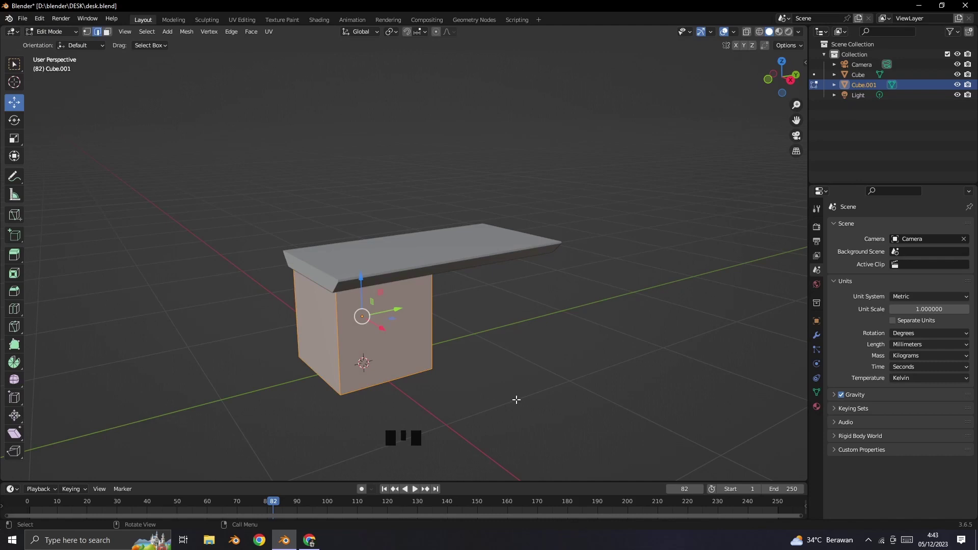
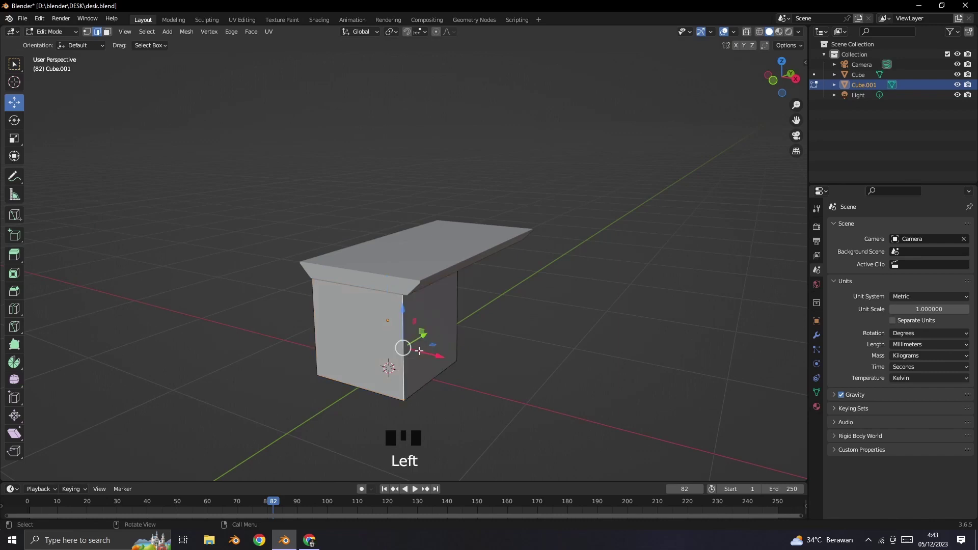
Step: Start sliding the leg block's side face inward along X, around 310 mm, to narrow it
{"action": "left_click_drag", "start_coordinate": [115, 41], "coordinate": [435, 340]}
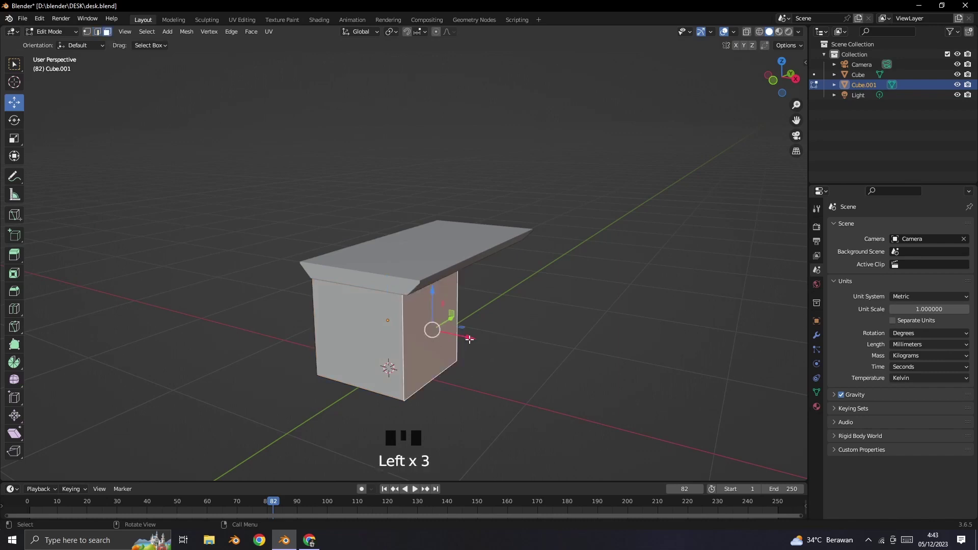
{"action": "left_click", "coordinate": [472, 335]}
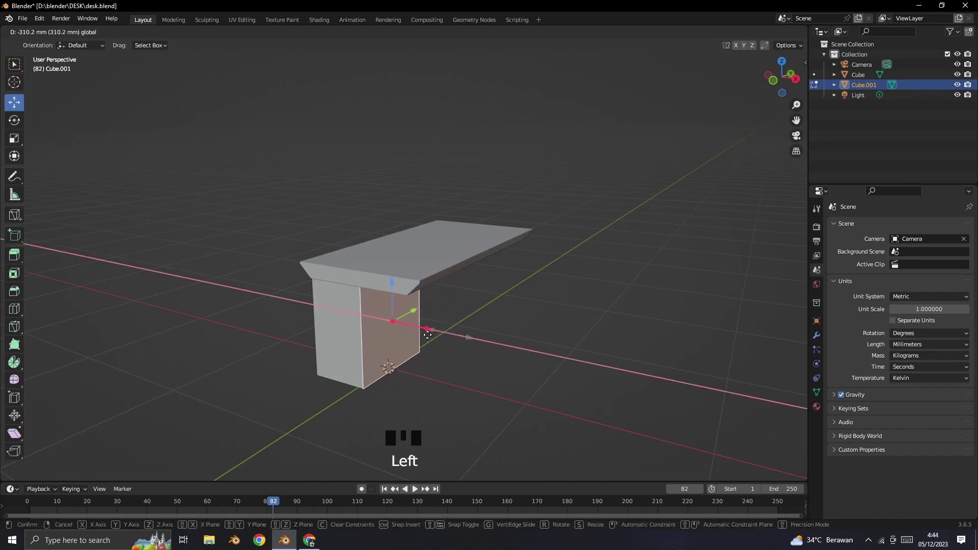
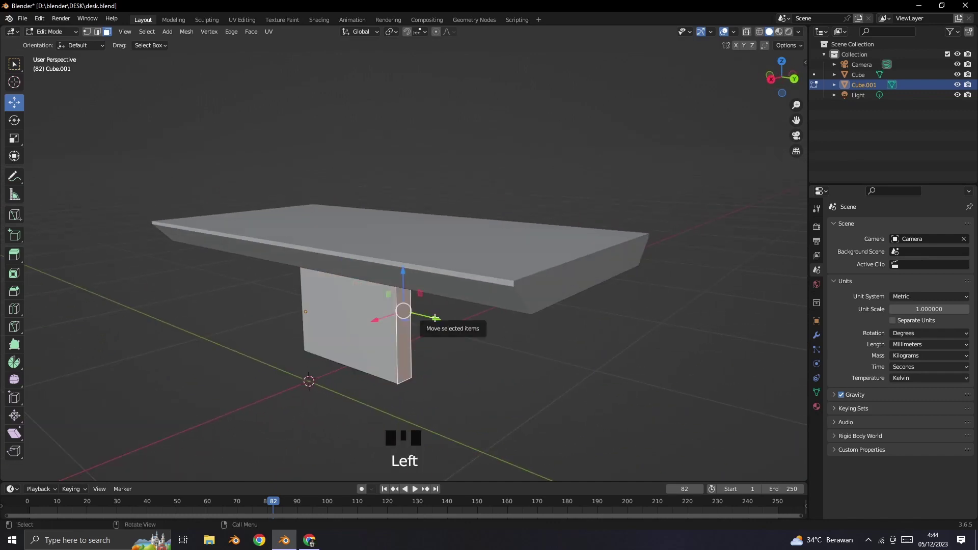
Step: Move the panel's faces inward along Y to slim the leg into a narrow post
{"action": "key", "text": "g"}
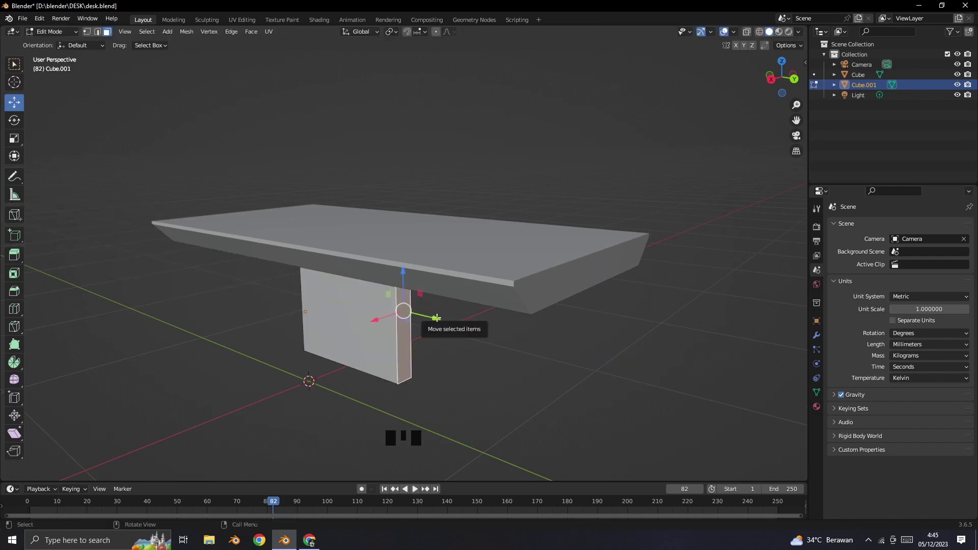
{"action": "key", "text": "g"}
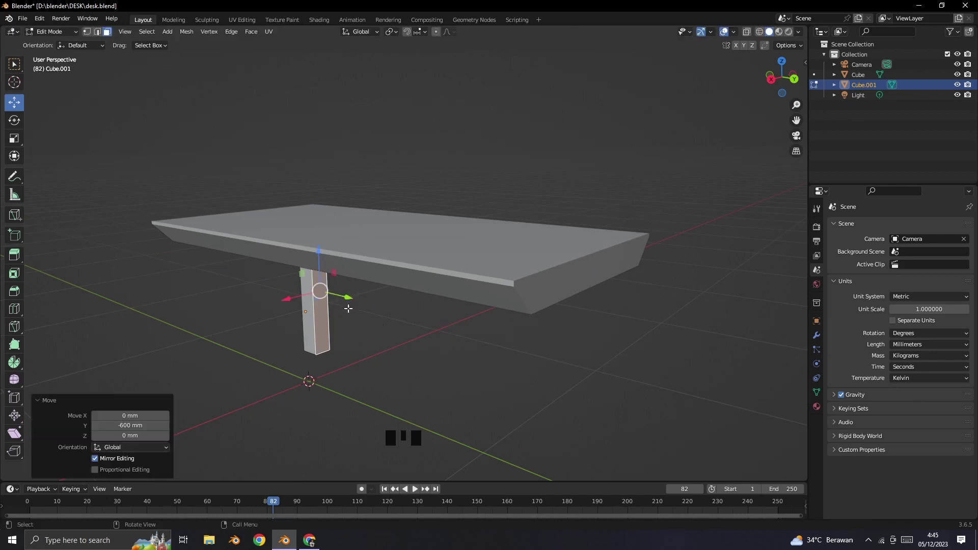
{"action": "left_click_drag", "start_coordinate": [351, 328], "coordinate": [378, 356]}
{"action": "key", "text": "g"}
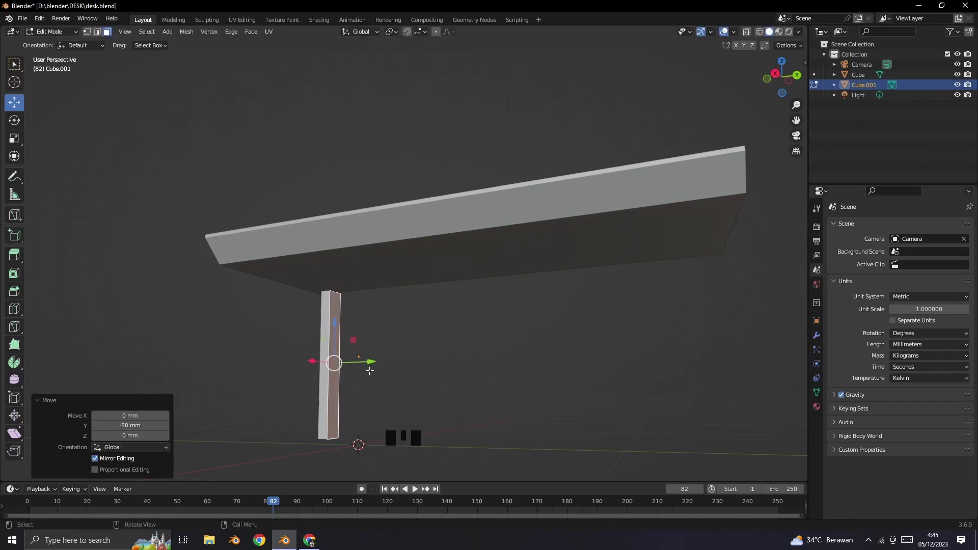
Step: Select the whole linked post mesh and shift it 436.91 mm along X away from the desk's centre
{"action": "left_click_drag", "start_coordinate": [379, 343], "coordinate": [433, 358]}
{"action": "scroll", "scroll_direction": "up", "scroll_amount": 3}
{"action": "scroll", "scroll_direction": "down", "scroll_amount": 3}
{"action": "left_click_drag", "start_coordinate": [437, 423], "coordinate": [347, 370]}
{"action": "left_click", "coordinate": [347, 371]}
{"action": "left_click_drag", "start_coordinate": [378, 387], "coordinate": [347, 377]}
{"action": "key", "text": "l"}
{"action": "left_click", "coordinate": [365, 321]}
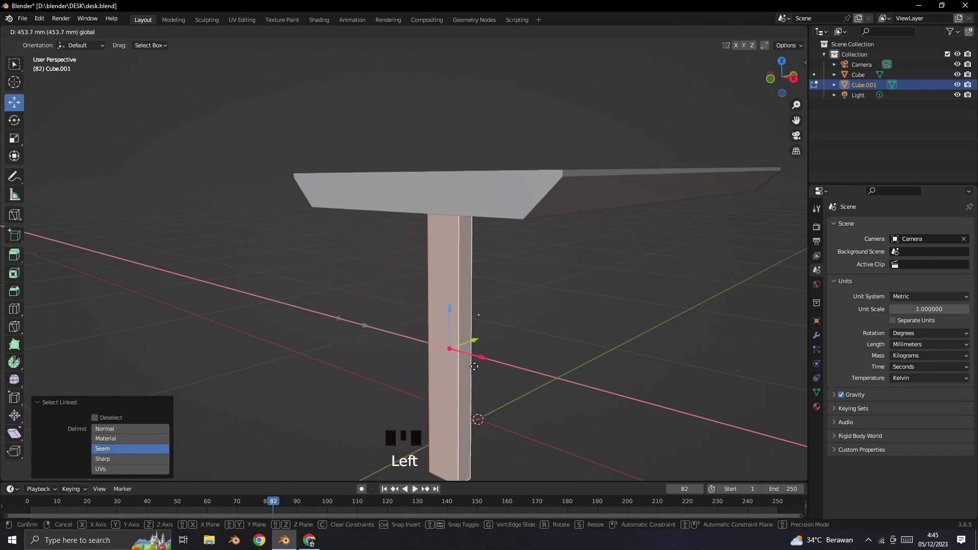
{"action": "left_click_drag", "start_coordinate": [519, 346], "coordinate": [514, 337]}
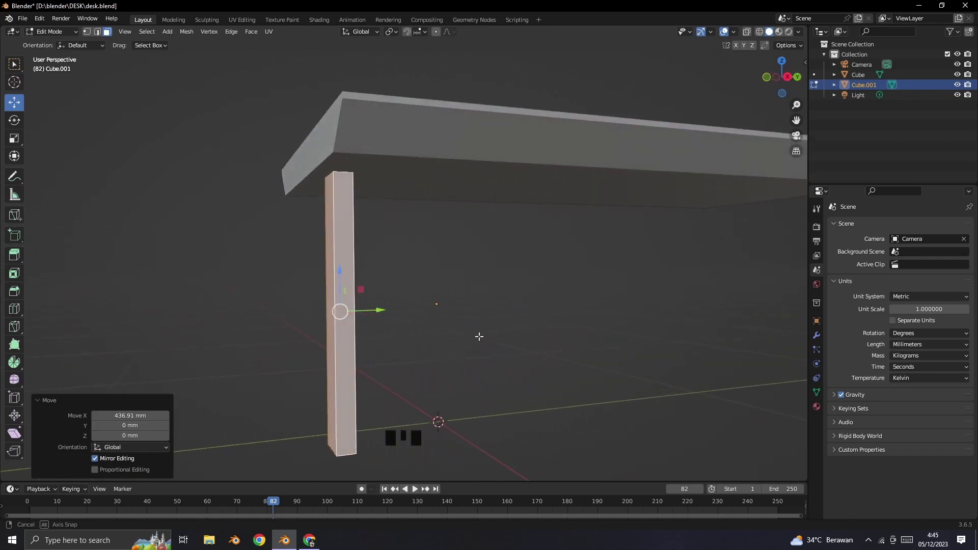
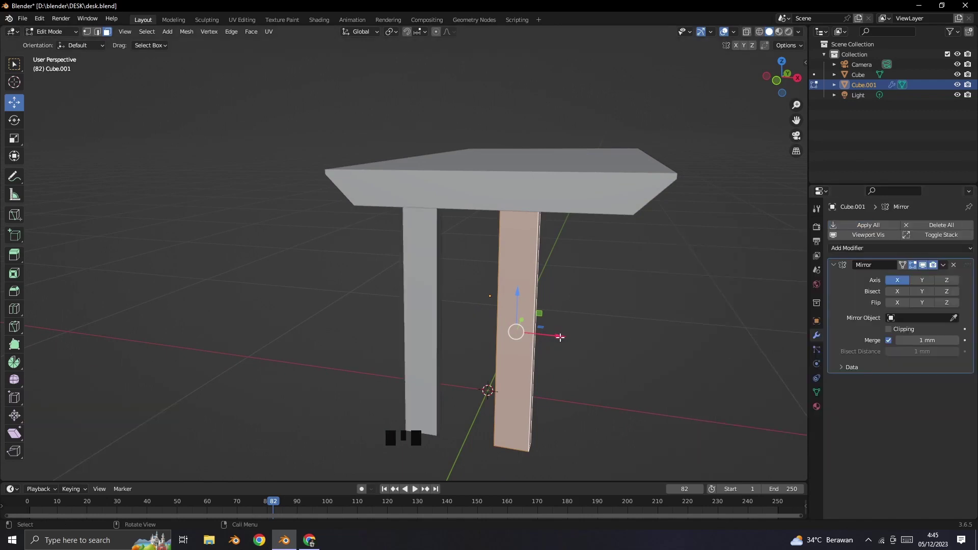
Step: Add a Mirror modifier on X to double the post, then select its bottom face from below
{"action": "left_click", "coordinate": [562, 334]}
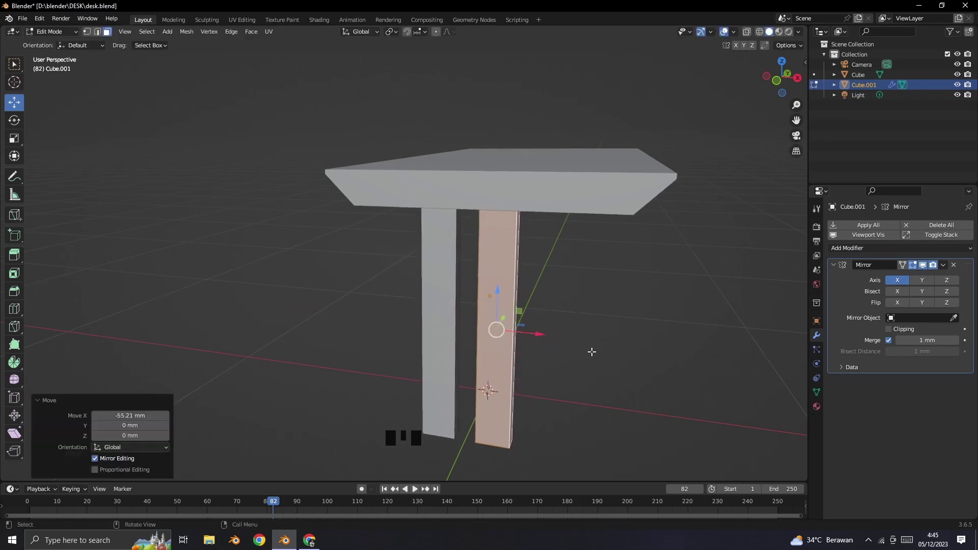
{"action": "left_click_drag", "start_coordinate": [592, 406], "coordinate": [402, 349]}
{"action": "left_click", "coordinate": [403, 348]}
{"action": "left_click", "coordinate": [408, 315]}
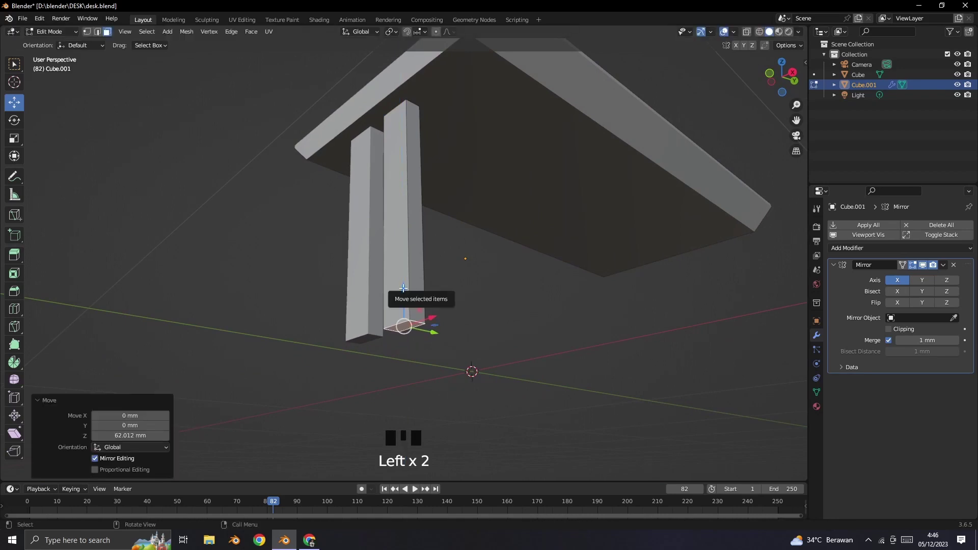
{"action": "key", "text": "ctrl+z"}
Step: Extend the post bottom 100 mm downward and start extruding its outer side face for a foot
{"action": "key", "text": "g"}
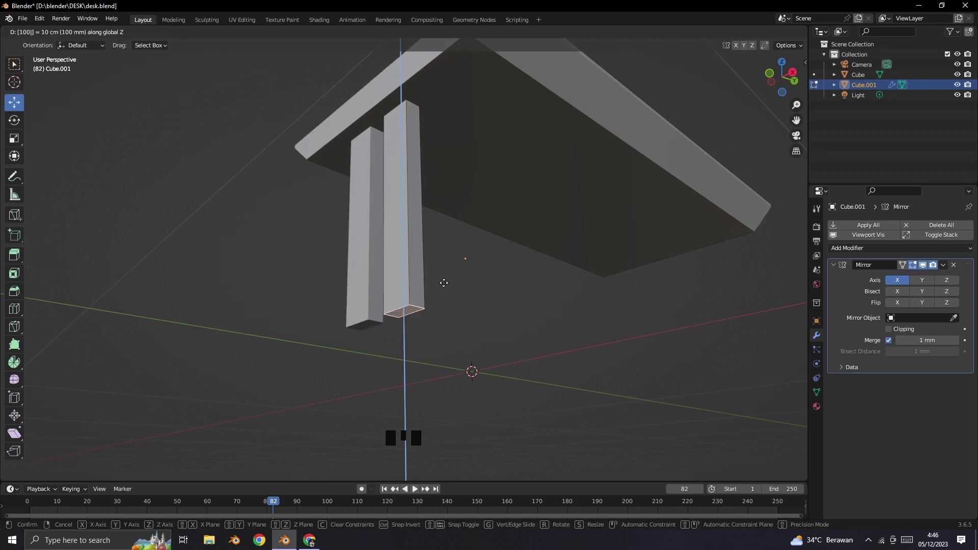
{"action": "left_click_drag", "start_coordinate": [485, 301], "coordinate": [469, 362]}
{"action": "scroll", "scroll_direction": "up", "scroll_amount": 3}
{"action": "left_click_drag", "start_coordinate": [479, 373], "coordinate": [468, 299]}
{"action": "key", "text": "e"}
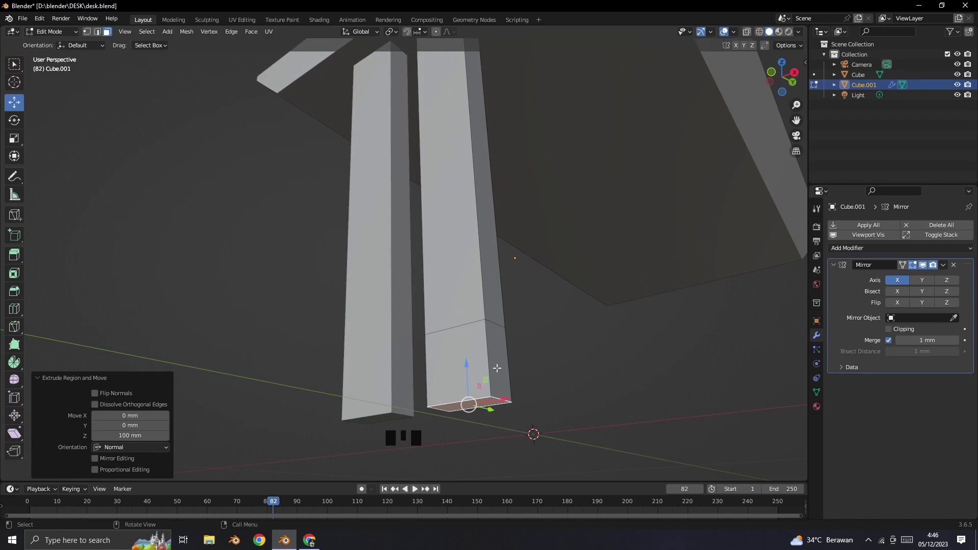
{"action": "left_click", "coordinate": [499, 364]}
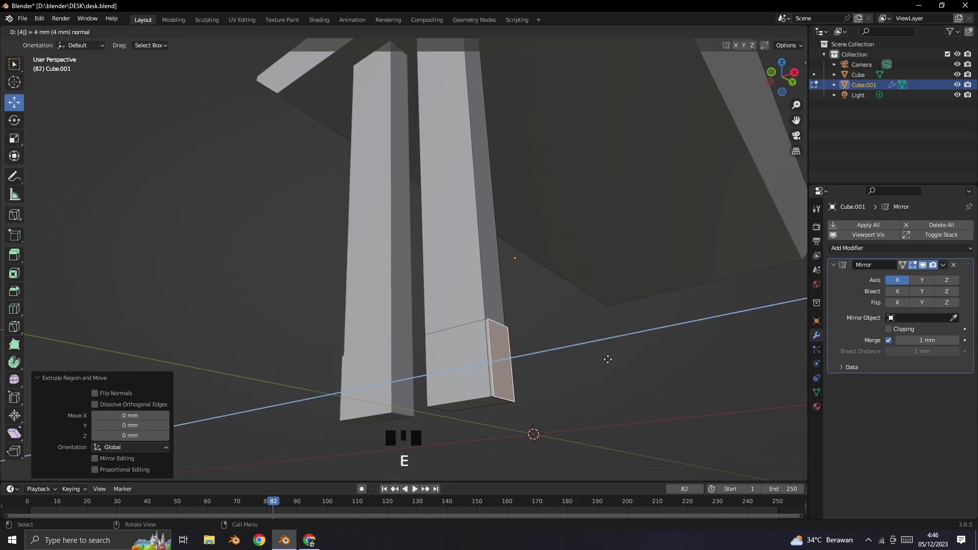
Step: From front view extrude the post's base face and move it -200 mm along X to form the foot
{"action": "scroll", "scroll_direction": "down", "scroll_amount": 3}
{"action": "left_click_drag", "start_coordinate": [613, 361], "coordinate": [623, 361]}
{"action": "left_click", "coordinate": [623, 361]}
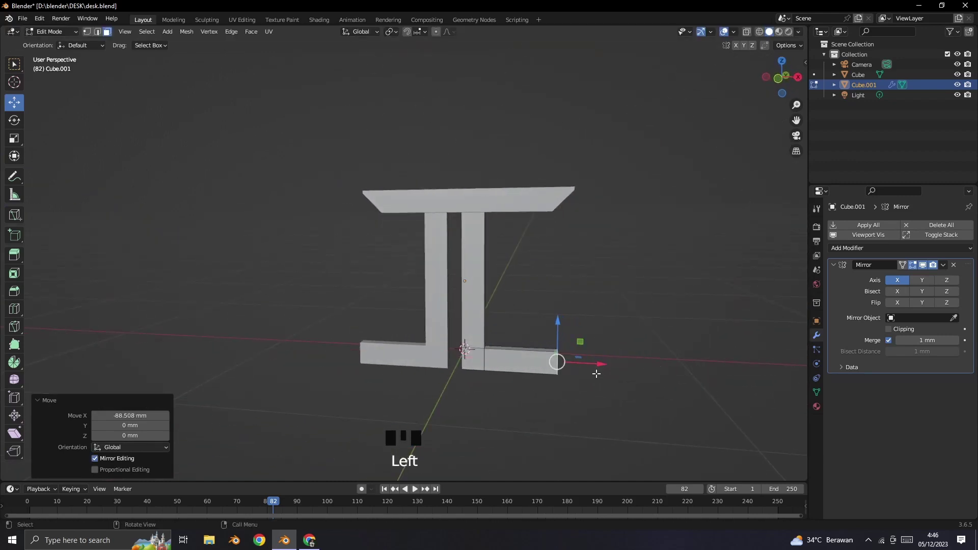
{"action": "key", "text": "2"}
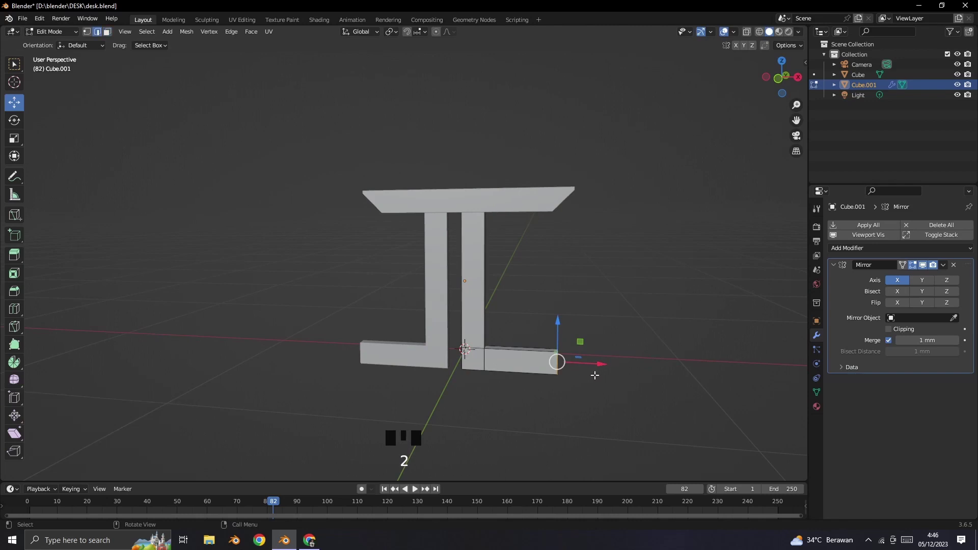
{"action": "key", "text": "0"}
{"action": "key", "text": "Escape"}
{"action": "key", "text": "Escape"}
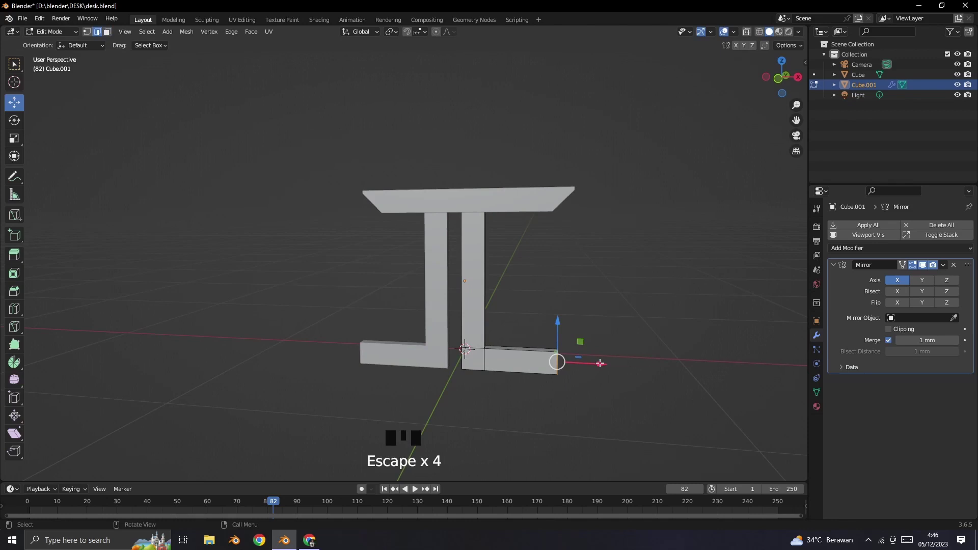
{"action": "key", "text": "ctrl+z"}
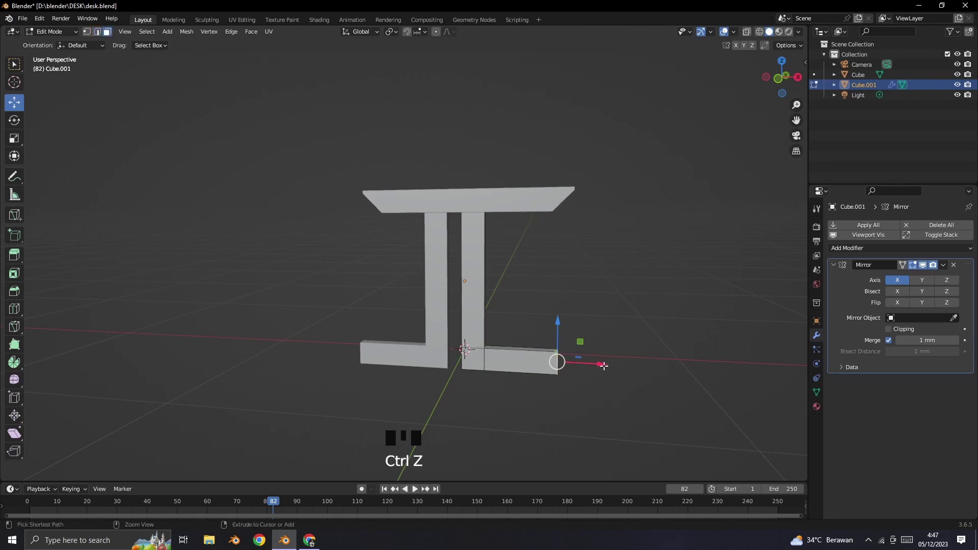
{"action": "key", "text": "ctrl+z"}
{"action": "key", "text": "g"}
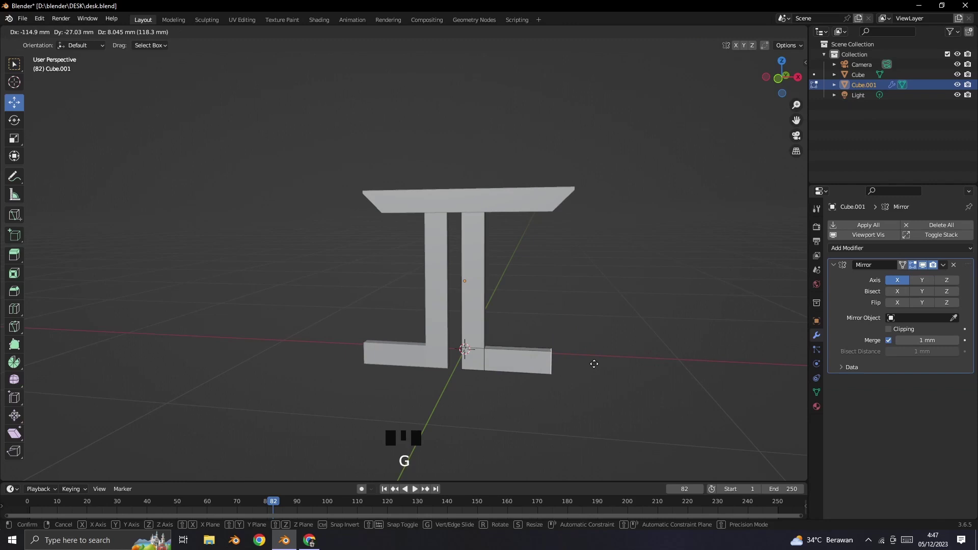
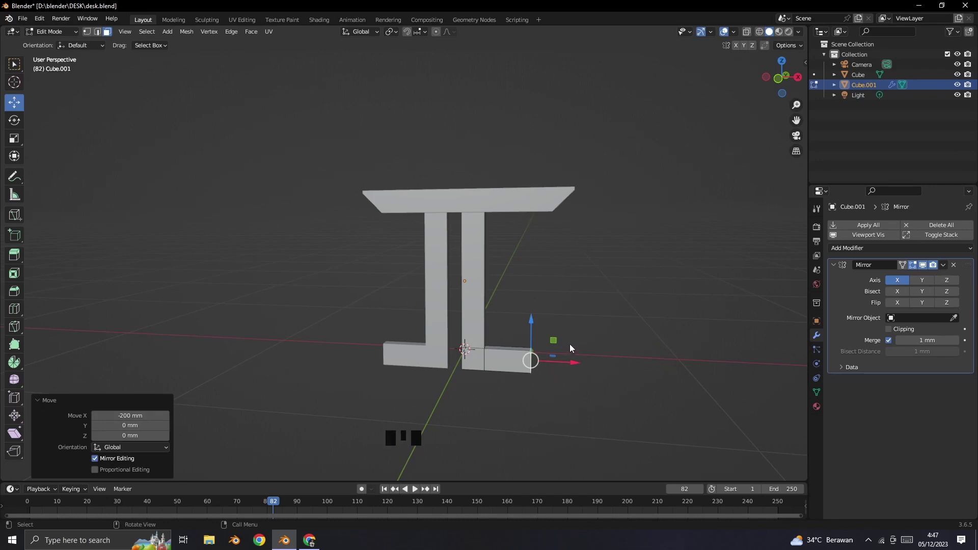
Step: Confirm the foot length, then extrude the post's inner bottom face toward the centre to join the feet
{"action": "left_click", "coordinate": [470, 366]}
{"action": "left_click_drag", "start_coordinate": [474, 396], "coordinate": [511, 353]}
{"action": "scroll", "scroll_direction": "up", "scroll_amount": 3}
{"action": "left_click", "coordinate": [573, 416]}
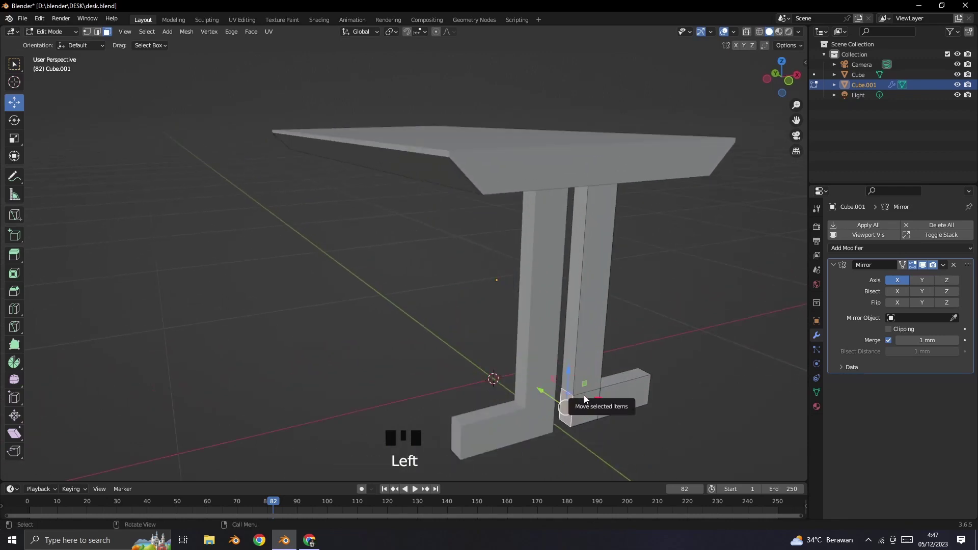
{"action": "key", "text": "e"}
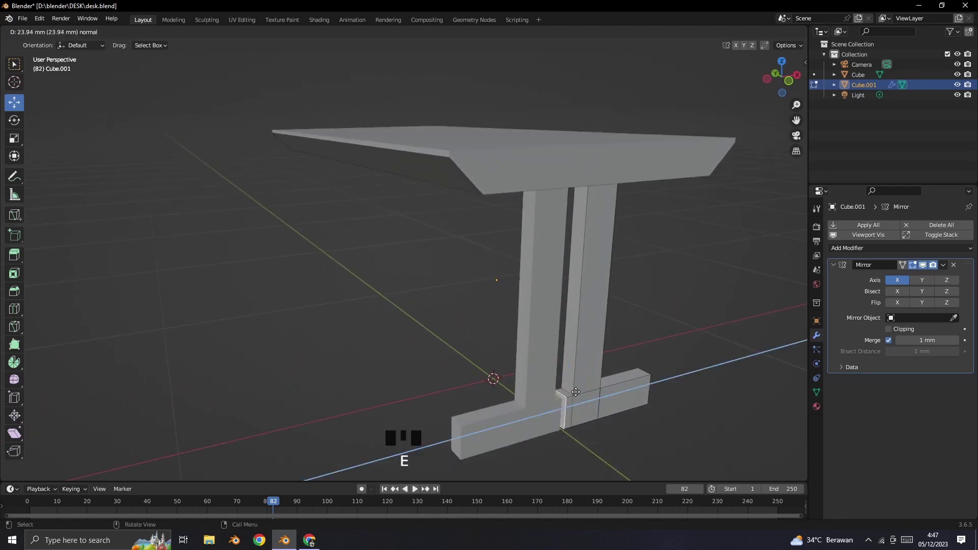
{"action": "left_click", "coordinate": [636, 350]}
Step: Inspect the joined foot from several angles and select the tabletop for editing
{"action": "left_click_drag", "start_coordinate": [685, 393], "coordinate": [563, 350]}
{"action": "scroll", "scroll_direction": "down", "scroll_amount": 3}
{"action": "left_click_drag", "start_coordinate": [538, 351], "coordinate": [466, 288]}
{"action": "scroll", "scroll_direction": "up", "scroll_amount": 3}
{"action": "scroll", "scroll_direction": "down", "scroll_amount": 3}
{"action": "left_click", "coordinate": [459, 337]}
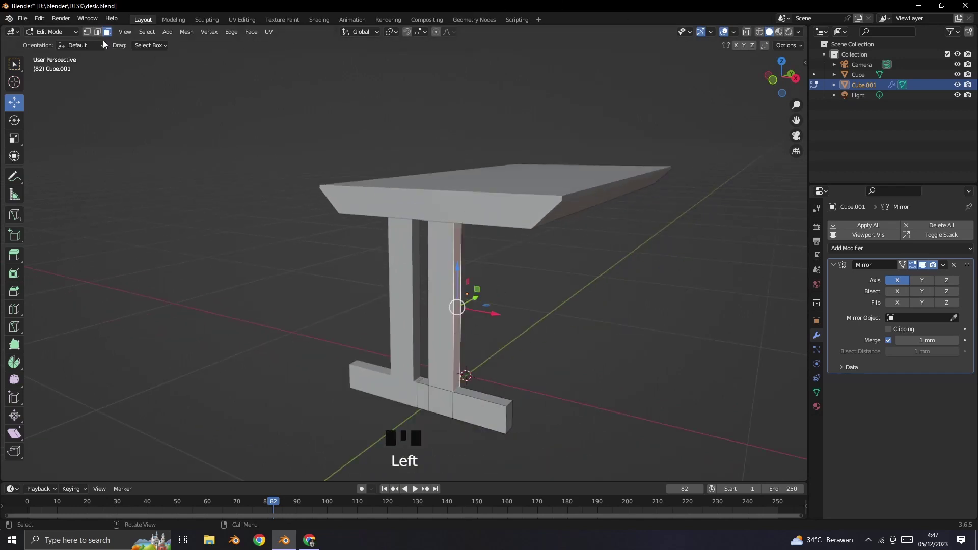
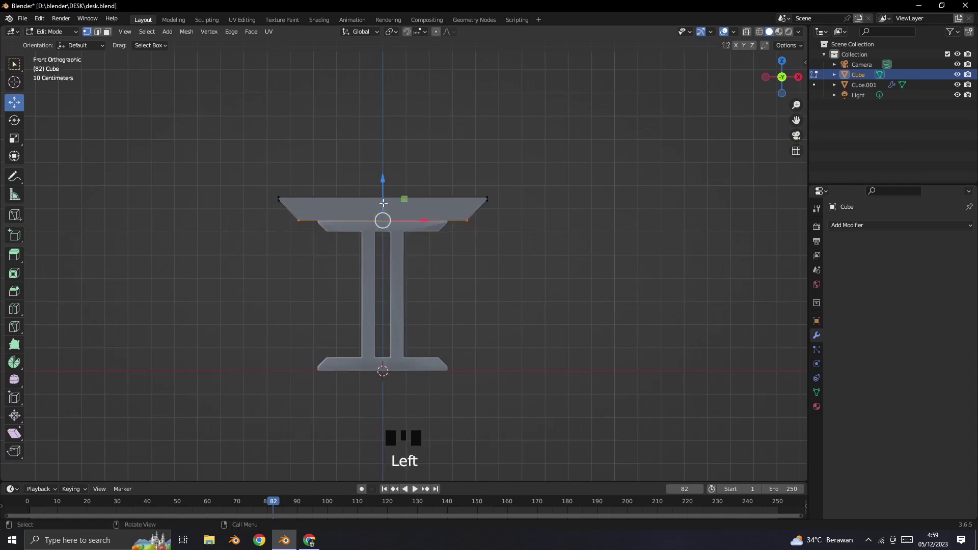
Step: Select the tabletop's upper rim edge loop and move it along Z to thicken the slab
{"action": "left_click", "coordinate": [753, 36]}
{"action": "scroll", "scroll_direction": "up", "scroll_amount": 3}
{"action": "left_click_drag", "start_coordinate": [378, 193], "coordinate": [394, 224]}
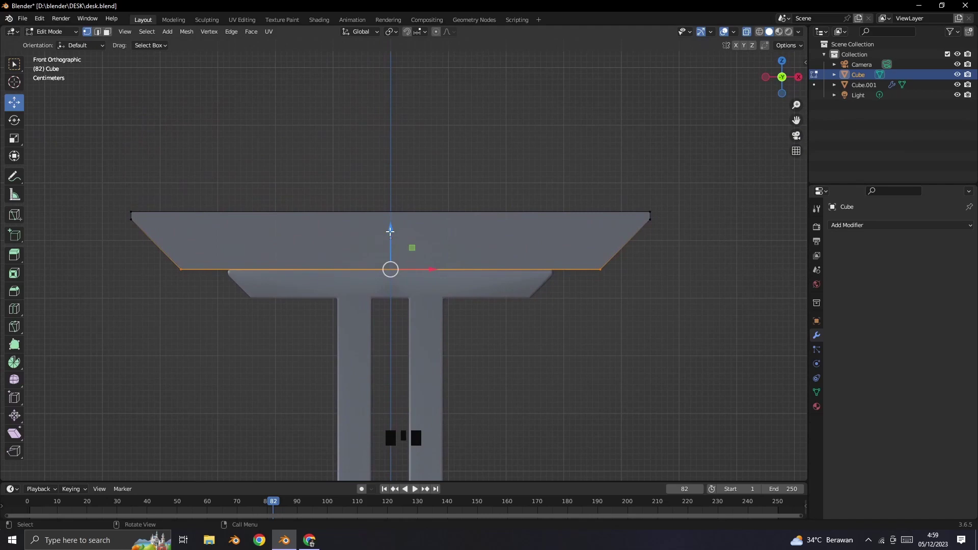
{"action": "key", "text": "g"}
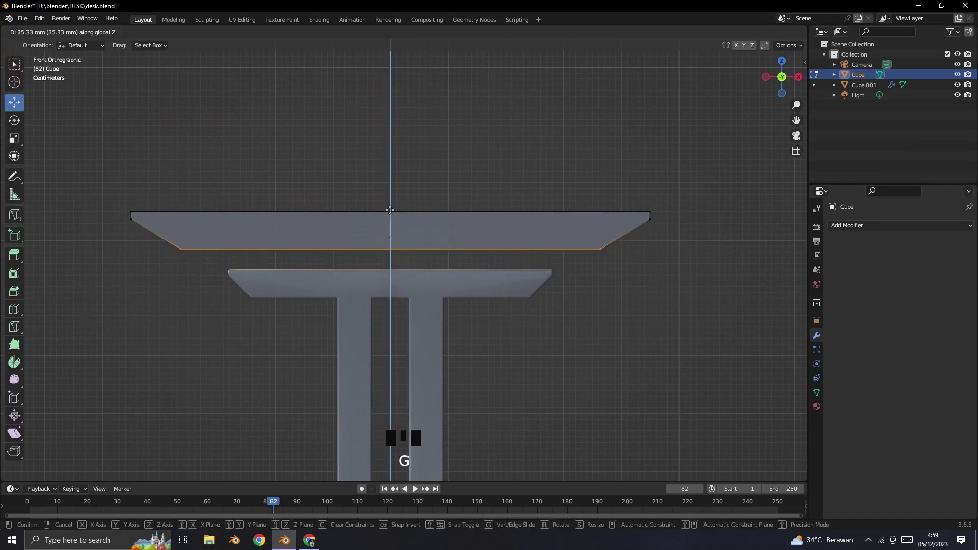
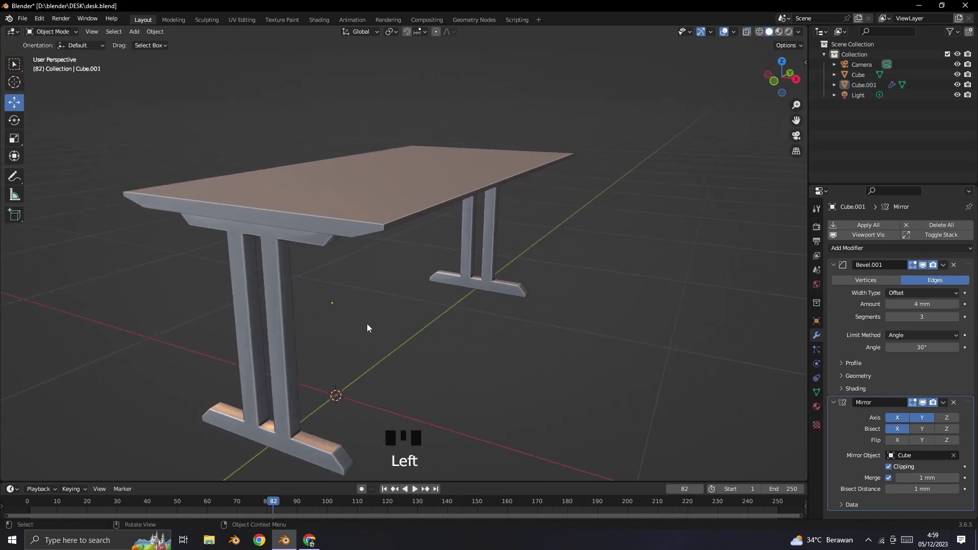
Step: Edit the leg frame mesh, select the edges at the post bend and start a Ctrl+B bevel to round the knee
{"action": "left_click", "coordinate": [286, 322]}
{"action": "key", "text": "Tab"}
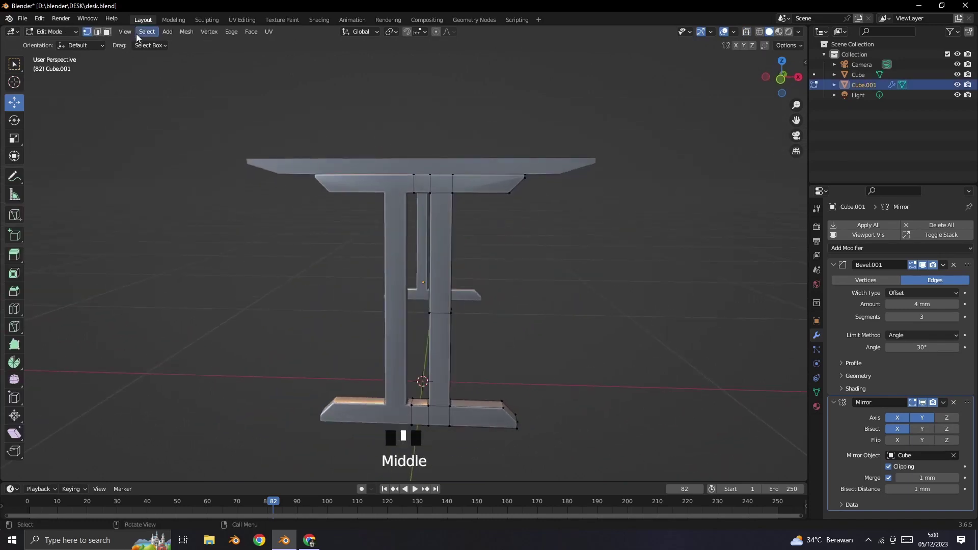
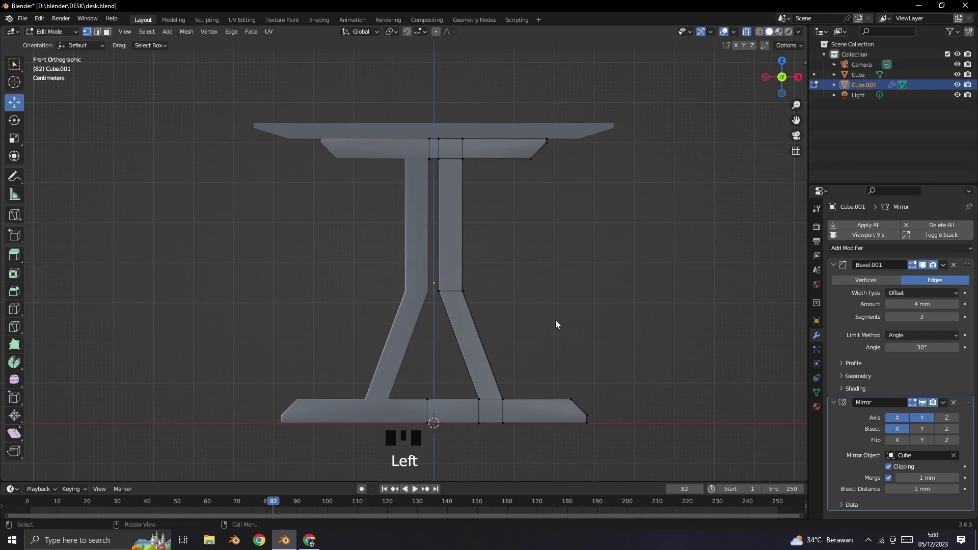
{"action": "left_click_drag", "start_coordinate": [600, 344], "coordinate": [102, 35]}
{"action": "left_click_drag", "start_coordinate": [102, 36], "coordinate": [399, 294]}
{"action": "left_click", "coordinate": [399, 294]}
{"action": "key", "text": "ctrl+b"}
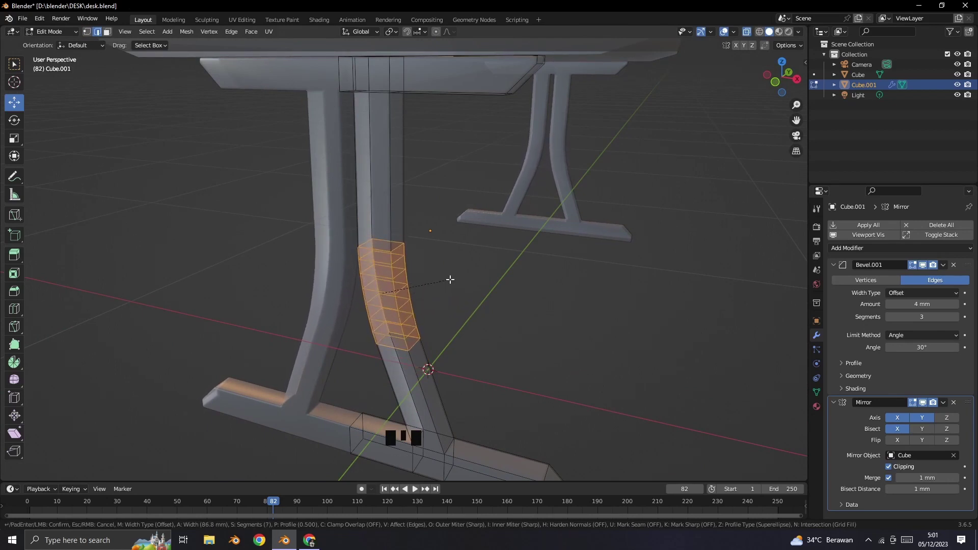
Step: Select the edge loop running along the post plus extra edges and bevel them
{"action": "left_click", "coordinate": [451, 300]}
{"action": "left_click_drag", "start_coordinate": [477, 312], "coordinate": [766, 38]}
{"action": "left_click", "coordinate": [753, 39]}
{"action": "scroll", "scroll_direction": "down", "scroll_amount": 3}
{"action": "left_click_drag", "start_coordinate": [535, 290], "coordinate": [393, 280]}
{"action": "double_click", "coordinate": [392, 280]}
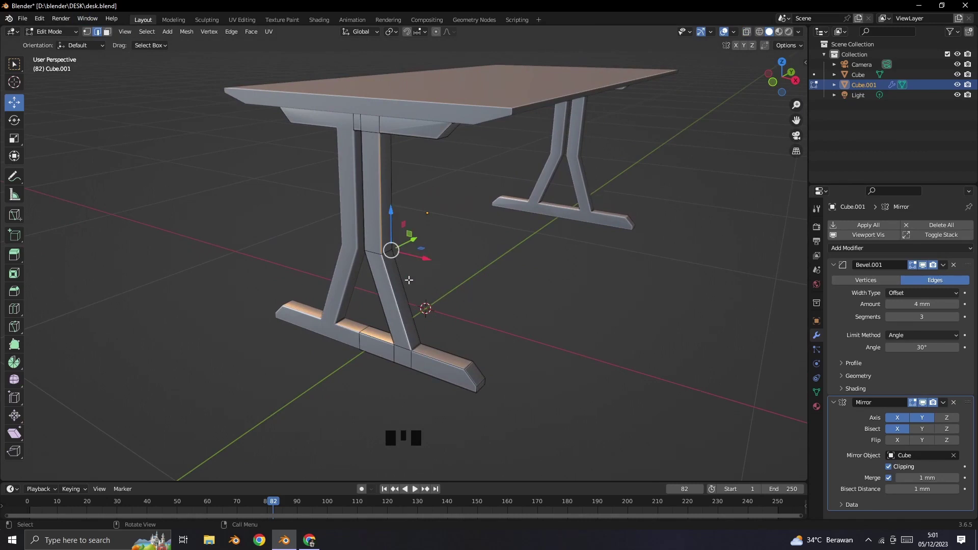
{"action": "left_click", "coordinate": [403, 273]}
{"action": "key", "text": "ctrl+b"}
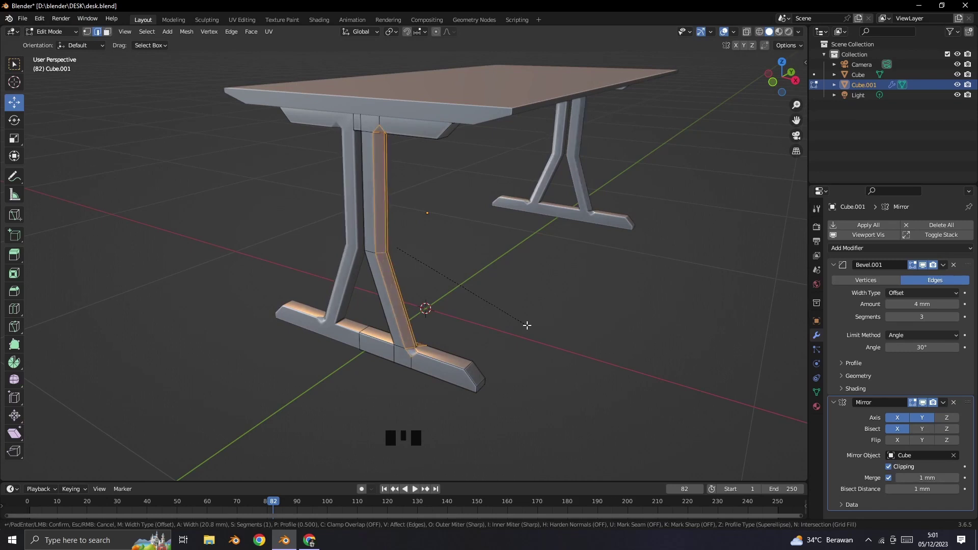
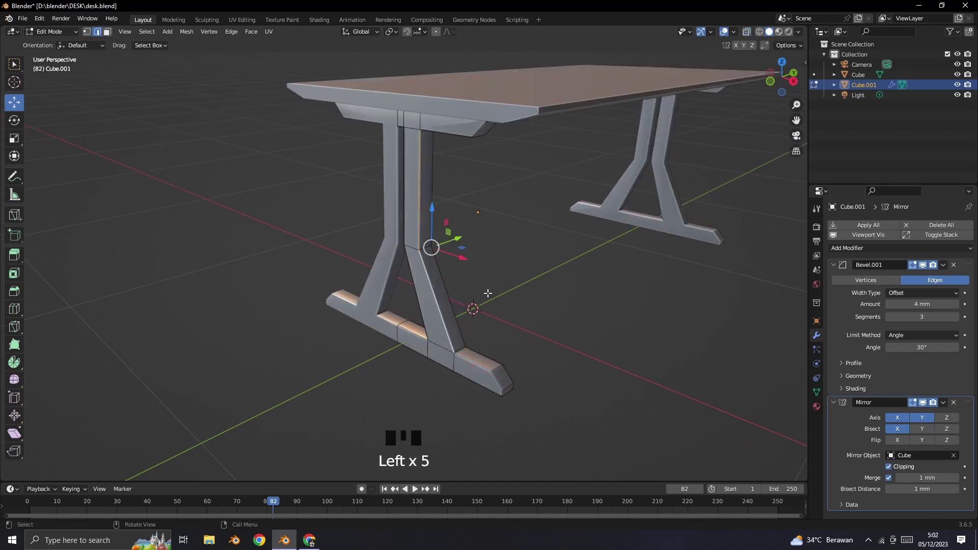
Step: Bevel the leg and foot edges, then select the leg's inner edge loop and bevel it too
{"action": "key", "text": "ctrl+b"}
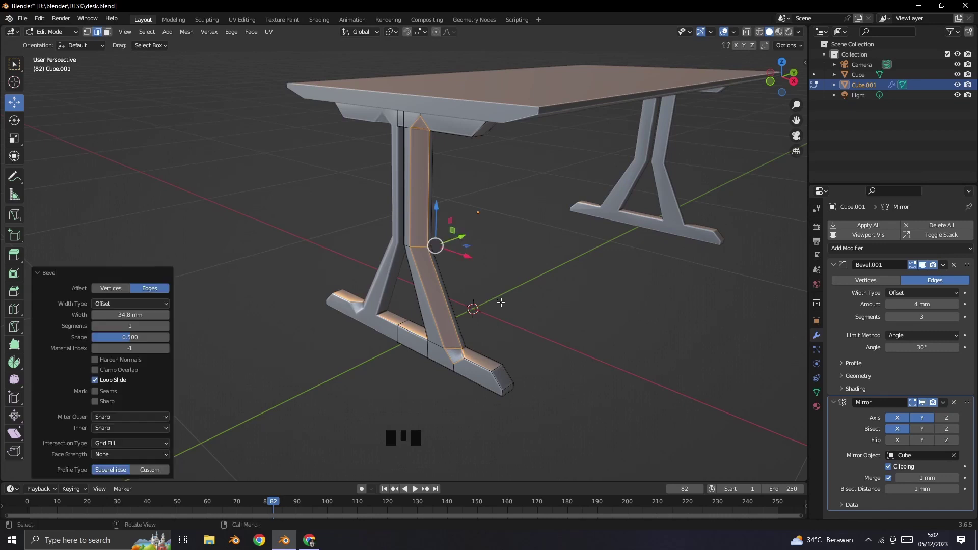
{"action": "left_click_drag", "start_coordinate": [603, 303], "coordinate": [297, 240]}
{"action": "left_click", "coordinate": [297, 240]}
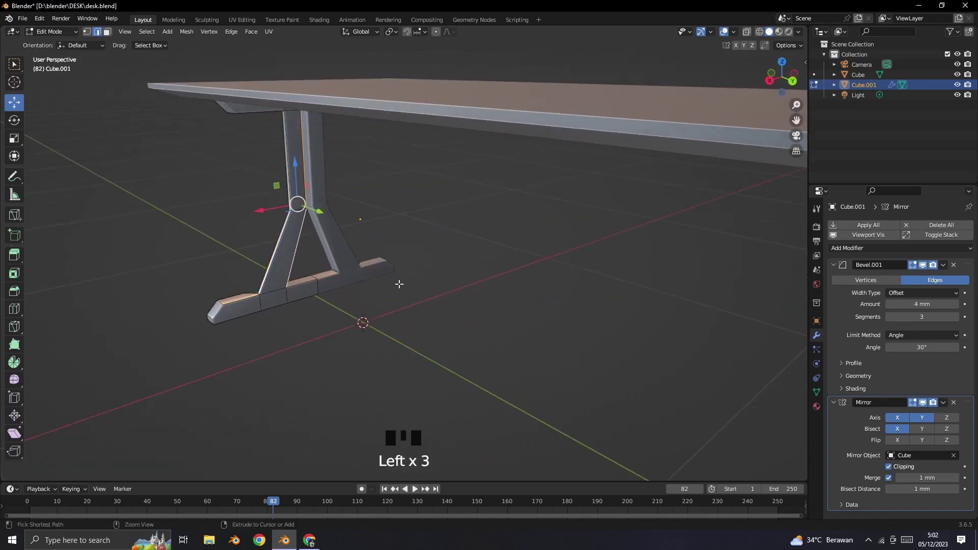
{"action": "key", "text": "ctrl+b"}
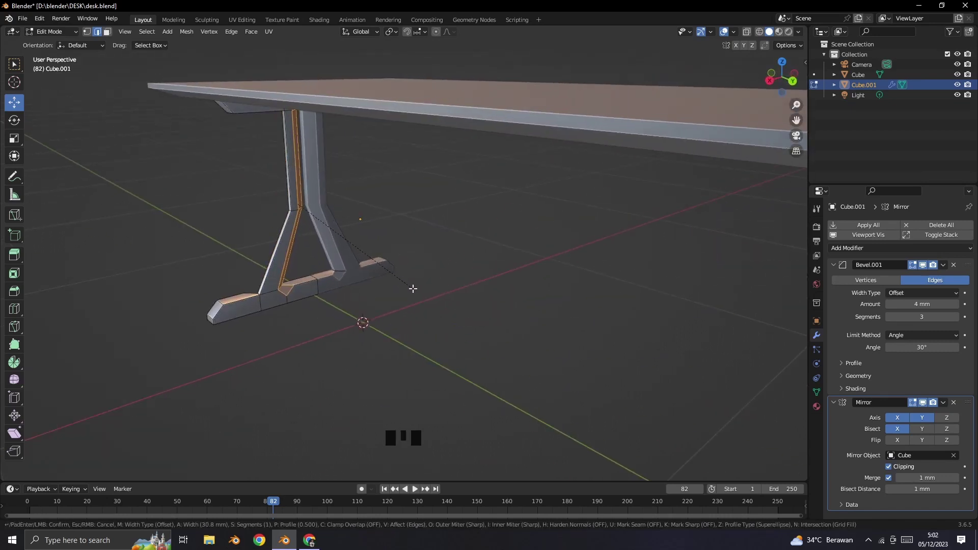
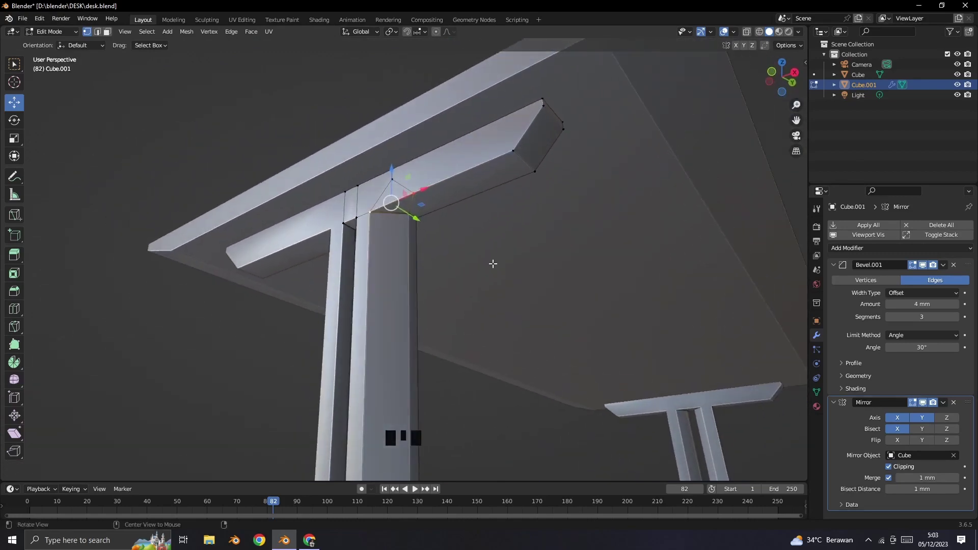
Step: Orbit around the whole desk inspecting the leg frame and adjust settings in the Bevel modifier panel
{"action": "scroll", "scroll_direction": "down", "scroll_amount": 3}
{"action": "left_click_drag", "start_coordinate": [490, 273], "coordinate": [460, 298]}
{"action": "left_click_drag", "start_coordinate": [489, 316], "coordinate": [471, 310]}
{"action": "left_click", "coordinate": [471, 311]}
{"action": "left_click_drag", "start_coordinate": [478, 366], "coordinate": [515, 346]}
{"action": "scroll", "scroll_direction": "down", "scroll_amount": 3}
{"action": "left_click_drag", "start_coordinate": [513, 334], "coordinate": [490, 330]}
{"action": "left_click", "coordinate": [490, 331]}
{"action": "left_click_drag", "start_coordinate": [523, 310], "coordinate": [521, 324]}
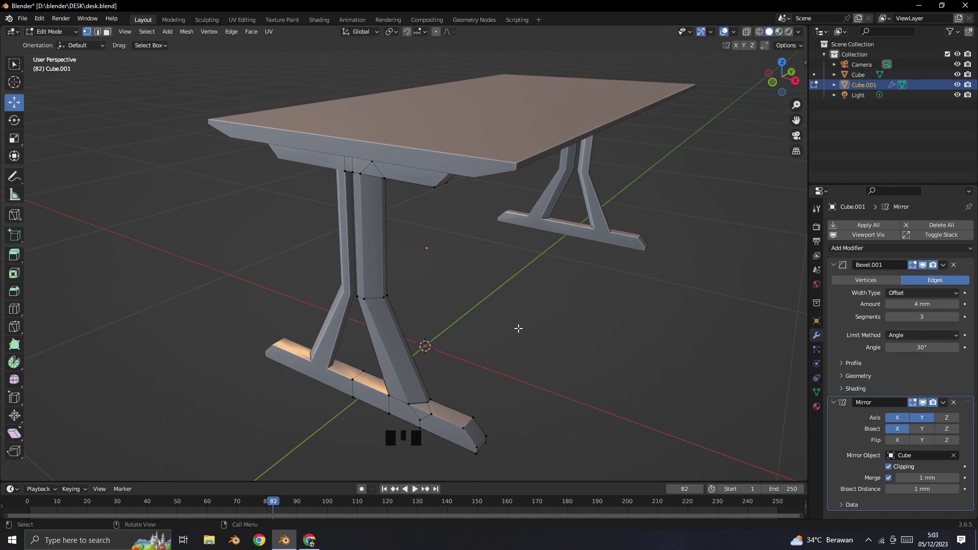
{"action": "left_click", "coordinate": [481, 413]}
{"action": "left_click_drag", "start_coordinate": [463, 428], "coordinate": [468, 431]}
{"action": "left_click", "coordinate": [510, 435]}
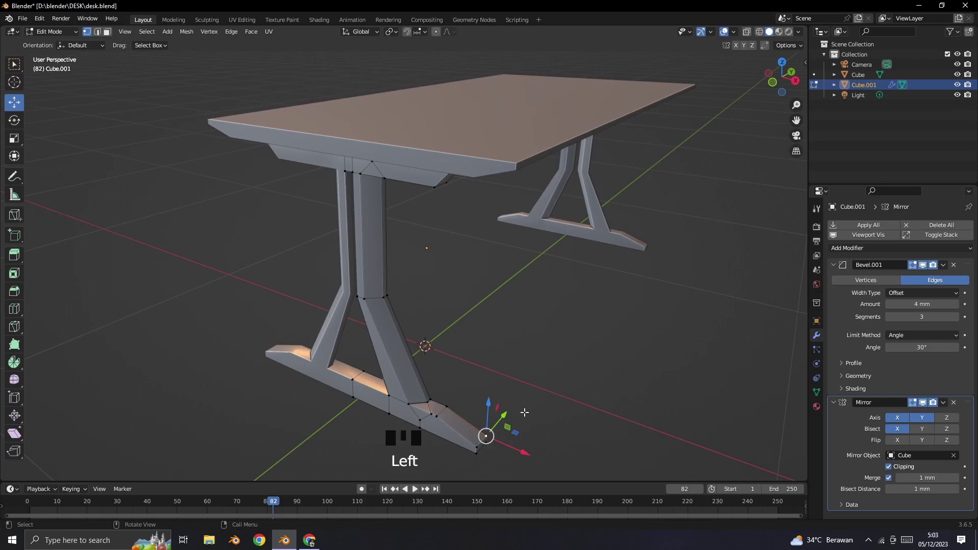
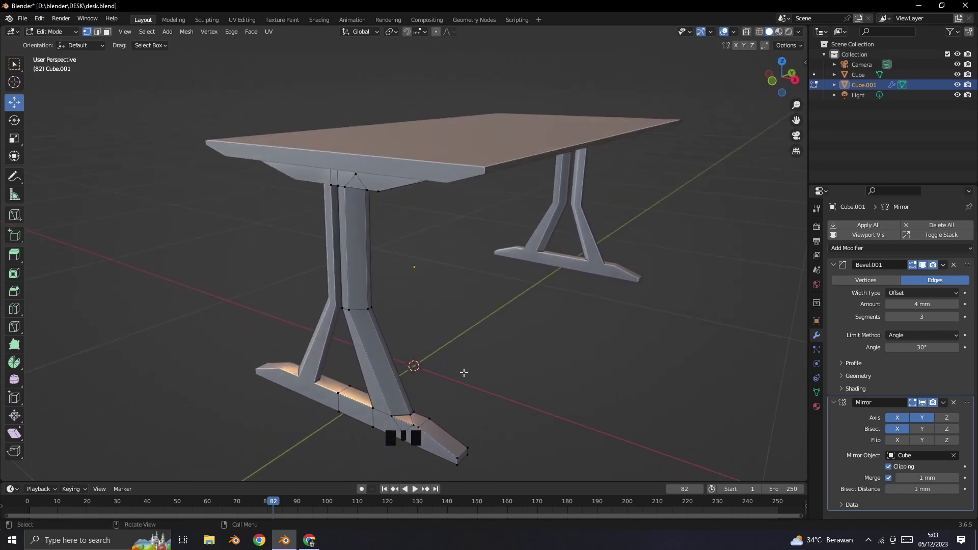
Step: Move in on the leg's top support, select its geometry and switch snapping on
{"action": "left_click_drag", "start_coordinate": [503, 361], "coordinate": [485, 221]}
{"action": "scroll", "scroll_direction": "up", "scroll_amount": 3}
{"action": "left_click_drag", "start_coordinate": [509, 210], "coordinate": [544, 88]}
{"action": "left_click_drag", "start_coordinate": [544, 87], "coordinate": [544, 118]}
{"action": "left_click_drag", "start_coordinate": [544, 130], "coordinate": [552, 133]}
{"action": "left_click", "coordinate": [544, 113]}
{"action": "left_click", "coordinate": [541, 84]}
{"action": "key", "text": "j"}
{"action": "left_click", "coordinate": [724, 174]}
{"action": "left_click_drag", "start_coordinate": [553, 104], "coordinate": [556, 105]}
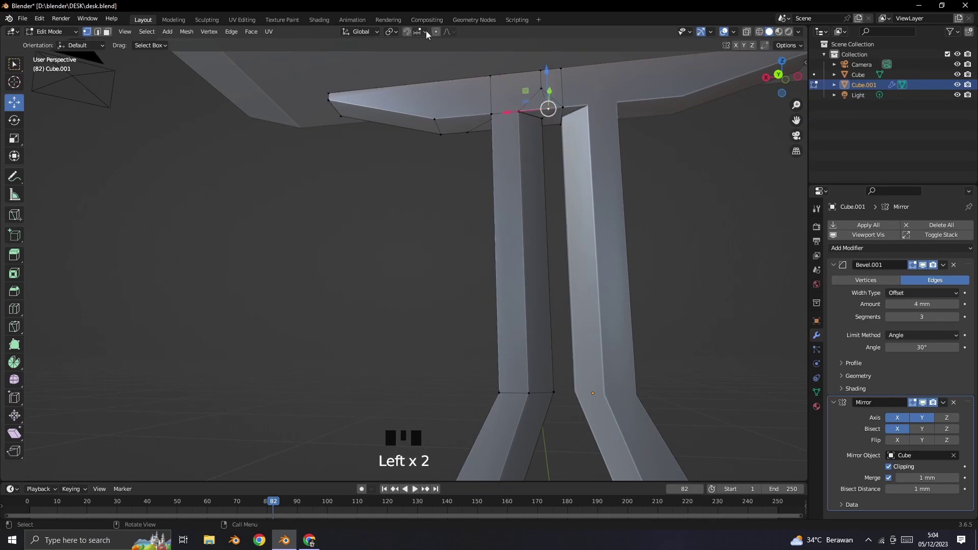
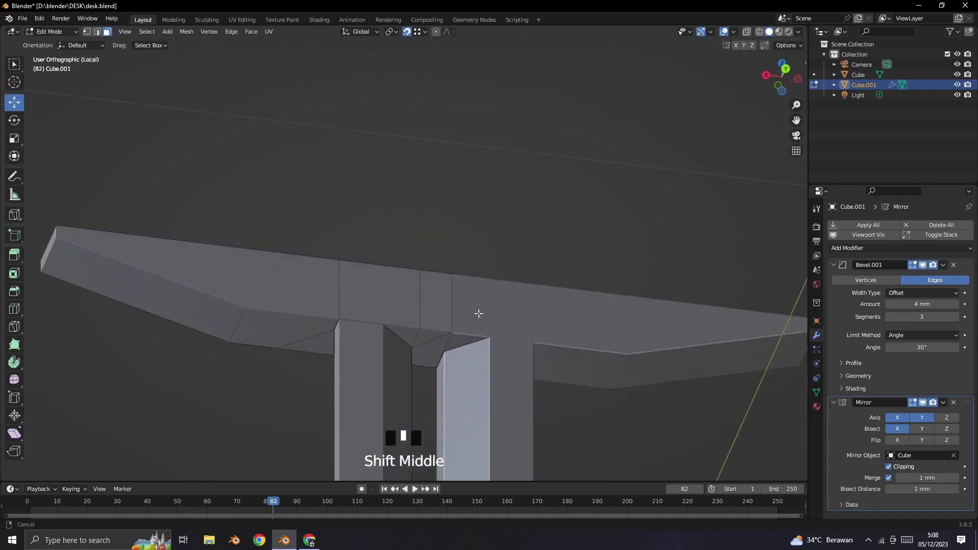
Step: Disable Clipping on the Mirror modifier and reshape the end vertices of the leg's top support
{"action": "left_click", "coordinate": [925, 411]}
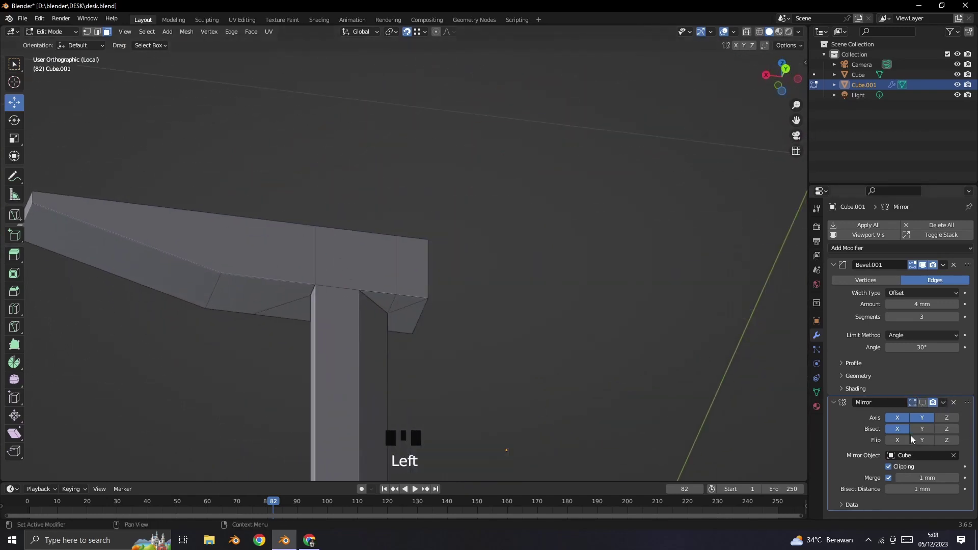
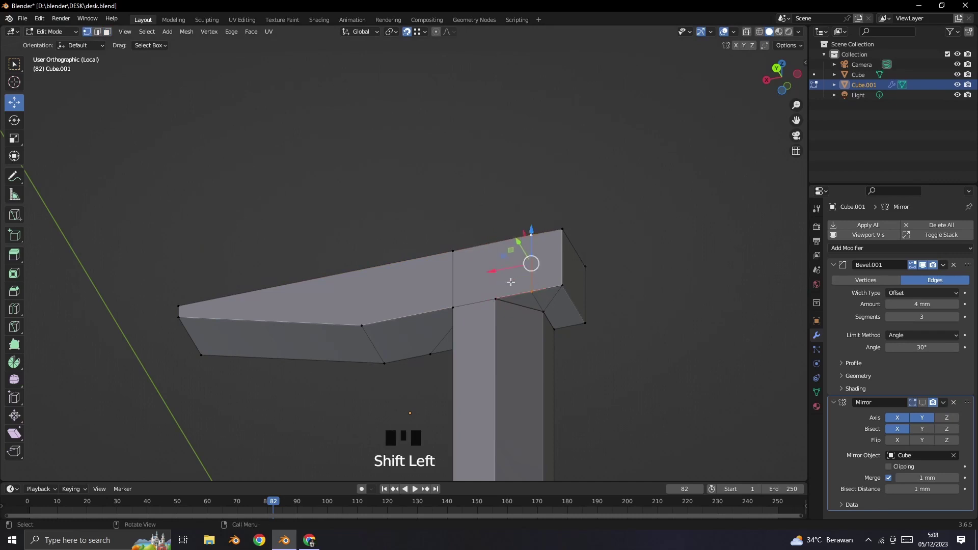
{"action": "left_click", "coordinate": [496, 266]}
{"action": "left_click", "coordinate": [549, 258]}
{"action": "left_click_drag", "start_coordinate": [532, 287], "coordinate": [532, 287]}
{"action": "left_click", "coordinate": [496, 295]}
{"action": "left_click", "coordinate": [560, 255]}
{"action": "left_click", "coordinate": [769, 49]}
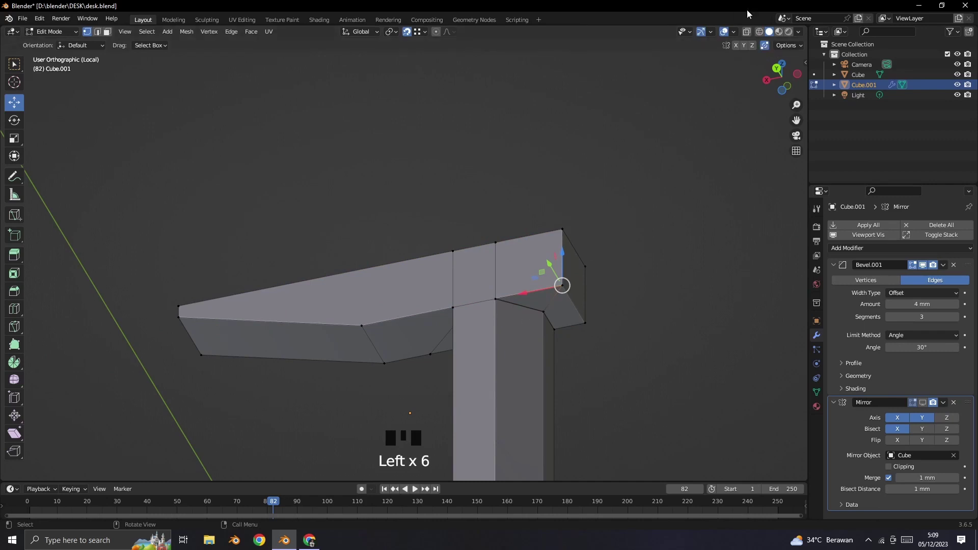
Step: Select the whole top support and merge its overlapping vertices by distance
{"action": "left_click_drag", "start_coordinate": [751, 37], "coordinate": [511, 285]}
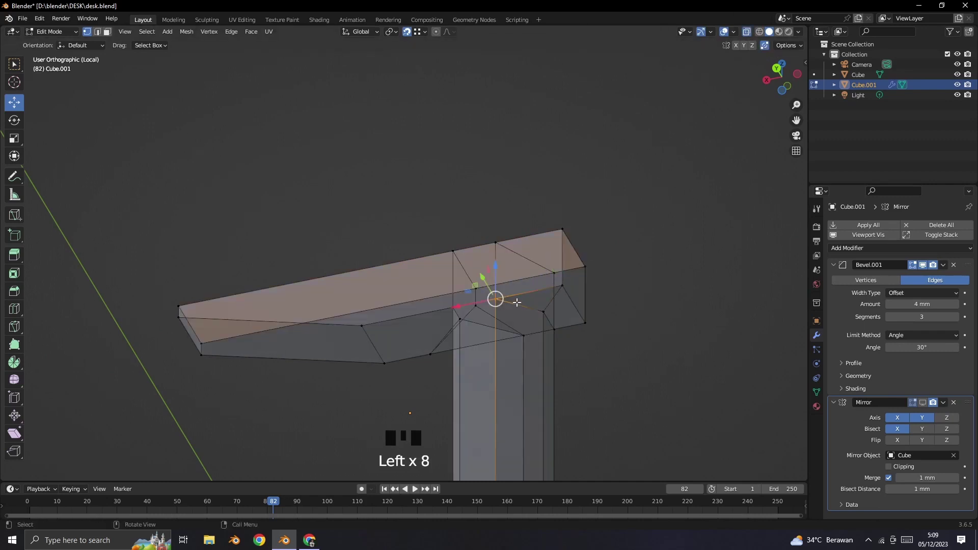
{"action": "key", "text": "n"}
{"action": "key", "text": "m"}
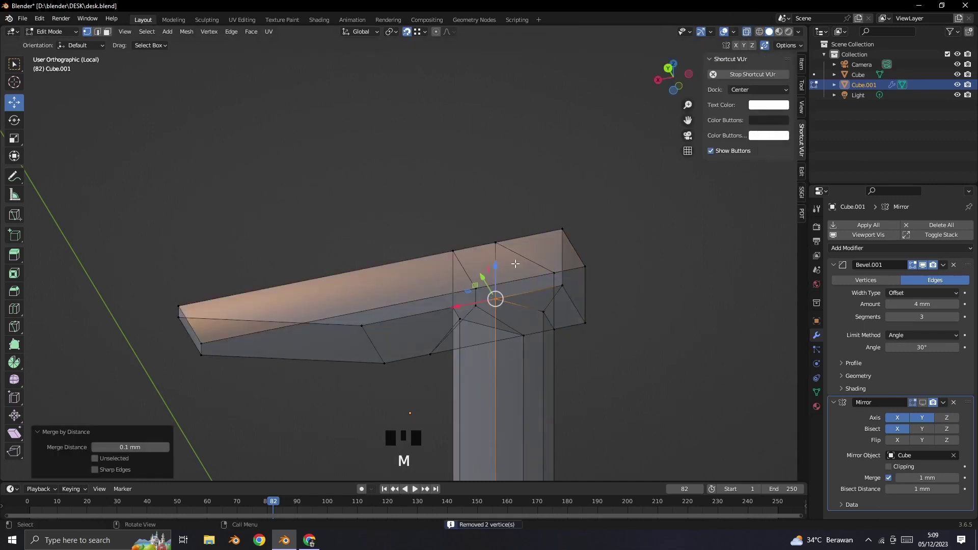
{"action": "key", "text": "n"}
{"action": "left_click_drag", "start_coordinate": [564, 193], "coordinate": [557, 209]}
{"action": "left_click_drag", "start_coordinate": [543, 196], "coordinate": [549, 184]}
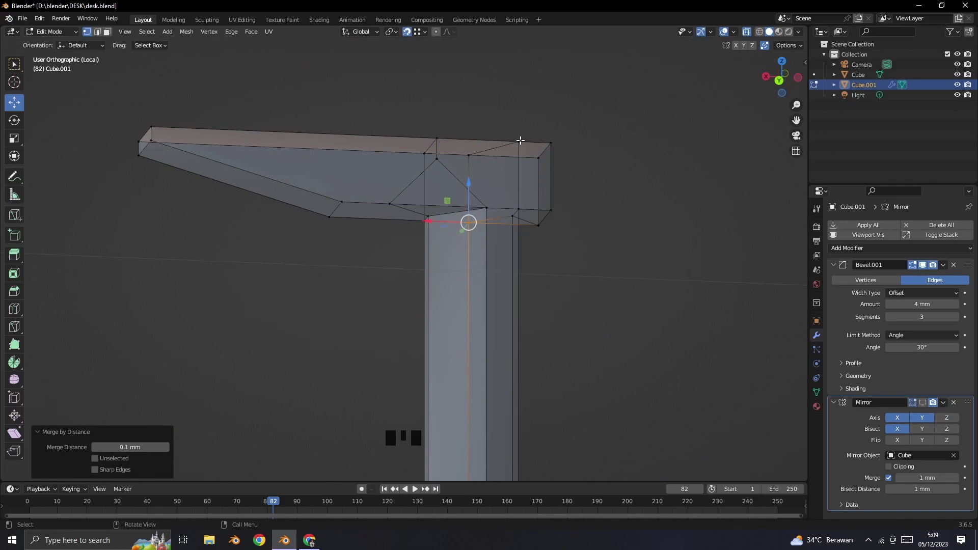
Step: Extrude the top support's end face about 507 mm to pull out the crossbar
{"action": "left_click_drag", "start_coordinate": [471, 150], "coordinate": [470, 150]}
{"action": "left_click", "coordinate": [494, 201]}
{"action": "key", "text": "j"}
{"action": "key", "text": "ctrl+z"}
{"action": "left_click_drag", "start_coordinate": [517, 185], "coordinate": [544, 183]}
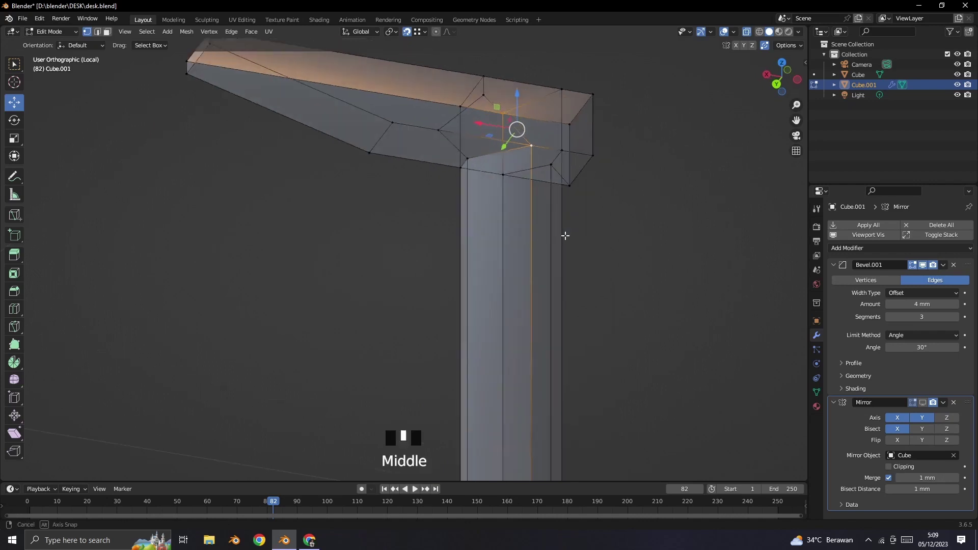
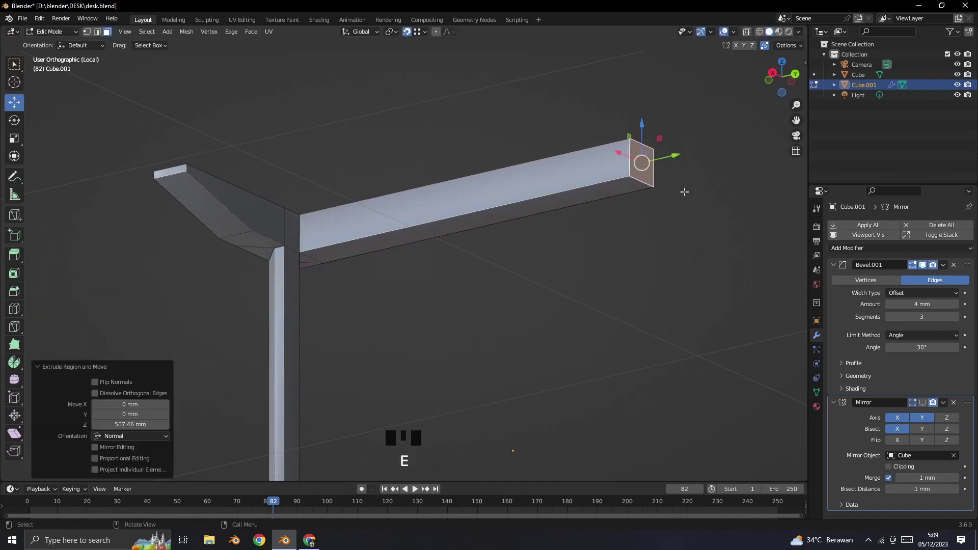
{"action": "left_click", "coordinate": [929, 404]}
Step: Move the crossbar end into position and slide the joint vertices along the crossbar
{"action": "left_click_drag", "start_coordinate": [581, 370], "coordinate": [572, 372]}
{"action": "scroll", "scroll_direction": "down", "scroll_amount": 3}
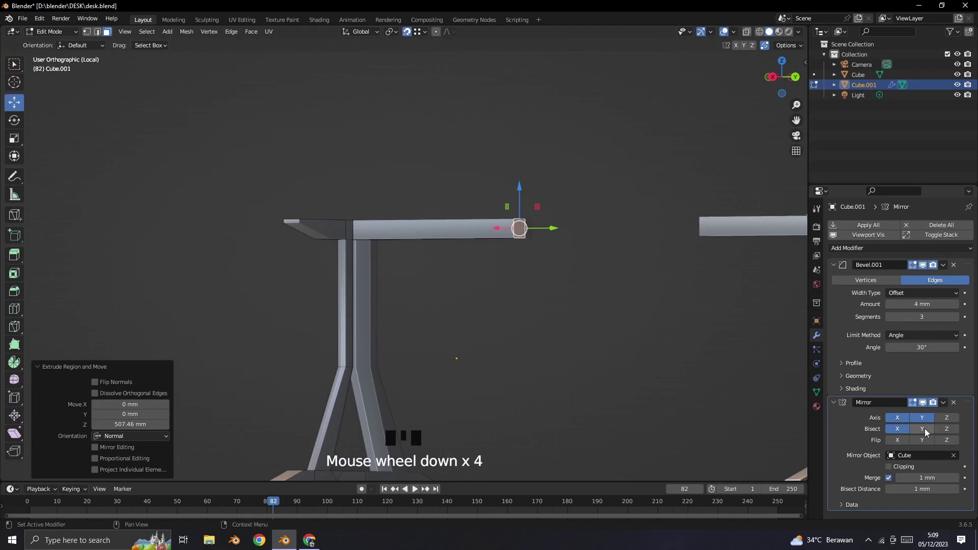
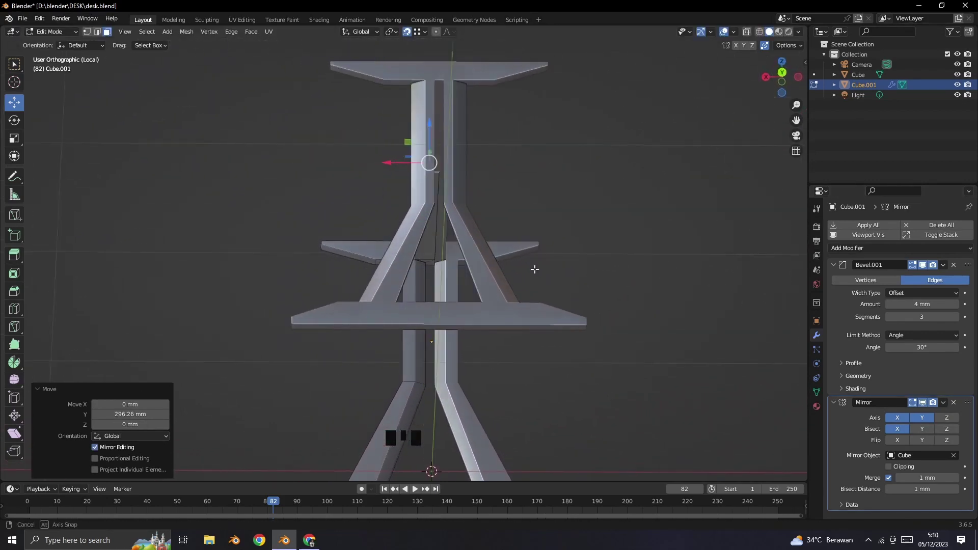
{"action": "left_click_drag", "start_coordinate": [472, 273], "coordinate": [450, 350]}
{"action": "left_click", "coordinate": [449, 350]}
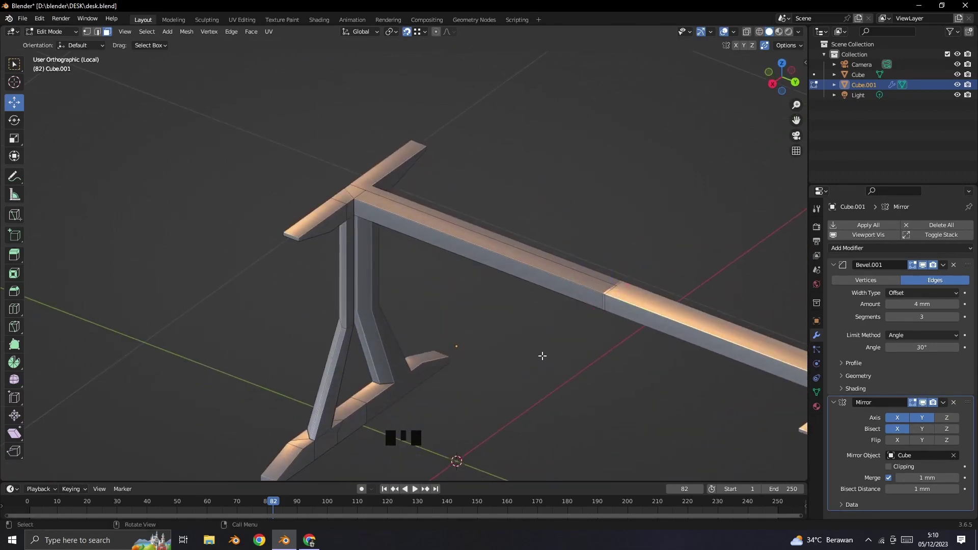
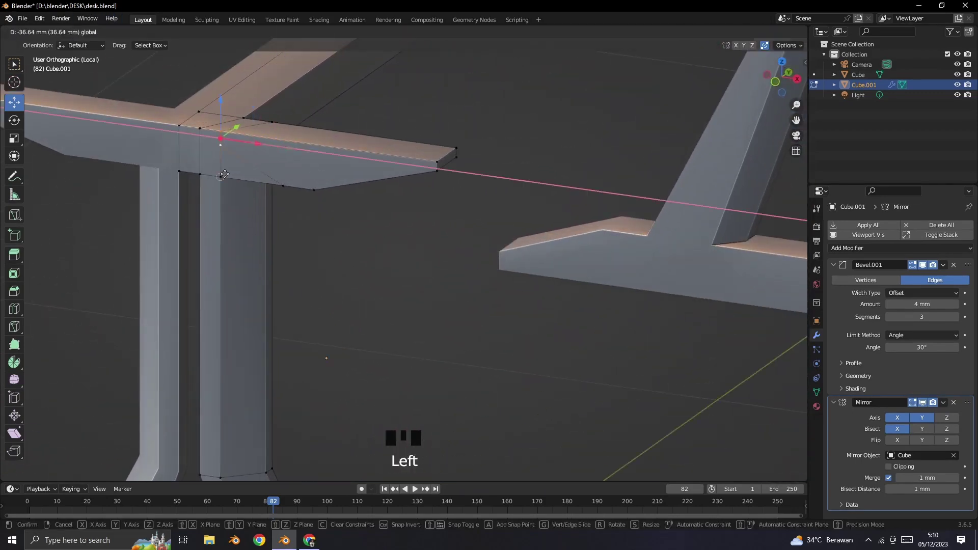
{"action": "left_click_drag", "start_coordinate": [433, 263], "coordinate": [420, 263]}
{"action": "left_click", "coordinate": [334, 244]}
Step: Select and adjust vertices around the crossbar joint, checking it from several angles
{"action": "left_click", "coordinate": [336, 200]}
{"action": "left_click_drag", "start_coordinate": [386, 257], "coordinate": [279, 136]}
{"action": "left_click_drag", "start_coordinate": [280, 136], "coordinate": [280, 136]}
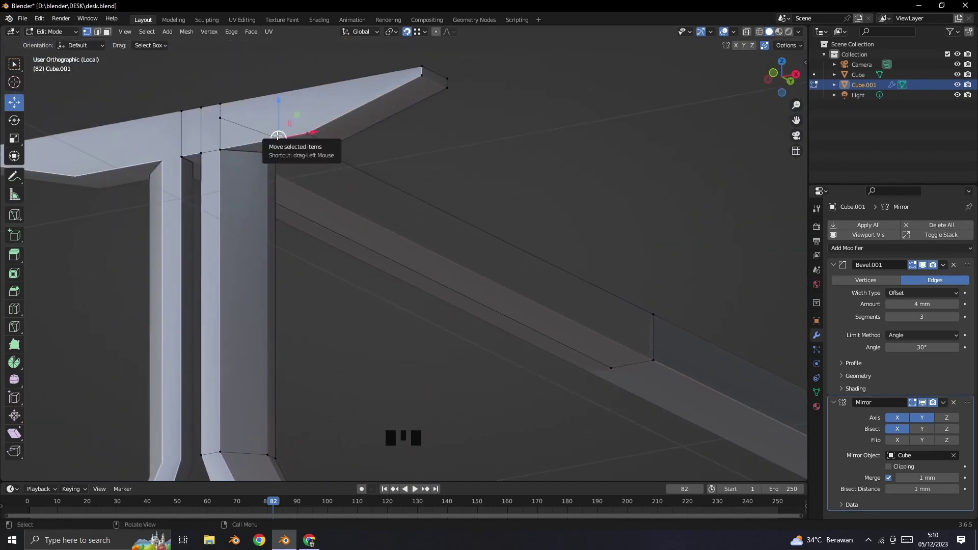
{"action": "left_click", "coordinate": [271, 132]}
{"action": "left_click", "coordinate": [223, 114]}
{"action": "left_click", "coordinate": [225, 120]}
{"action": "left_click", "coordinate": [433, 157]}
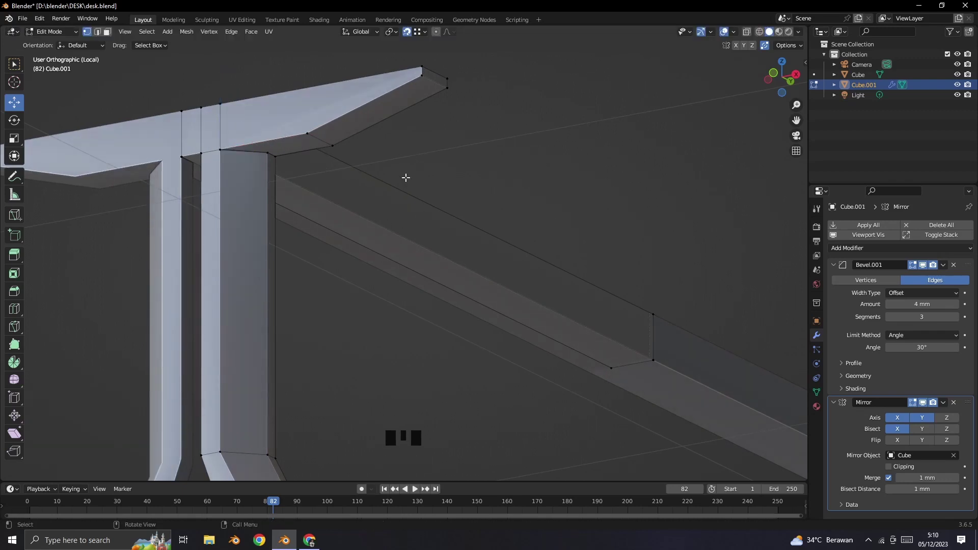
{"action": "left_click_drag", "start_coordinate": [435, 171], "coordinate": [303, 209]}
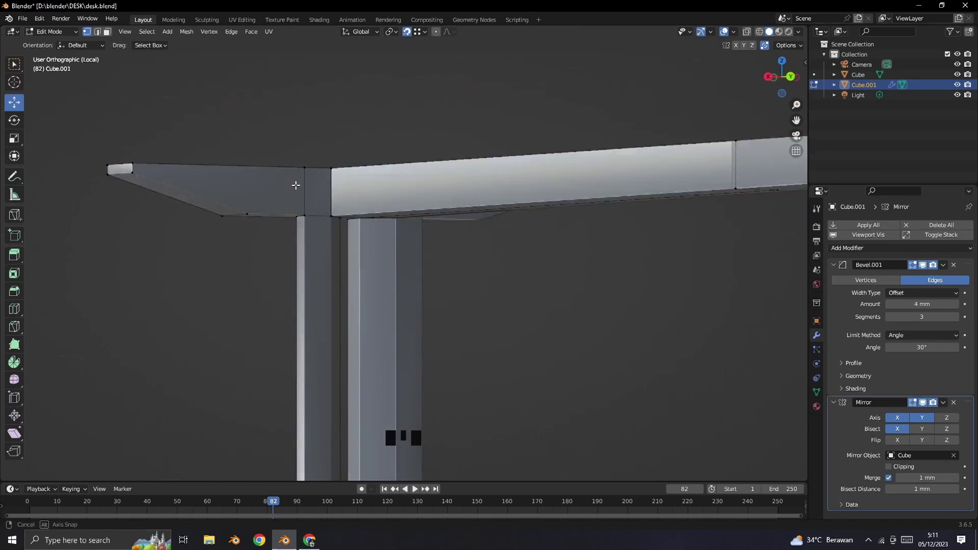
{"action": "left_click_drag", "start_coordinate": [221, 100], "coordinate": [222, 108]}
{"action": "left_click_drag", "start_coordinate": [237, 157], "coordinate": [339, 149]}
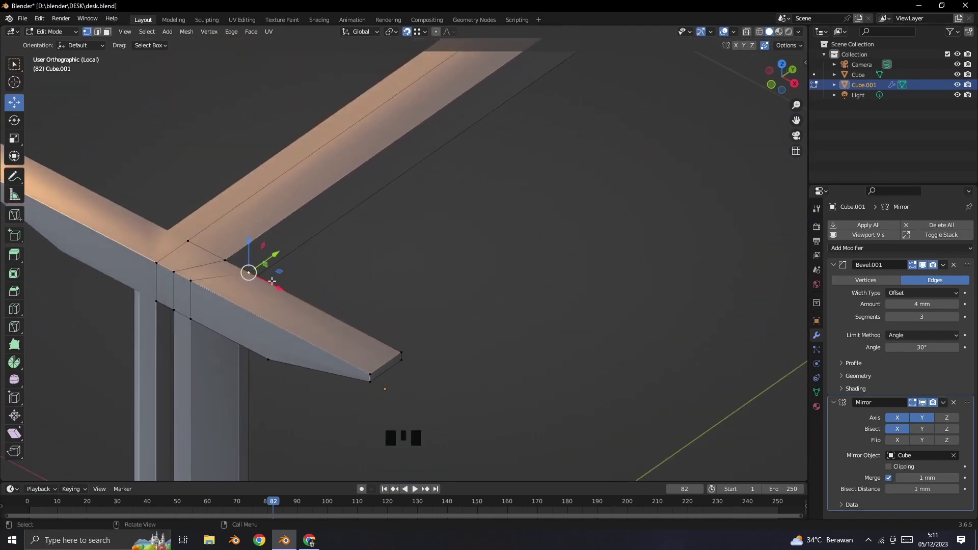
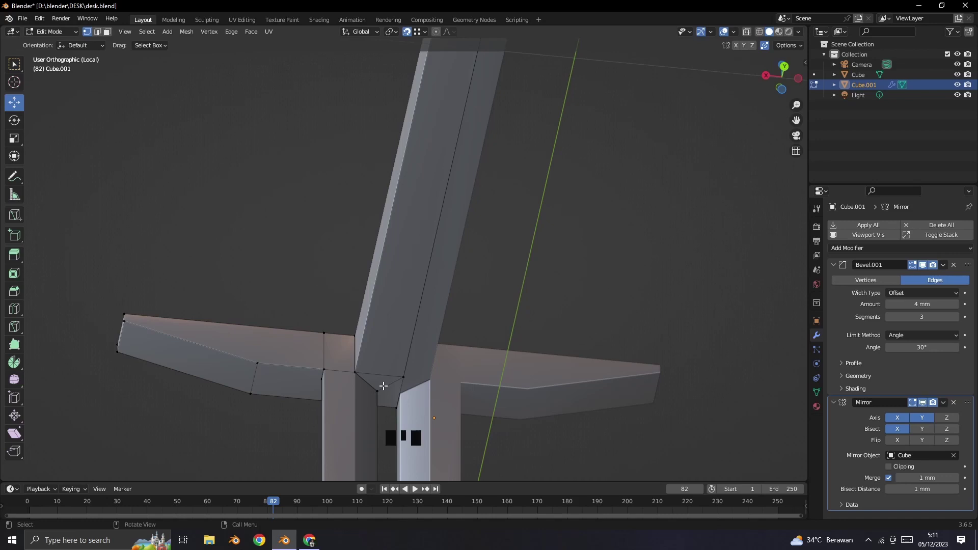
Step: Bevel the corner edge where the crossbar meets the top support and inspect the result
{"action": "left_click_drag", "start_coordinate": [356, 339], "coordinate": [357, 340]}
{"action": "left_click_drag", "start_coordinate": [106, 37], "coordinate": [326, 279]}
{"action": "left_click_drag", "start_coordinate": [326, 279], "coordinate": [424, 240]}
{"action": "left_click", "coordinate": [424, 239]}
{"action": "key", "text": "ctrl+b"}
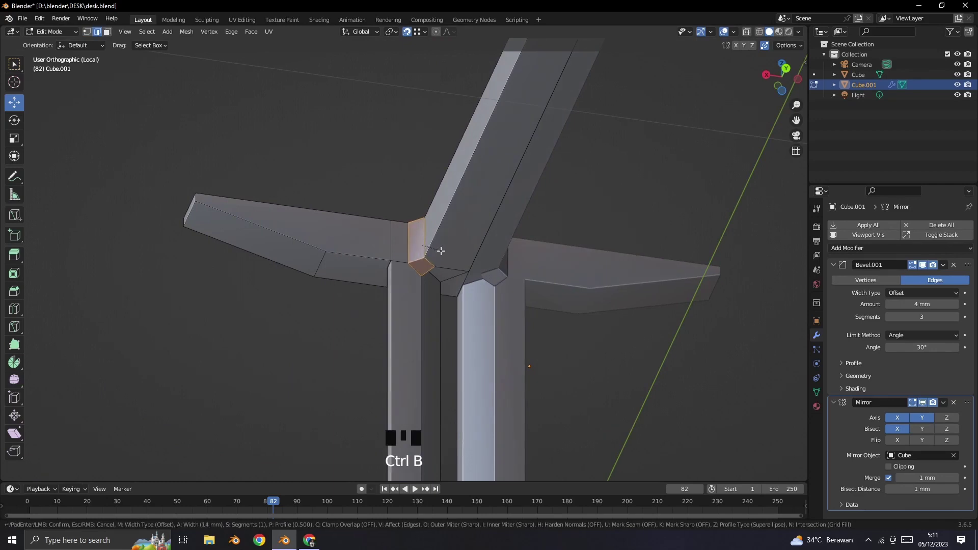
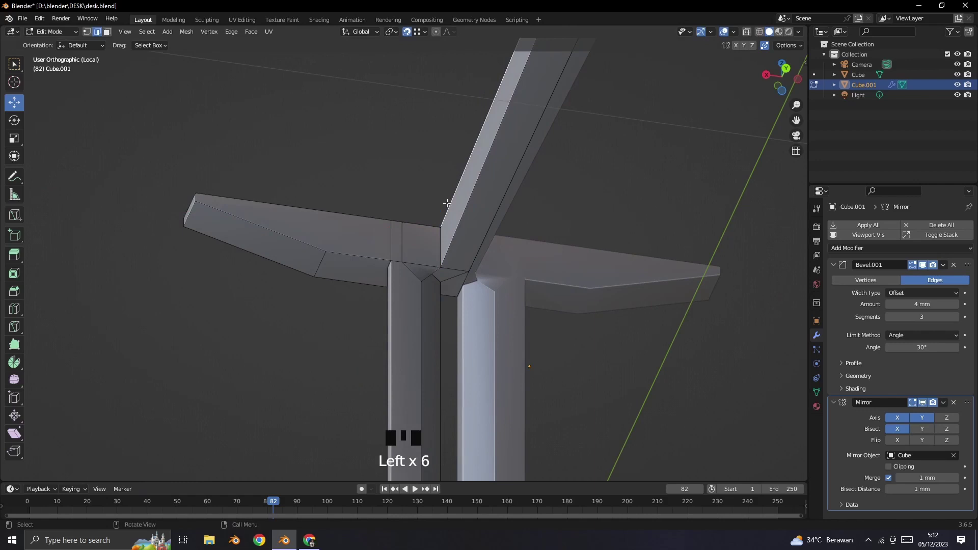
{"action": "left_click_drag", "start_coordinate": [48, 27], "coordinate": [458, 162]}
{"action": "scroll", "scroll_direction": "down", "scroll_amount": 3}
{"action": "left_click_drag", "start_coordinate": [445, 100], "coordinate": [442, 112]}
Step: Select the joint vertices and move them along the support into alignment, viewing from above
{"action": "left_click", "coordinate": [402, 187]}
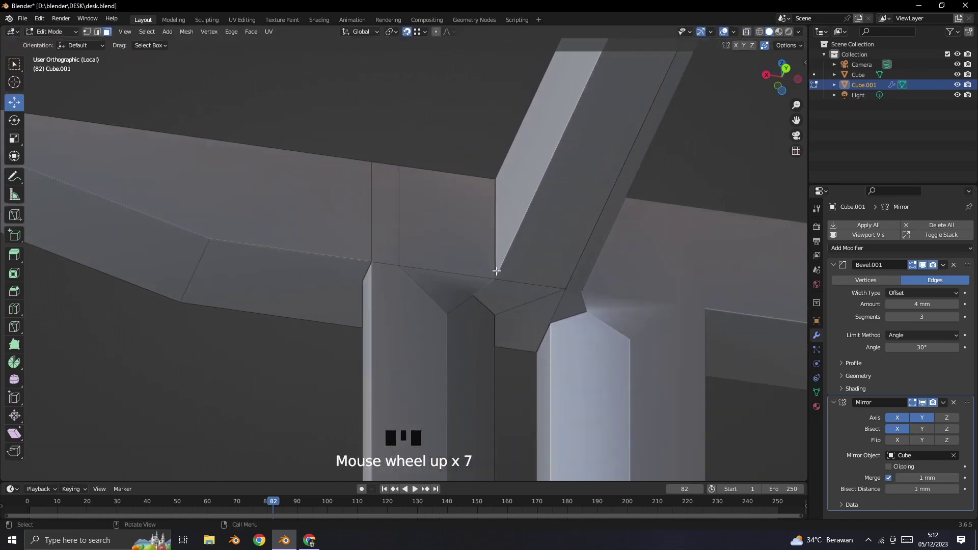
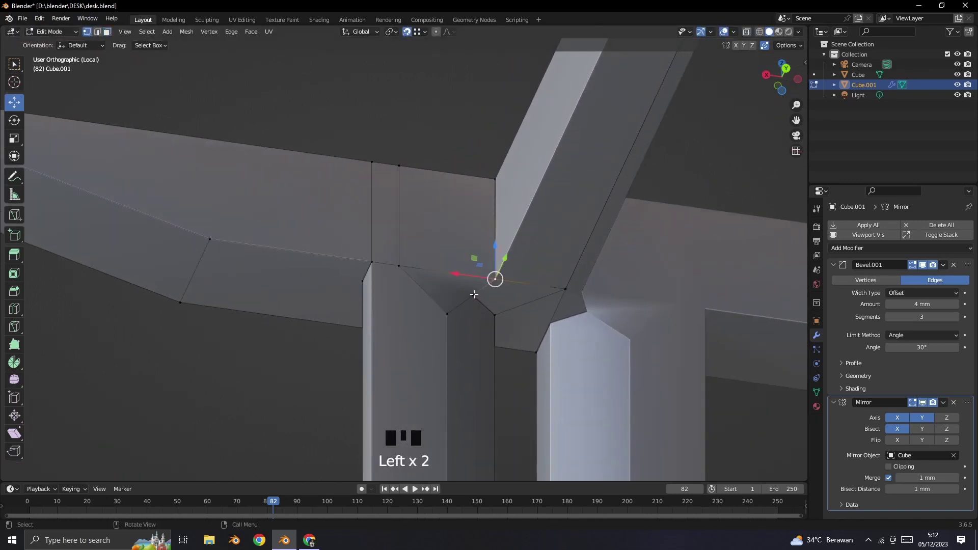
{"action": "left_click_drag", "start_coordinate": [475, 288], "coordinate": [477, 289]}
{"action": "left_click", "coordinate": [492, 281]}
{"action": "left_click", "coordinate": [475, 289]}
{"action": "left_click", "coordinate": [437, 286]}
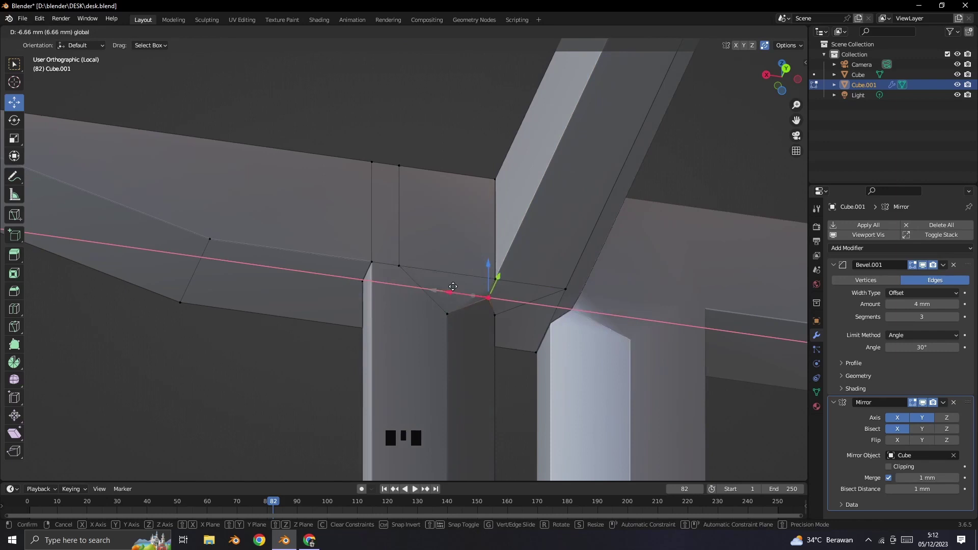
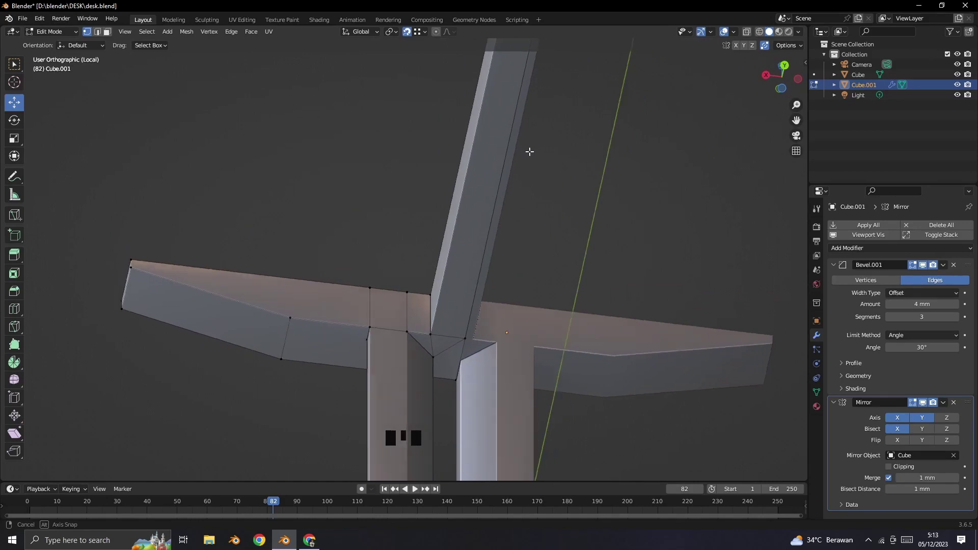
{"action": "scroll", "scroll_direction": "down", "scroll_amount": 3}
{"action": "left_click_drag", "start_coordinate": [494, 283], "coordinate": [425, 271]}
{"action": "scroll", "scroll_direction": "up", "scroll_amount": 3}
{"action": "left_click_drag", "start_coordinate": [432, 307], "coordinate": [436, 311]}
{"action": "scroll", "scroll_direction": "up", "scroll_amount": 3}
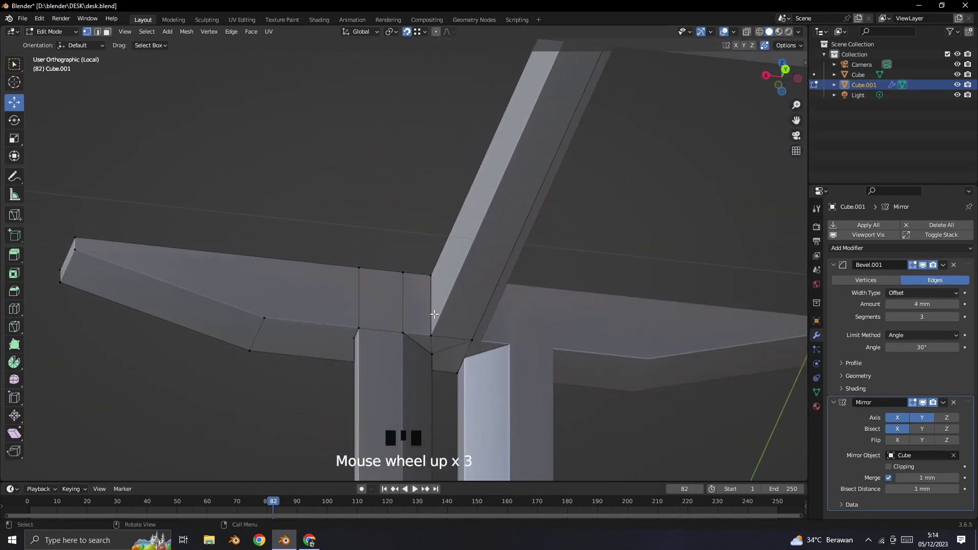
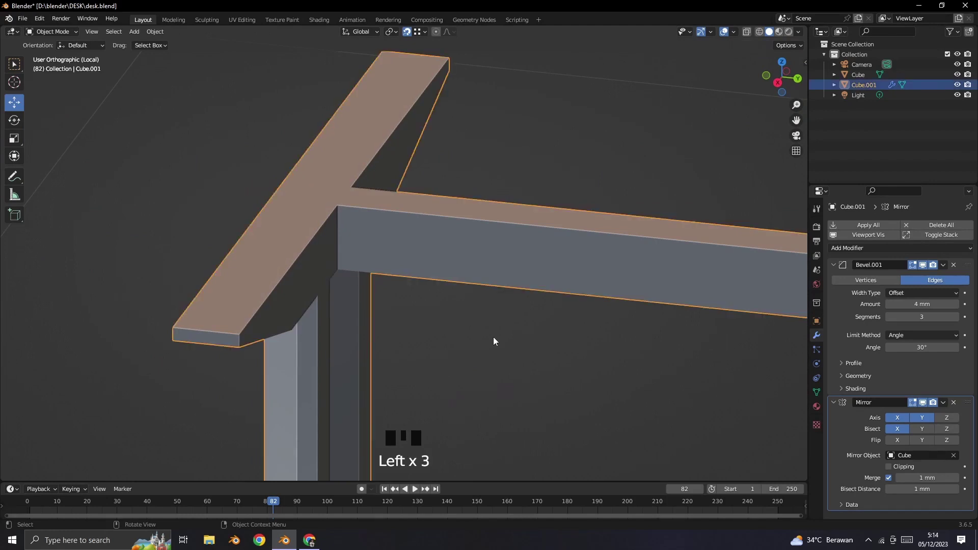
Step: Select all leg frame vertices and merge the overlapping vertex at the mirror seam by distance
{"action": "left_click_drag", "start_coordinate": [479, 394], "coordinate": [53, 38]}
{"action": "left_click_drag", "start_coordinate": [53, 38], "coordinate": [369, 229]}
{"action": "scroll", "scroll_direction": "down", "scroll_amount": 3}
{"action": "left_click_drag", "start_coordinate": [410, 346], "coordinate": [417, 270]}
{"action": "key", "text": "a"}
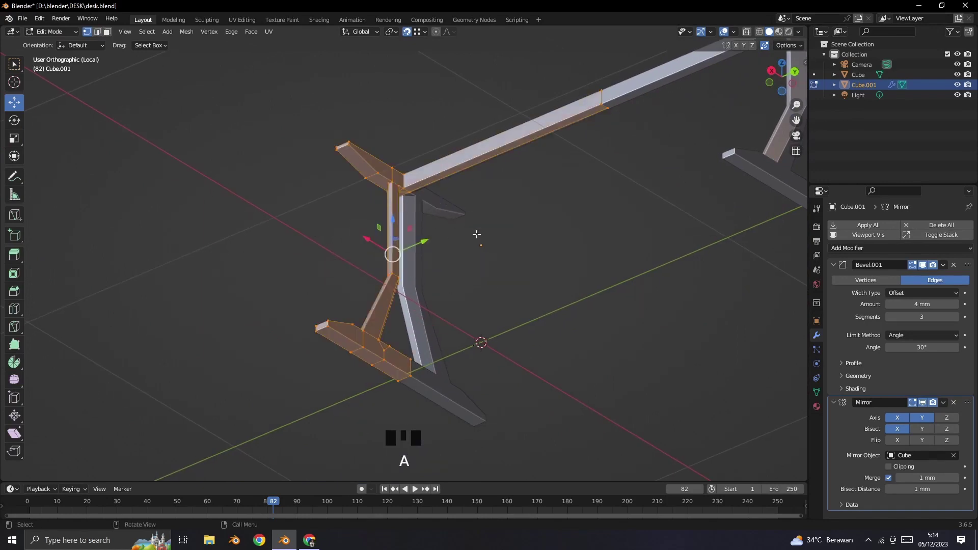
{"action": "key", "text": "m"}
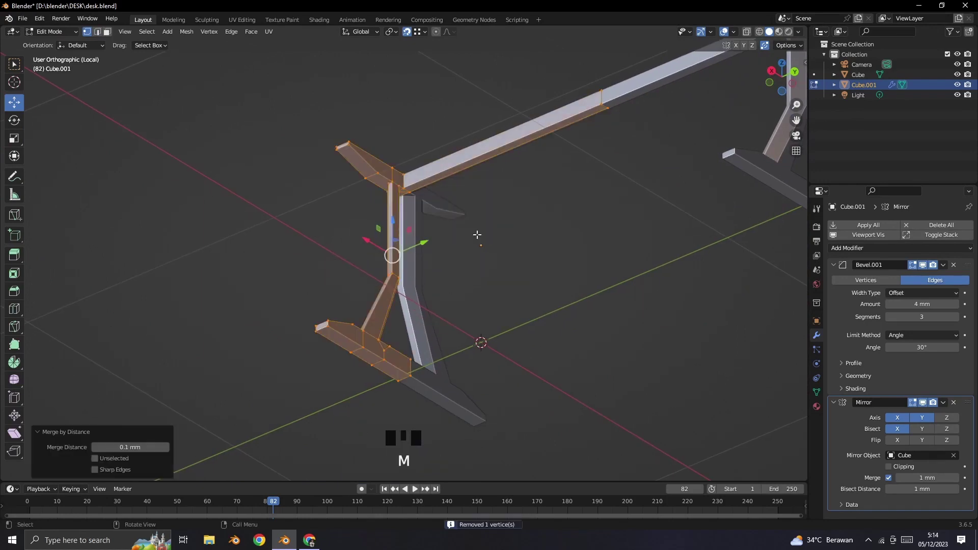
Step: Inspect the merged leg frame from all sides and save desk.blend
{"action": "left_click_drag", "start_coordinate": [487, 232], "coordinate": [489, 264]}
{"action": "left_click_drag", "start_coordinate": [490, 265], "coordinate": [474, 233]}
{"action": "scroll", "scroll_direction": "up", "scroll_amount": 3}
{"action": "left_click_drag", "start_coordinate": [487, 249], "coordinate": [489, 239]}
{"action": "left_click", "coordinate": [489, 239]}
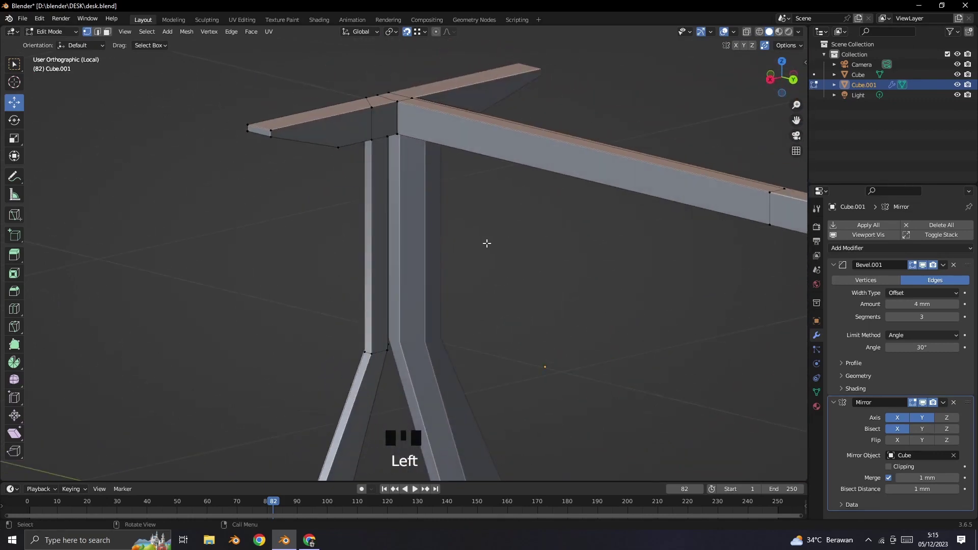
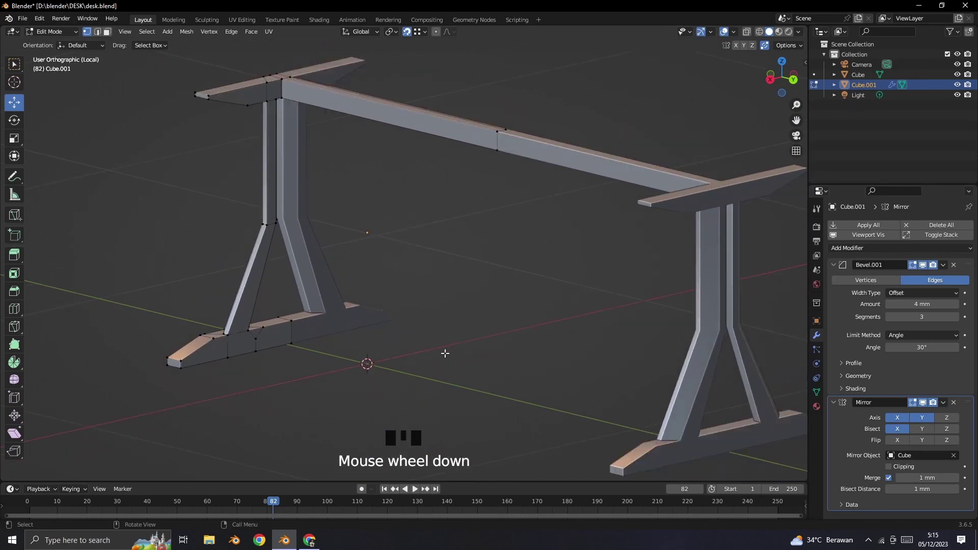
{"action": "scroll", "scroll_direction": "down", "scroll_amount": 3}
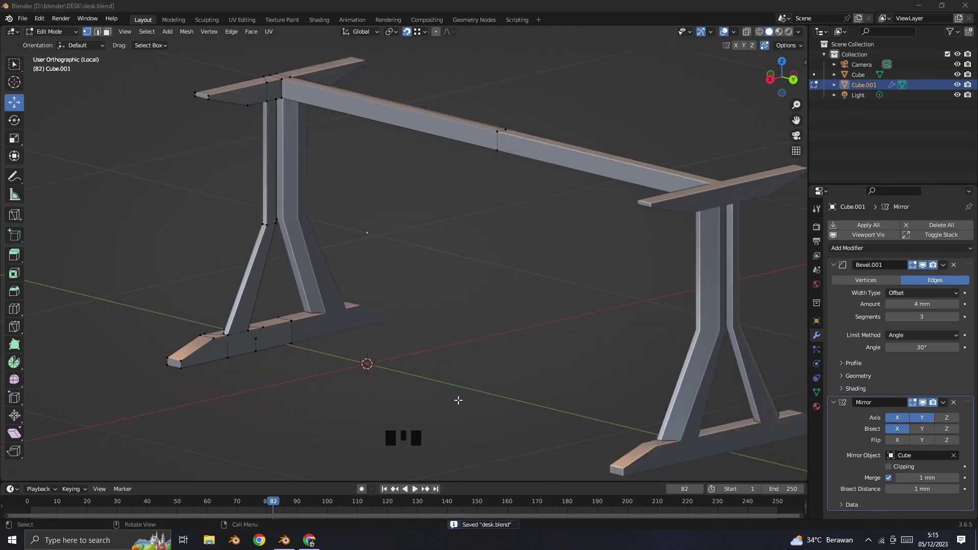
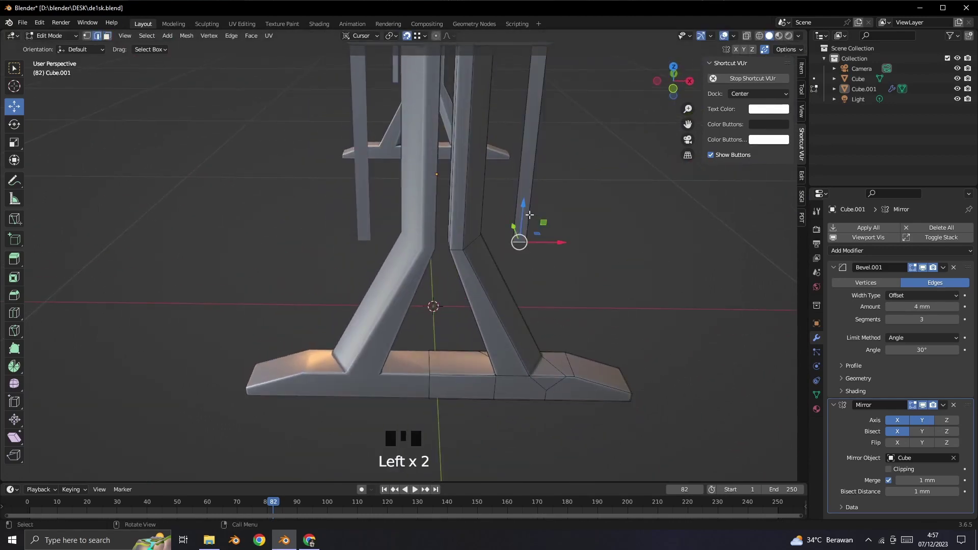
Step: From front view, slide the strut's end vertices up to the tabletop and confirm the move
{"action": "key", "text": "Escape"}
{"action": "key", "text": "`"}
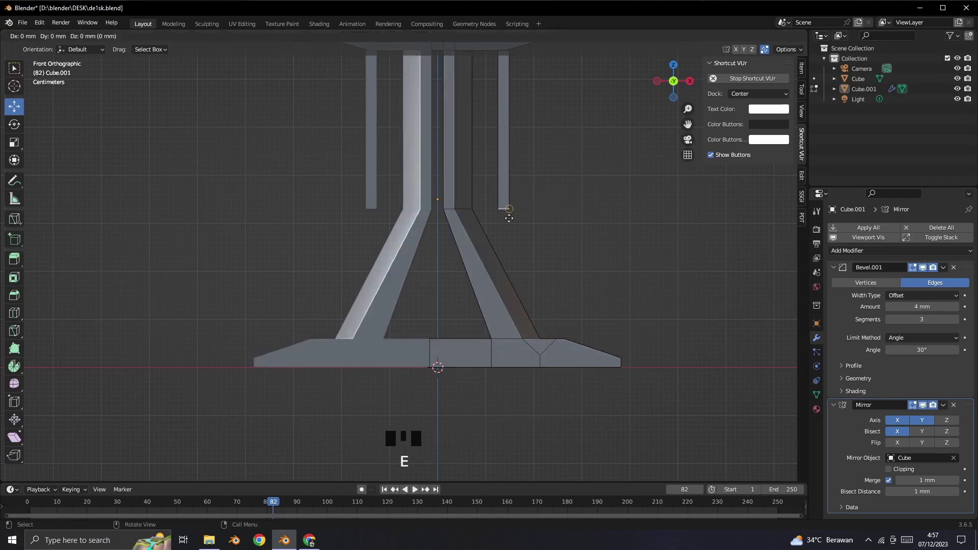
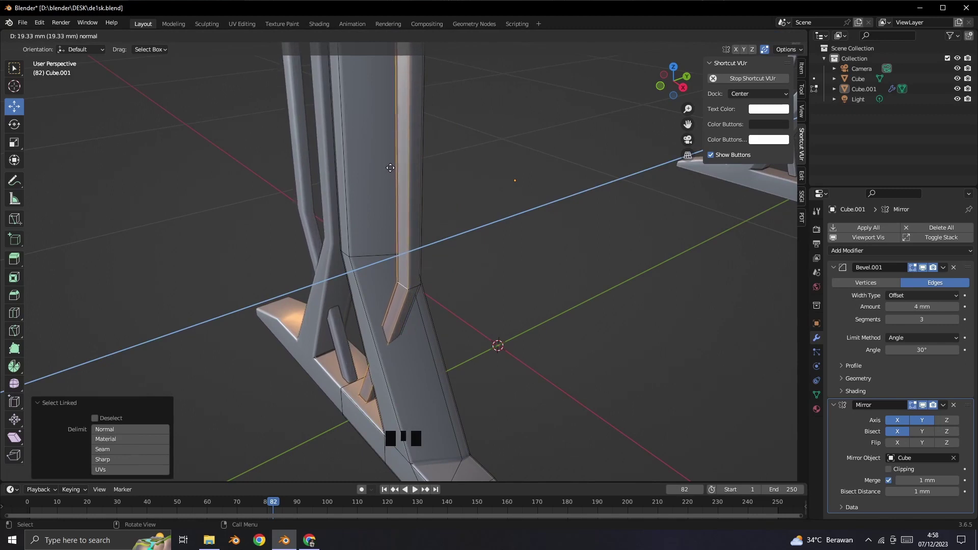
{"action": "left_click", "coordinate": [513, 230]}
{"action": "scroll", "scroll_direction": "down", "scroll_amount": 3}
{"action": "scroll", "scroll_direction": "up", "scroll_amount": 3}
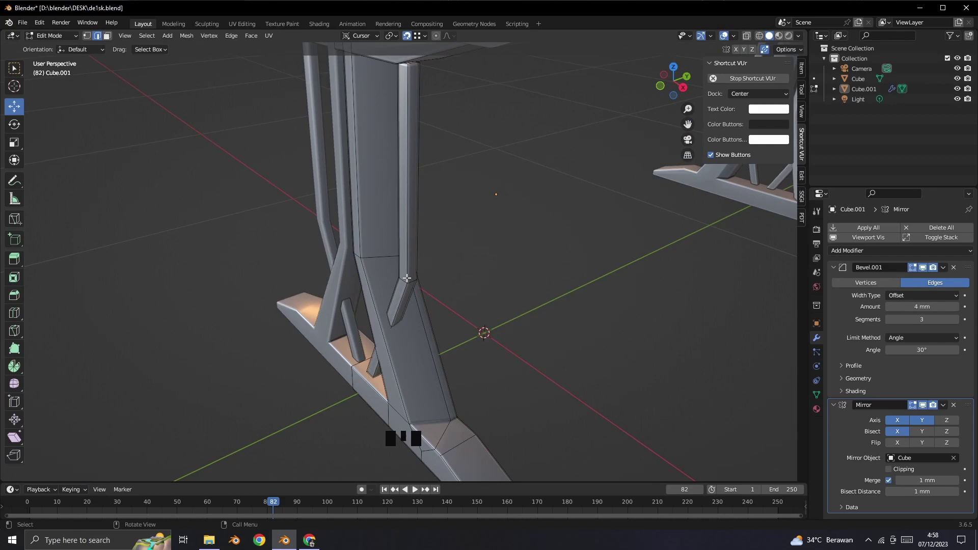
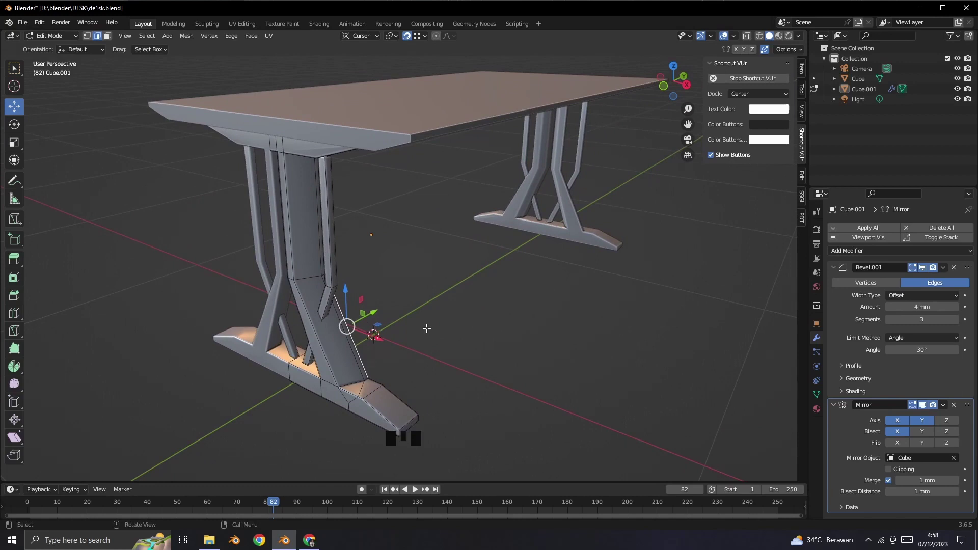
Step: In Front view, box-select the right-hand struts and shift them about 23 mm along X so the braces cross
{"action": "left_click_drag", "start_coordinate": [436, 306], "coordinate": [469, 288]}
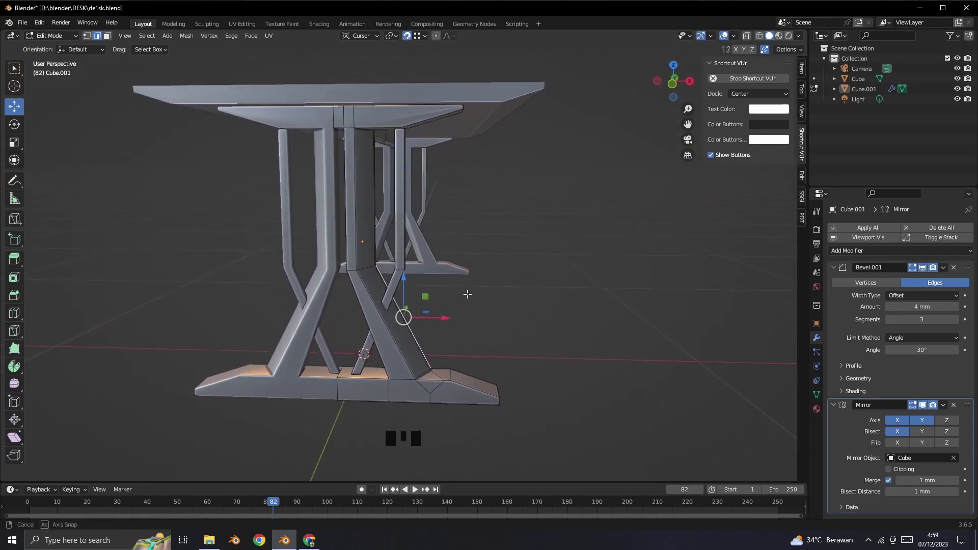
{"action": "key", "text": "`"}
{"action": "left_click", "coordinate": [87, 39]}
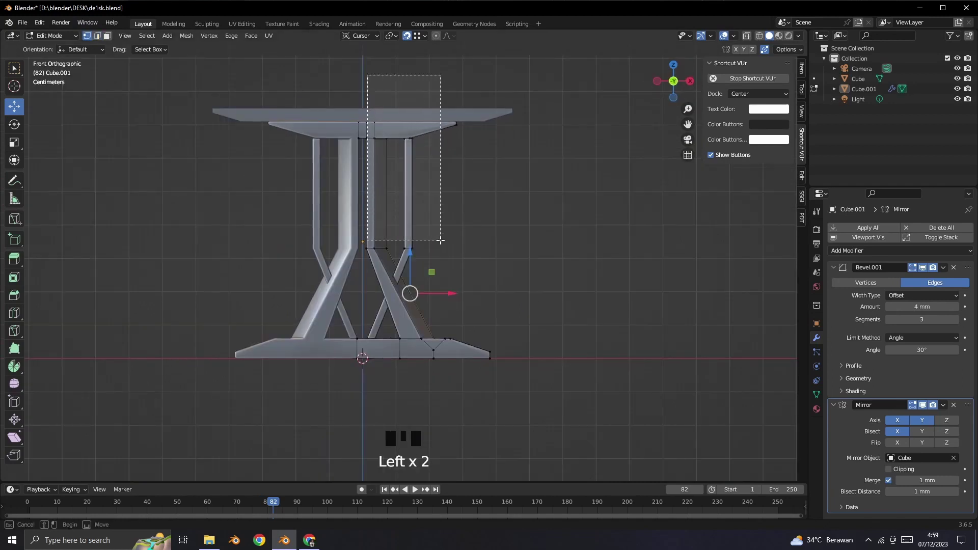
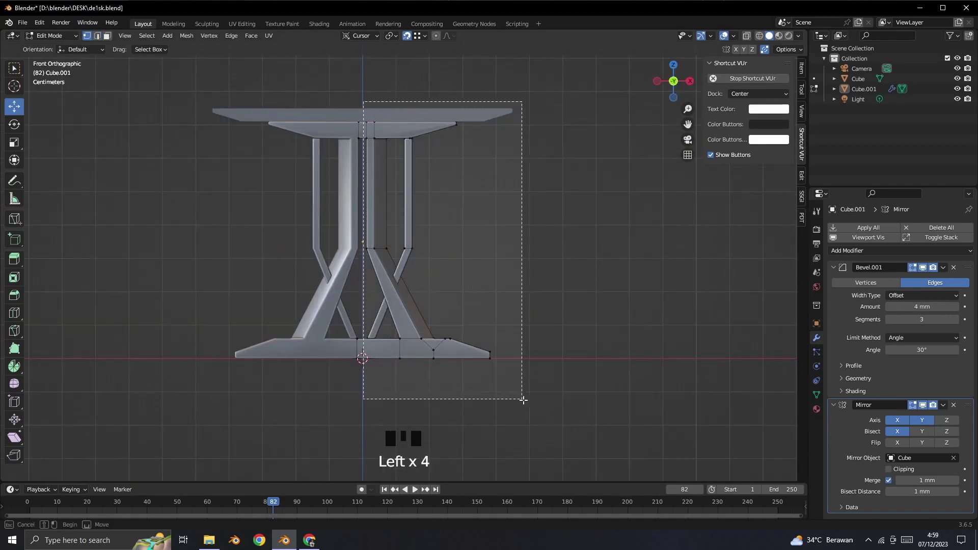
{"action": "left_click", "coordinate": [747, 42]}
{"action": "scroll", "scroll_direction": "up", "scroll_amount": 3}
{"action": "left_click", "coordinate": [450, 224]}
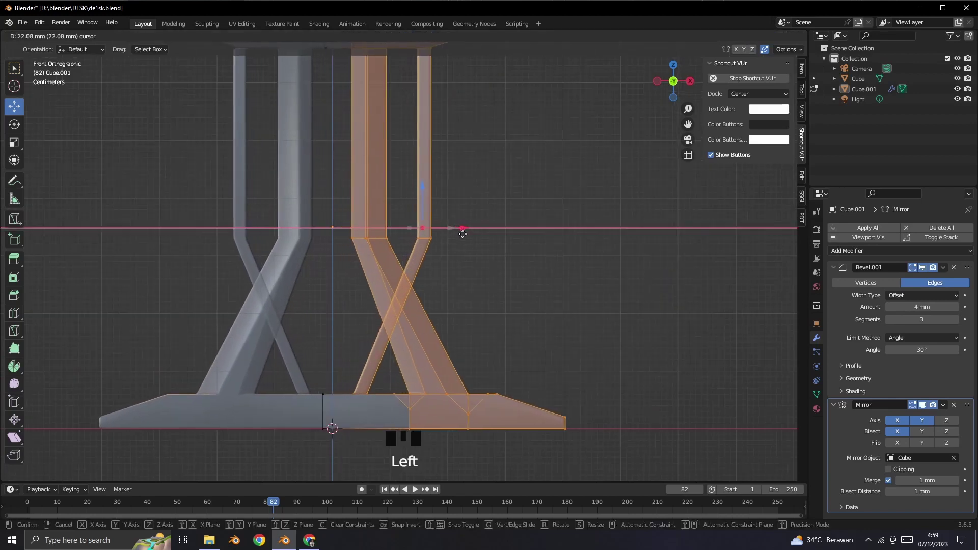
{"action": "scroll", "scroll_direction": "down", "scroll_amount": 3}
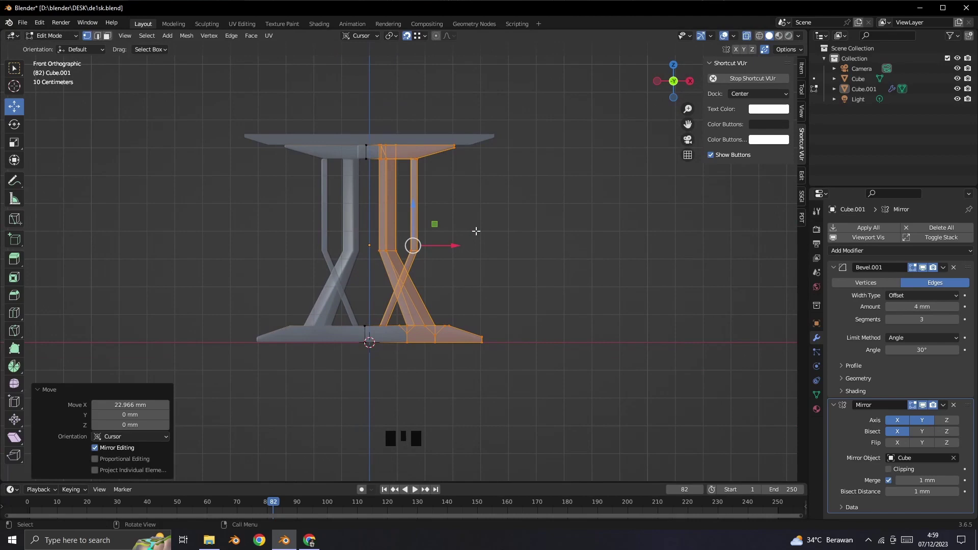
{"action": "left_click", "coordinate": [478, 227]}
Step: Add a large 2000 mm cube into the leg mesh at the origin
{"action": "scroll", "scroll_direction": "up", "scroll_amount": 3}
{"action": "scroll", "scroll_direction": "down", "scroll_amount": 3}
{"action": "left_click_drag", "start_coordinate": [171, 40], "coordinate": [365, 228]}
{"action": "scroll", "scroll_direction": "down", "scroll_amount": 3}
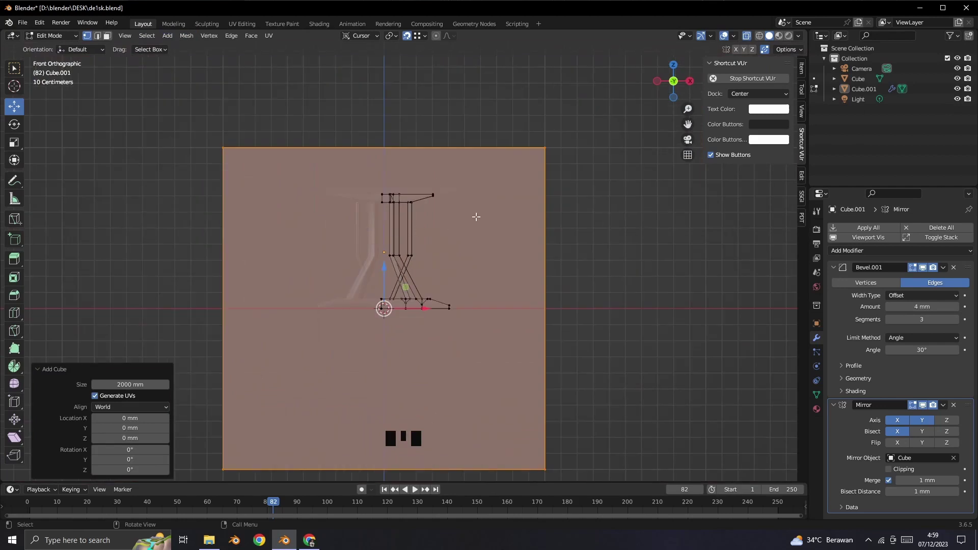
Step: Select the whole new cube's linked geometry and shrink it into a small block
{"action": "key", "text": "w"}
{"action": "key", "text": "q"}
{"action": "left_click", "coordinate": [585, 204]}
{"action": "key", "text": "l"}
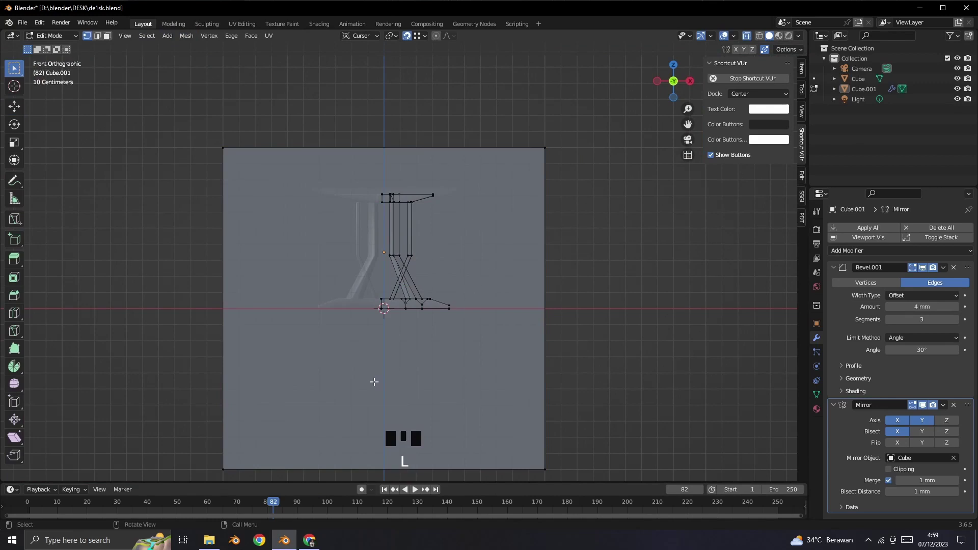
{"action": "key", "text": "a"}
{"action": "left_click", "coordinate": [530, 307]}
{"action": "key", "text": "l"}
{"action": "key", "text": "l"}
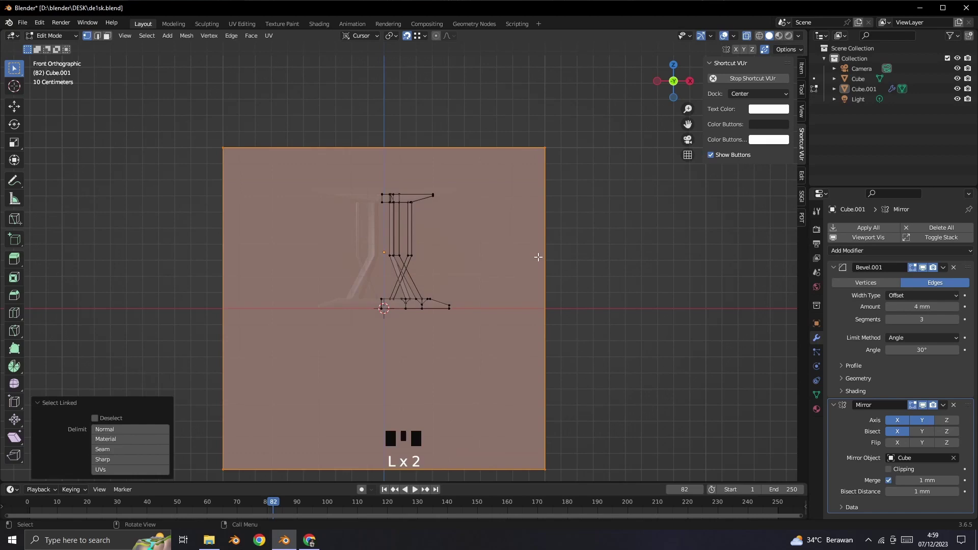
{"action": "key", "text": "s"}
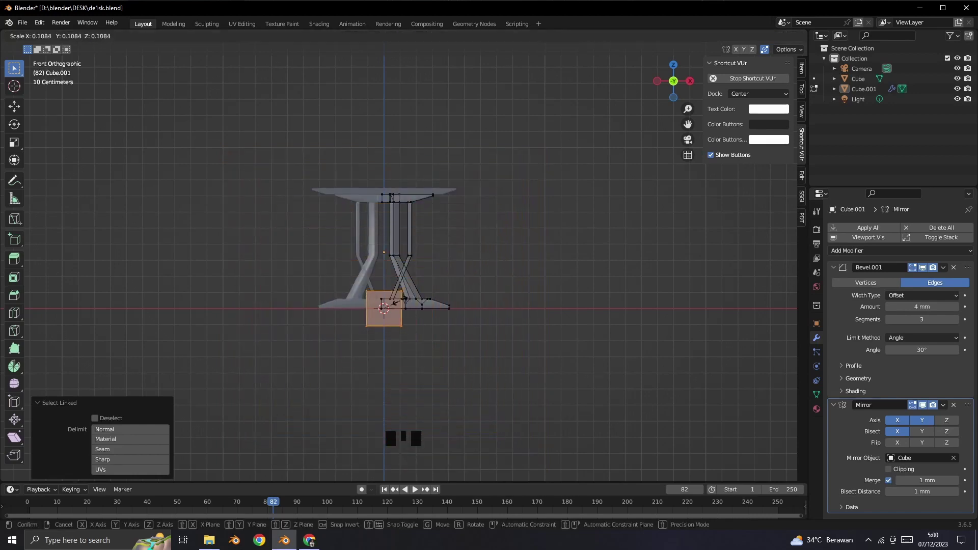
{"action": "scroll", "scroll_direction": "up", "scroll_amount": 3}
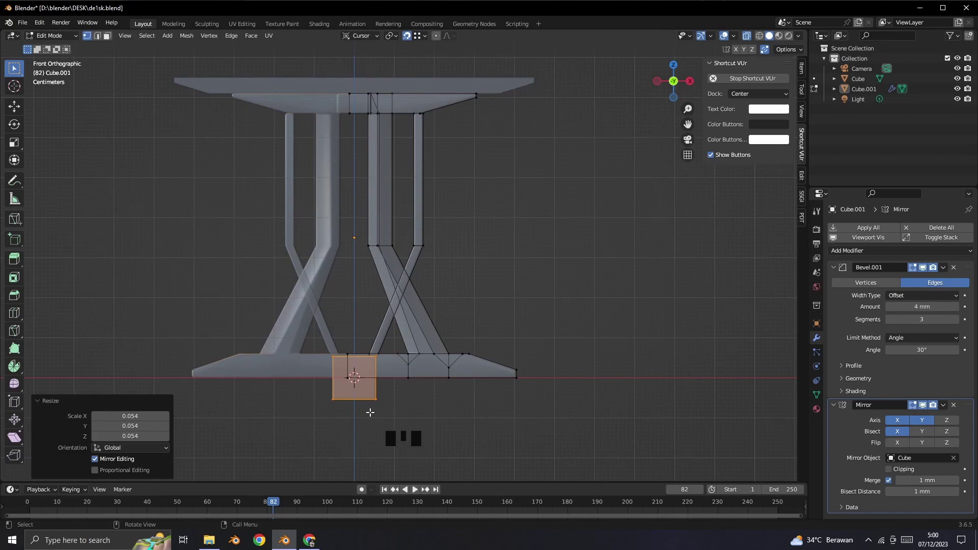
Step: Raise the block about 393 mm along Z between the posts and squeeze it narrower along X
{"action": "key", "text": "g"}
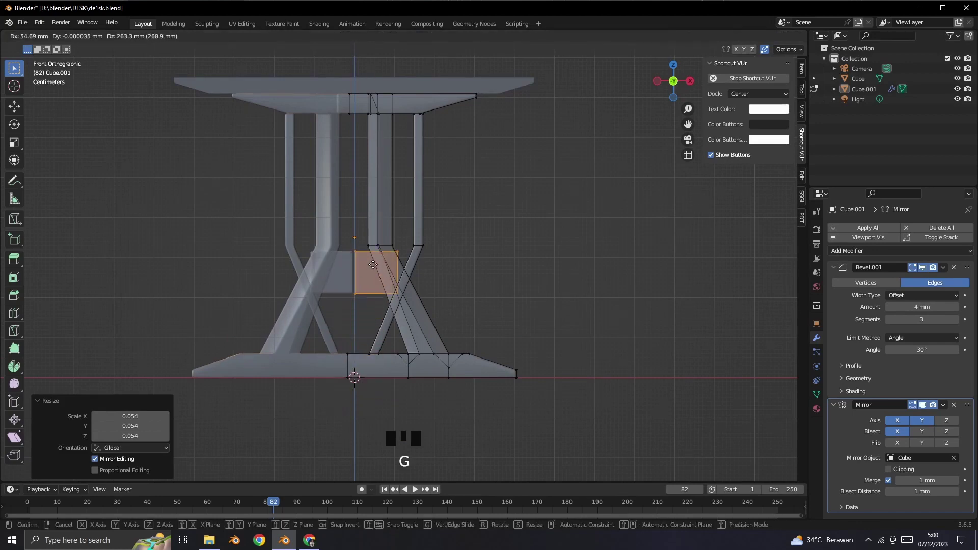
{"action": "scroll", "scroll_direction": "up", "scroll_amount": 3}
{"action": "key", "text": "s"}
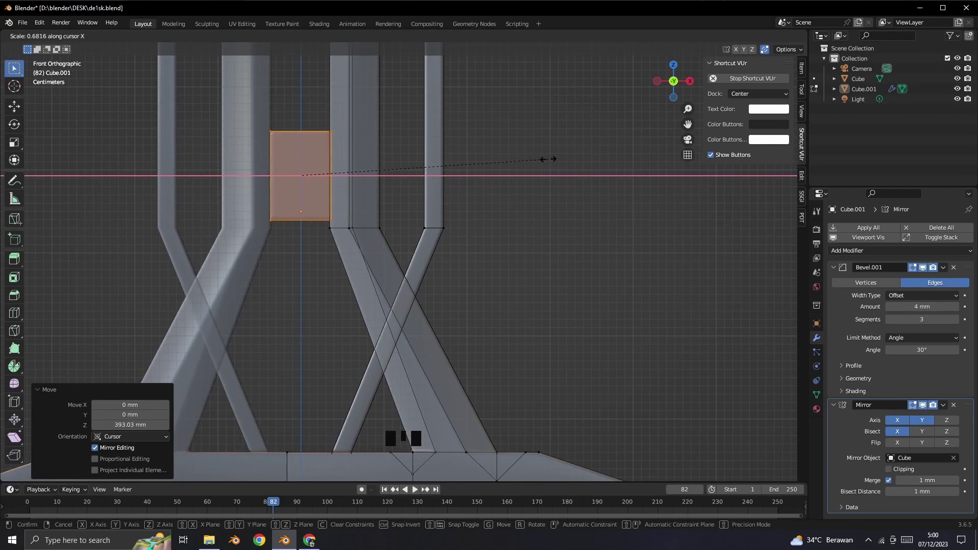
{"action": "middle_click", "coordinate": [582, 265]}
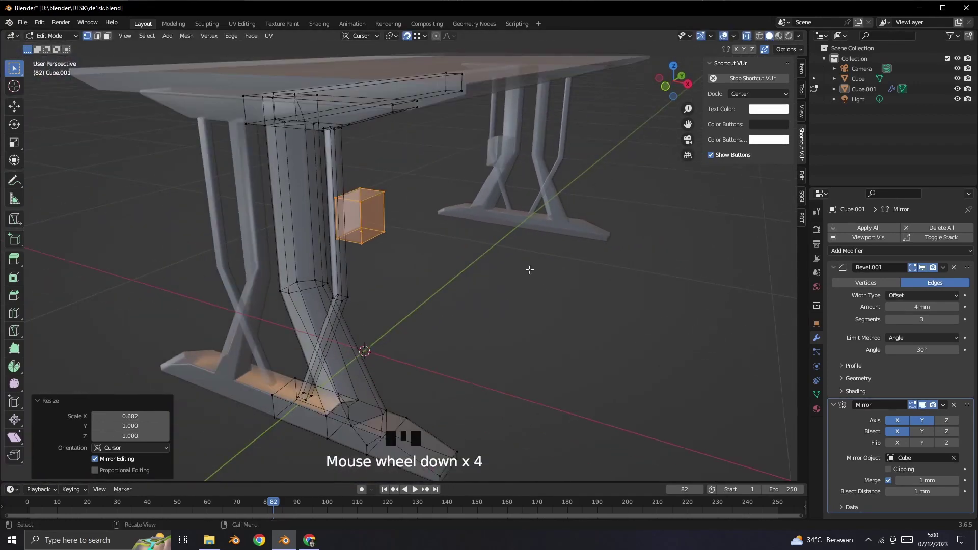
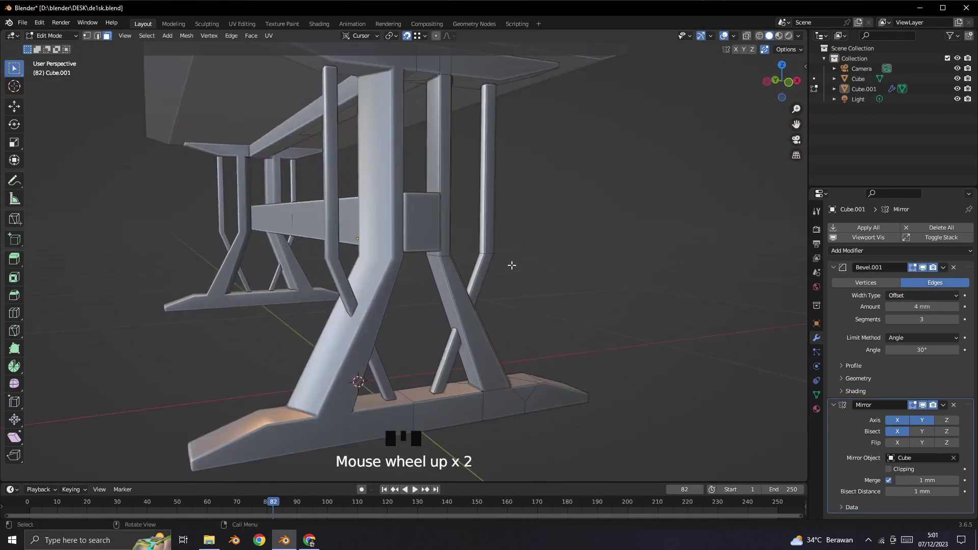
Step: Select the linked end faces of the crossbar at the post and delete them
{"action": "left_click_drag", "start_coordinate": [582, 290], "coordinate": [467, 306]}
{"action": "scroll", "scroll_direction": "down", "scroll_amount": 3}
{"action": "left_click_drag", "start_coordinate": [458, 301], "coordinate": [469, 283]}
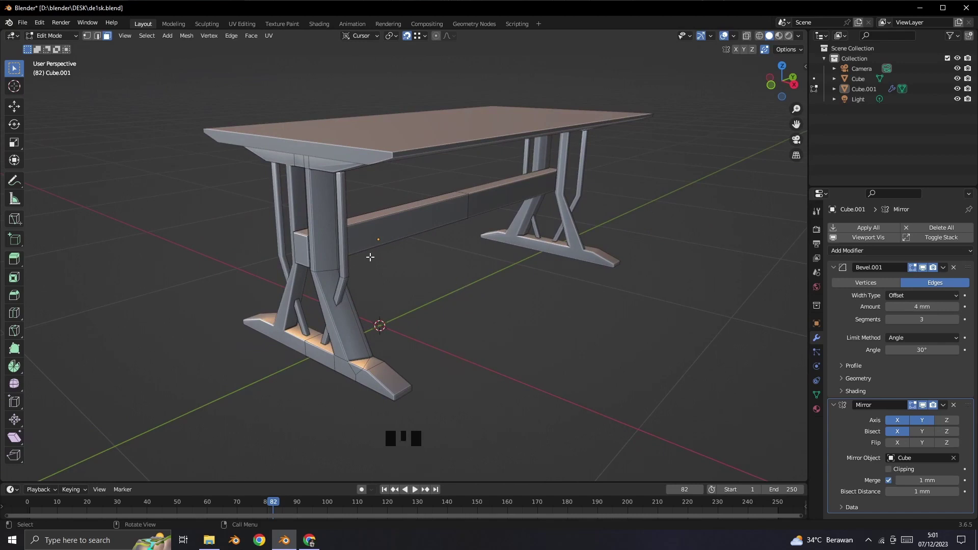
{"action": "left_click_drag", "start_coordinate": [424, 236], "coordinate": [328, 267]}
{"action": "scroll", "scroll_direction": "up", "scroll_amount": 3}
{"action": "left_click_drag", "start_coordinate": [374, 284], "coordinate": [349, 301]}
{"action": "left_click", "coordinate": [349, 301]}
{"action": "key", "text": "l"}
{"action": "left_click", "coordinate": [352, 292]}
{"action": "key", "text": "l"}
{"action": "key", "text": "Delete"}
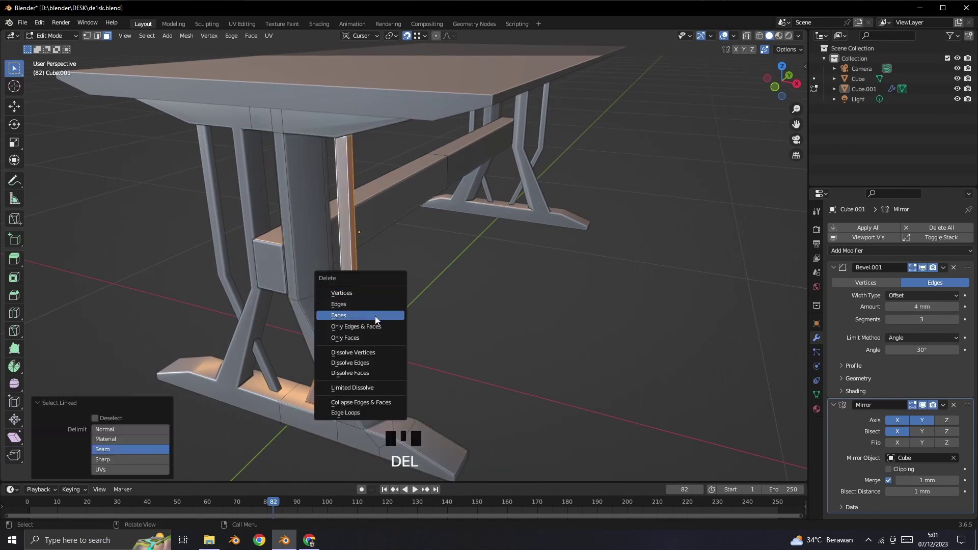
{"action": "scroll", "scroll_direction": "down", "scroll_amount": 3}
Step: Push the block's end face about 10 mm along Y and return to Object Mode
{"action": "left_click_drag", "start_coordinate": [483, 304], "coordinate": [404, 291]}
{"action": "left_click_drag", "start_coordinate": [417, 282], "coordinate": [414, 288]}
{"action": "scroll", "scroll_direction": "up", "scroll_amount": 3}
{"action": "left_click_drag", "start_coordinate": [413, 287], "coordinate": [428, 515]}
{"action": "left_click", "coordinate": [274, 265]}
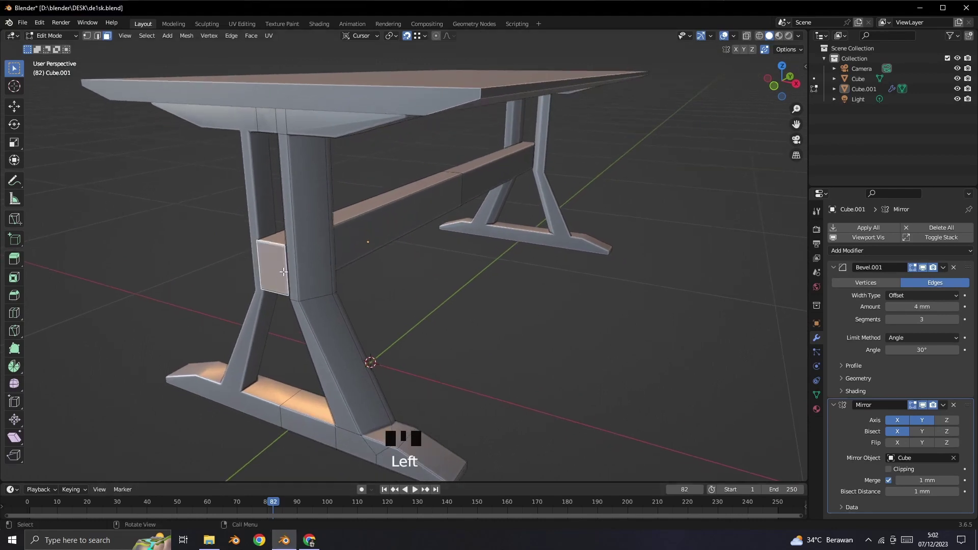
{"action": "key", "text": "g"}
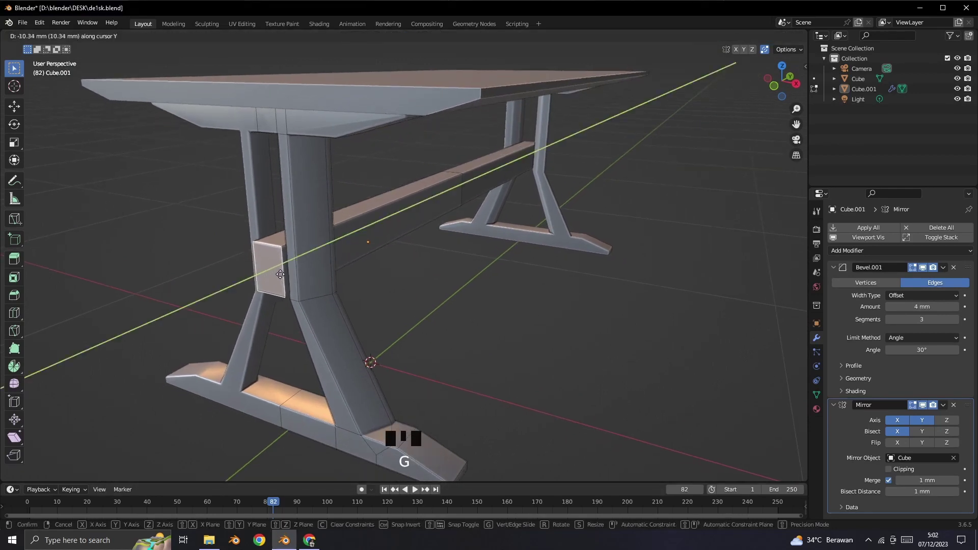
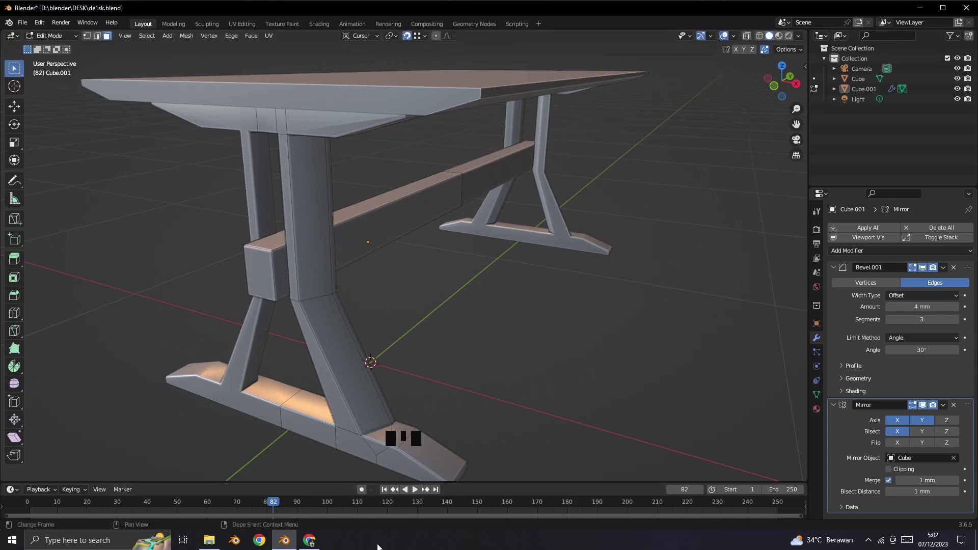
{"action": "left_click_drag", "start_coordinate": [63, 40], "coordinate": [237, 63]}
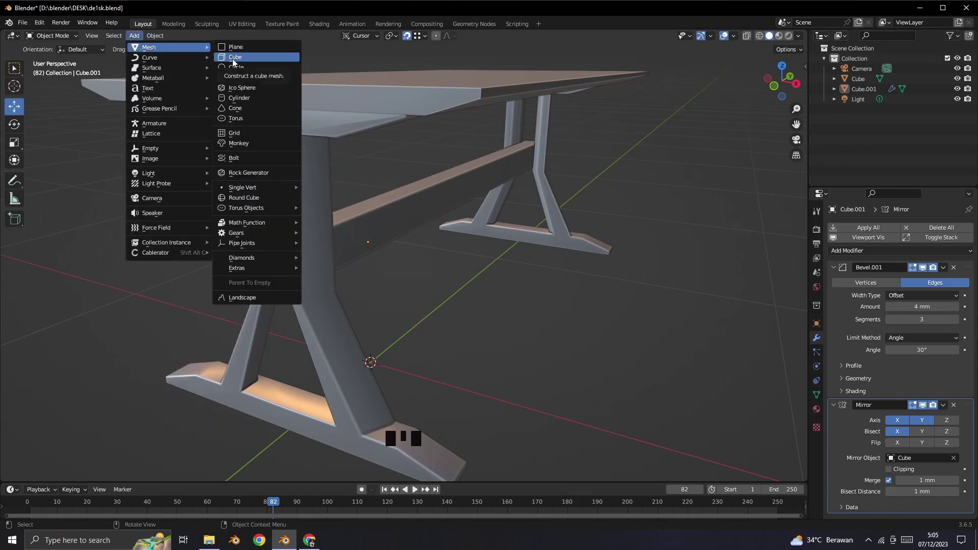
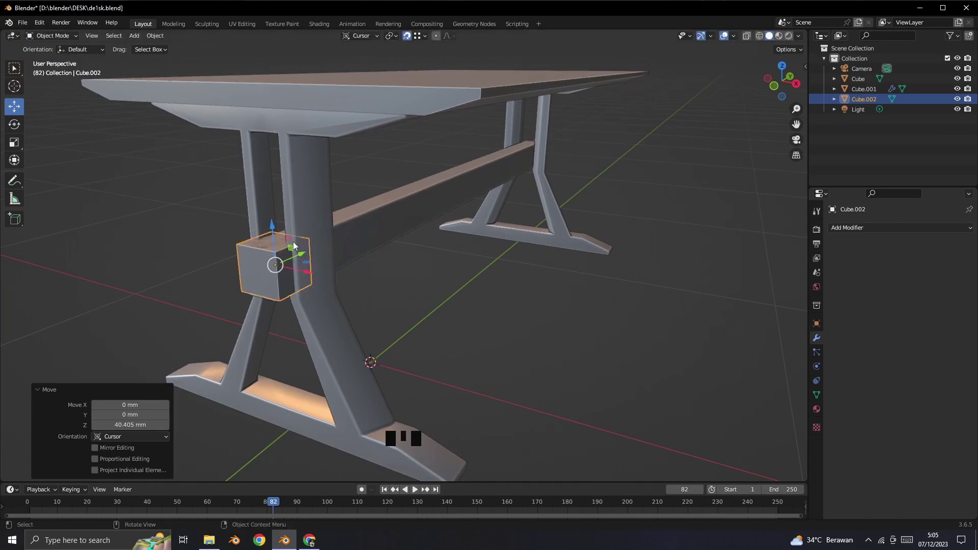
Step: Separate the crossbar geometry into its own object Cube.003 at the front leg joint
{"action": "scroll", "scroll_direction": "up", "scroll_amount": 3}
{"action": "left_click_drag", "start_coordinate": [323, 277], "coordinate": [484, 286]}
{"action": "left_click", "coordinate": [484, 285]}
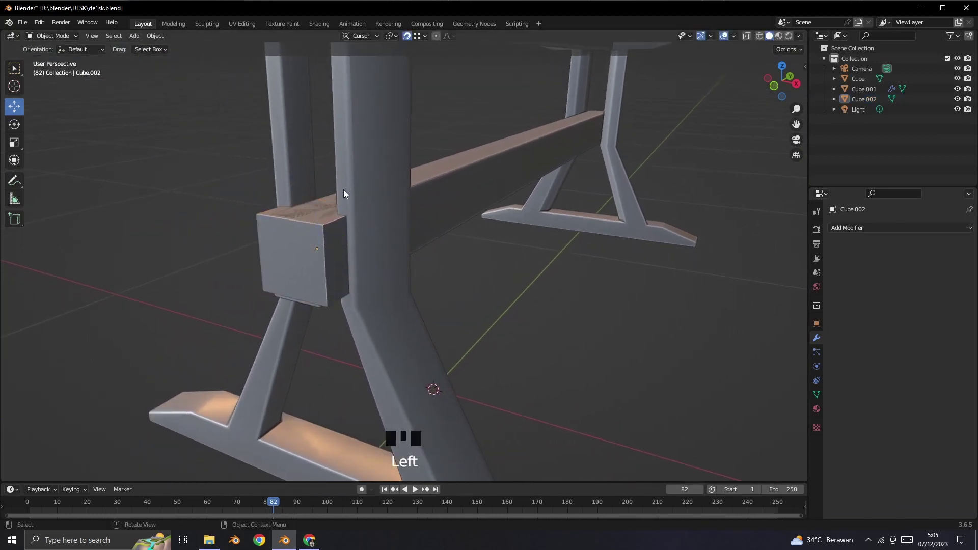
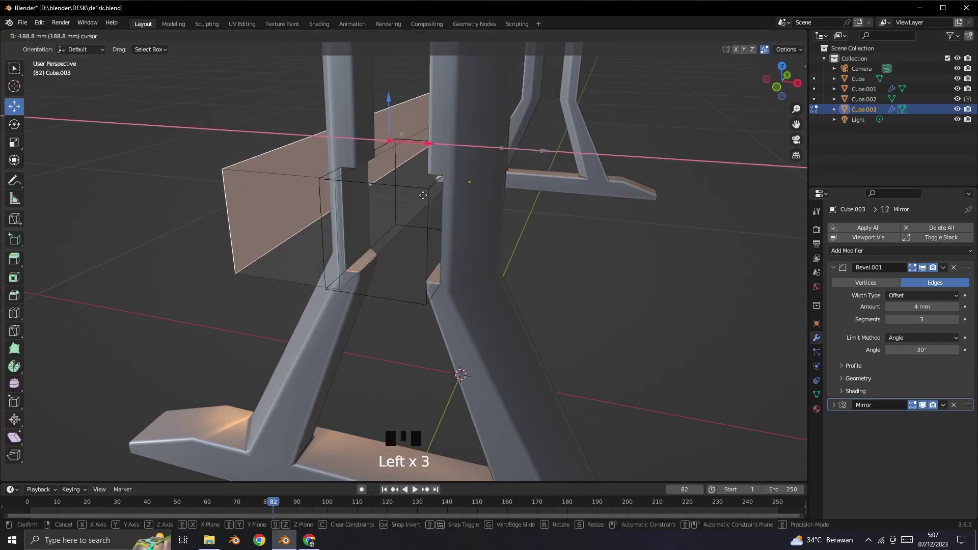
Step: Move Cube.003's end faces along X so the block encloses the stretcher-to-post joint
{"action": "left_click", "coordinate": [598, 273]}
{"action": "scroll", "scroll_direction": "up", "scroll_amount": 3}
{"action": "scroll", "scroll_direction": "down", "scroll_amount": 3}
{"action": "left_click", "coordinate": [452, 184]}
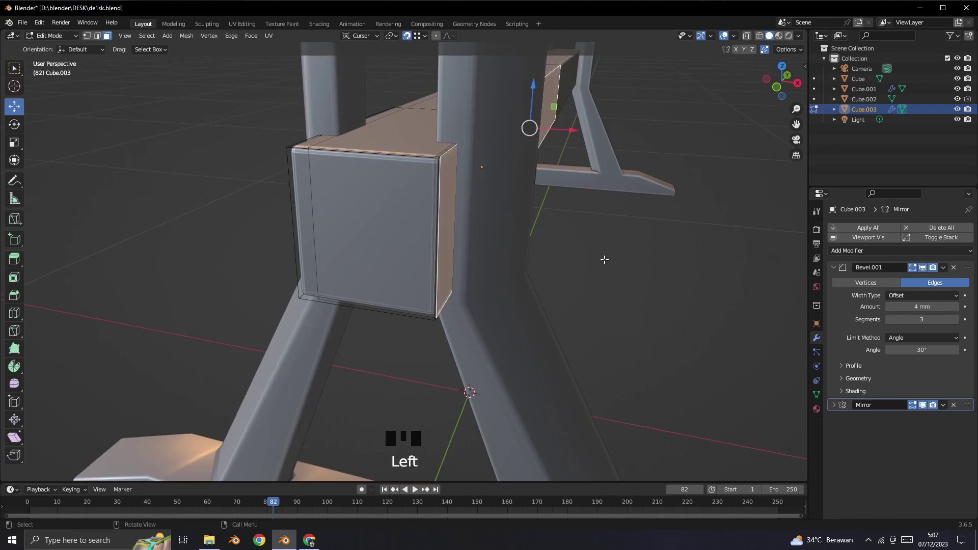
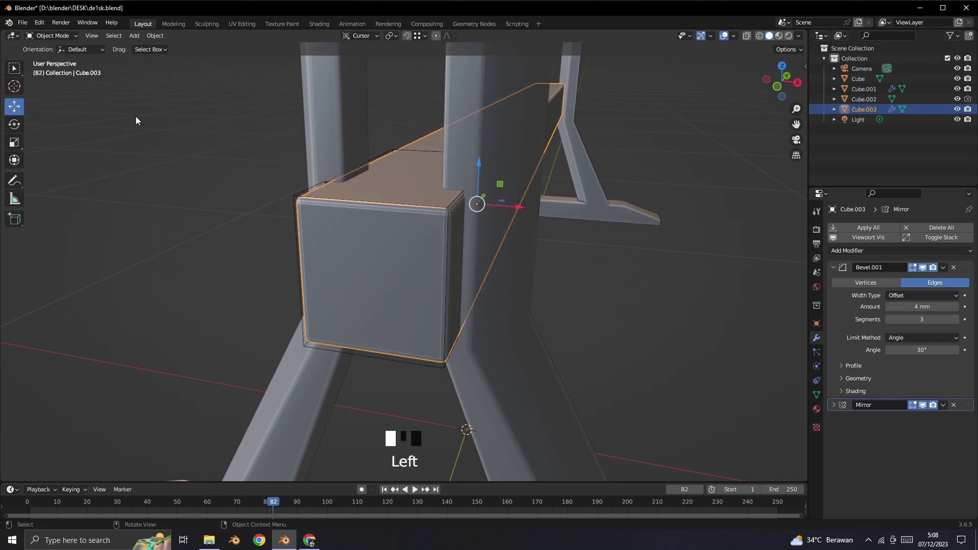
Step: Select the leg frame Cube.001 and confirm the vertex move around the joint block in front view
{"action": "left_click", "coordinate": [458, 142]}
{"action": "left_click_drag", "start_coordinate": [838, 409], "coordinate": [959, 272]}
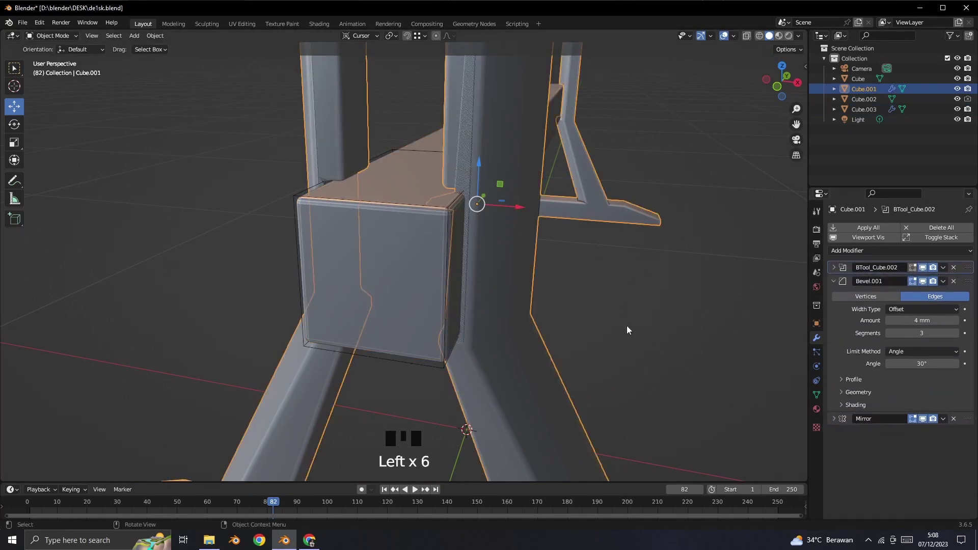
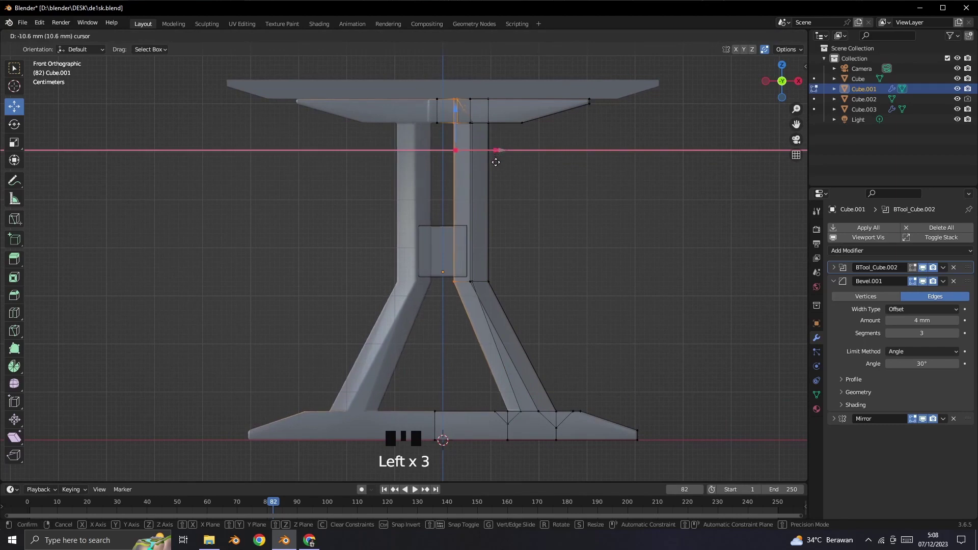
{"action": "left_click", "coordinate": [561, 213]}
{"action": "left_click", "coordinate": [69, 43]}
{"action": "left_click_drag", "start_coordinate": [569, 251], "coordinate": [532, 302]}
{"action": "left_click", "coordinate": [533, 302]}
Step: Expand the BTool_Cube.002 boolean and mirror modifier panels to reach the solver setting
{"action": "left_click_drag", "start_coordinate": [754, 40], "coordinate": [482, 306]}
{"action": "left_click_drag", "start_coordinate": [479, 306], "coordinate": [513, 325]}
{"action": "scroll", "scroll_direction": "up", "scroll_amount": 3}
{"action": "left_click_drag", "start_coordinate": [617, 363], "coordinate": [585, 305]}
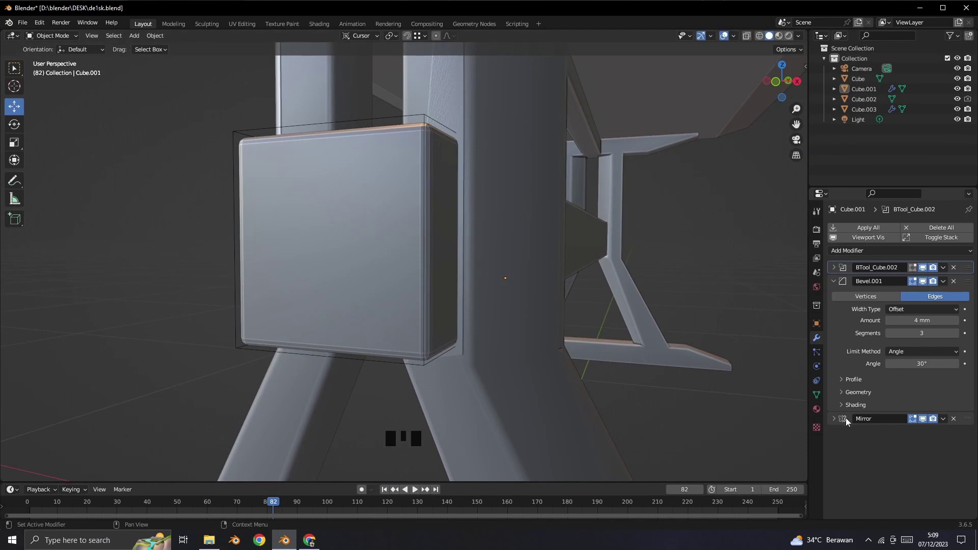
{"action": "left_click_drag", "start_coordinate": [840, 425], "coordinate": [870, 442]}
{"action": "scroll", "scroll_direction": "down", "scroll_amount": 3}
{"action": "left_click", "coordinate": [841, 265]}
{"action": "left_click", "coordinate": [943, 318]}
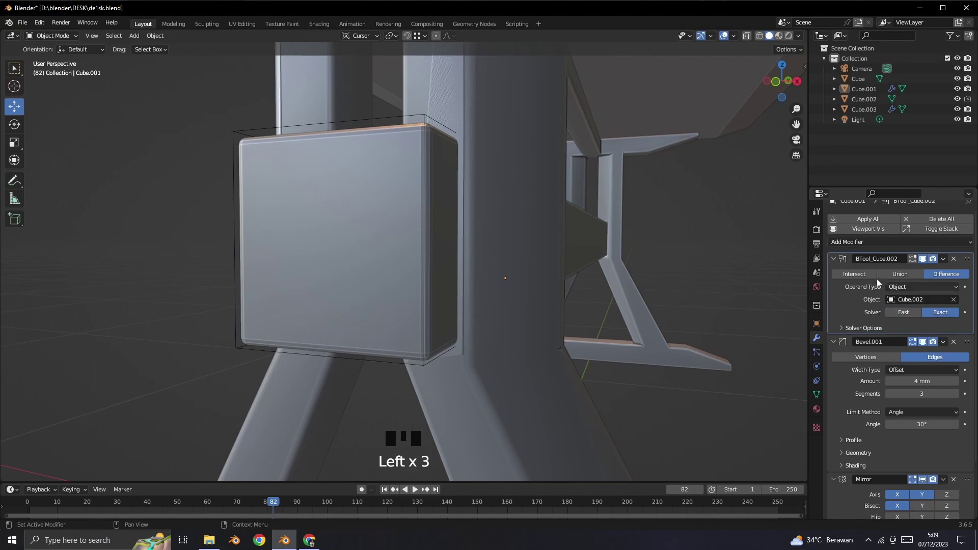
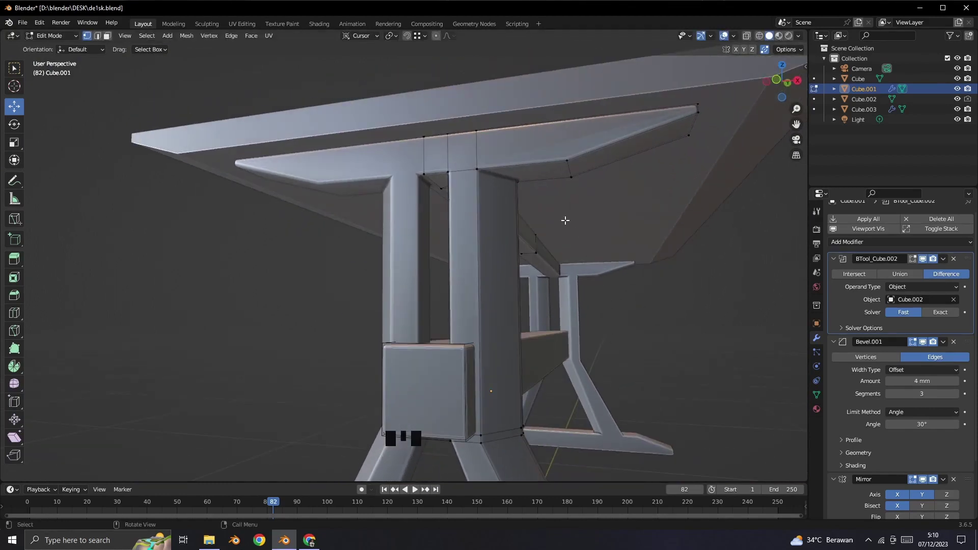
Step: Add a loop cut on the legs and select the leg vertices around the joint block
{"action": "key", "text": "ctrl+r"}
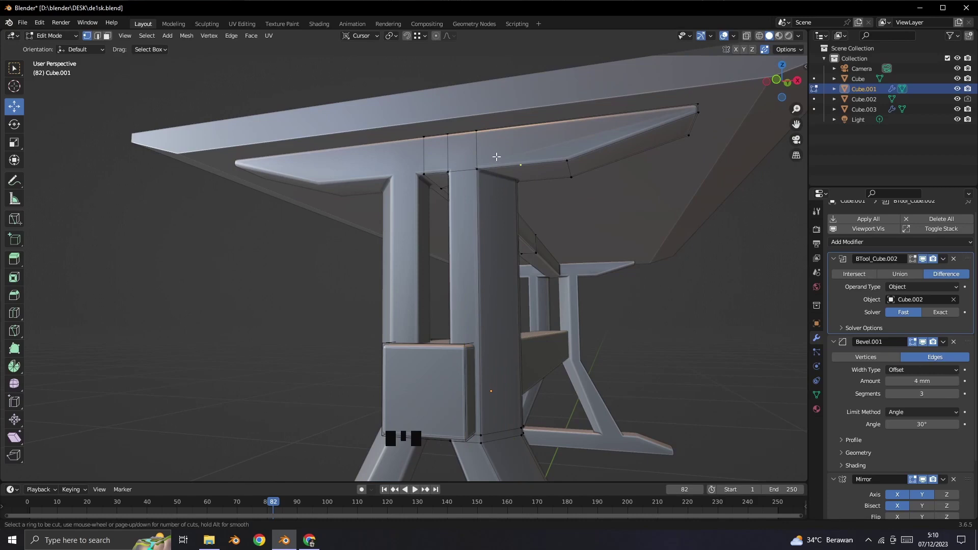
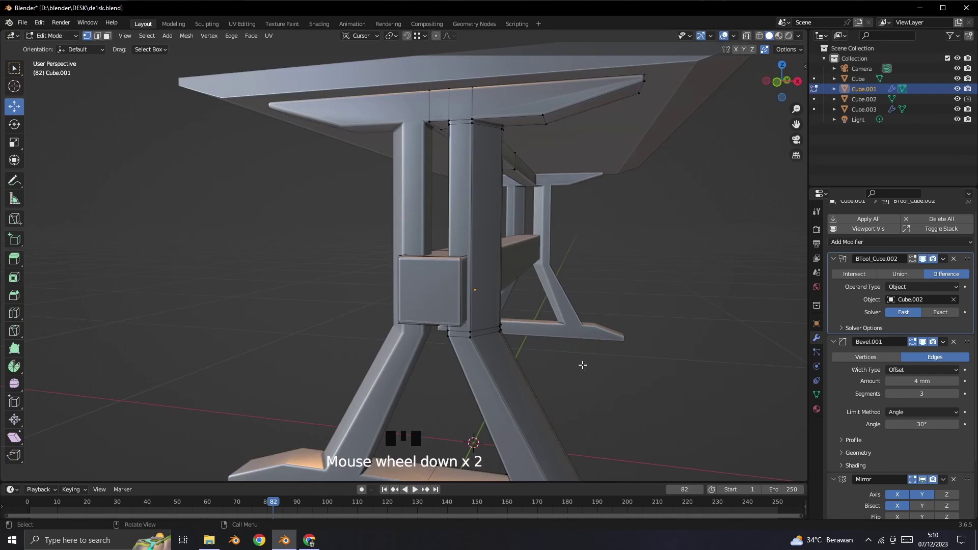
{"action": "left_click_drag", "start_coordinate": [579, 362], "coordinate": [917, 263]}
{"action": "left_click", "coordinate": [916, 264]}
{"action": "left_click", "coordinate": [917, 264]}
{"action": "left_click", "coordinate": [916, 264]}
{"action": "left_click", "coordinate": [916, 263]}
{"action": "left_click", "coordinate": [917, 263]}
{"action": "double_click", "coordinate": [916, 263]}
{"action": "scroll", "scroll_direction": "up", "scroll_amount": 3}
{"action": "double_click", "coordinate": [500, 358]}
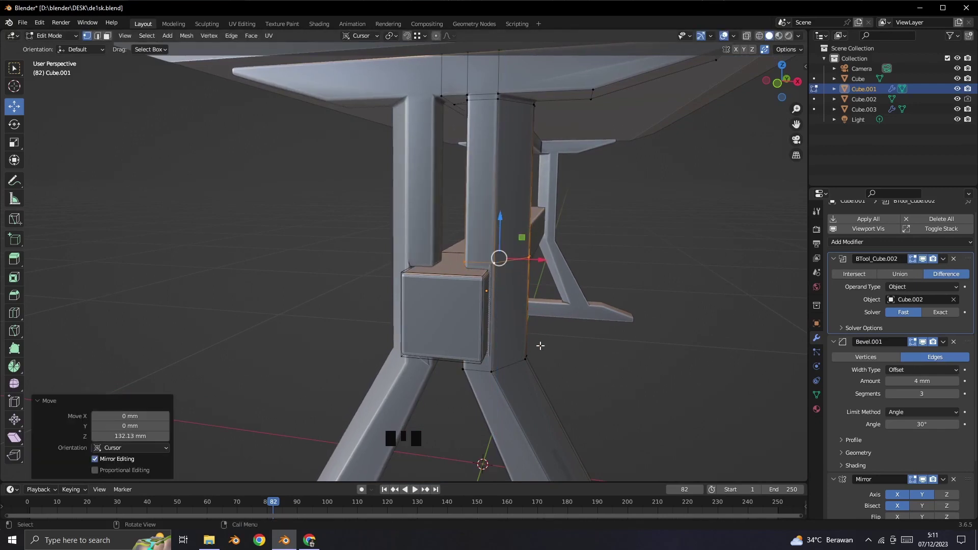
Step: Raise the selected leg vertices about 132 mm along Z and edge-slide the new loop along the leg
{"action": "left_click_drag", "start_coordinate": [577, 350], "coordinate": [557, 350]}
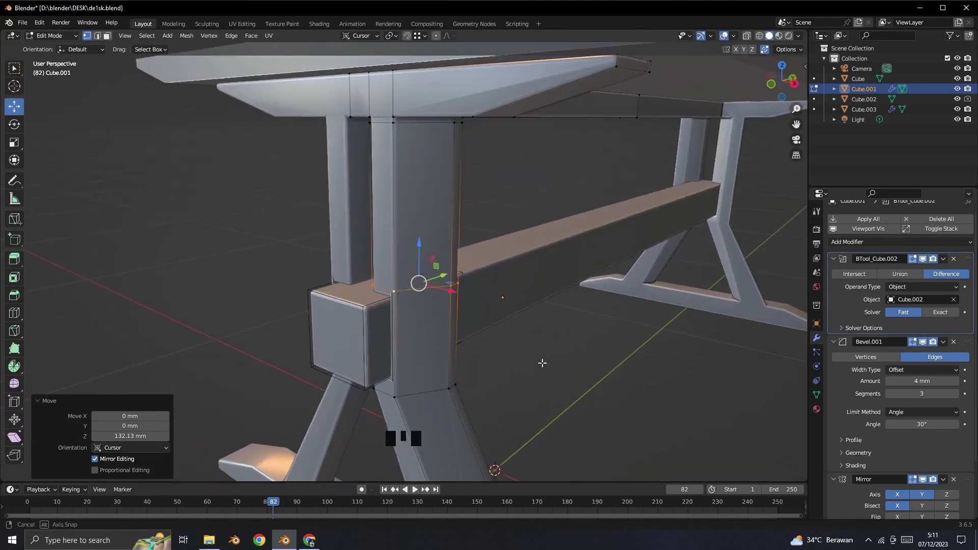
{"action": "left_click", "coordinate": [554, 387]}
{"action": "left_click_drag", "start_coordinate": [522, 389], "coordinate": [455, 376]}
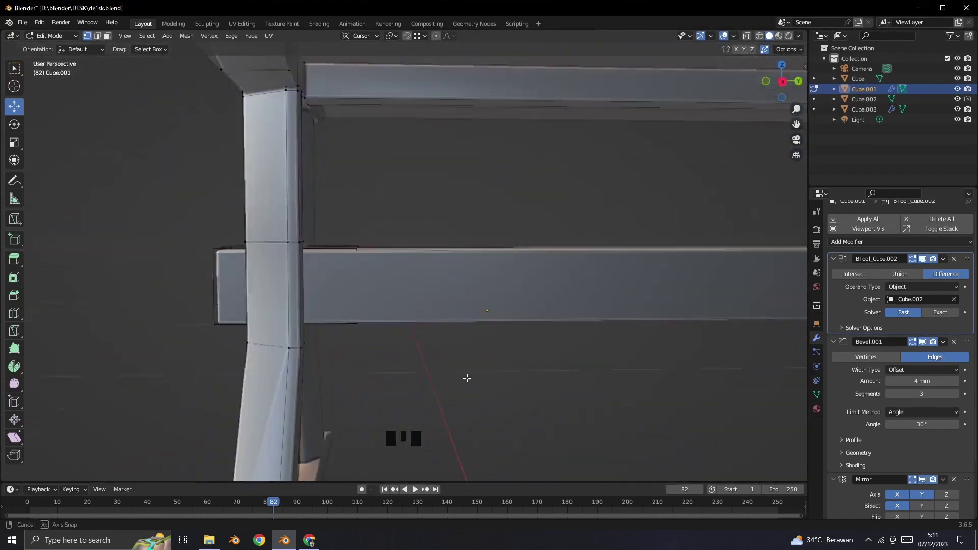
{"action": "scroll", "scroll_direction": "up", "scroll_amount": 3}
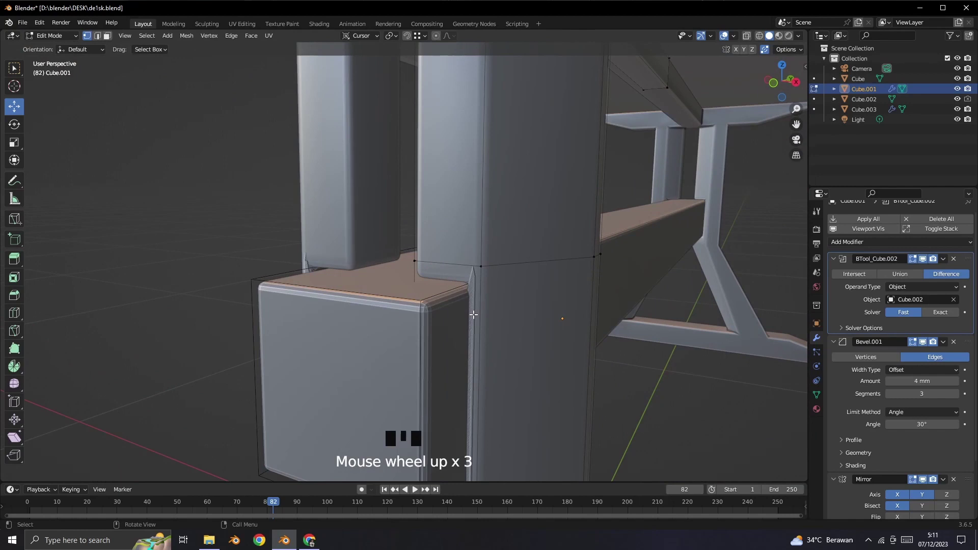
{"action": "key", "text": "ctrl+r"}
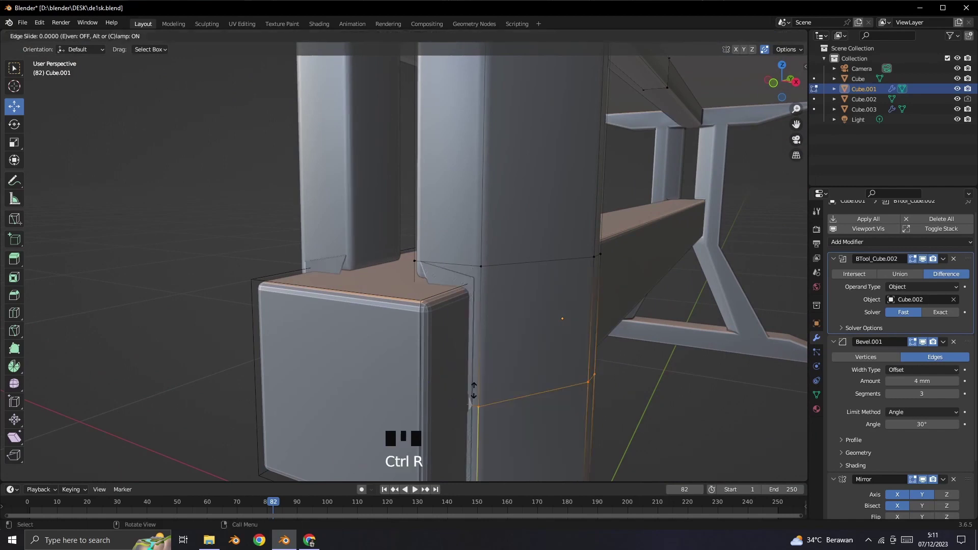
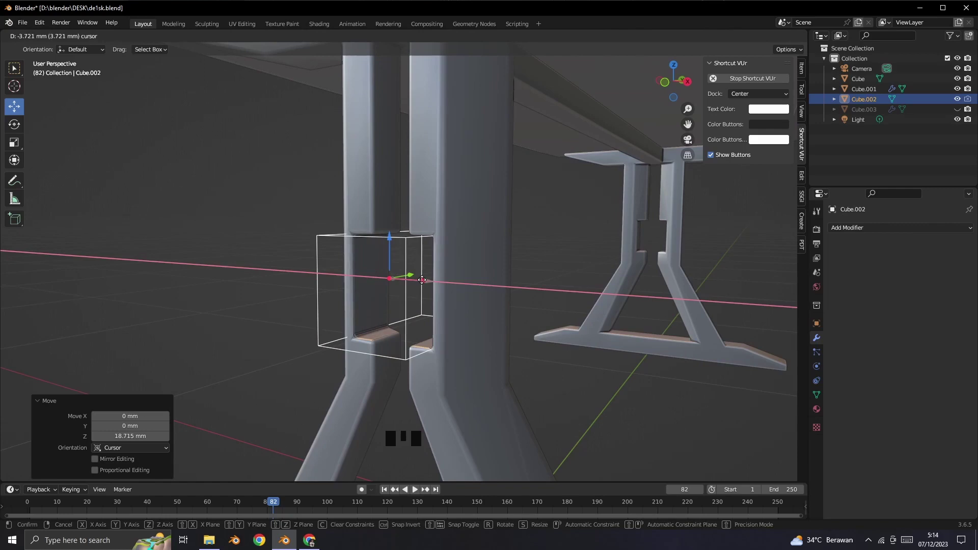
Step: Move cutter Cube.002 toward the leg joint and nudge it about 0.55 mm along X
{"action": "left_click_drag", "start_coordinate": [478, 318], "coordinate": [282, 327]}
{"action": "scroll", "scroll_direction": "up", "scroll_amount": 3}
{"action": "scroll", "scroll_direction": "down", "scroll_amount": 3}
{"action": "left_click_drag", "start_coordinate": [461, 386], "coordinate": [459, 320]}
{"action": "scroll", "scroll_direction": "up", "scroll_amount": 3}
{"action": "left_click", "coordinate": [461, 290]}
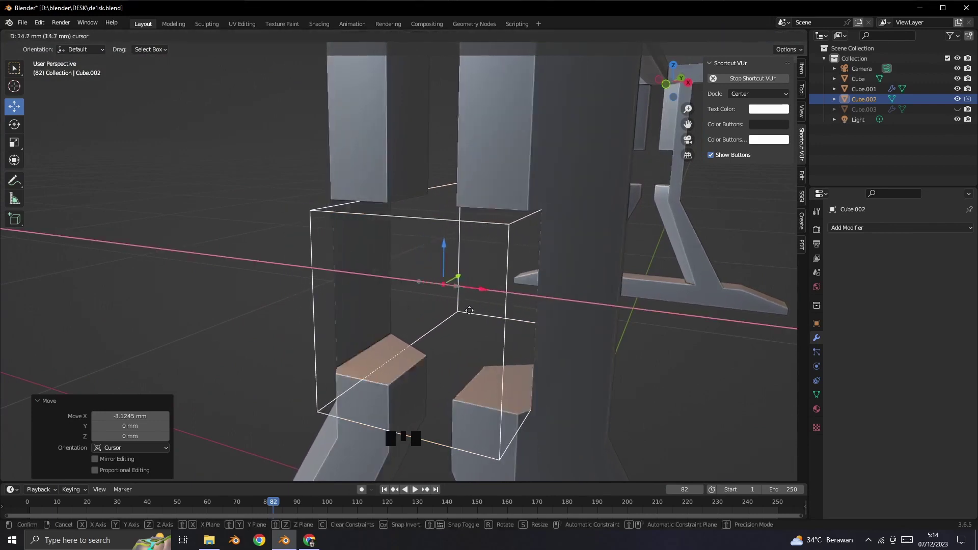
{"action": "left_click", "coordinate": [666, 427]}
Step: Lower the cutting box about 19.76 mm along Z so its notch lines up with the crossbar's end block
{"action": "scroll", "scroll_direction": "down", "scroll_amount": 3}
{"action": "key", "text": "l"}
{"action": "left_click", "coordinate": [553, 327]}
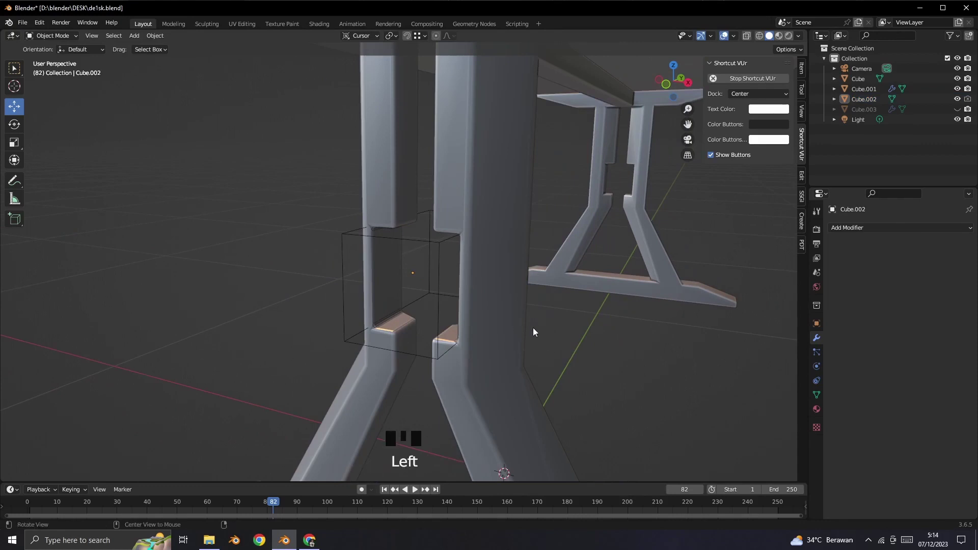
{"action": "key", "text": "alt+h"}
{"action": "left_click_drag", "start_coordinate": [591, 363], "coordinate": [585, 359]}
{"action": "left_click", "coordinate": [440, 246]}
{"action": "scroll", "scroll_direction": "up", "scroll_amount": 3}
{"action": "left_click", "coordinate": [422, 246]}
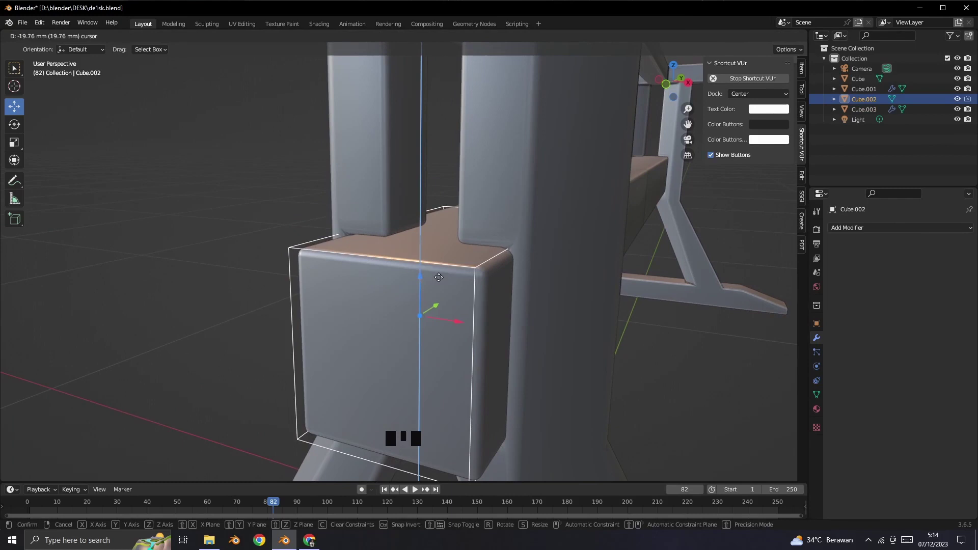
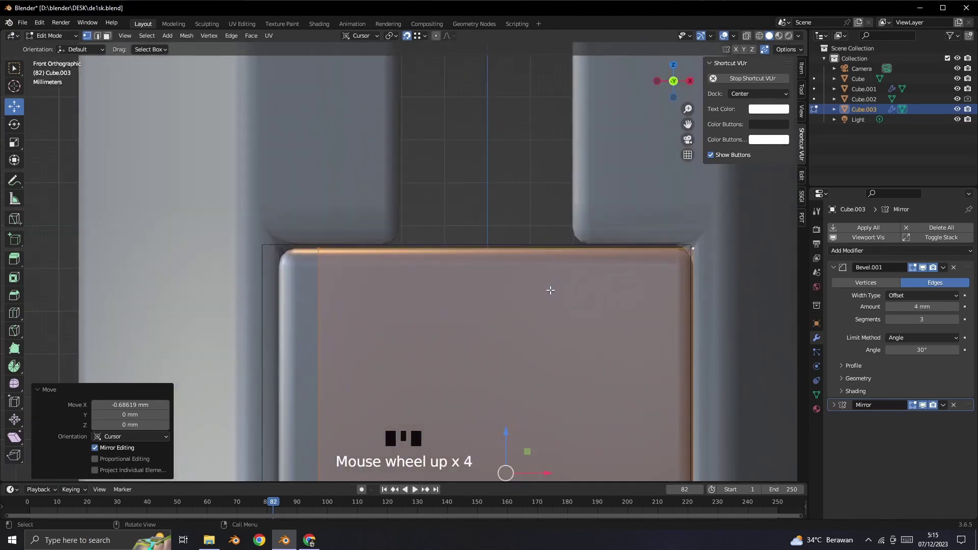
Step: Select the crossbar Cube.003 together with the cutting box Cube.002 ready for parenting
{"action": "scroll", "scroll_direction": "down", "scroll_amount": 3}
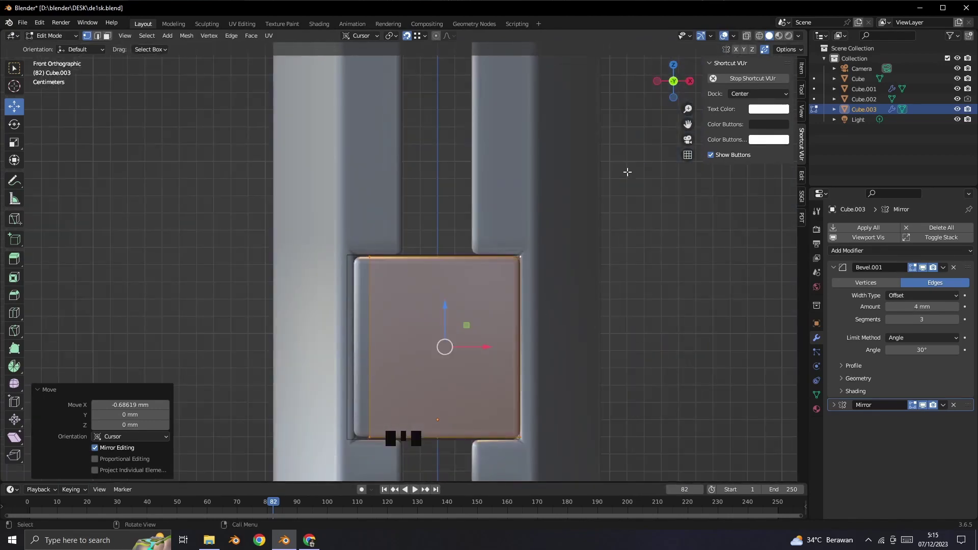
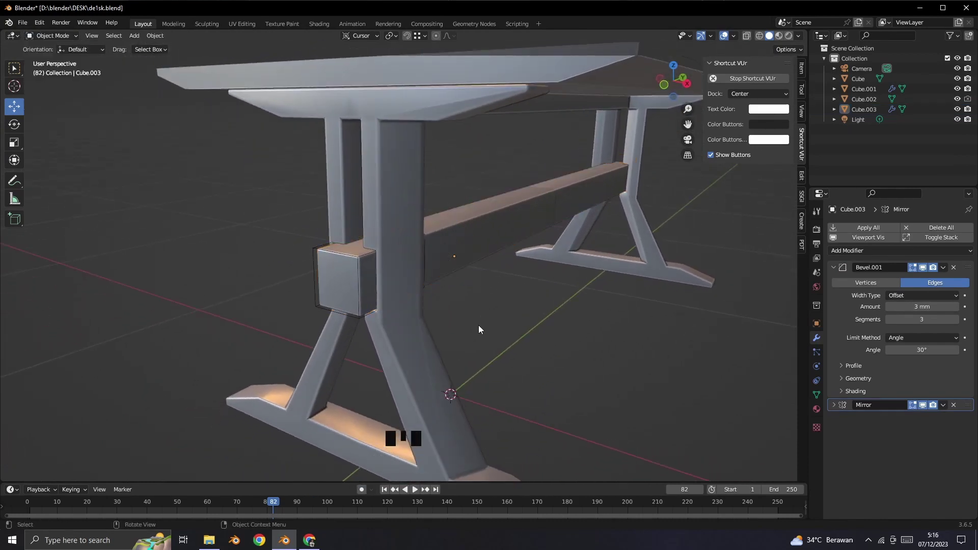
{"action": "left_click_drag", "start_coordinate": [498, 329], "coordinate": [460, 337]}
{"action": "left_click", "coordinate": [461, 337]}
{"action": "double_click", "coordinate": [280, 236]}
{"action": "left_click_drag", "start_coordinate": [491, 344], "coordinate": [477, 257]}
{"action": "left_click", "coordinate": [478, 257]}
Step: Parent Cube.002 to the crossbar Cube.003 via Parent > Object
{"action": "right_click", "coordinate": [476, 256]}
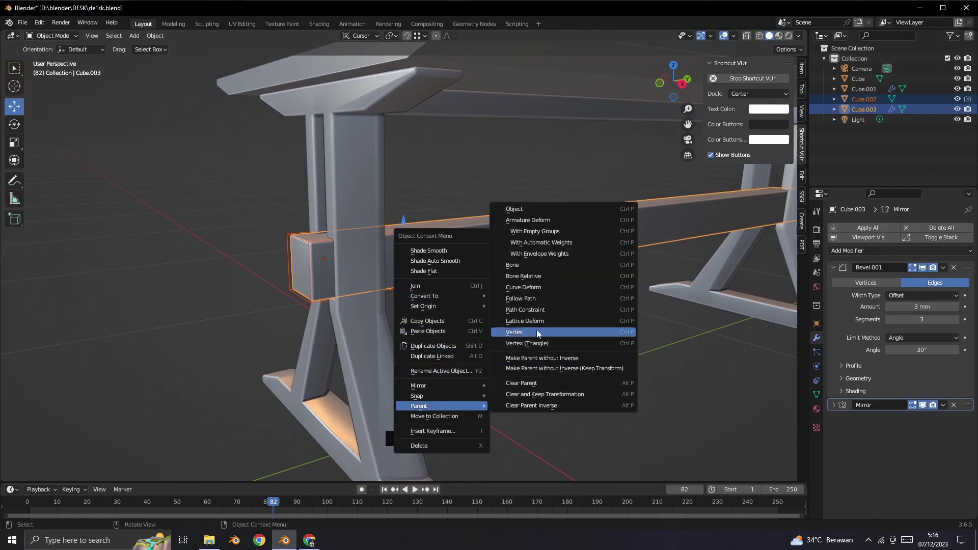
{"action": "left_click", "coordinate": [547, 353]}
{"action": "left_click", "coordinate": [494, 260]}
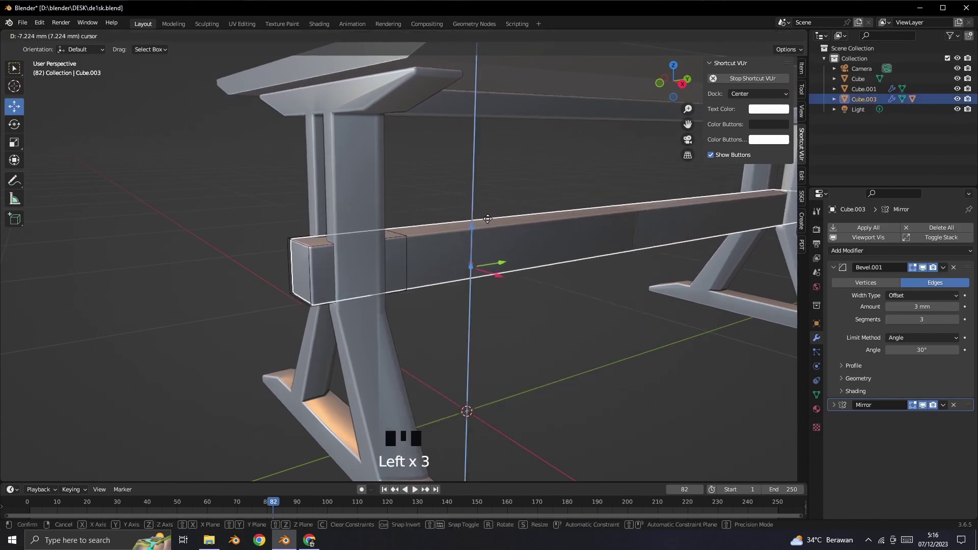
{"action": "key", "text": "ctrl+z"}
Step: Test-move the crossbar with its cutter and orbit to check the joint
{"action": "left_click_drag", "start_coordinate": [567, 320], "coordinate": [545, 328]}
{"action": "left_click_drag", "start_coordinate": [514, 345], "coordinate": [487, 307]}
{"action": "left_click", "coordinate": [487, 307]}
{"action": "left_click_drag", "start_coordinate": [527, 312], "coordinate": [500, 301]}
{"action": "left_click_drag", "start_coordinate": [500, 358], "coordinate": [476, 328]}
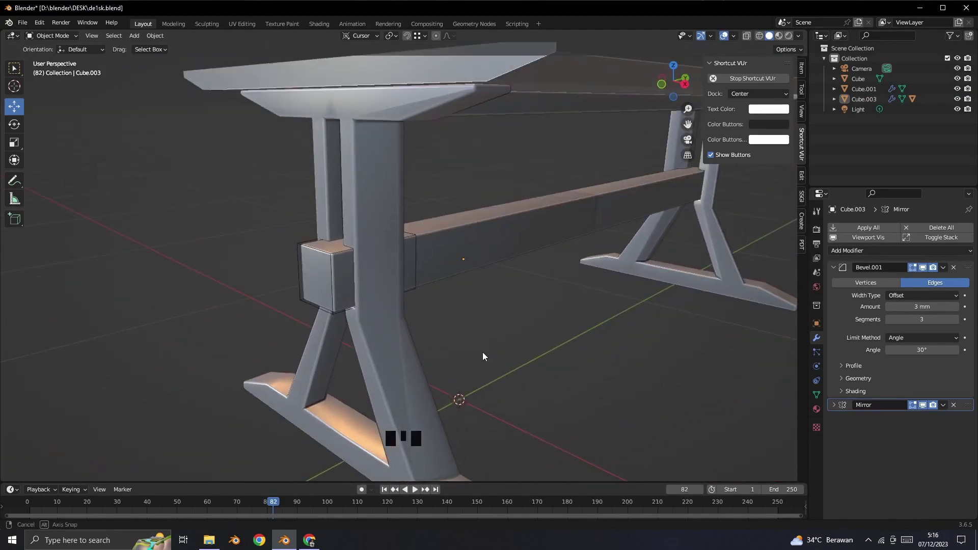
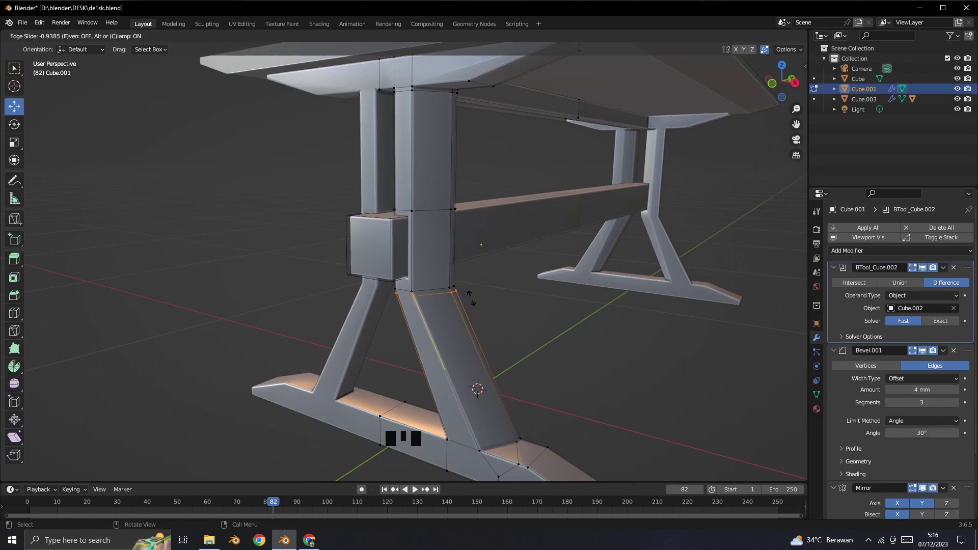
Step: Add a loop cut across the lower leg and inspect the leg top and tabletop joint
{"action": "key", "text": "ctrl+r"}
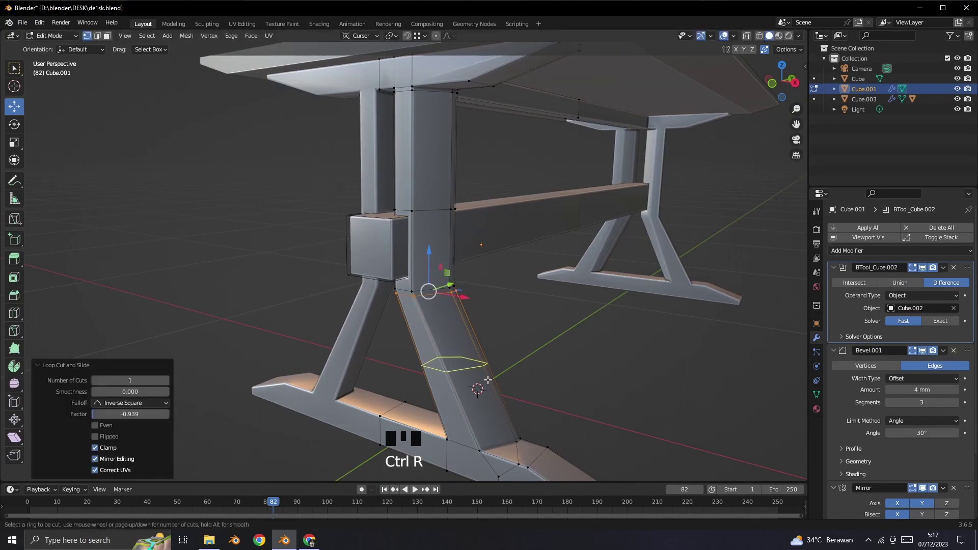
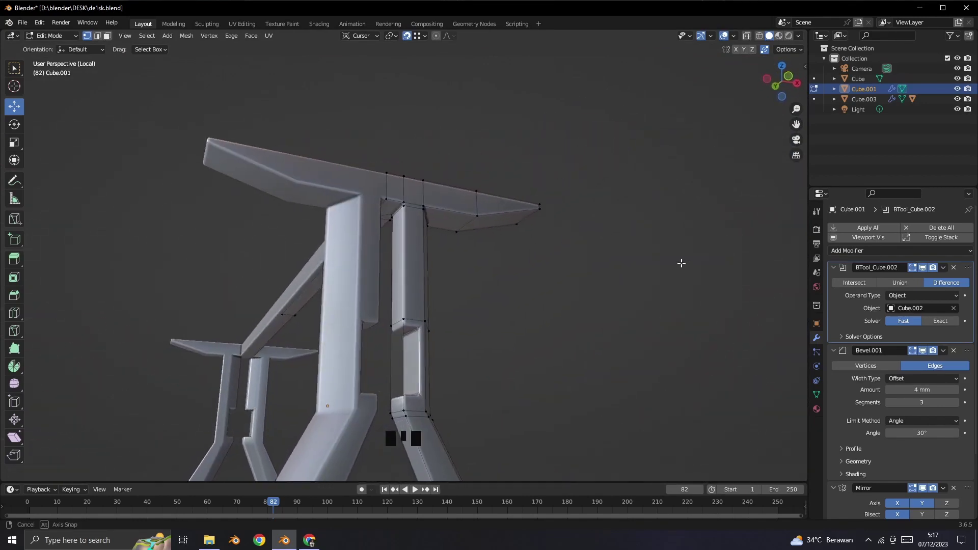
{"action": "scroll", "scroll_direction": "up", "scroll_amount": 3}
{"action": "middle_click", "coordinate": [548, 304]}
{"action": "scroll", "scroll_direction": "down", "scroll_amount": 3}
{"action": "left_click_drag", "start_coordinate": [482, 252], "coordinate": [490, 213]}
{"action": "scroll", "scroll_direction": "up", "scroll_amount": 3}
{"action": "left_click_drag", "start_coordinate": [573, 244], "coordinate": [608, 201]}
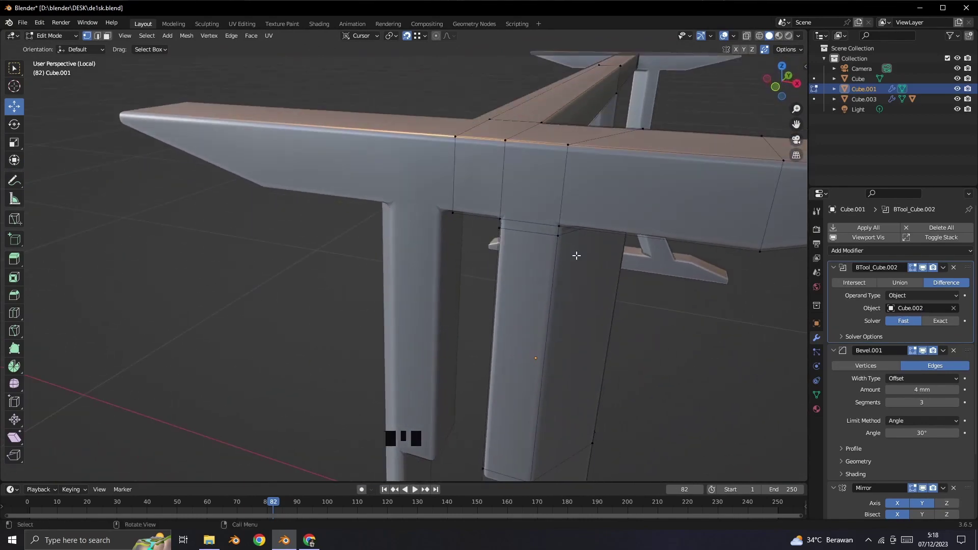
{"action": "scroll", "scroll_direction": "down", "scroll_amount": 3}
{"action": "left_click_drag", "start_coordinate": [603, 314], "coordinate": [466, 286]}
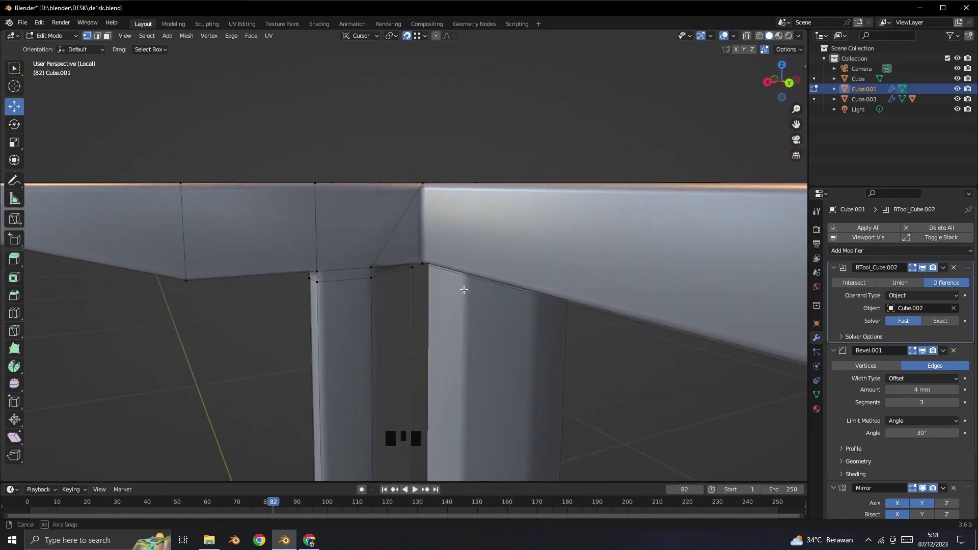
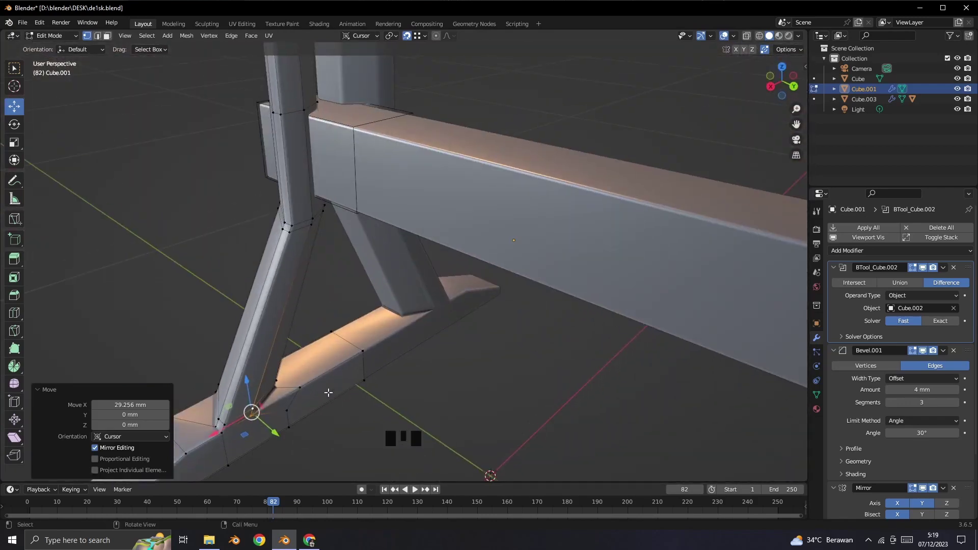
Step: Move the leg-base vertices of Cube.001 about 26.6 mm along X
{"action": "left_click", "coordinate": [305, 385]}
{"action": "left_click", "coordinate": [267, 403]}
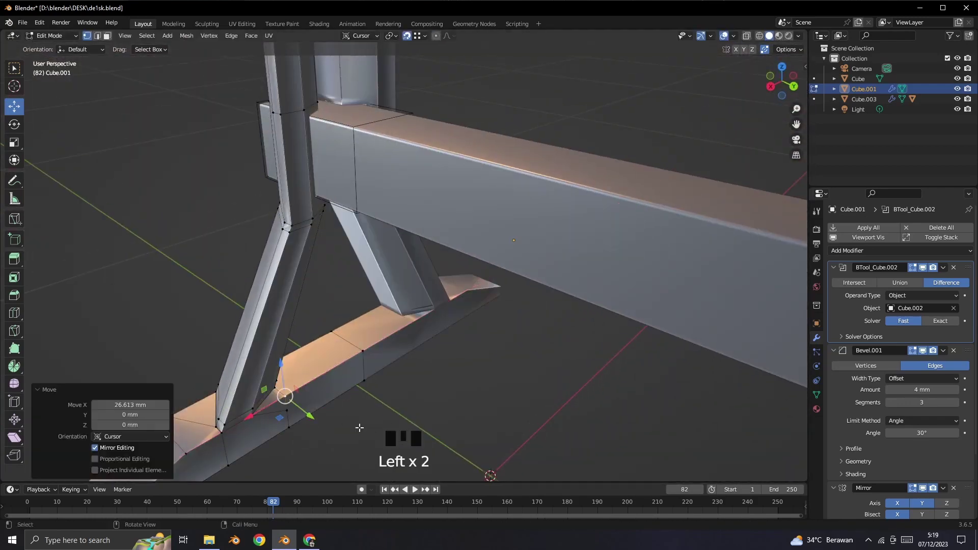
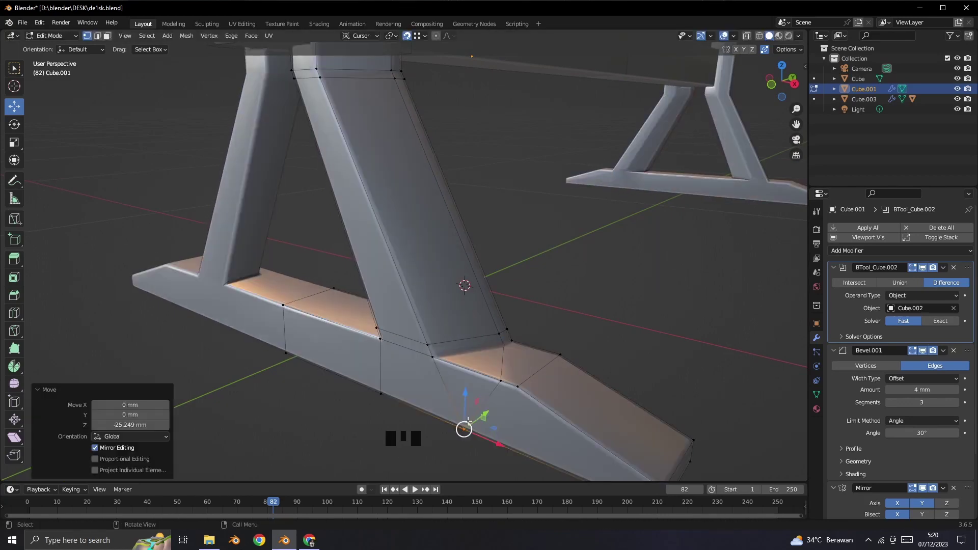
Step: Lower the foot-bar vertices near the leg joint about 25 mm along Z
{"action": "left_click_drag", "start_coordinate": [503, 377], "coordinate": [505, 381]}
{"action": "key", "text": "ctrl+z"}
{"action": "key", "text": "ctrl+z"}
{"action": "left_click", "coordinate": [505, 377]}
{"action": "left_click", "coordinate": [536, 388]}
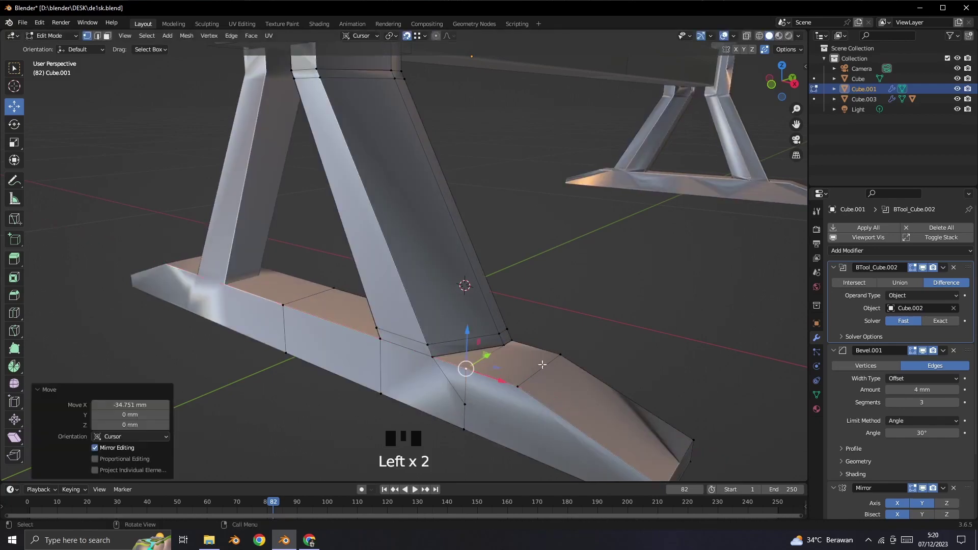
{"action": "left_click", "coordinate": [581, 323]}
Step: Shift the foot vertices beside the leg about 35 mm outward along X and review the desk
{"action": "key", "text": "ctrl+z"}
{"action": "key", "text": "ctrl+z"}
{"action": "left_click", "coordinate": [584, 323]}
{"action": "left_click_drag", "start_coordinate": [605, 351], "coordinate": [486, 353]}
{"action": "scroll", "scroll_direction": "down", "scroll_amount": 3}
{"action": "left_click_drag", "start_coordinate": [447, 297], "coordinate": [502, 289]}
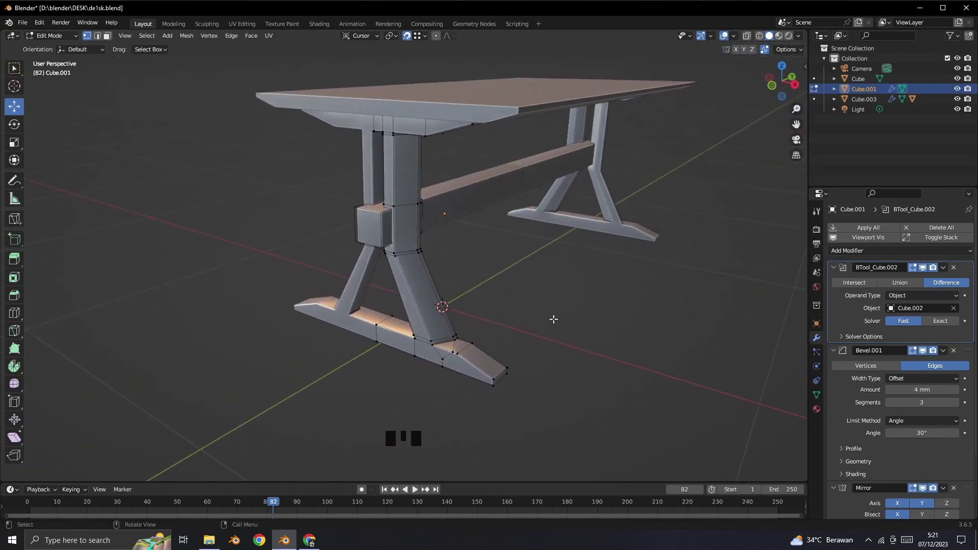
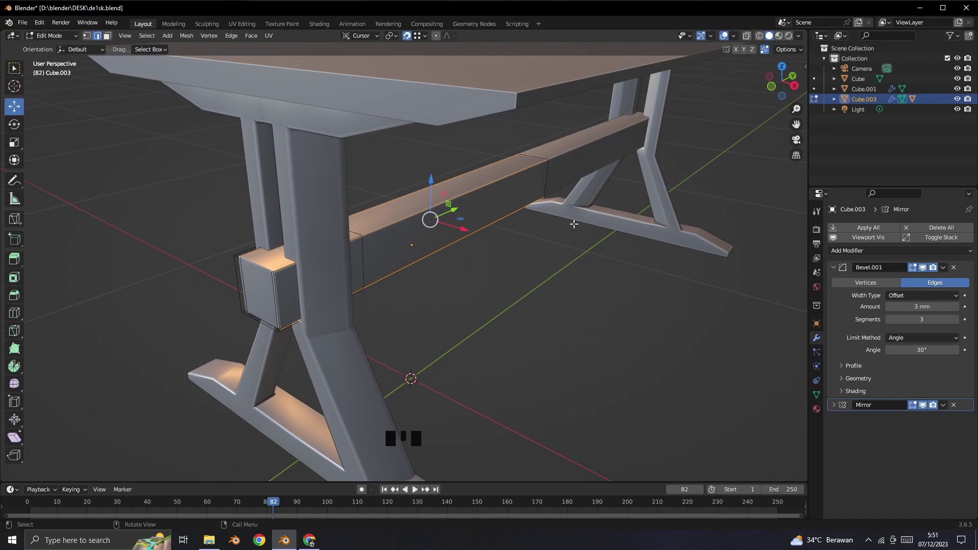
Step: Bevel the crossbar Cube.003's long edges with a width of about 11.1 mm
{"action": "key", "text": "ctrl+b"}
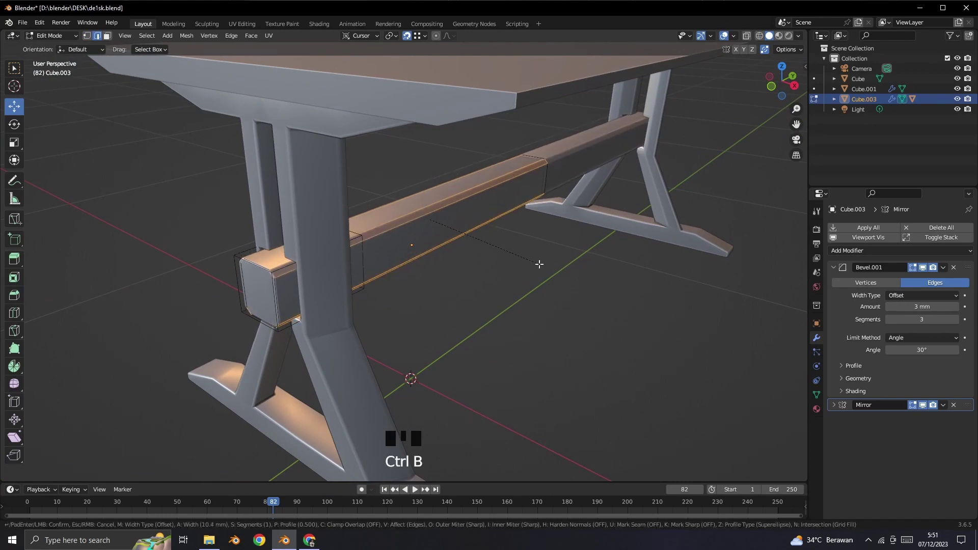
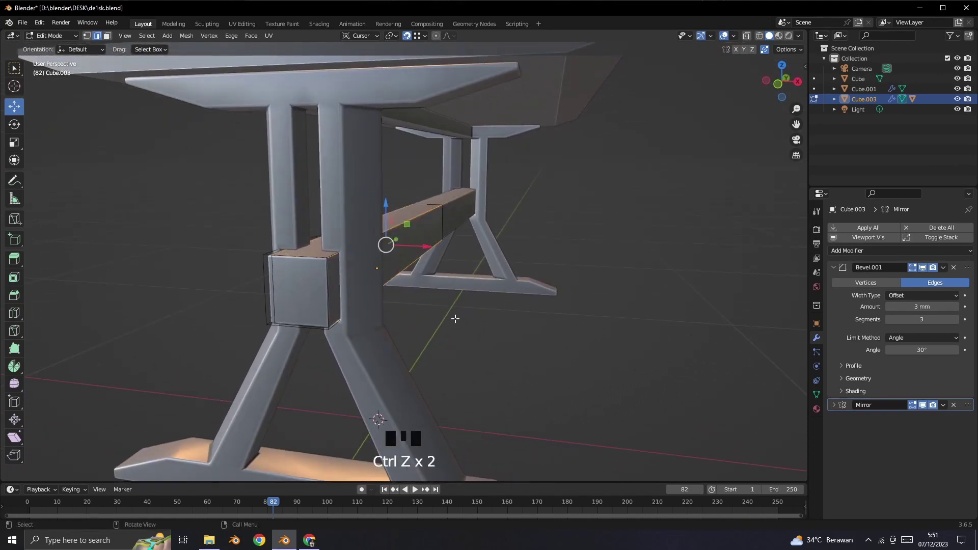
{"action": "key", "text": "ctrl+b"}
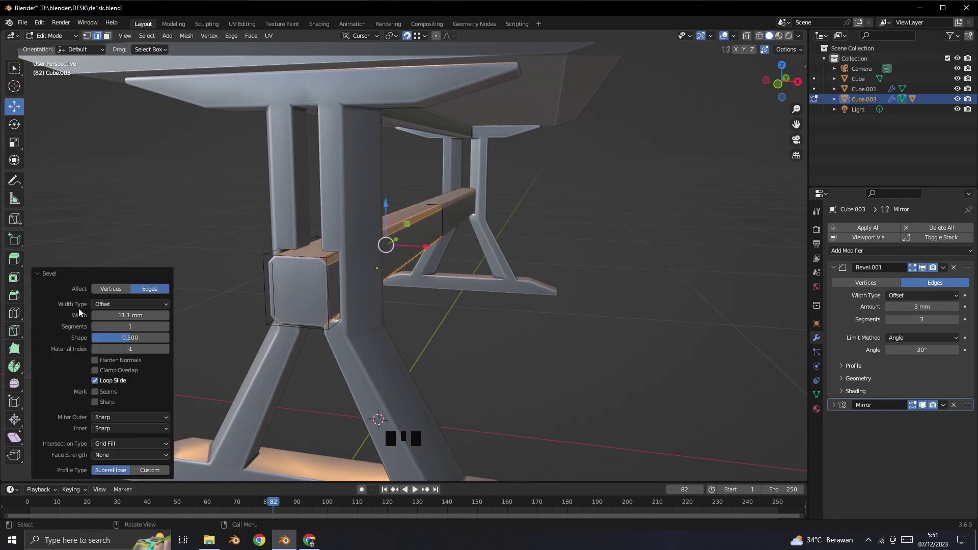
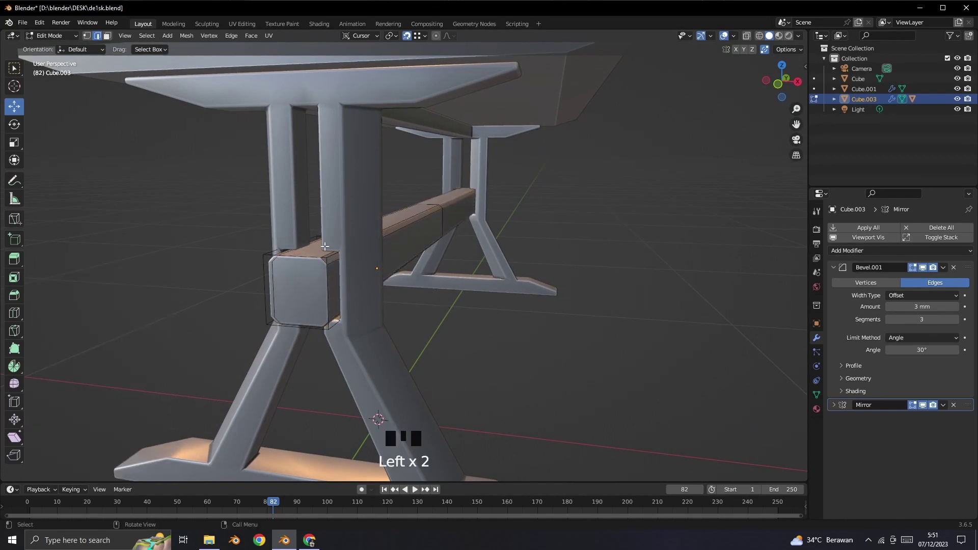
Step: Select the square cutter block Cube.002 on the leg and enter Edit Mode on it
{"action": "left_click_drag", "start_coordinate": [54, 42], "coordinate": [450, 317]}
{"action": "left_click_drag", "start_coordinate": [449, 316], "coordinate": [366, 255]}
{"action": "left_click", "coordinate": [366, 255]}
{"action": "left_click", "coordinate": [50, 41]}
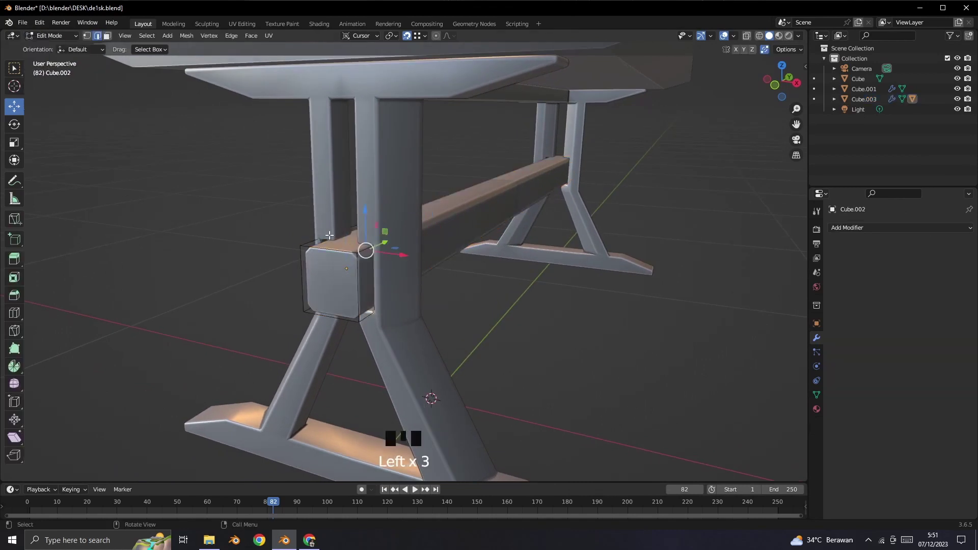
Step: Select geometry on the square cutter block Cube.002
{"action": "left_click", "coordinate": [367, 248]}
{"action": "left_click", "coordinate": [362, 248]}
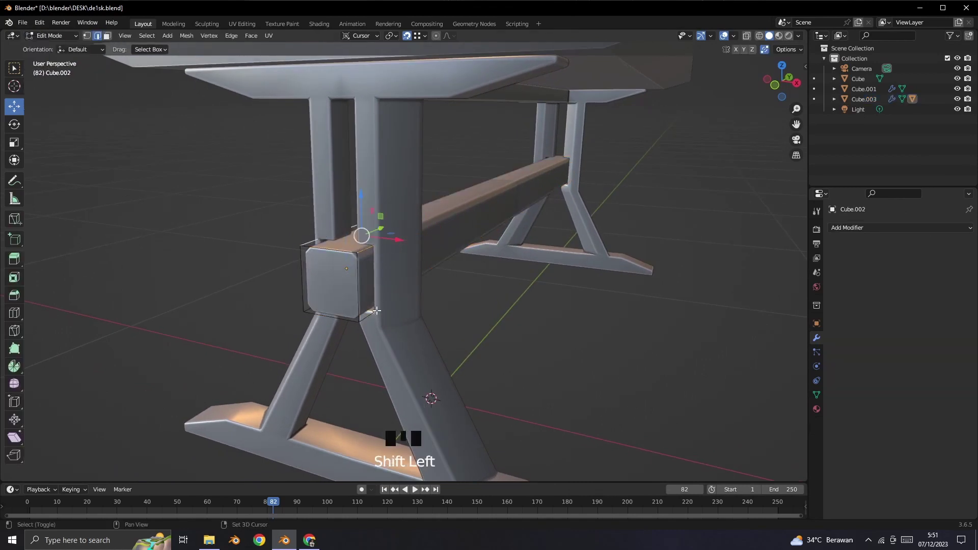
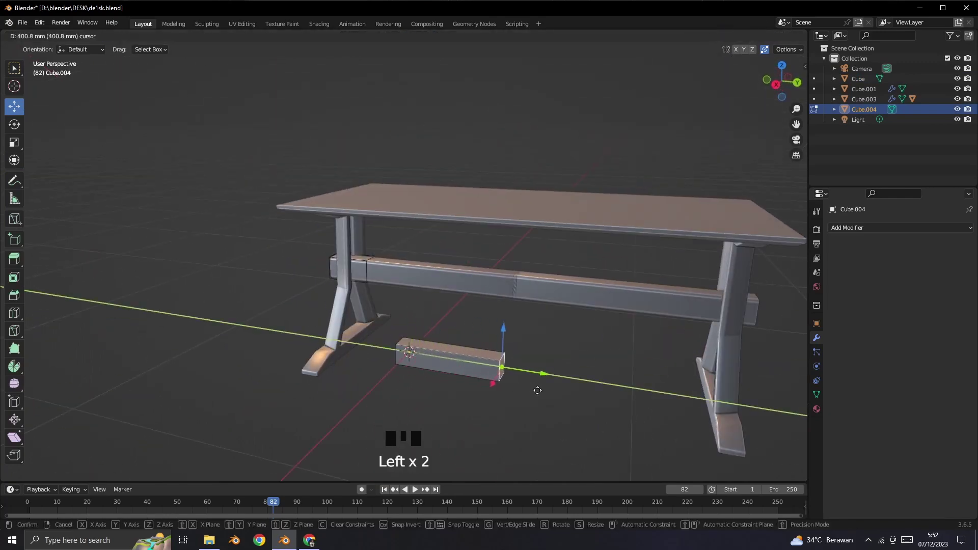
Step: Shape Cube.004 into a wide flat slab and slide it about 282 mm up over the tabletop
{"action": "left_click_drag", "start_coordinate": [447, 414], "coordinate": [407, 333]}
{"action": "left_click", "coordinate": [407, 332]}
{"action": "left_click", "coordinate": [447, 340]}
{"action": "left_click", "coordinate": [430, 382]}
{"action": "left_click", "coordinate": [427, 351]}
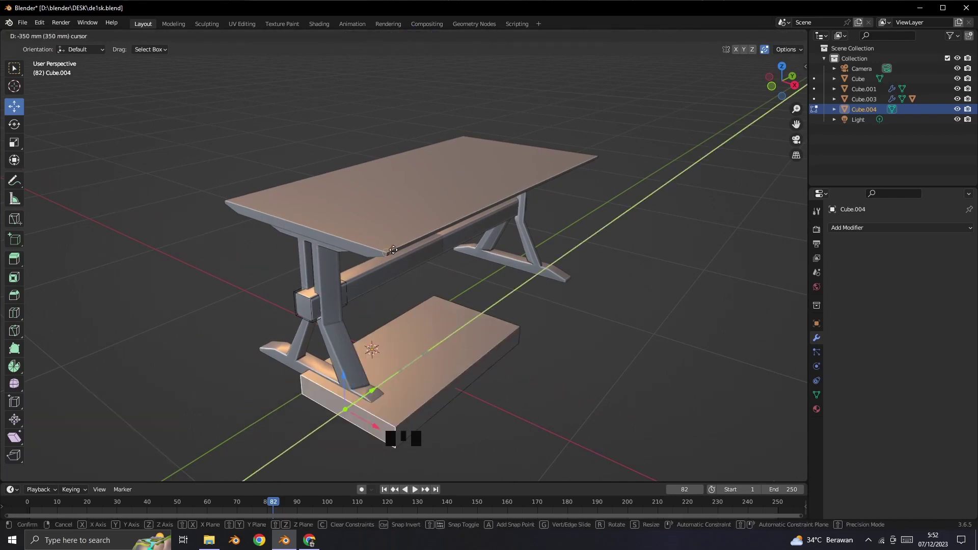
{"action": "left_click_drag", "start_coordinate": [50, 40], "coordinate": [392, 308]}
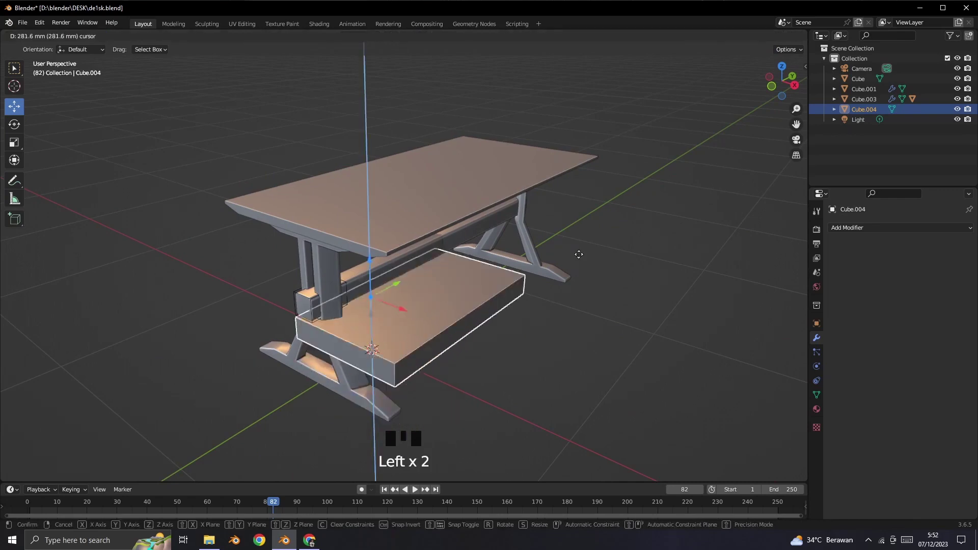
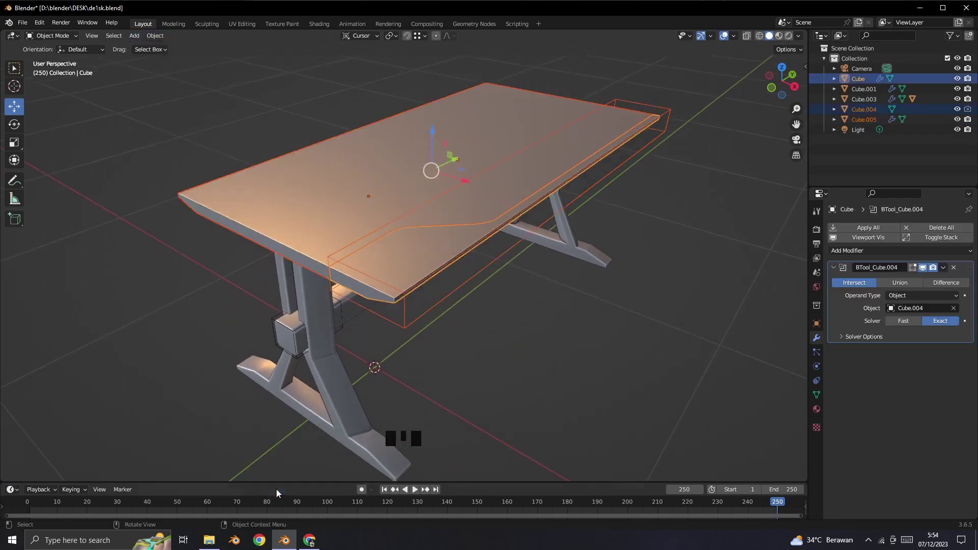
Step: Select the copied tabletop piece Cube.005 and adjust its boolean in the modifier panel
{"action": "left_click", "coordinate": [462, 388]}
{"action": "left_click_drag", "start_coordinate": [472, 349], "coordinate": [439, 301]}
{"action": "scroll", "scroll_direction": "up", "scroll_amount": 3}
{"action": "left_click", "coordinate": [868, 255]}
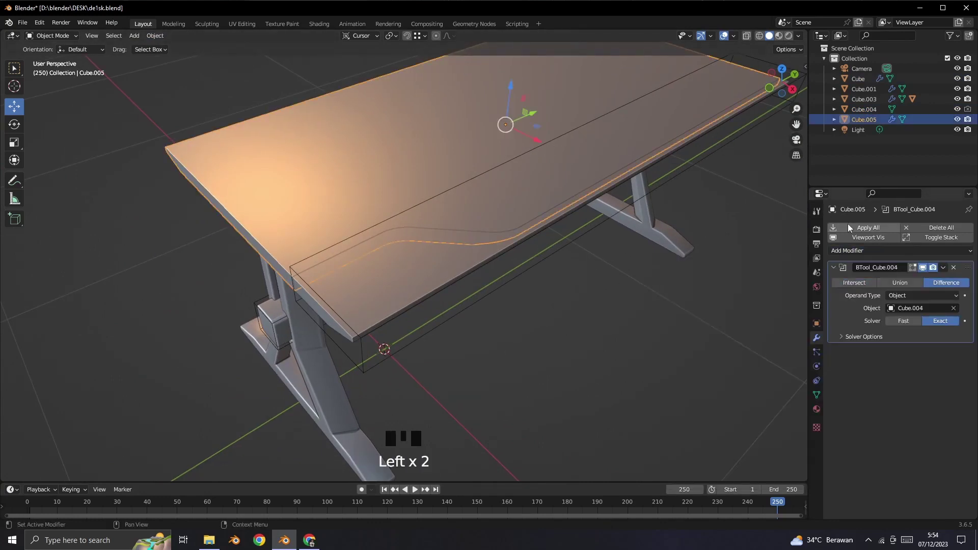
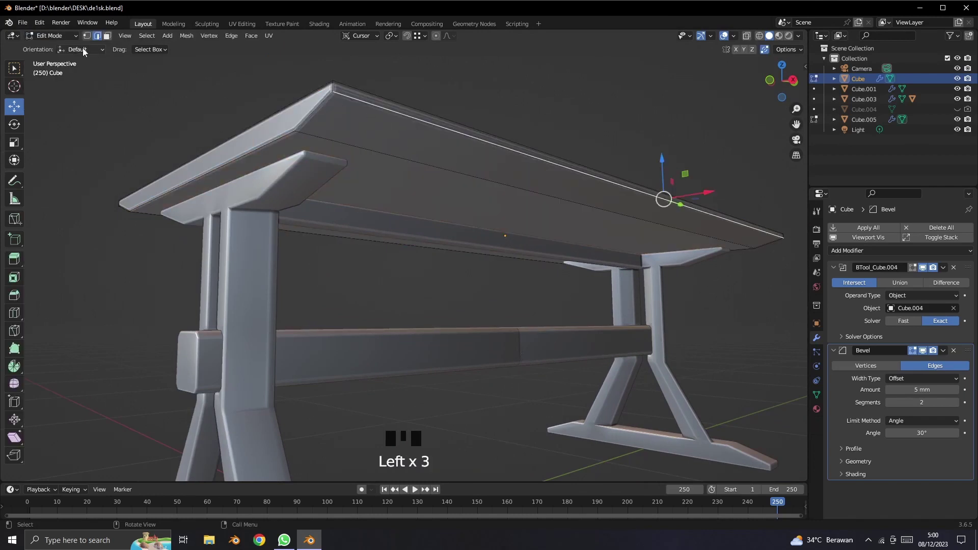
Step: Duplicate the tabletop's rim edges with Shift+D, offset them and separate them into Cube.006
{"action": "left_click_drag", "start_coordinate": [61, 38], "coordinate": [107, 70]}
{"action": "left_click", "coordinate": [135, 42]}
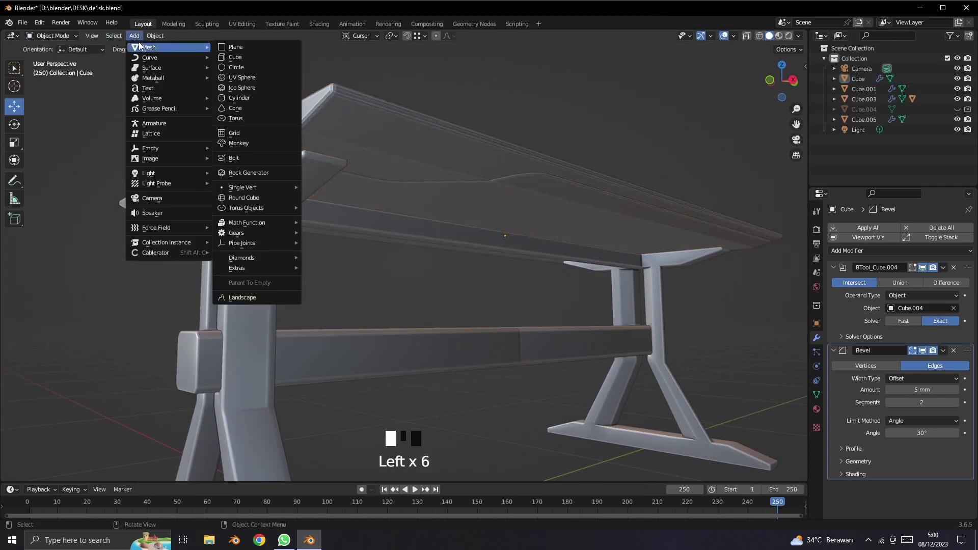
{"action": "left_click_drag", "start_coordinate": [69, 41], "coordinate": [662, 154]}
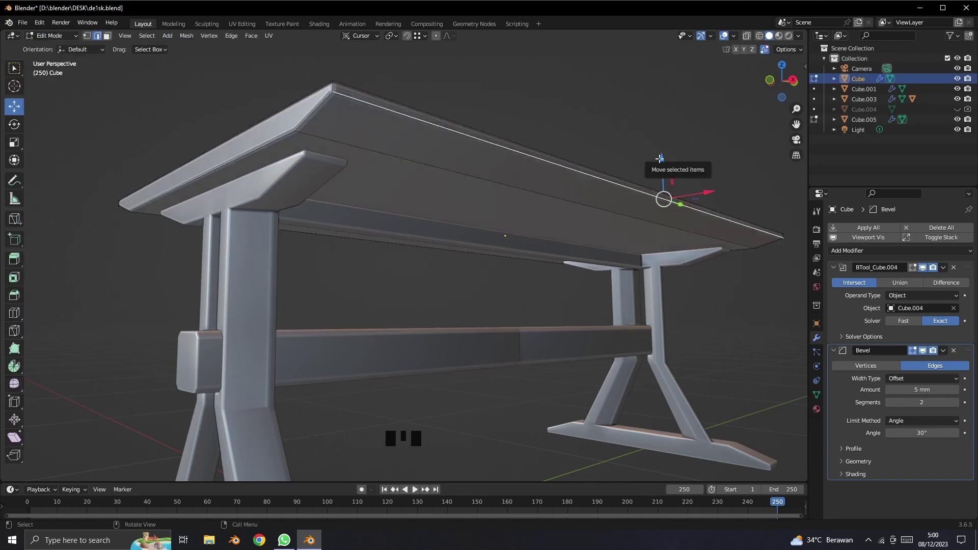
{"action": "key", "text": "shift+d"}
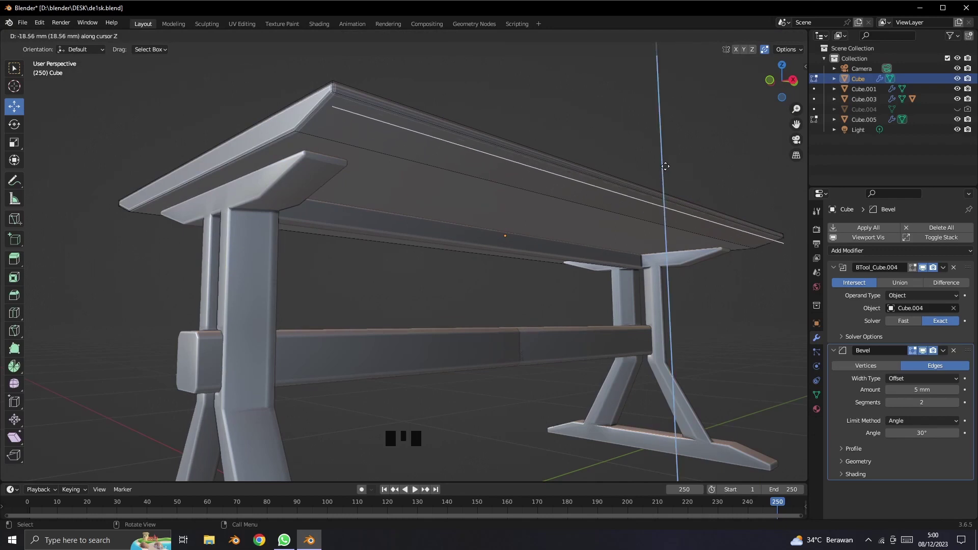
{"action": "left_click_drag", "start_coordinate": [651, 177], "coordinate": [740, 223]}
{"action": "left_click", "coordinate": [740, 223]}
{"action": "left_click", "coordinate": [698, 221]}
{"action": "left_click", "coordinate": [668, 201]}
Step: Toggle the tabletop's visibility in the outliner to inspect the new trim strip
{"action": "left_click_drag", "start_coordinate": [66, 44], "coordinate": [491, 153]}
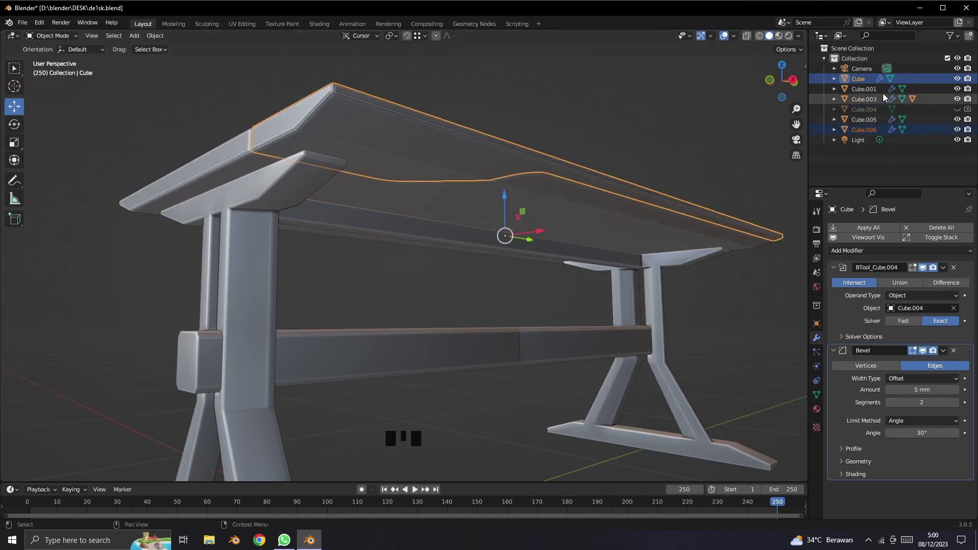
{"action": "left_click", "coordinate": [964, 86]}
{"action": "left_click", "coordinate": [964, 86]}
{"action": "left_click", "coordinate": [964, 87]}
{"action": "left_click", "coordinate": [964, 86]}
{"action": "double_click", "coordinate": [965, 86]}
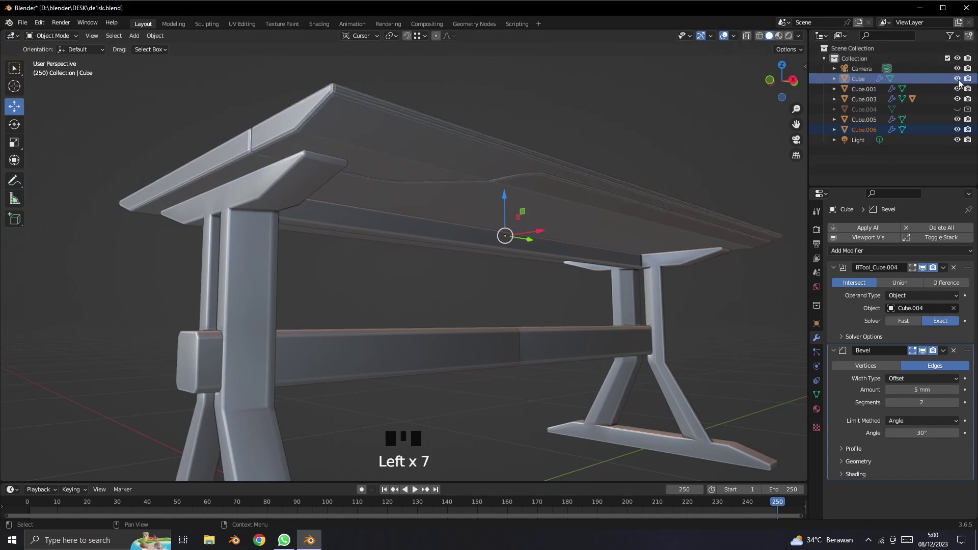
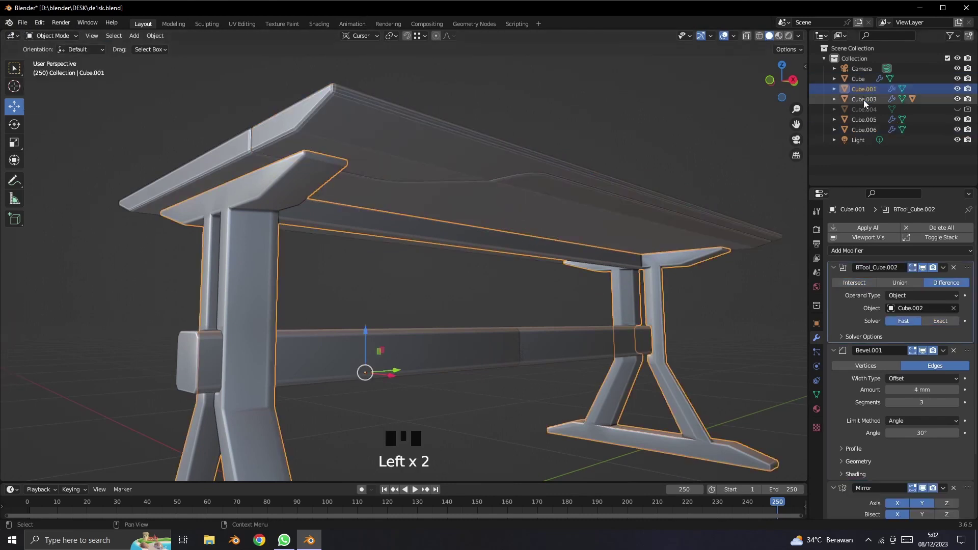
Step: Select the trim strip Cube.006 and raise it about 197 mm along Z onto the tabletop edge
{"action": "left_click", "coordinate": [860, 83]}
{"action": "left_click", "coordinate": [862, 94]}
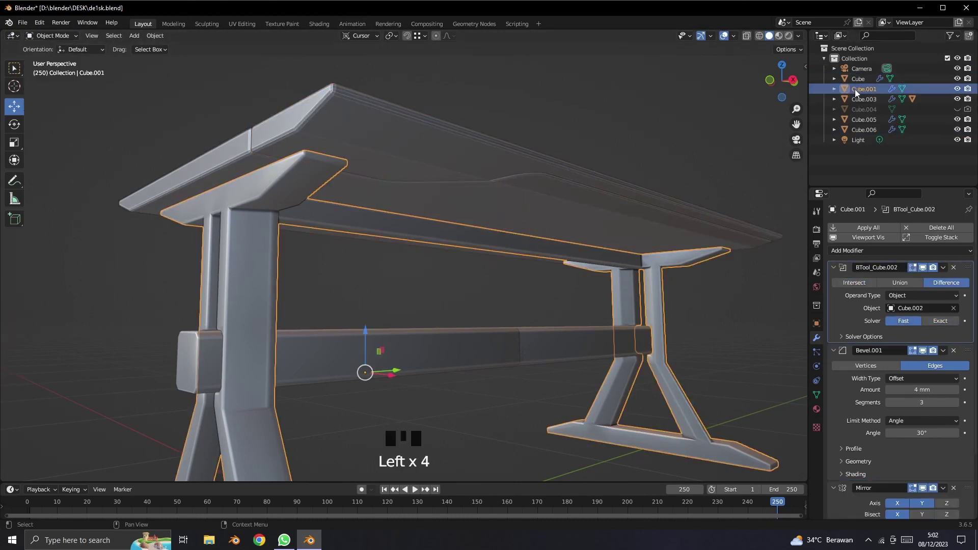
{"action": "left_click", "coordinate": [959, 112]}
{"action": "left_click", "coordinate": [959, 112]}
{"action": "left_click", "coordinate": [864, 122]}
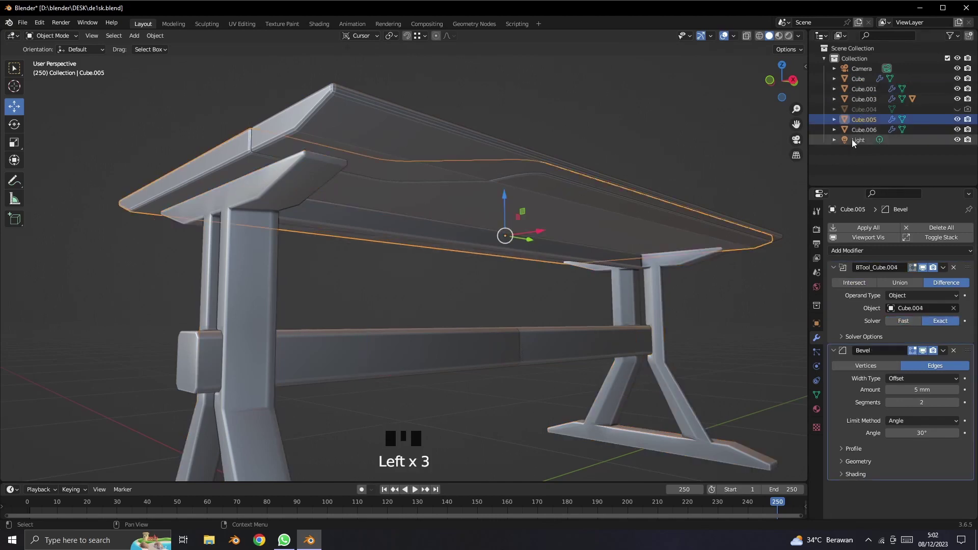
{"action": "left_click", "coordinate": [866, 136]}
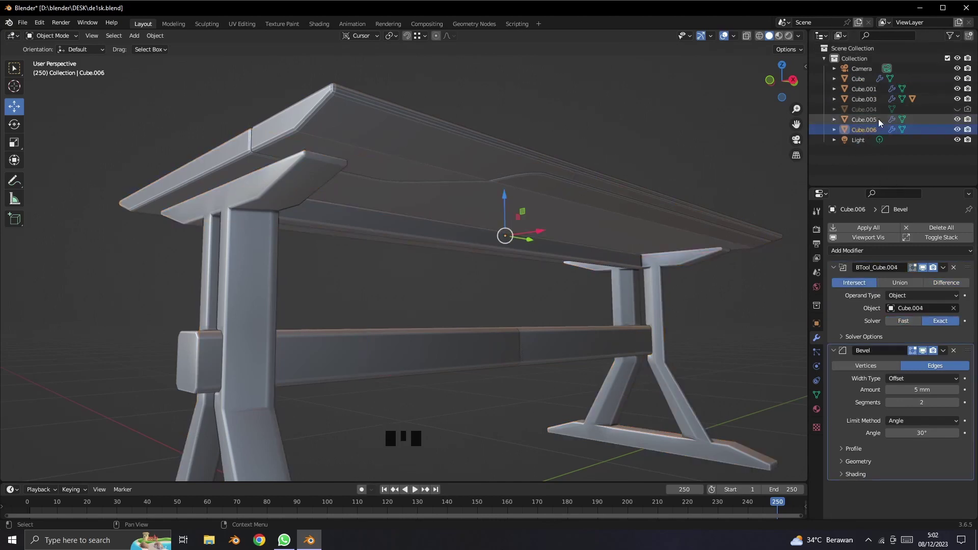
{"action": "left_click", "coordinate": [927, 272]}
{"action": "left_click_drag", "start_coordinate": [957, 274], "coordinate": [513, 184]}
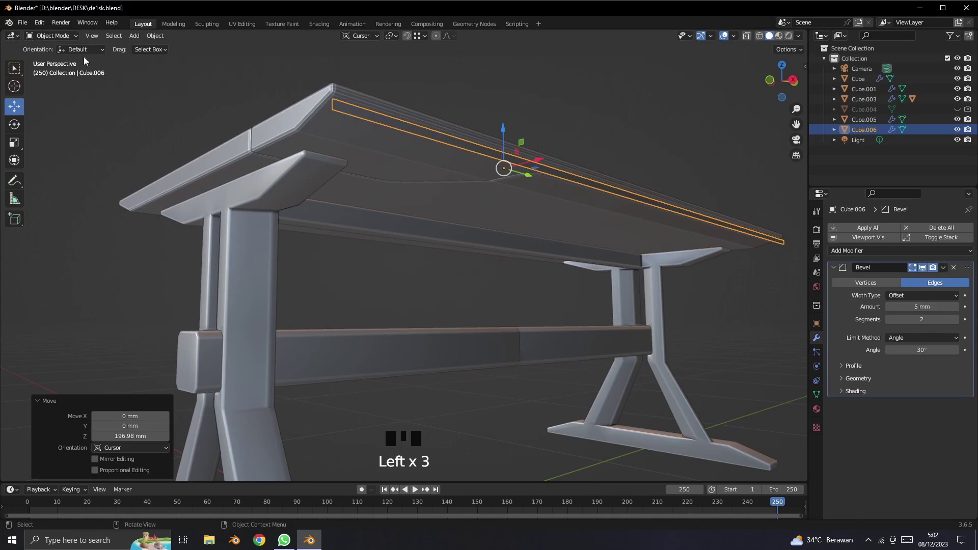
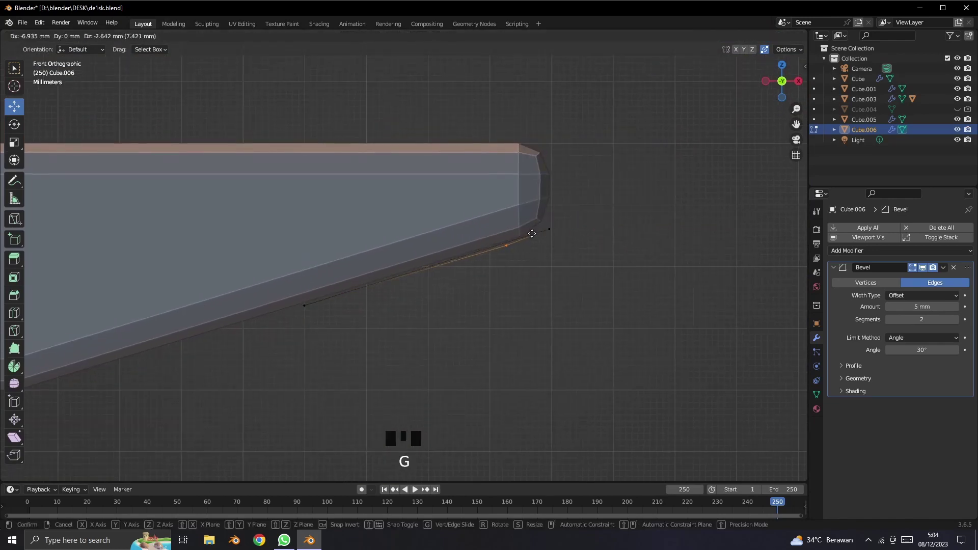
Step: Taper the trim strip's end vertices and set its Bevel to 1 mm with 4 segments
{"action": "left_click", "coordinate": [747, 42]}
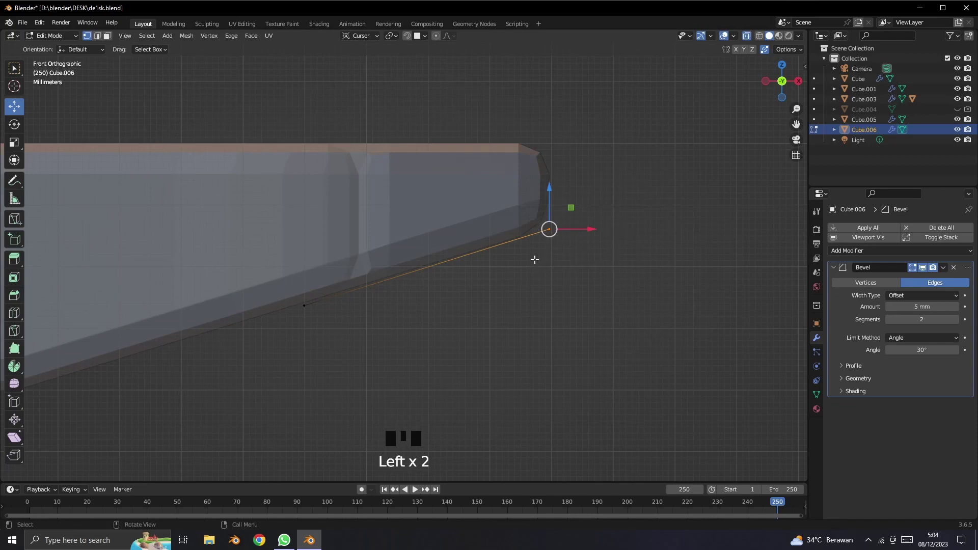
{"action": "key", "text": "g"}
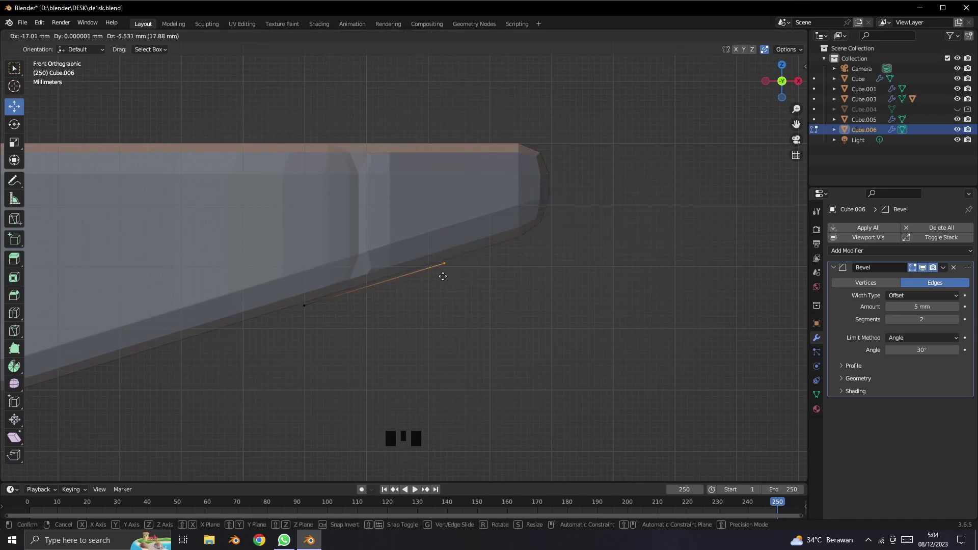
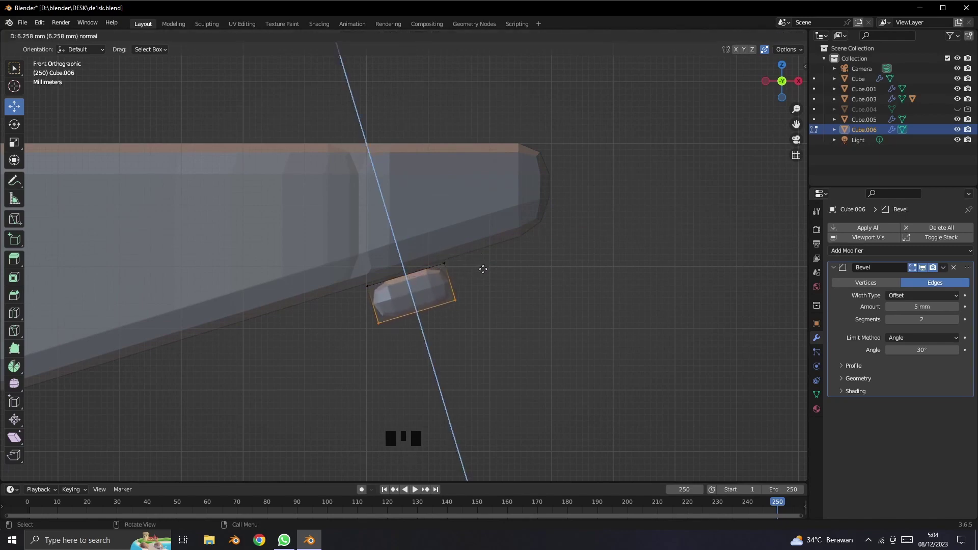
{"action": "left_click", "coordinate": [100, 43]}
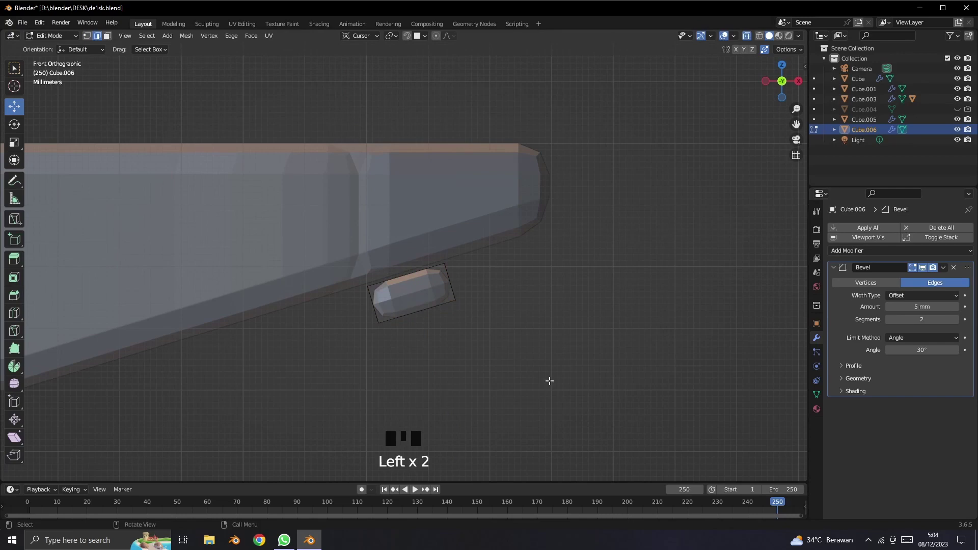
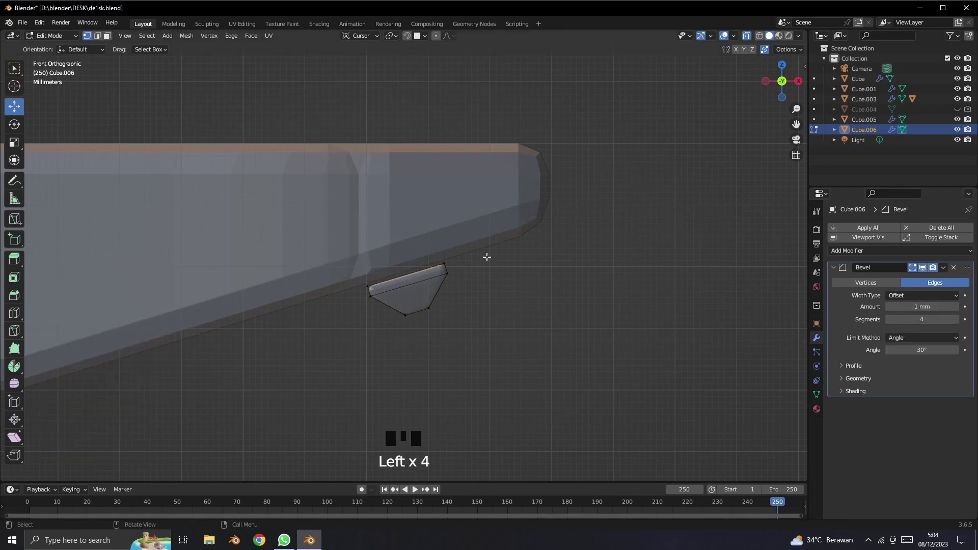
{"action": "scroll", "scroll_direction": "down", "scroll_amount": 3}
{"action": "scroll", "scroll_direction": "up", "scroll_amount": 3}
{"action": "left_click_drag", "start_coordinate": [518, 322], "coordinate": [492, 318]}
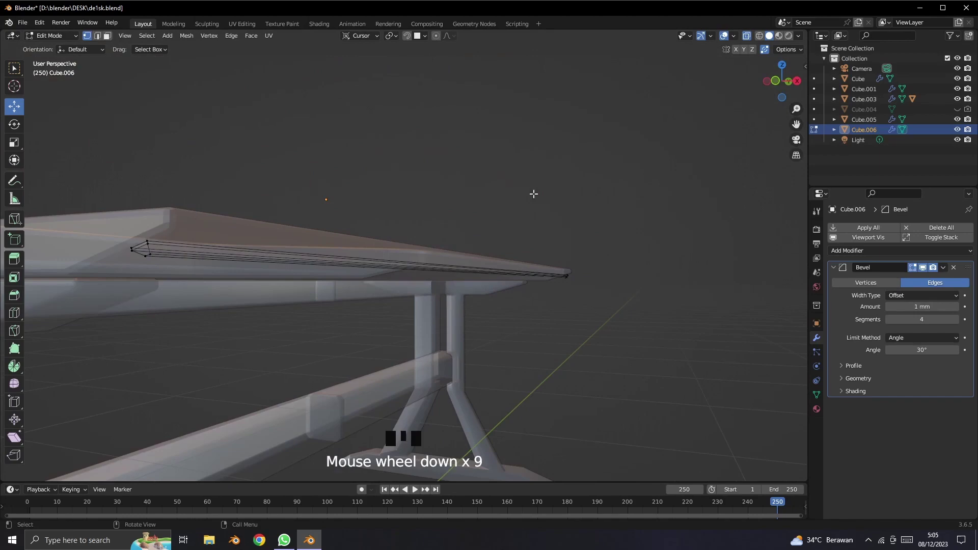
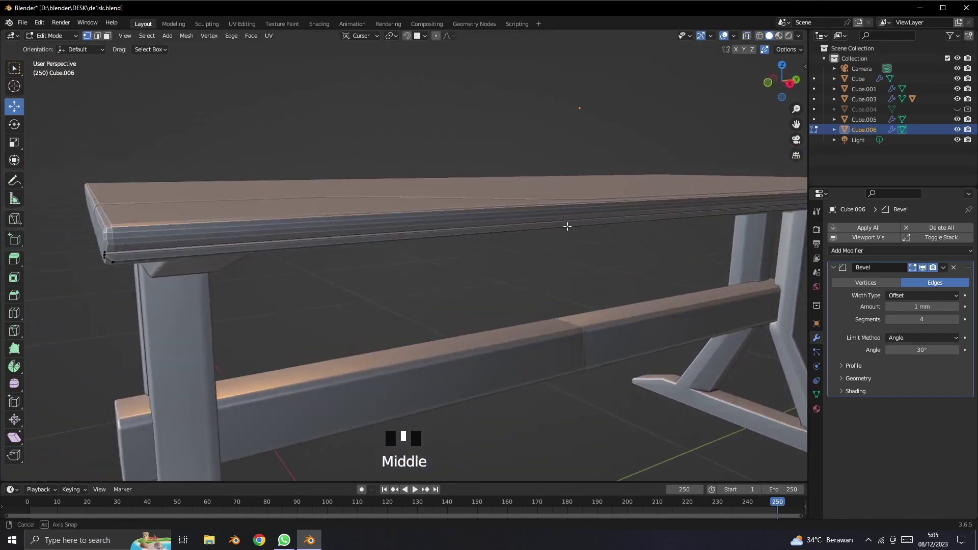
Step: Orbit and zoom around the tabletop's end to view the trim strip profile
{"action": "left_click_drag", "start_coordinate": [481, 183], "coordinate": [489, 239]}
{"action": "scroll", "scroll_direction": "up", "scroll_amount": 3}
{"action": "scroll", "scroll_direction": "up", "scroll_amount": 3}
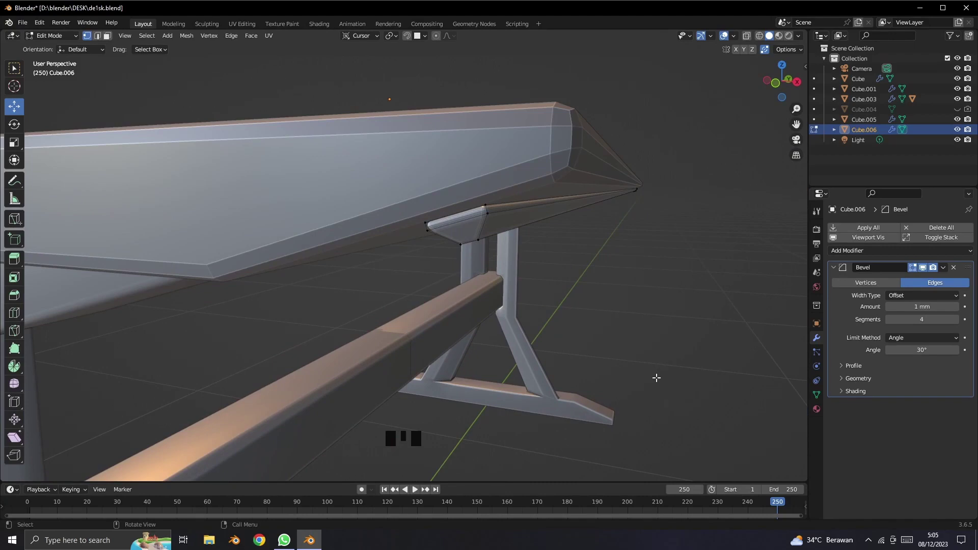
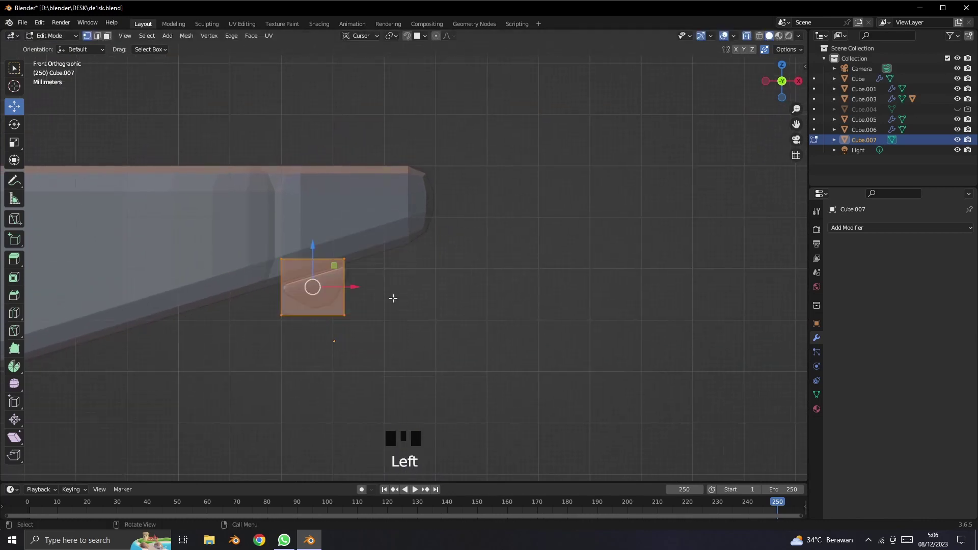
Step: Move Cube.007 onto the tabletop's end corner so it overlaps that corner
{"action": "key", "text": "g"}
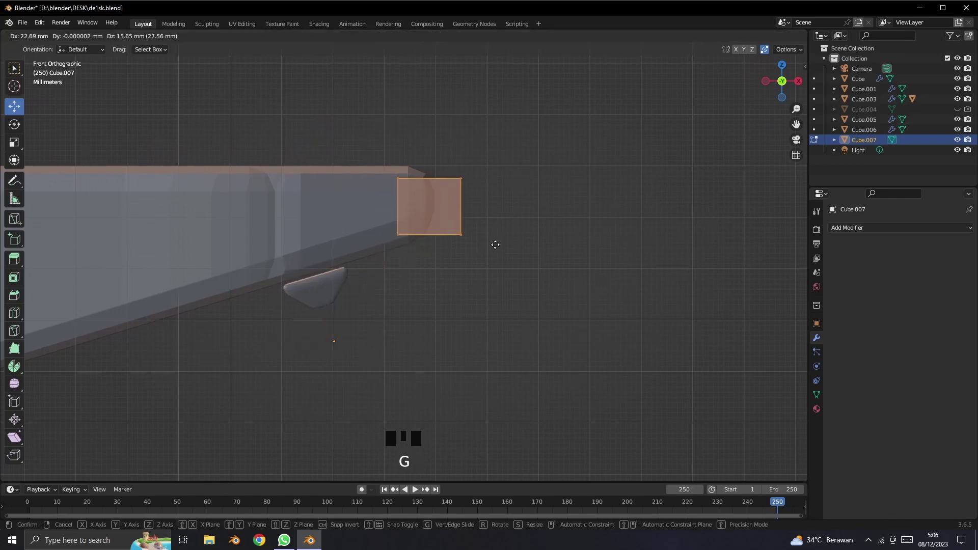
{"action": "left_click", "coordinate": [519, 247]}
{"action": "scroll", "scroll_direction": "up", "scroll_amount": 3}
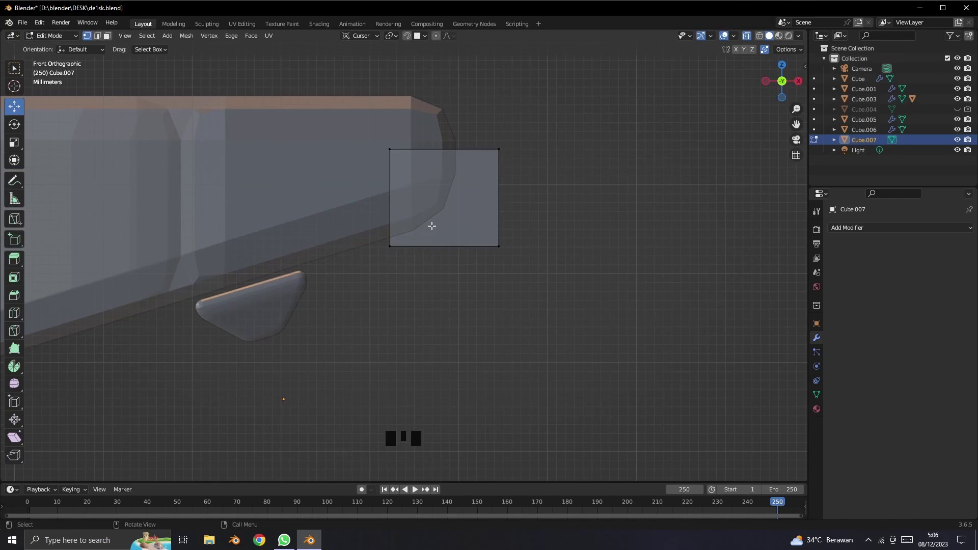
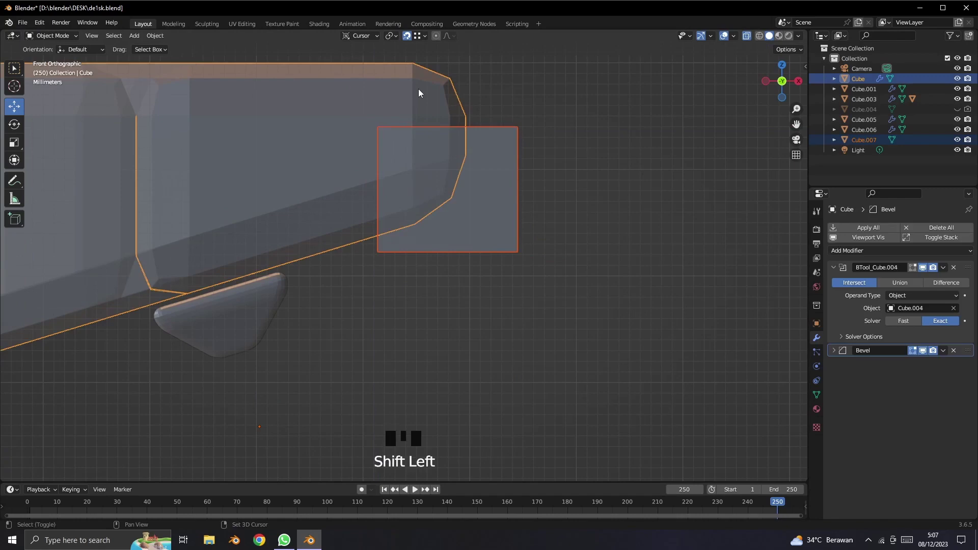
Step: Subtract Cube.007 from the tabletop Cube with a Bool Tool Difference
{"action": "scroll", "scroll_direction": "down", "scroll_amount": 3}
{"action": "scroll", "scroll_direction": "up", "scroll_amount": 3}
{"action": "right_click", "coordinate": [424, 107]}
{"action": "left_click_drag", "start_coordinate": [162, 37], "coordinate": [290, 379]}
{"action": "left_click", "coordinate": [462, 331]}
Step: Move the trim profile Cube.006 into the cut-out corner of the tabletop
{"action": "left_click", "coordinate": [270, 426]}
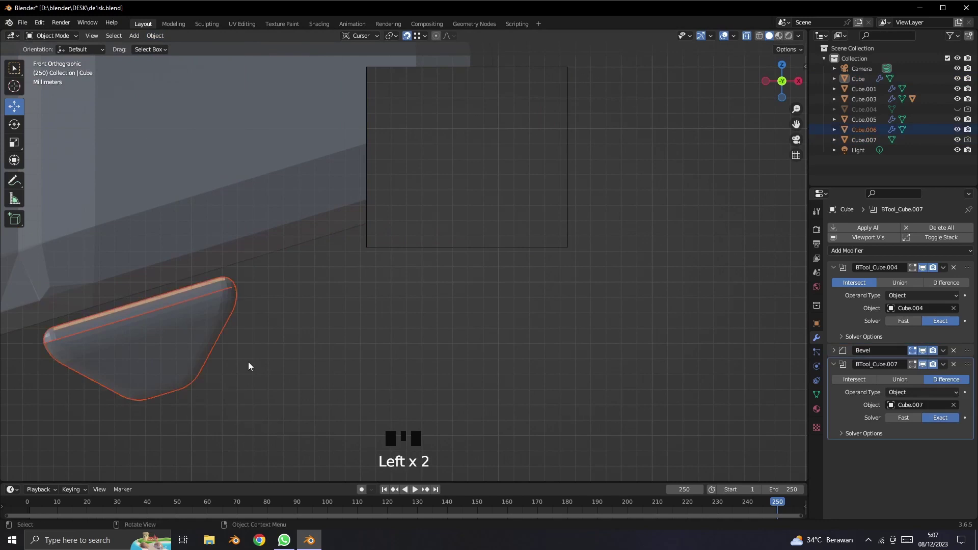
{"action": "key", "text": "g"}
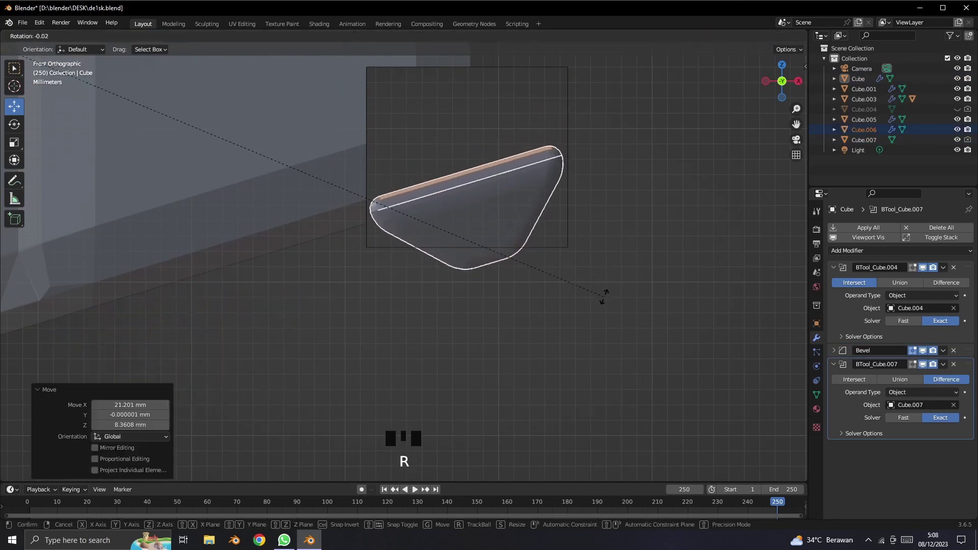
{"action": "key", "text": "ctrl+z"}
{"action": "left_click", "coordinate": [533, 278]}
{"action": "left_click", "coordinate": [497, 185]}
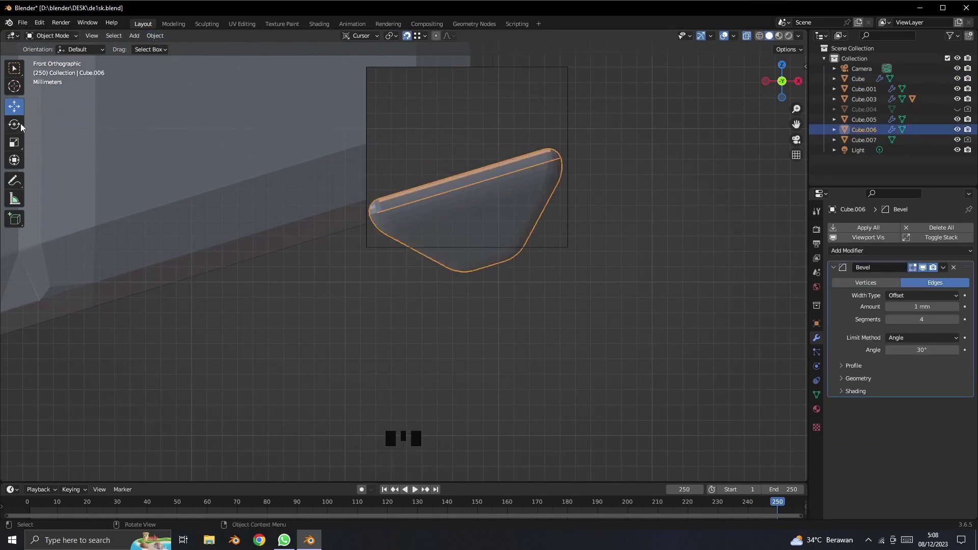
Step: Edit Cube.006's mesh, resizing it to stand upright and fill the cut-out box
{"action": "left_click", "coordinate": [51, 43]}
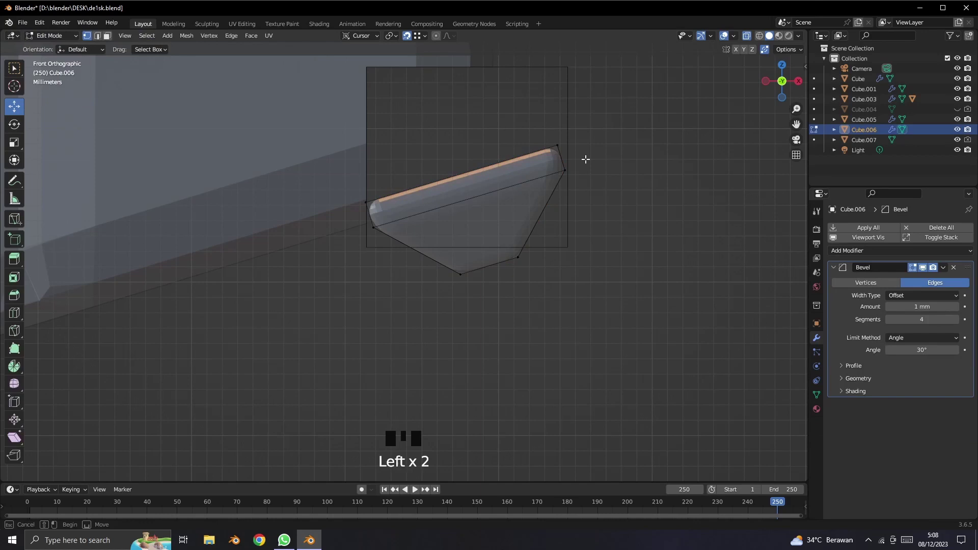
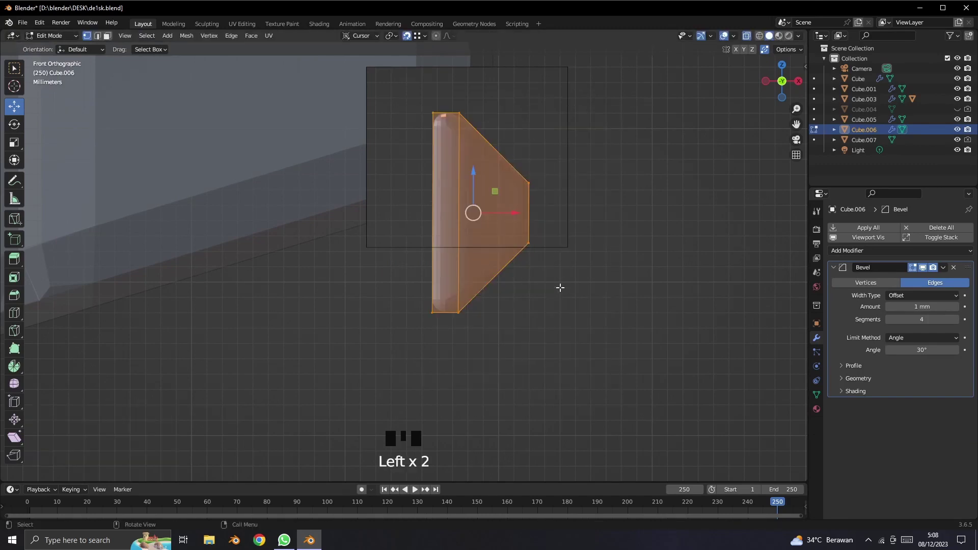
{"action": "key", "text": "g"}
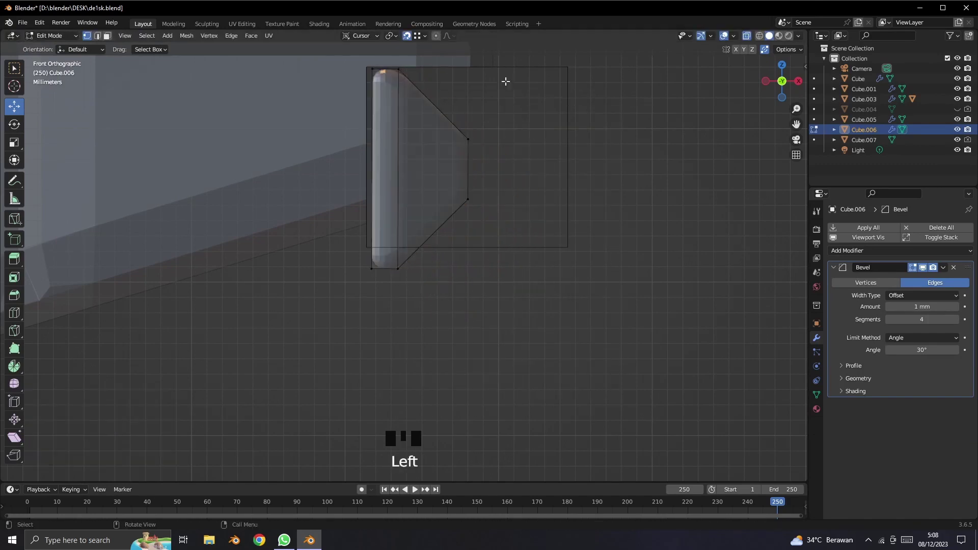
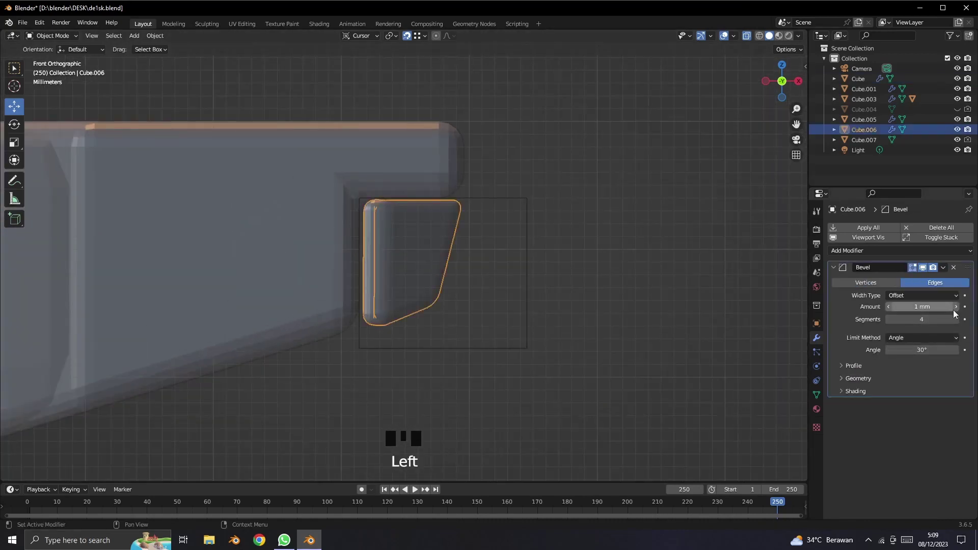
Step: Adjust the trim piece's Bevel Amount so its rounded edge fits the cut-out
{"action": "left_click", "coordinate": [489, 291]}
{"action": "scroll", "scroll_direction": "down", "scroll_amount": 3}
{"action": "left_click", "coordinate": [435, 266]}
{"action": "left_click", "coordinate": [917, 269]}
{"action": "left_click", "coordinate": [926, 272]}
{"action": "left_click", "coordinate": [929, 271]}
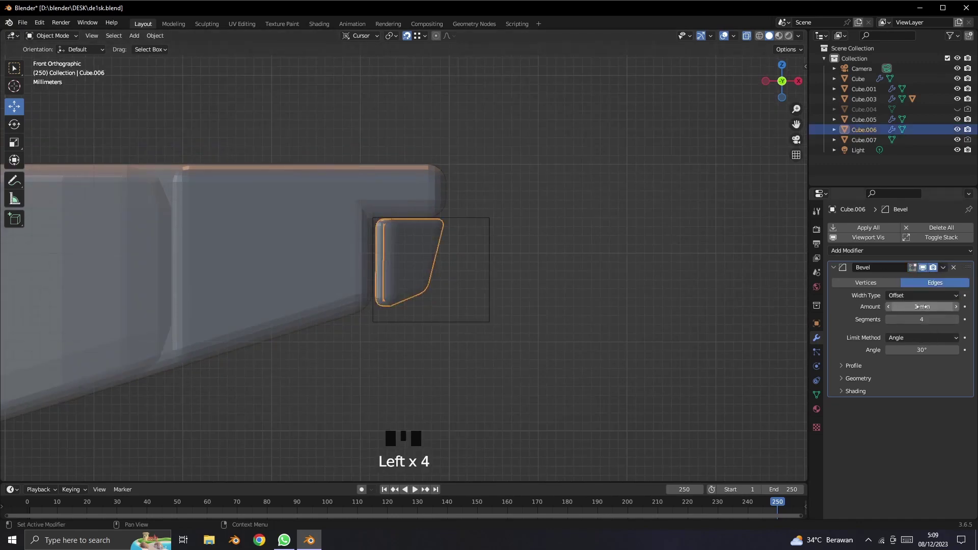
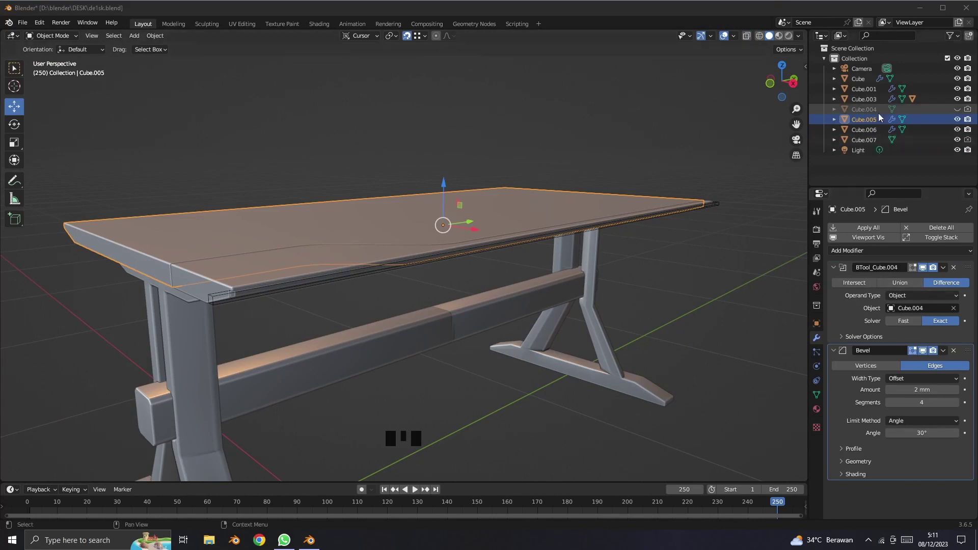
Step: Unhide cutter Cube.004 and apply the Cube.007 boolean on the tabletop Cube
{"action": "left_click", "coordinate": [962, 116]}
{"action": "left_click", "coordinate": [961, 116]}
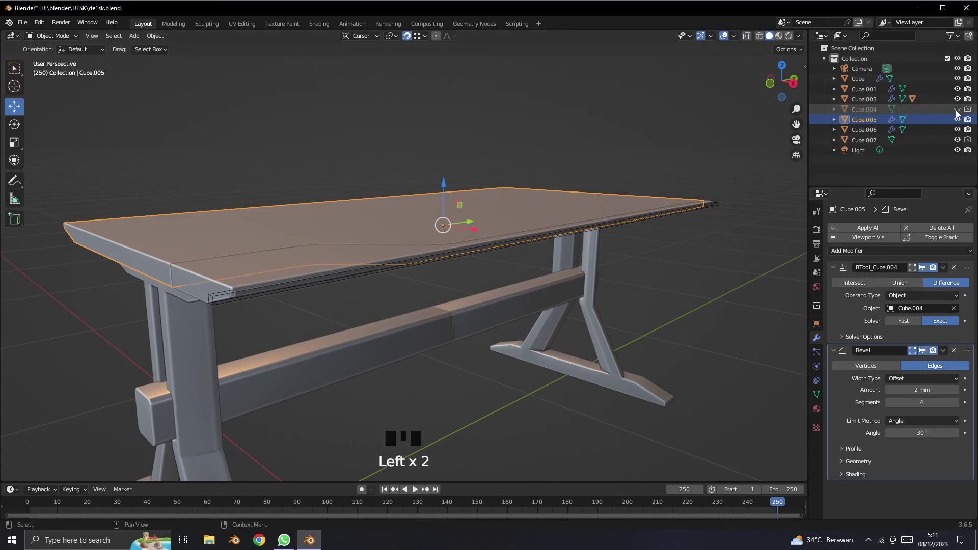
{"action": "left_click", "coordinate": [232, 290]}
{"action": "left_click_drag", "start_coordinate": [947, 274], "coordinate": [926, 294]}
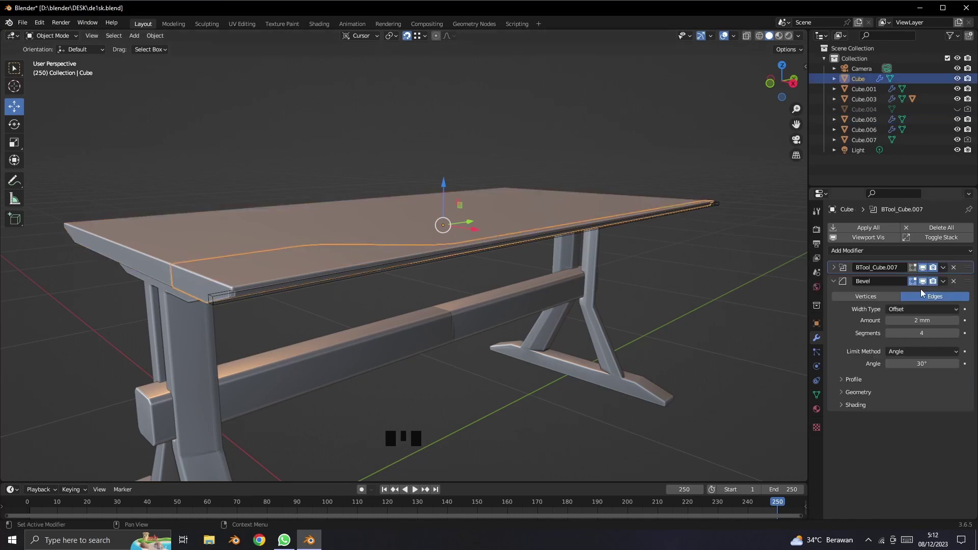
{"action": "left_click_drag", "start_coordinate": [949, 273], "coordinate": [919, 272]}
{"action": "left_click", "coordinate": [918, 272]}
{"action": "left_click_drag", "start_coordinate": [948, 270], "coordinate": [899, 390]}
{"action": "left_click_drag", "start_coordinate": [743, 419], "coordinate": [726, 408]}
Step: Select the long cutter Cube.004 and enter Edit Mode on its mesh
{"action": "left_click", "coordinate": [170, 260]}
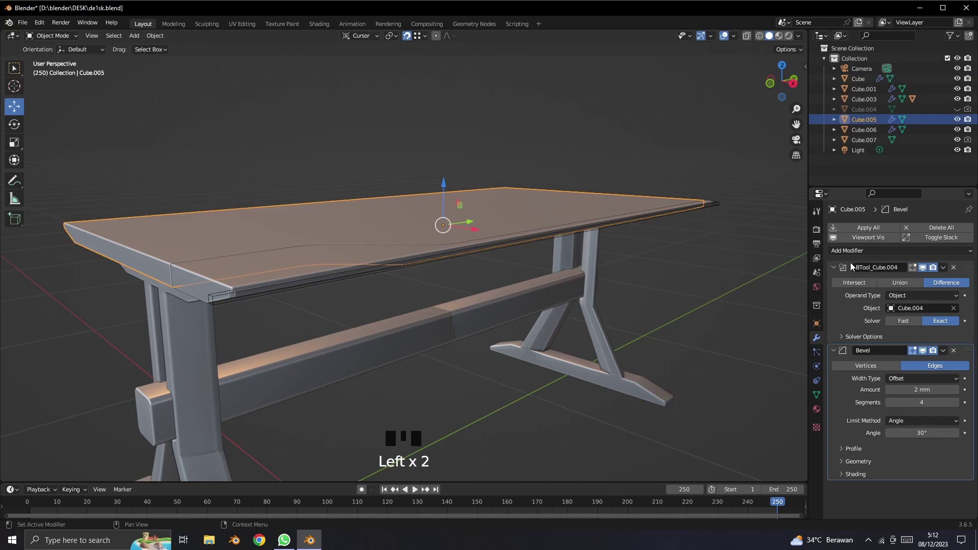
{"action": "left_click", "coordinate": [869, 291]}
{"action": "left_click", "coordinate": [900, 287]}
{"action": "left_click", "coordinate": [948, 289]}
{"action": "left_click", "coordinate": [959, 115]}
{"action": "double_click", "coordinate": [959, 115]}
{"action": "double_click", "coordinate": [961, 113]}
{"action": "left_click", "coordinate": [711, 194]}
{"action": "left_click_drag", "start_coordinate": [40, 41], "coordinate": [277, 255]}
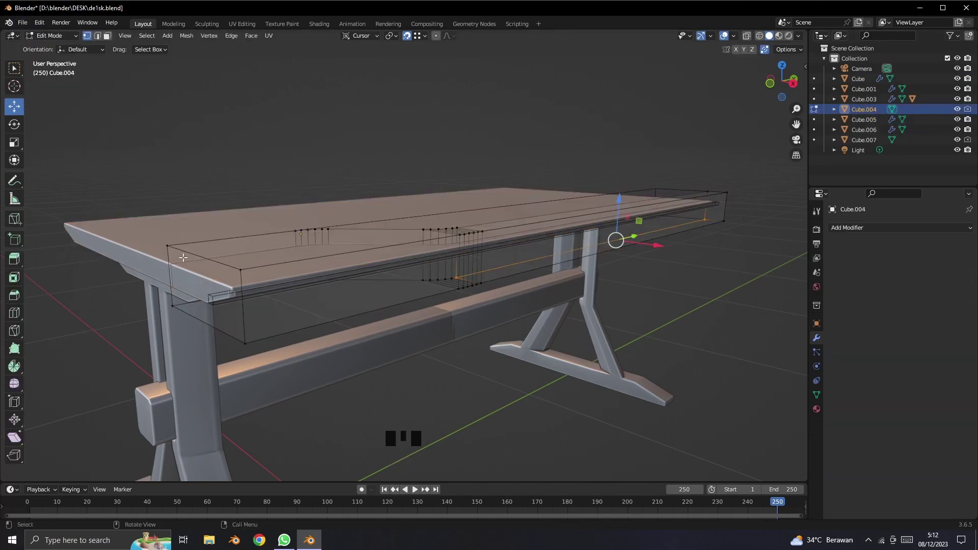
Step: Nudge Cube.004's end edge about 7.7 mm along Y to curve its outline inward, then return to Object Mode
{"action": "left_click", "coordinate": [113, 37]}
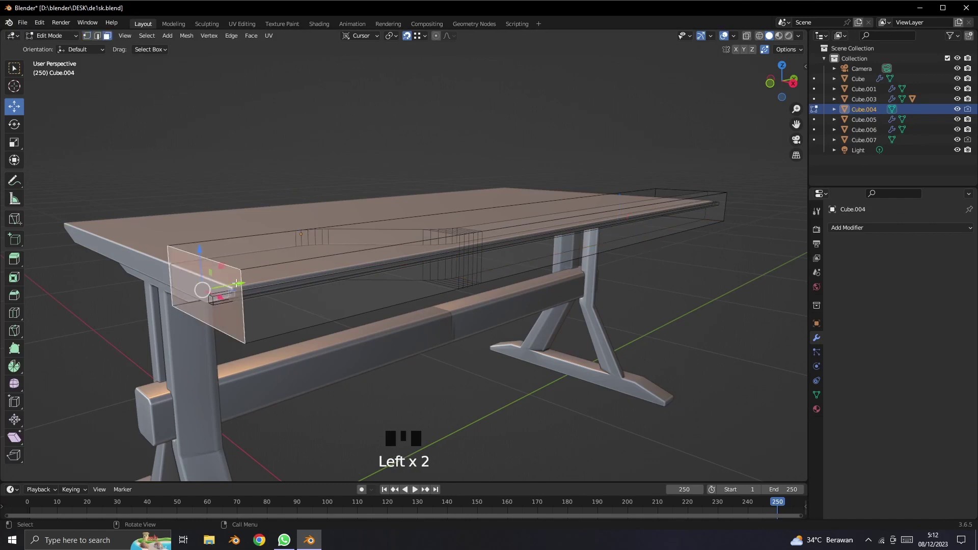
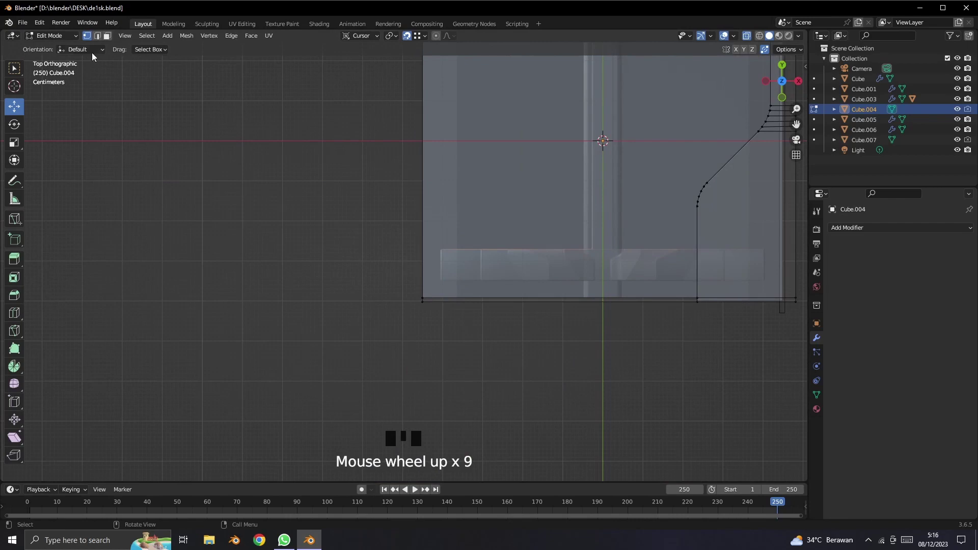
{"action": "left_click_drag", "start_coordinate": [59, 39], "coordinate": [215, 184]}
{"action": "left_click_drag", "start_coordinate": [572, 331], "coordinate": [634, 317]}
Step: Add a Mirror modifier to the upper tabletop slab Cube
{"action": "left_click", "coordinate": [634, 317]}
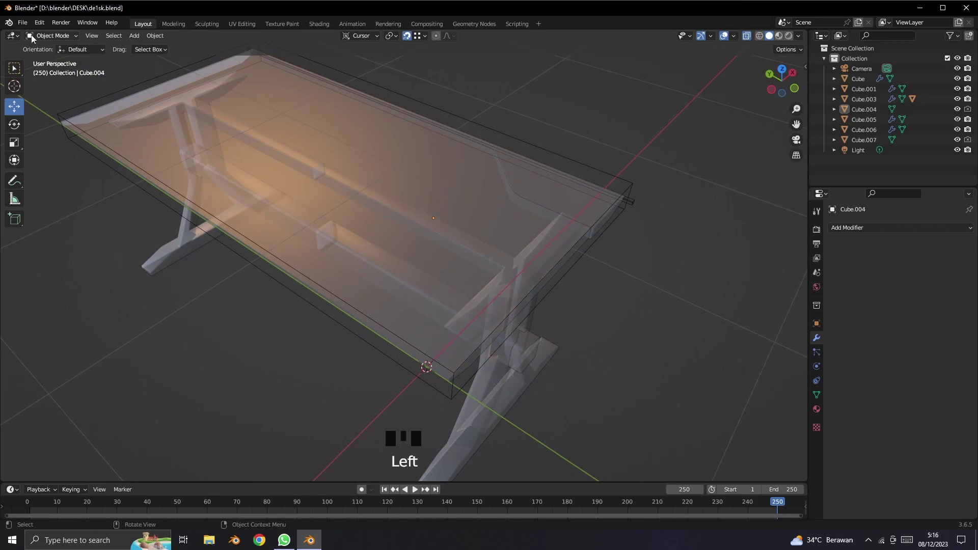
{"action": "left_click_drag", "start_coordinate": [753, 39], "coordinate": [550, 198]}
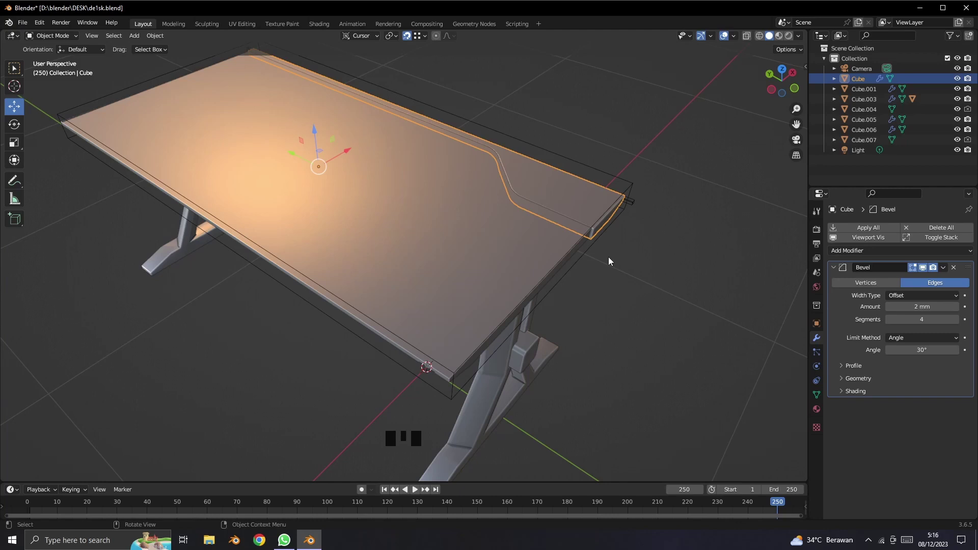
{"action": "left_click", "coordinate": [597, 291]}
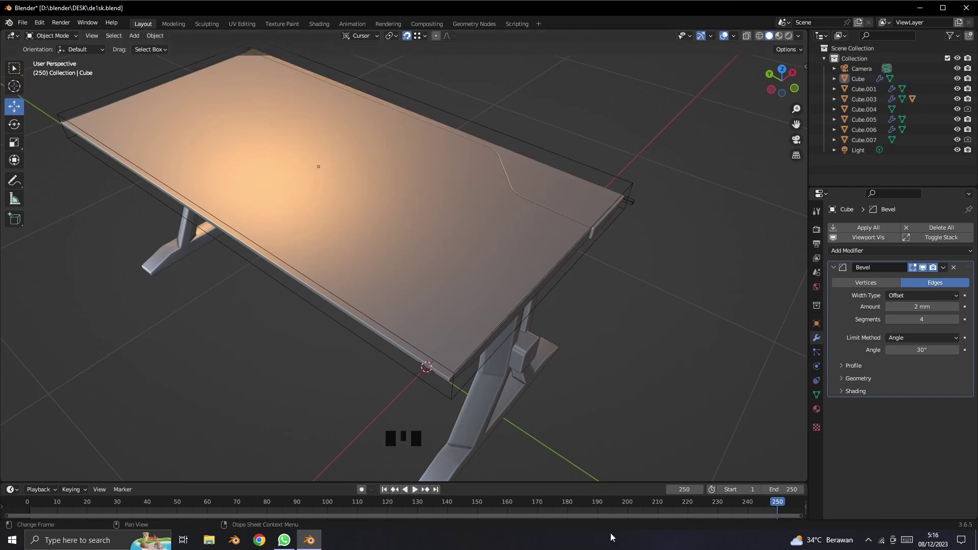
{"action": "left_click", "coordinate": [479, 287]}
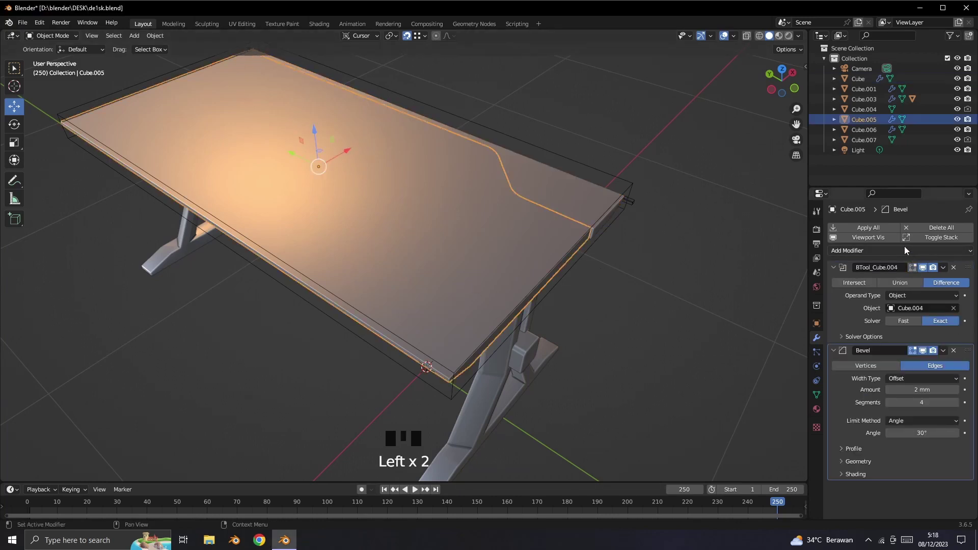
{"action": "left_click_drag", "start_coordinate": [877, 255], "coordinate": [940, 333]}
{"action": "scroll", "scroll_direction": "down", "scroll_amount": 3}
{"action": "left_click", "coordinate": [910, 472]}
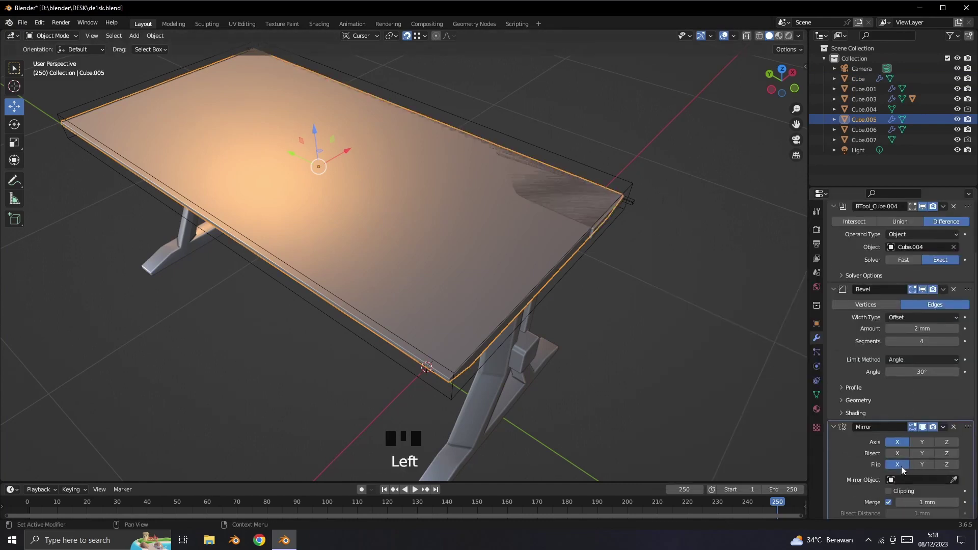
Step: Set the slab's Mirror to the X axis without flipping
{"action": "left_click_drag", "start_coordinate": [907, 447], "coordinate": [910, 451]}
{"action": "double_click", "coordinate": [932, 446]}
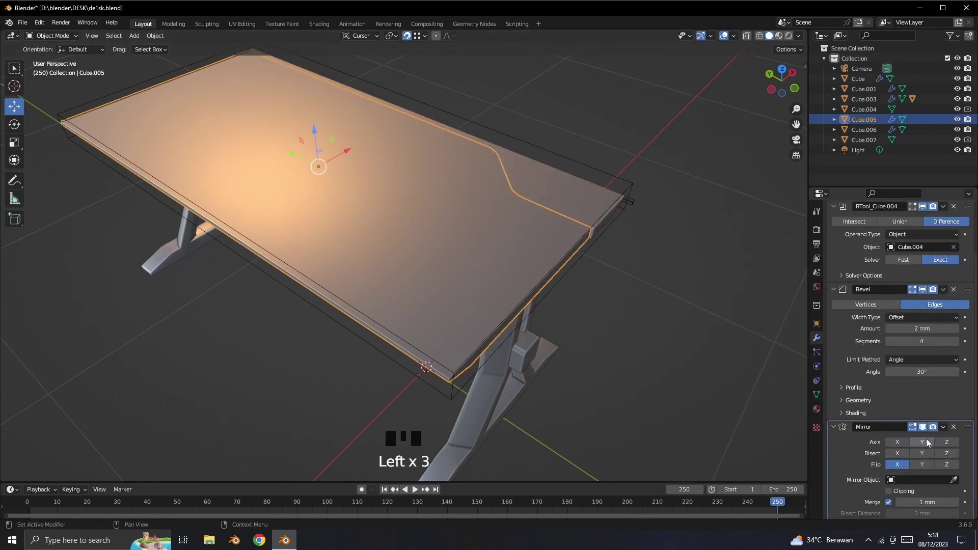
{"action": "scroll", "scroll_direction": "down", "scroll_amount": 3}
{"action": "scroll", "scroll_direction": "up", "scroll_amount": 3}
{"action": "double_click", "coordinate": [899, 448]}
{"action": "left_click", "coordinate": [899, 448]}
{"action": "left_click", "coordinate": [898, 448]}
{"action": "left_click_drag", "start_coordinate": [898, 472], "coordinate": [899, 471]}
{"action": "left_click", "coordinate": [899, 447]}
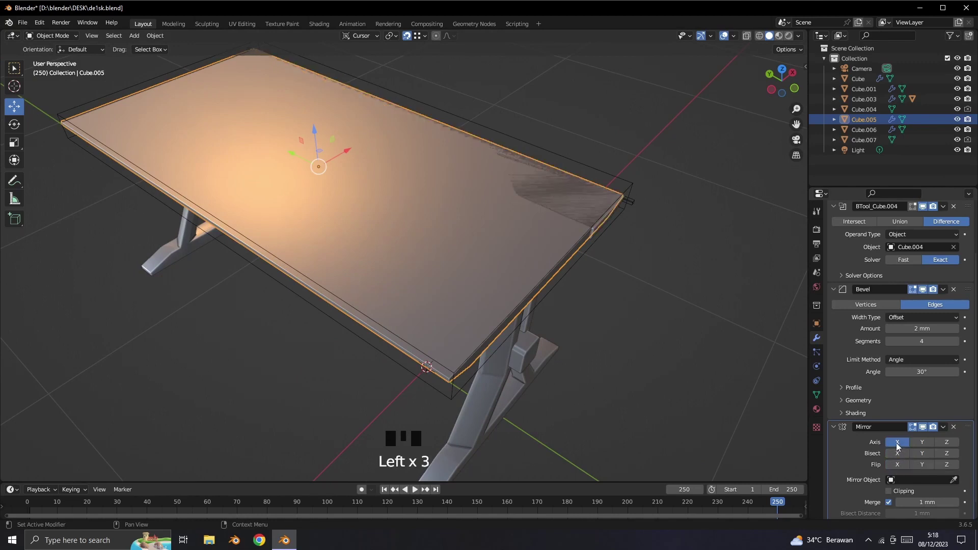
Step: Enable Bisect on X in Cube.005's Mirror modifier and select the tabletop Cube
{"action": "left_click_drag", "start_coordinate": [958, 431], "coordinate": [926, 271]}
{"action": "left_click", "coordinate": [927, 271]}
{"action": "double_click", "coordinate": [927, 272]}
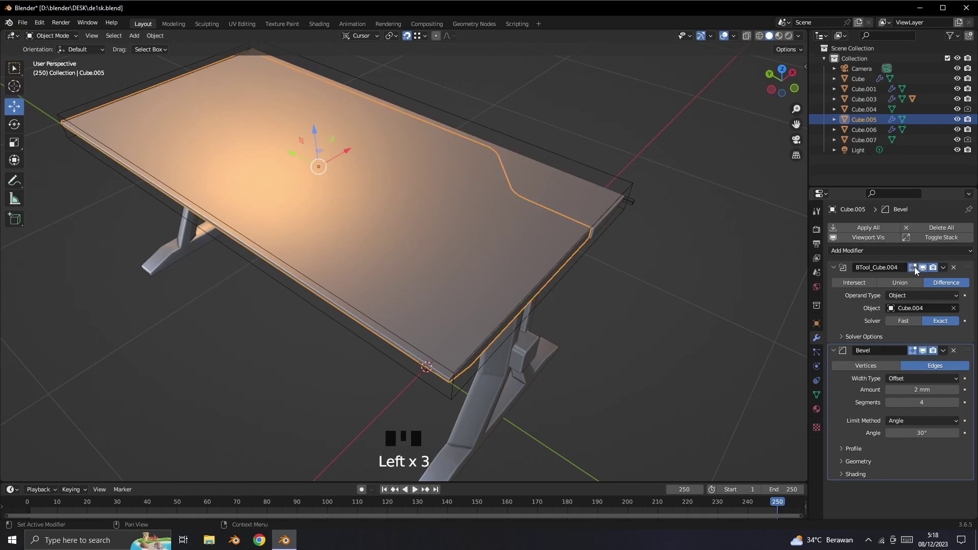
{"action": "left_click", "coordinate": [876, 259]}
{"action": "left_click_drag", "start_coordinate": [875, 254], "coordinate": [784, 371]}
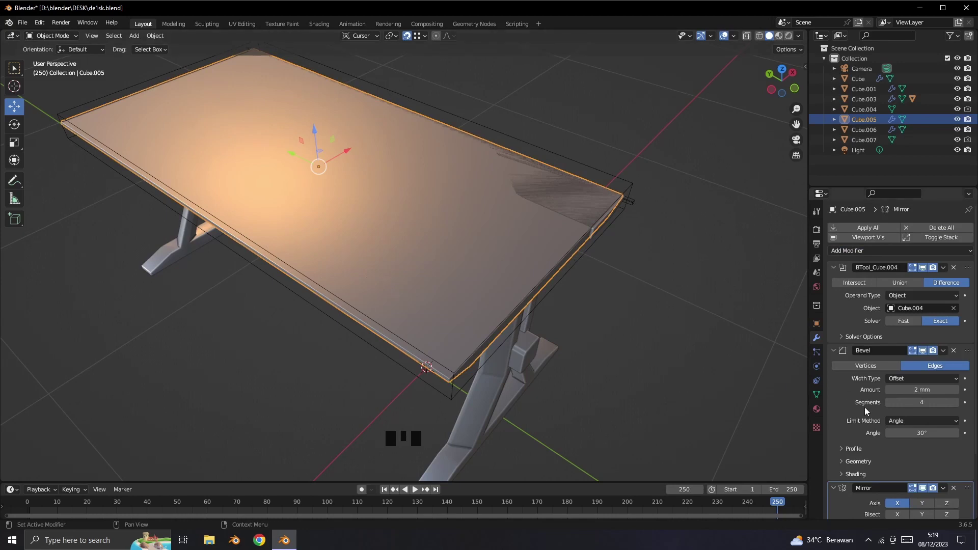
{"action": "left_click_drag", "start_coordinate": [837, 354], "coordinate": [933, 356]}
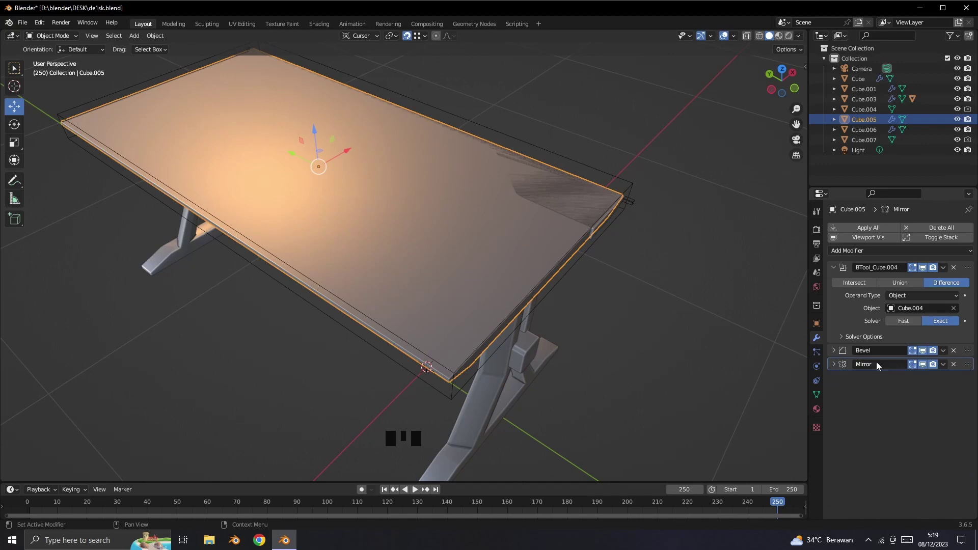
{"action": "left_click_drag", "start_coordinate": [839, 371], "coordinate": [898, 395]}
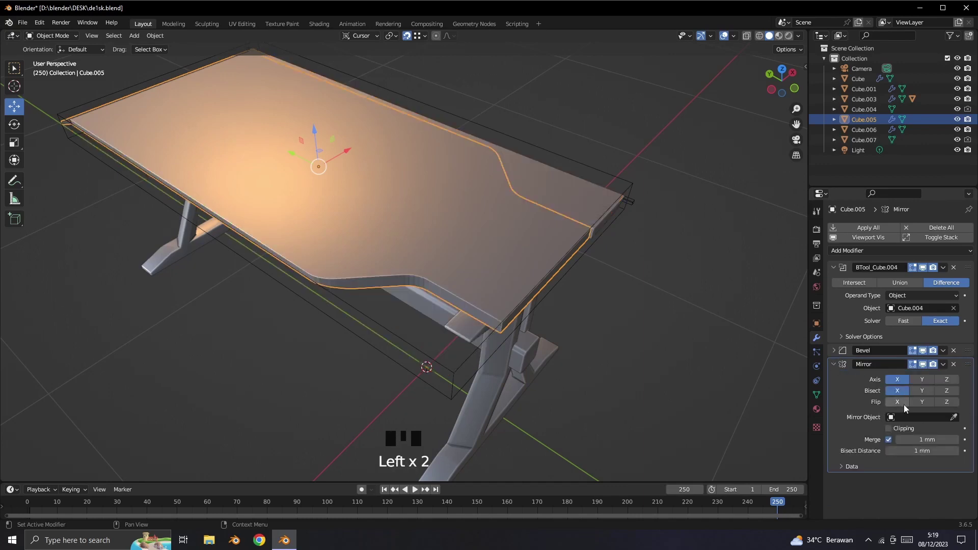
{"action": "left_click", "coordinate": [660, 359]}
{"action": "left_click", "coordinate": [546, 196]}
{"action": "left_click_drag", "start_coordinate": [889, 256], "coordinate": [661, 332]}
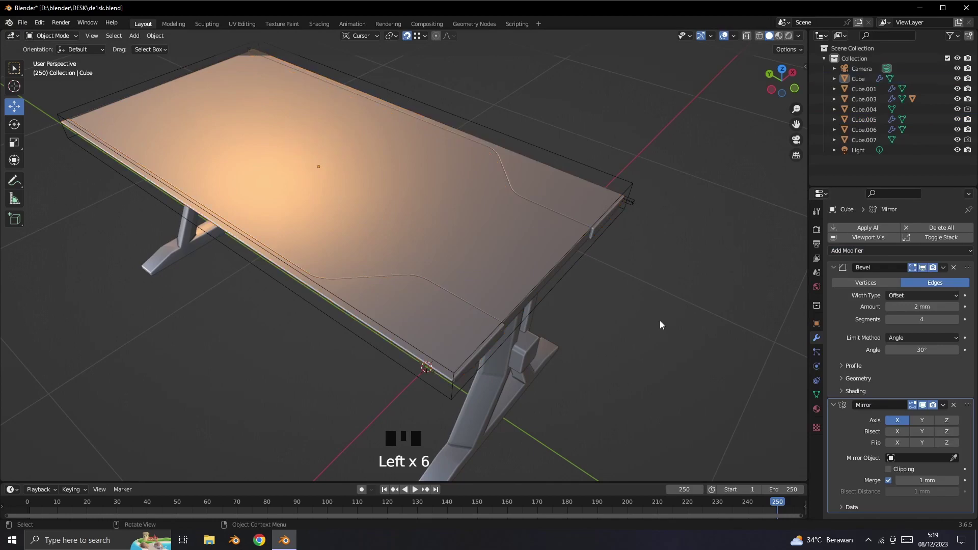
Step: Enter Edit Mode on the tabletop Cube and select the shortest path along the curved groove
{"action": "left_click", "coordinate": [644, 209]}
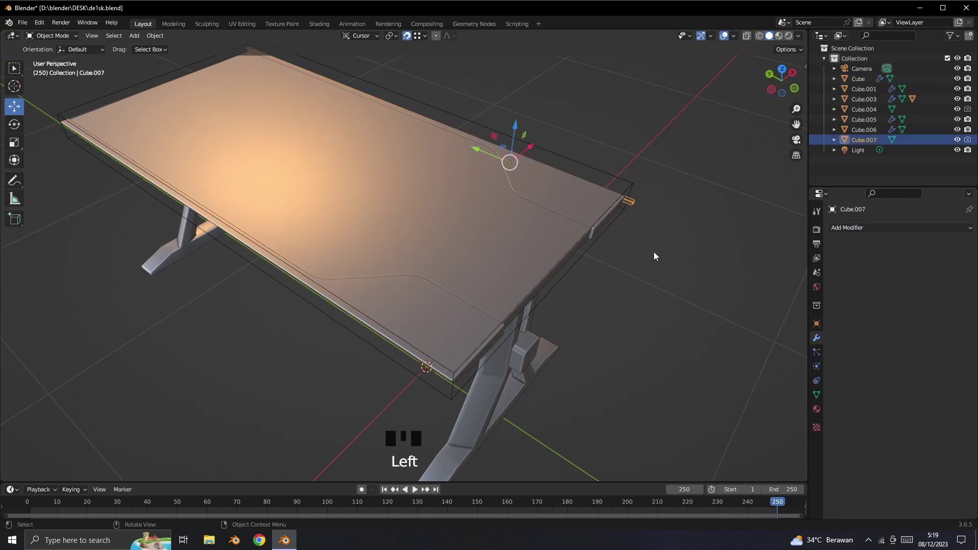
{"action": "left_click_drag", "start_coordinate": [671, 323], "coordinate": [789, 365]}
{"action": "scroll", "scroll_direction": "up", "scroll_amount": 3}
{"action": "left_click_drag", "start_coordinate": [742, 391], "coordinate": [590, 312]}
{"action": "left_click", "coordinate": [590, 312]}
{"action": "left_click_drag", "start_coordinate": [890, 254], "coordinate": [859, 369]}
{"action": "left_click_drag", "start_coordinate": [956, 464], "coordinate": [691, 308]}
{"action": "scroll", "scroll_direction": "down", "scroll_amount": 3}
{"action": "left_click_drag", "start_coordinate": [494, 330], "coordinate": [650, 342]}
{"action": "left_click", "coordinate": [650, 342]}
{"action": "left_click", "coordinate": [593, 279]}
{"action": "left_click_drag", "start_coordinate": [54, 40], "coordinate": [616, 264]}
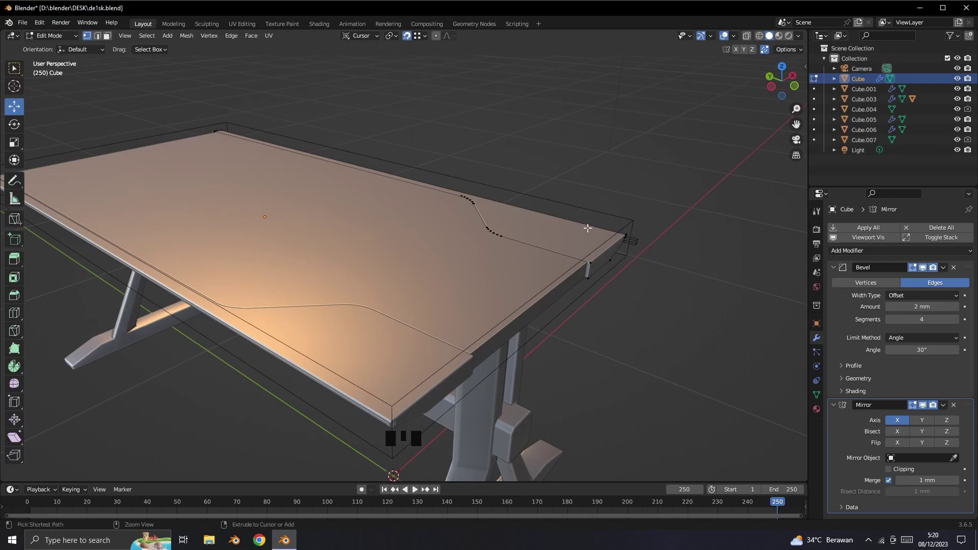
Step: Move the groove selection along its normal, leave Edit Mode and select trim Cube.005
{"action": "key", "text": "ctrl+r"}
{"action": "scroll", "scroll_direction": "up", "scroll_amount": 3}
{"action": "left_click", "coordinate": [758, 318]}
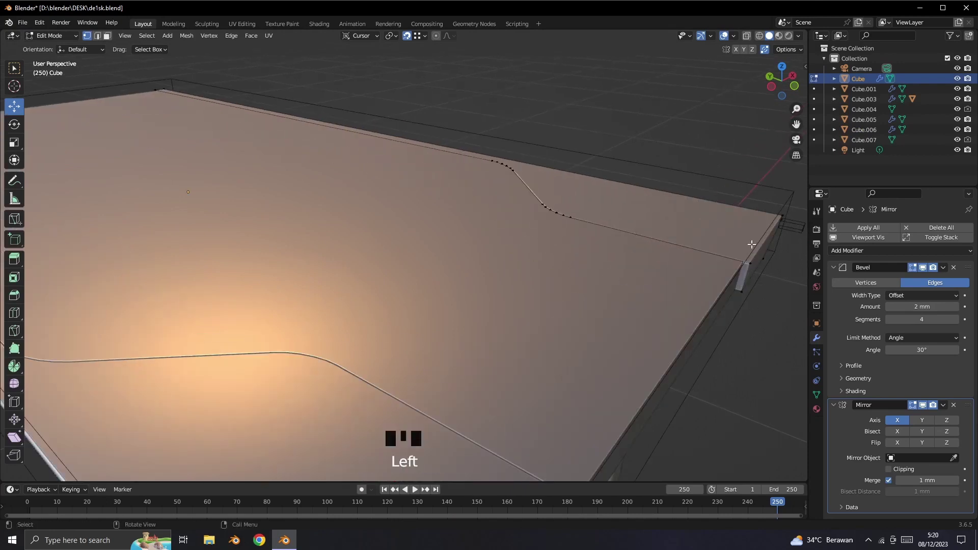
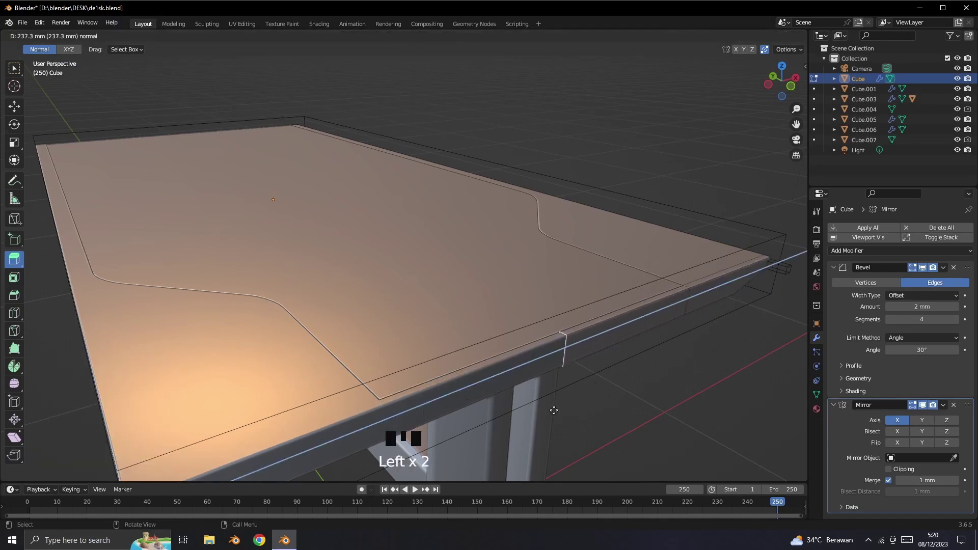
{"action": "left_click", "coordinate": [900, 434]}
{"action": "left_click", "coordinate": [637, 350]}
{"action": "scroll", "scroll_direction": "down", "scroll_amount": 3}
{"action": "left_click_drag", "start_coordinate": [385, 243], "coordinate": [520, 262]}
{"action": "scroll", "scroll_direction": "down", "scroll_amount": 3}
{"action": "left_click_drag", "start_coordinate": [439, 317], "coordinate": [605, 356]}
{"action": "left_click_drag", "start_coordinate": [597, 351], "coordinate": [615, 347]}
{"action": "scroll", "scroll_direction": "up", "scroll_amount": 3}
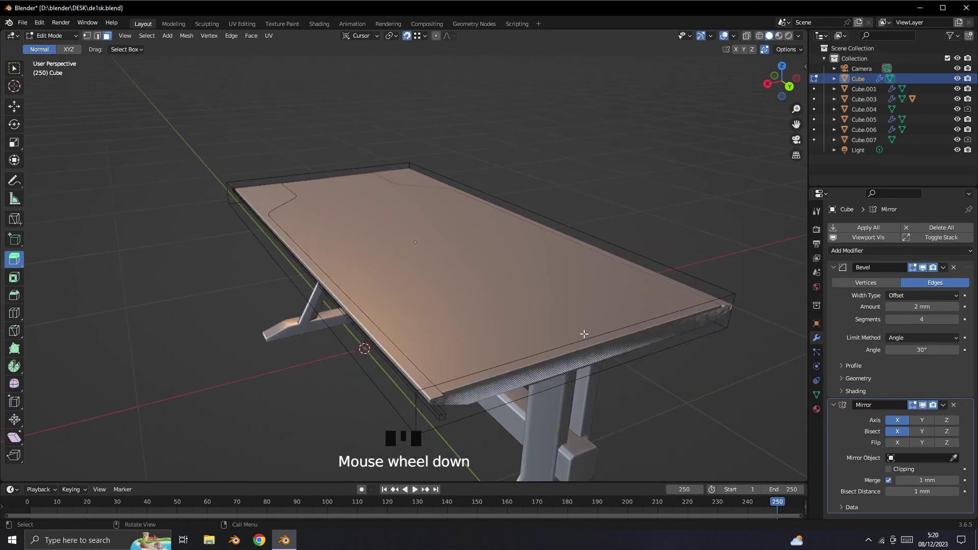
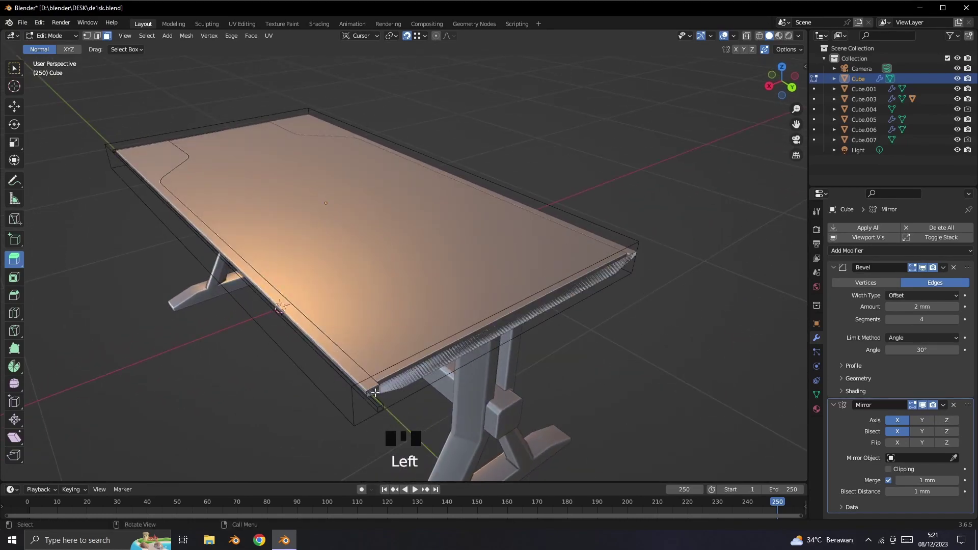
{"action": "left_click_drag", "start_coordinate": [54, 40], "coordinate": [632, 252]}
{"action": "left_click", "coordinate": [477, 278]}
{"action": "double_click", "coordinate": [904, 394]}
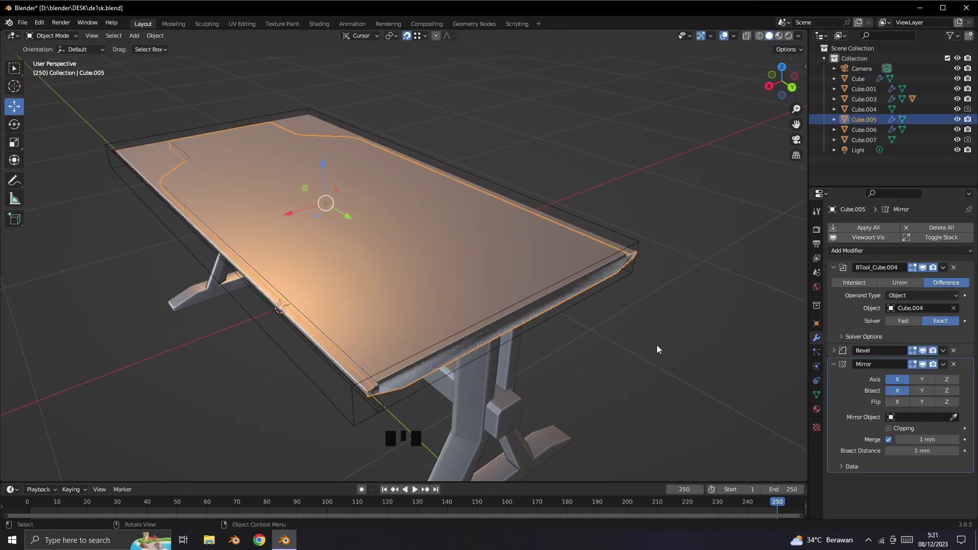
Step: Select Cube.004, enter Edit Mode and select its end face
{"action": "left_click", "coordinate": [911, 328]}
{"action": "left_click", "coordinate": [912, 327]}
{"action": "left_click", "coordinate": [946, 325]}
{"action": "left_click_drag", "start_coordinate": [391, 427], "coordinate": [635, 301]}
{"action": "left_click", "coordinate": [635, 301]}
{"action": "left_click", "coordinate": [538, 256]}
{"action": "left_click_drag", "start_coordinate": [563, 267], "coordinate": [611, 290]}
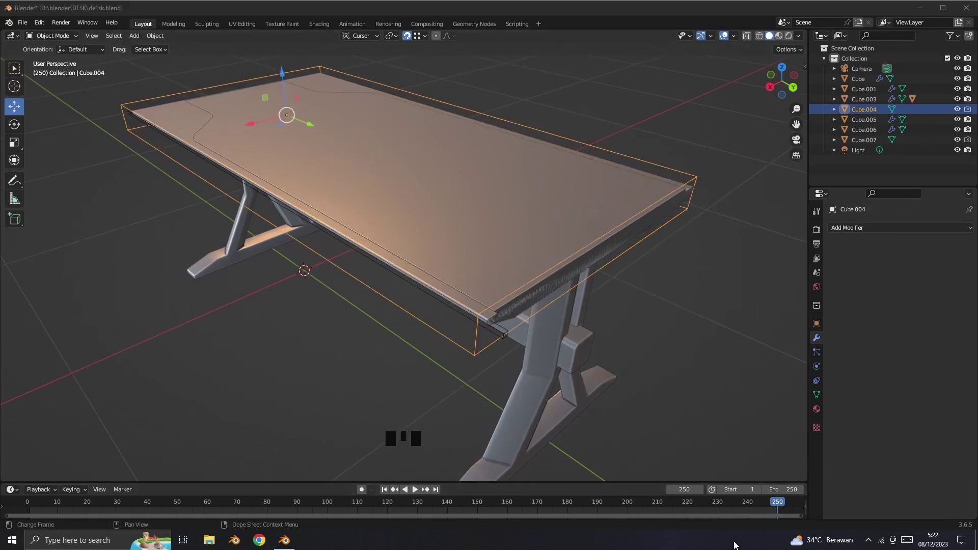
{"action": "left_click_drag", "start_coordinate": [52, 42], "coordinate": [553, 290]}
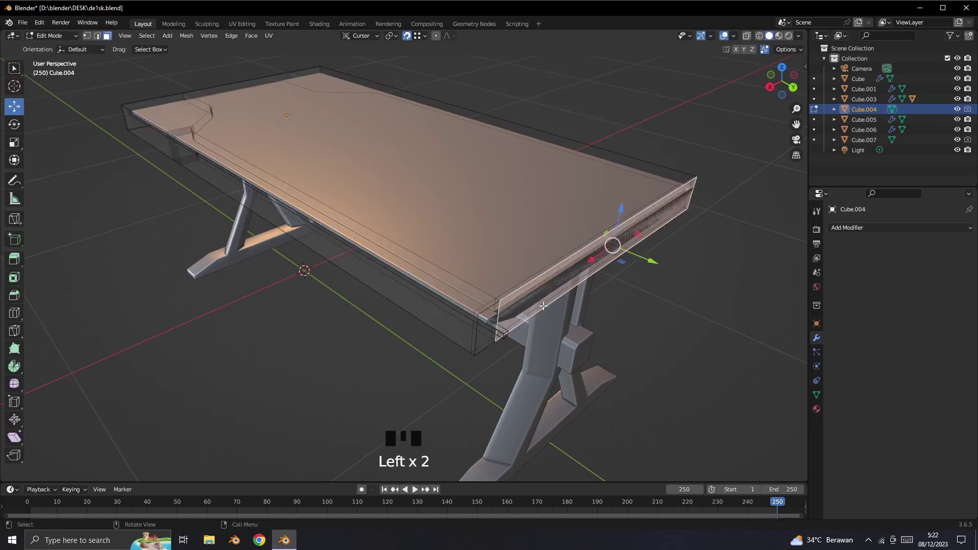
{"action": "left_click", "coordinate": [487, 338]}
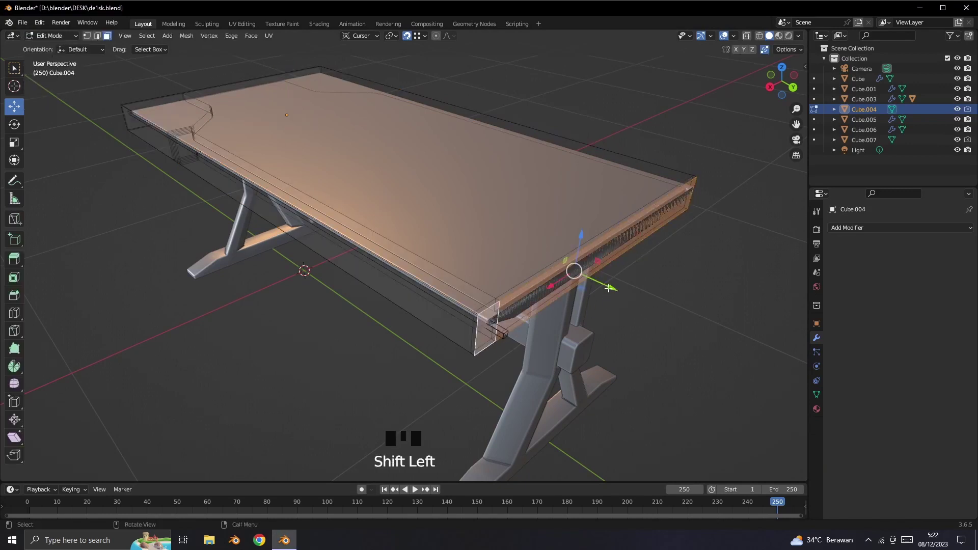
Step: Push the end face about 14.8 mm outward past the tabletop edge
{"action": "left_click", "coordinate": [611, 284]}
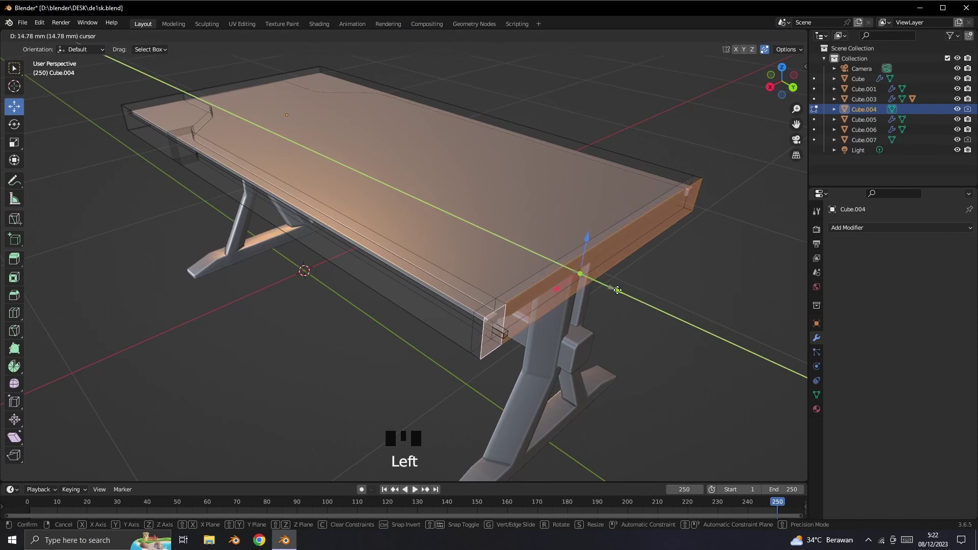
{"action": "left_click_drag", "start_coordinate": [667, 311], "coordinate": [682, 311]}
{"action": "left_click_drag", "start_coordinate": [60, 38], "coordinate": [238, 325]}
{"action": "left_click", "coordinate": [474, 306]}
{"action": "left_click_drag", "start_coordinate": [49, 41], "coordinate": [518, 325]}
{"action": "scroll", "scroll_direction": "up", "scroll_amount": 3}
{"action": "left_click_drag", "start_coordinate": [555, 374], "coordinate": [440, 226]}
Step: Shift the tabletop's notch vertices about -10.3 mm and return to Object Mode
{"action": "left_click", "coordinate": [440, 225]}
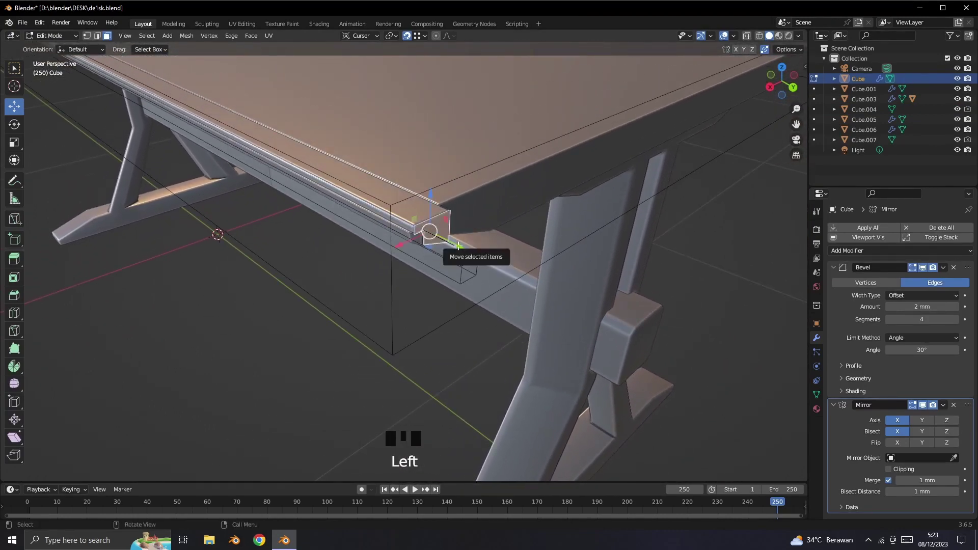
{"action": "left_click", "coordinate": [460, 242]}
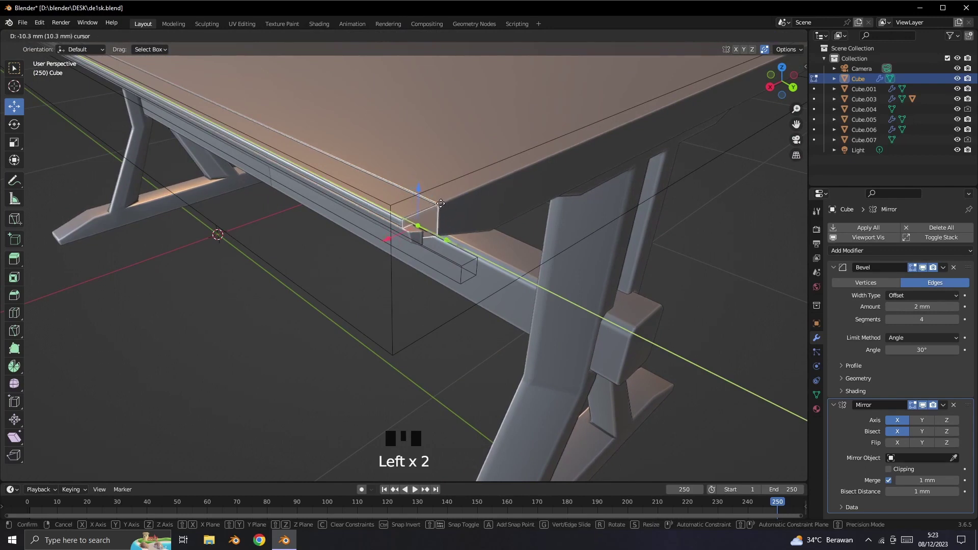
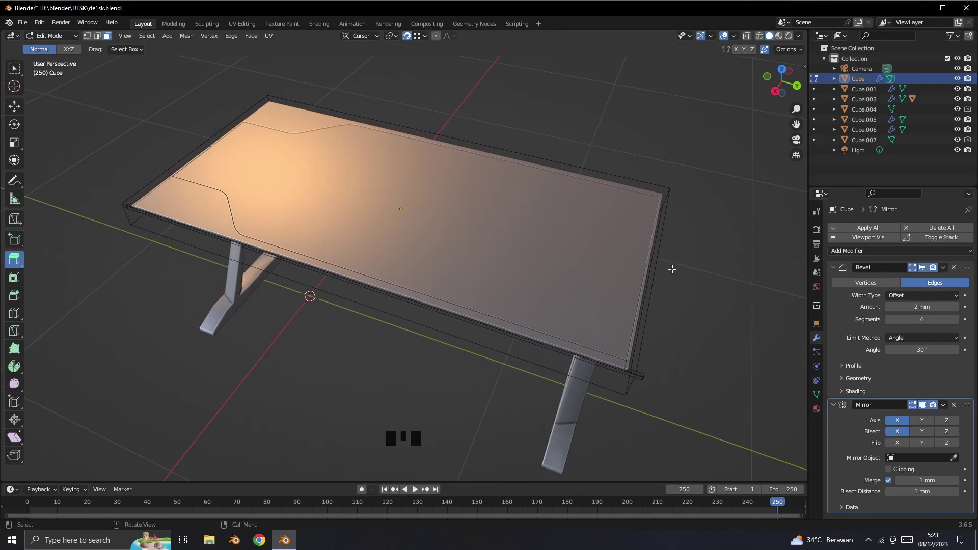
{"action": "left_click_drag", "start_coordinate": [61, 42], "coordinate": [730, 333]}
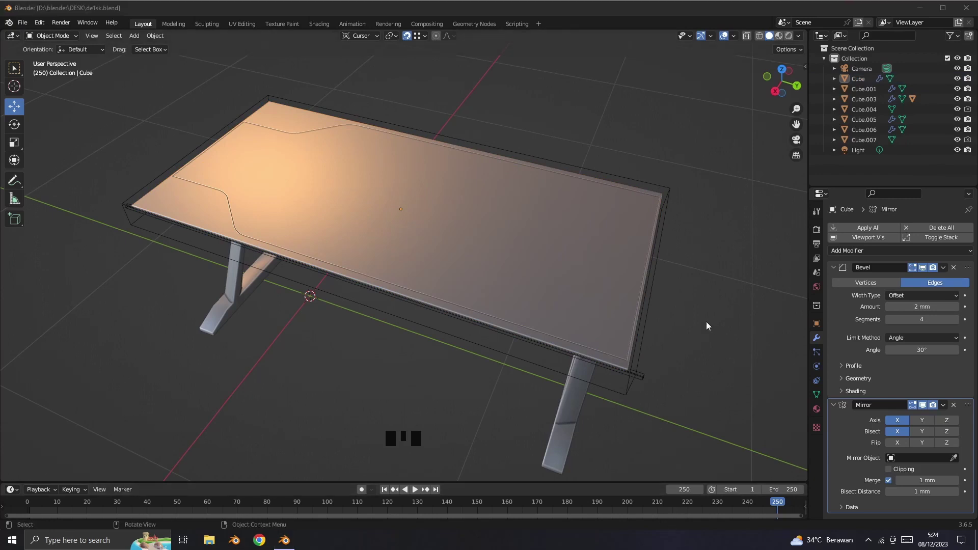
Step: Apply the Boolean modifier on trim Cube.005
{"action": "left_click", "coordinate": [660, 280]}
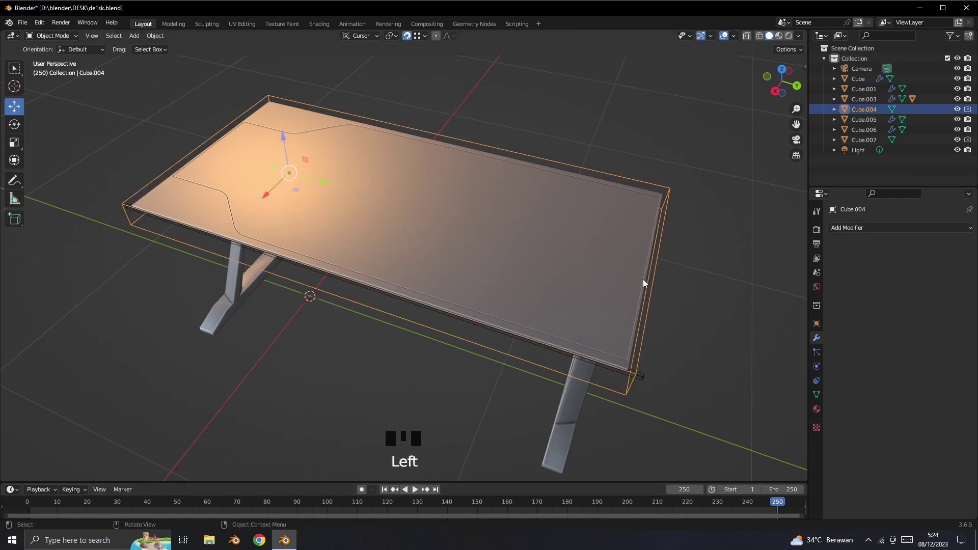
{"action": "left_click", "coordinate": [589, 302]}
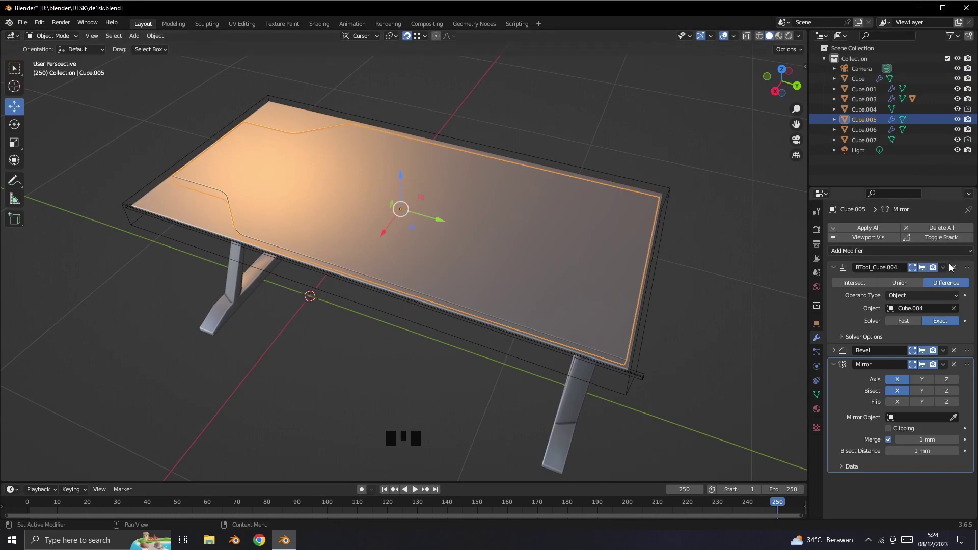
{"action": "left_click_drag", "start_coordinate": [948, 272], "coordinate": [735, 313]}
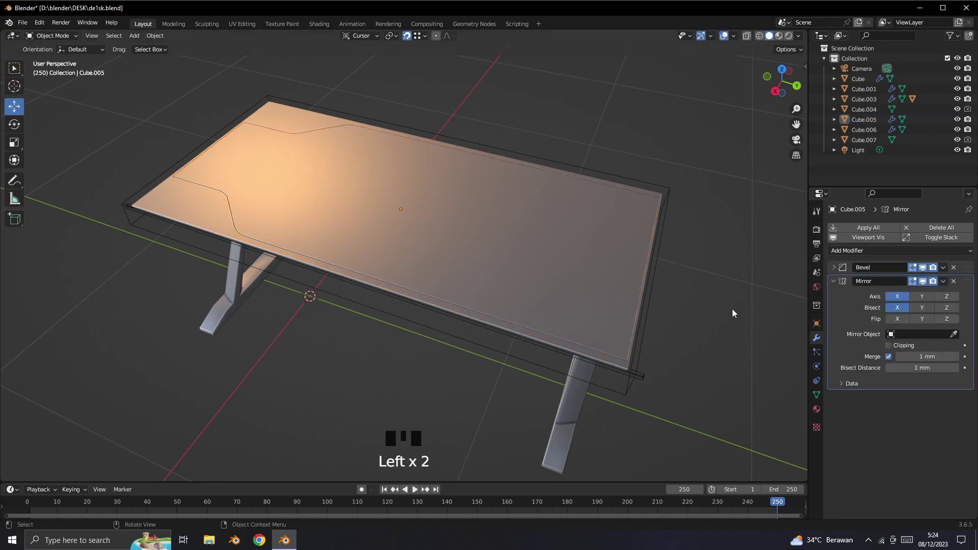
{"action": "left_click", "coordinate": [191, 215]}
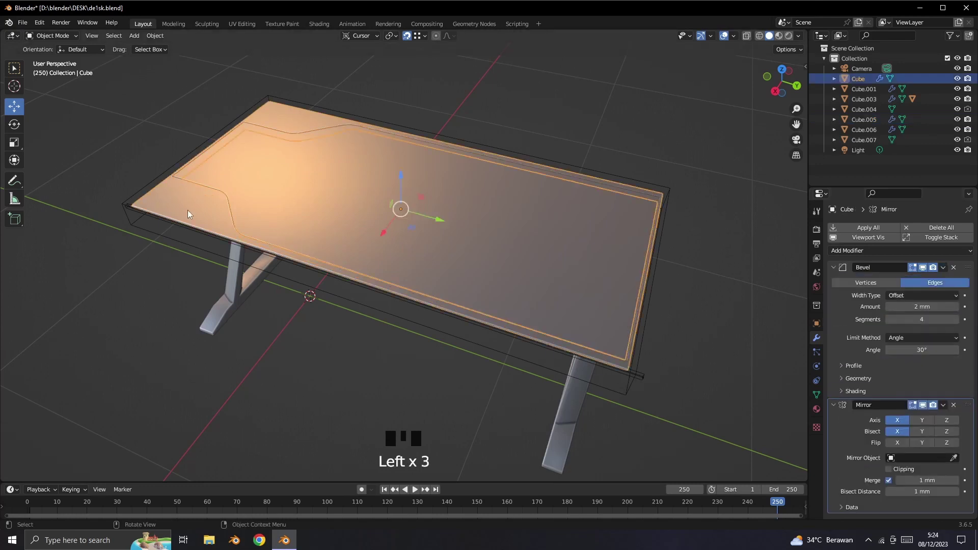
{"action": "left_click", "coordinate": [596, 253]}
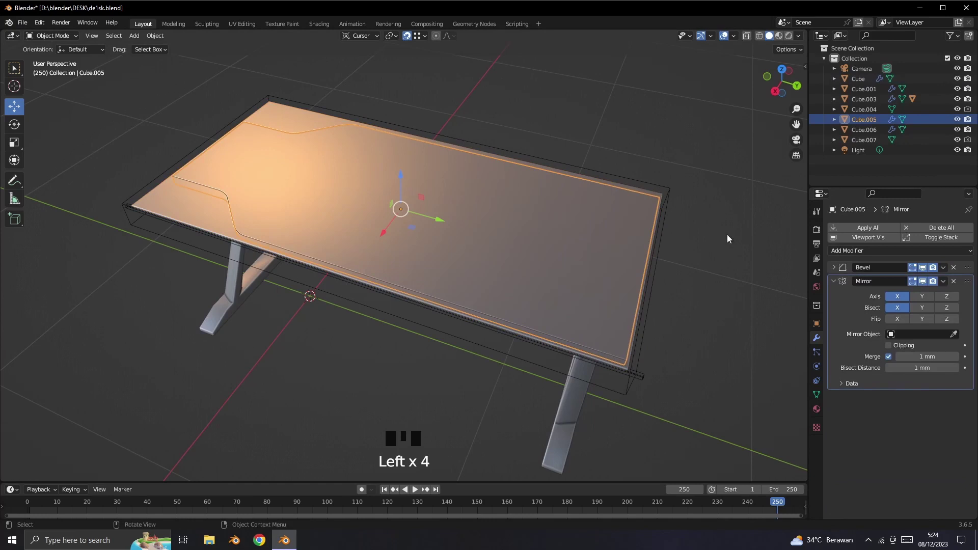
Step: Hide Cube.007 and cutter Cube.004 in the Outliner, leaving the clean desk
{"action": "left_click", "coordinate": [711, 326]}
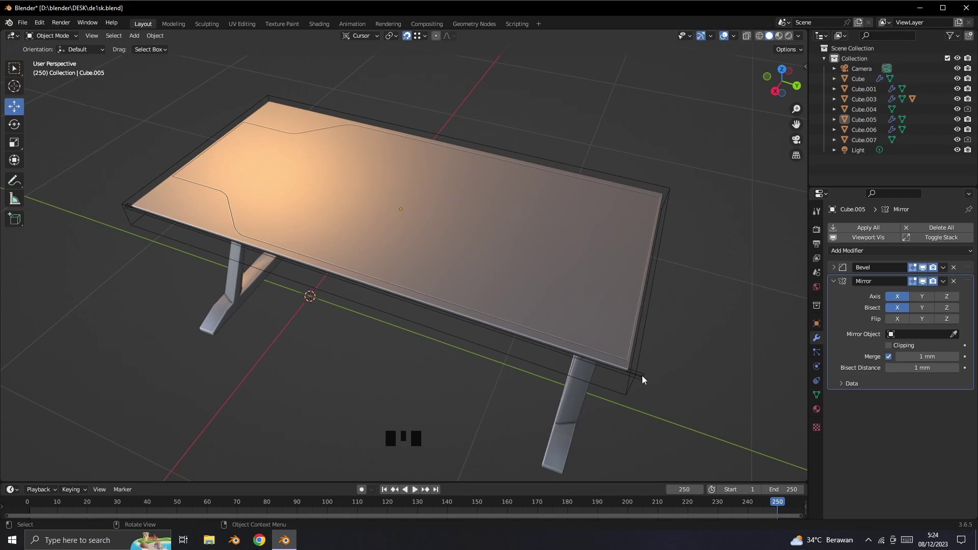
{"action": "left_click", "coordinate": [625, 373]}
{"action": "left_click", "coordinate": [625, 373]}
{"action": "left_click", "coordinate": [626, 373]}
{"action": "left_click", "coordinate": [626, 373]}
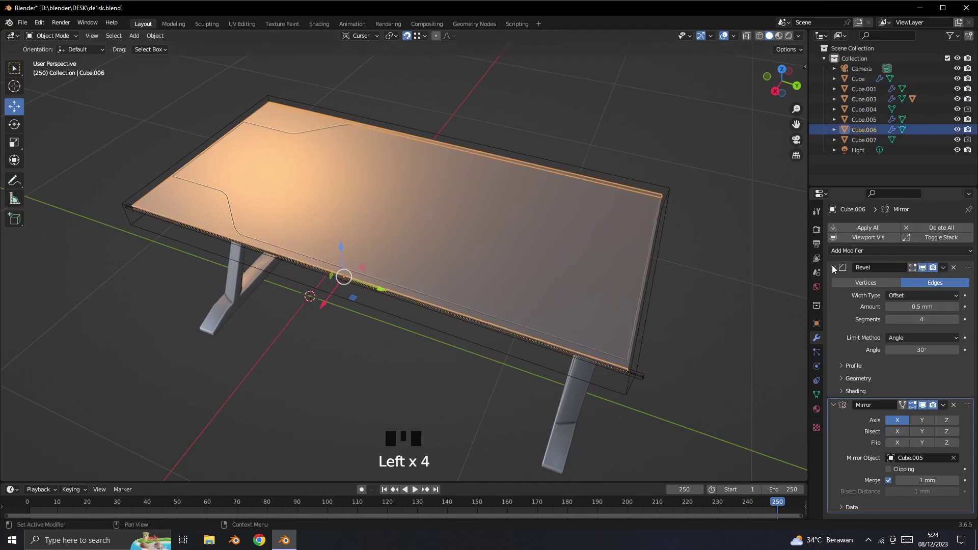
{"action": "left_click", "coordinate": [692, 376]}
{"action": "left_click", "coordinate": [651, 386]}
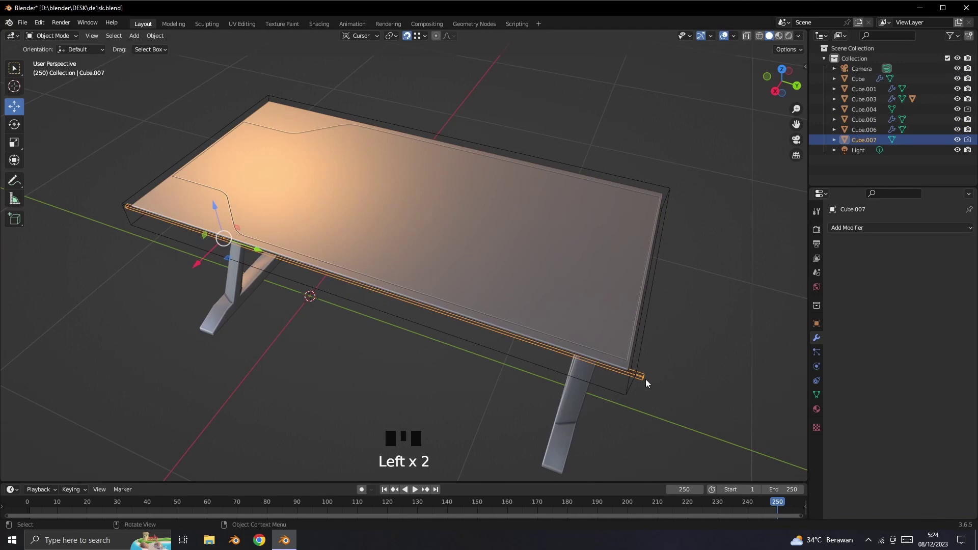
{"action": "left_click", "coordinate": [958, 144]}
{"action": "left_click", "coordinate": [656, 289]}
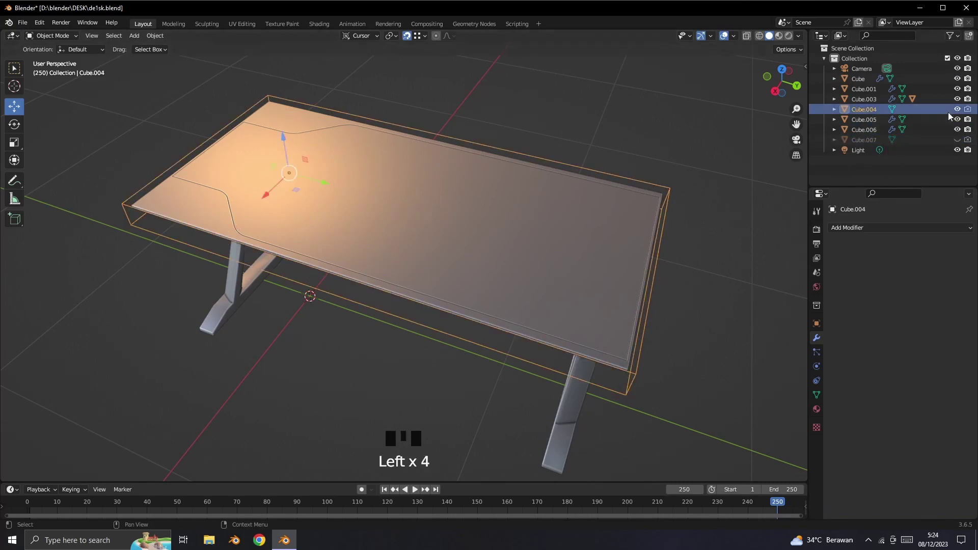
{"action": "left_click", "coordinate": [956, 115]}
{"action": "left_click", "coordinate": [708, 287]}
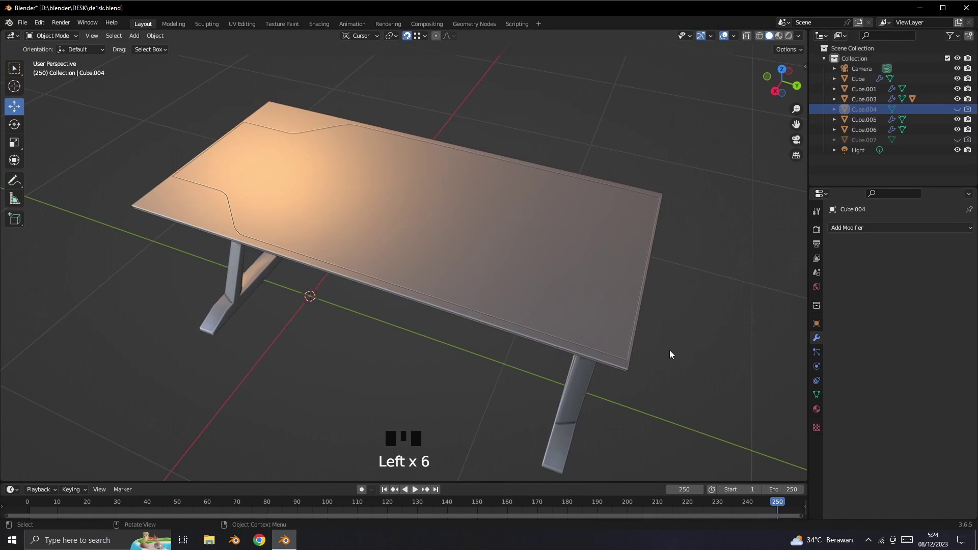
Step: Select the crossbar Cube.003 from the desk front and bring up its Mirror modifier
{"action": "left_click_drag", "start_coordinate": [678, 379], "coordinate": [500, 371]}
{"action": "left_click_drag", "start_coordinate": [500, 371], "coordinate": [495, 353]}
{"action": "left_click", "coordinate": [471, 290]}
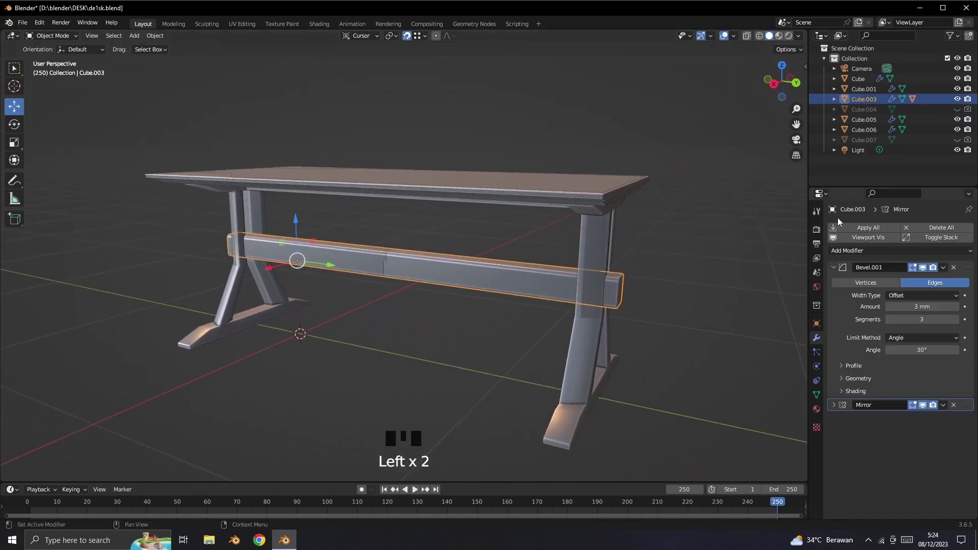
{"action": "left_click_drag", "start_coordinate": [839, 411], "coordinate": [897, 474]}
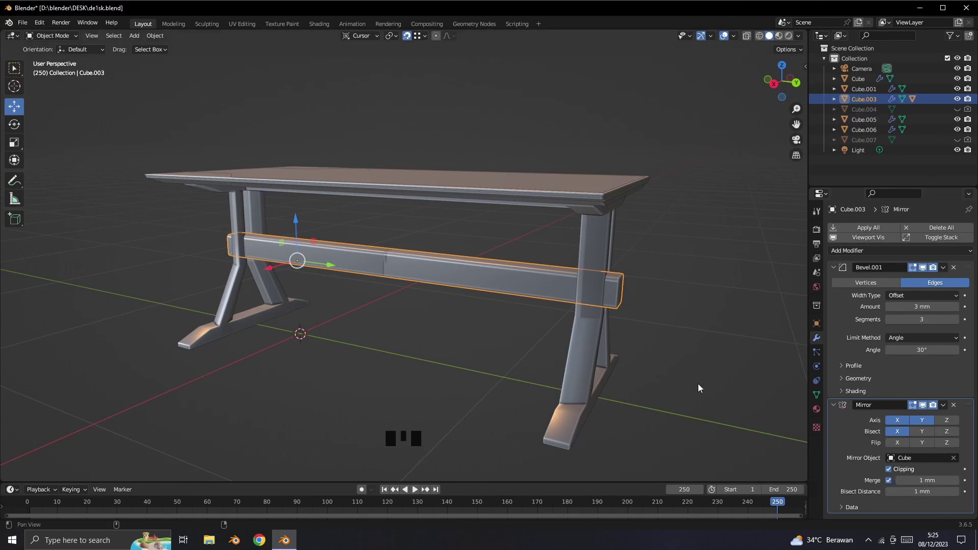
{"action": "left_click_drag", "start_coordinate": [703, 387], "coordinate": [700, 353]}
{"action": "left_click", "coordinate": [701, 353]}
{"action": "left_click", "coordinate": [372, 235]}
Step: Mirror the stretcher on Y with bisect and flip so it spans to the other leg, then deselect
{"action": "left_click_drag", "start_coordinate": [52, 40], "coordinate": [397, 265]}
{"action": "left_click_drag", "start_coordinate": [396, 265], "coordinate": [91, 45]}
{"action": "left_click", "coordinate": [91, 38]}
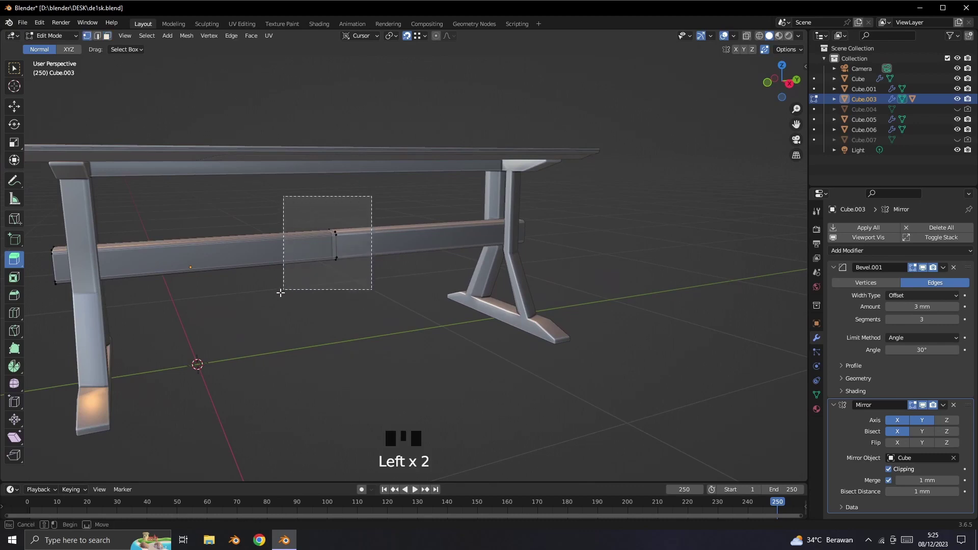
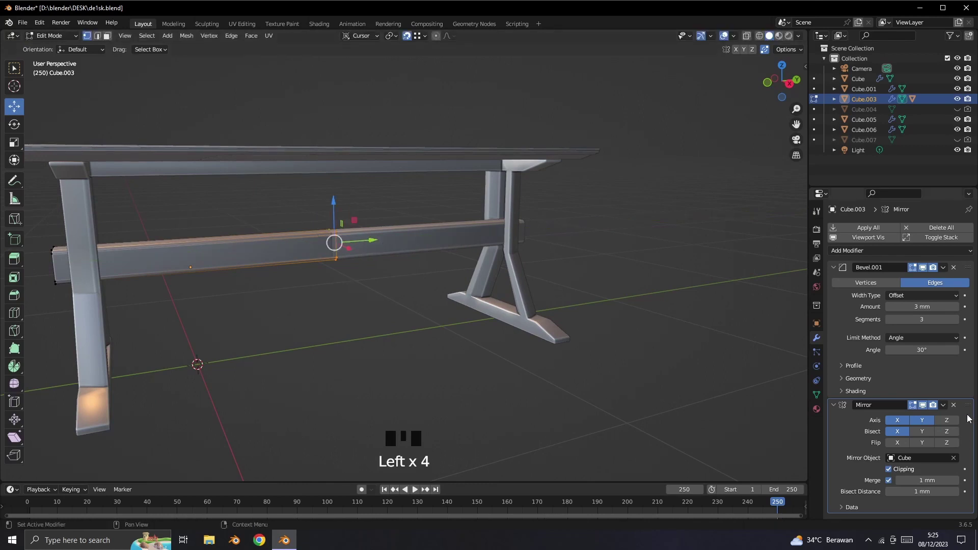
{"action": "left_click", "coordinate": [921, 434]}
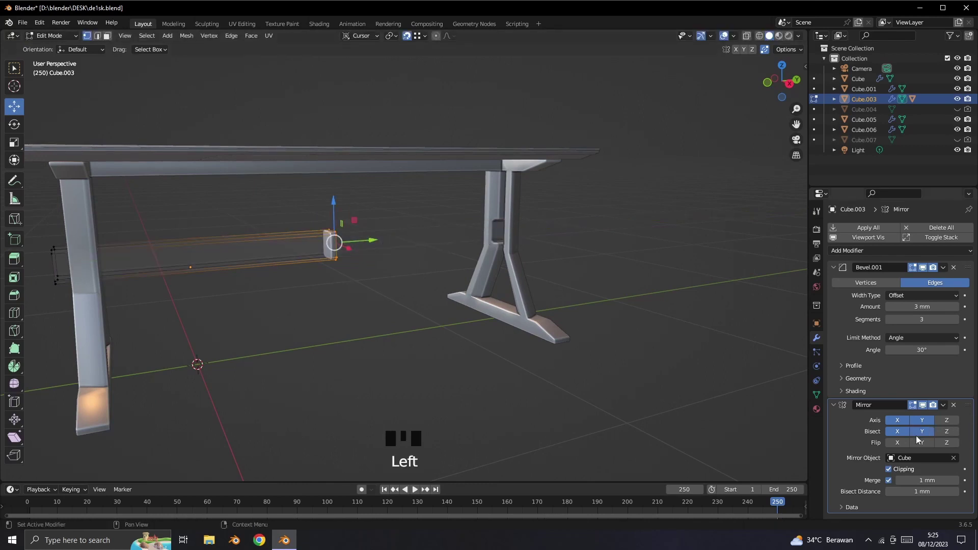
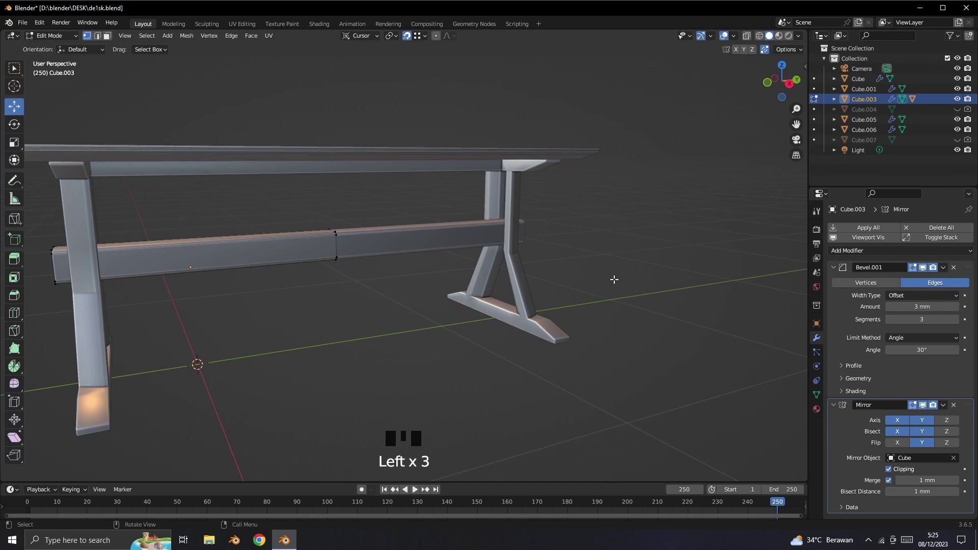
{"action": "left_click_drag", "start_coordinate": [664, 375], "coordinate": [58, 38]}
{"action": "left_click_drag", "start_coordinate": [58, 37], "coordinate": [361, 353]}
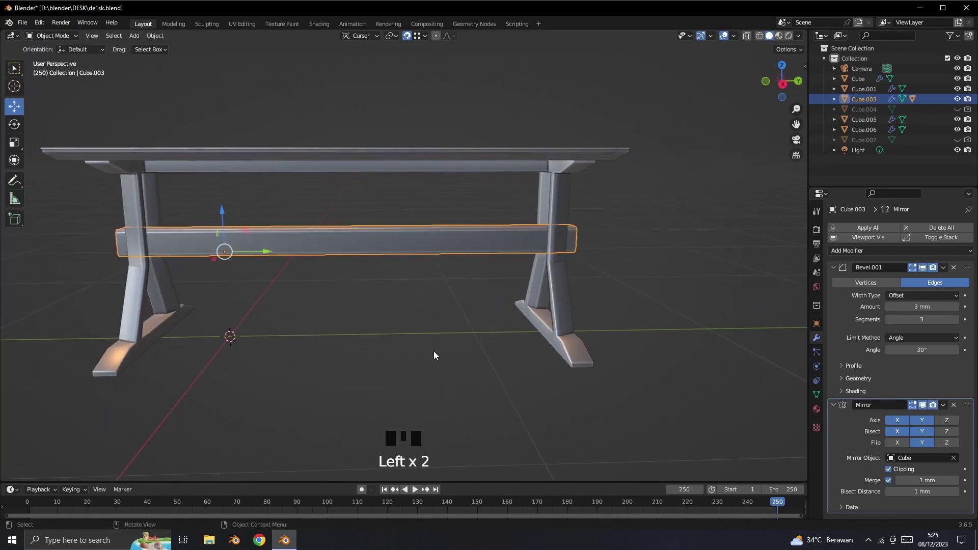
{"action": "left_click_drag", "start_coordinate": [350, 304], "coordinate": [451, 359]}
{"action": "left_click", "coordinate": [451, 359]}
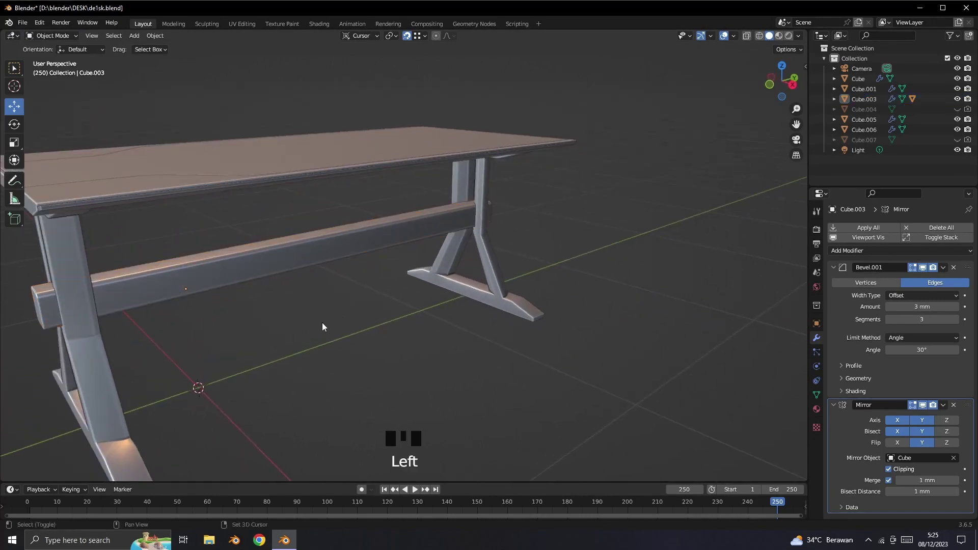
Step: Inspect the assembled desk from several angles, then pick the stretcher Cube.003 for mesh editing
{"action": "left_click_drag", "start_coordinate": [327, 327], "coordinate": [451, 317]}
{"action": "left_click_drag", "start_coordinate": [568, 335], "coordinate": [453, 305]}
{"action": "left_click_drag", "start_coordinate": [640, 302], "coordinate": [509, 336]}
{"action": "left_click_drag", "start_coordinate": [613, 344], "coordinate": [563, 336]}
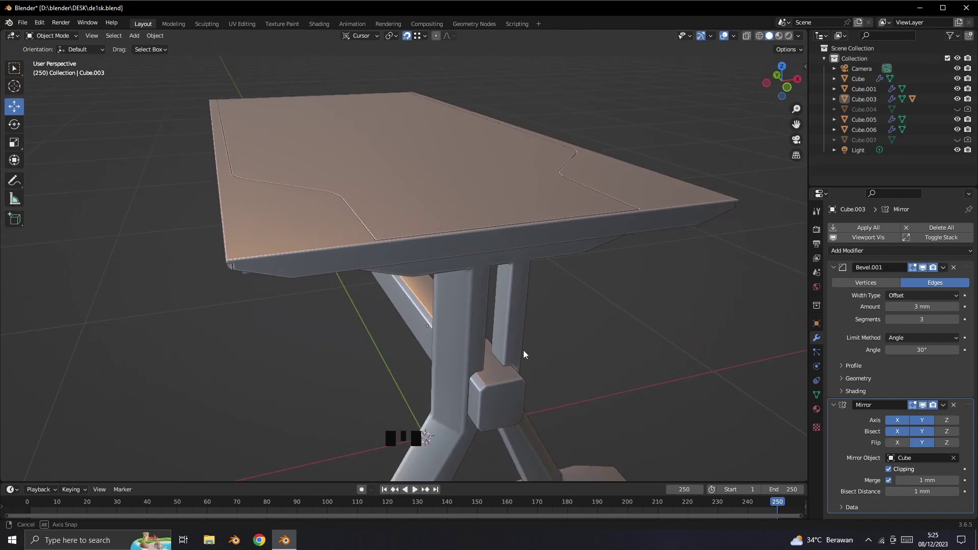
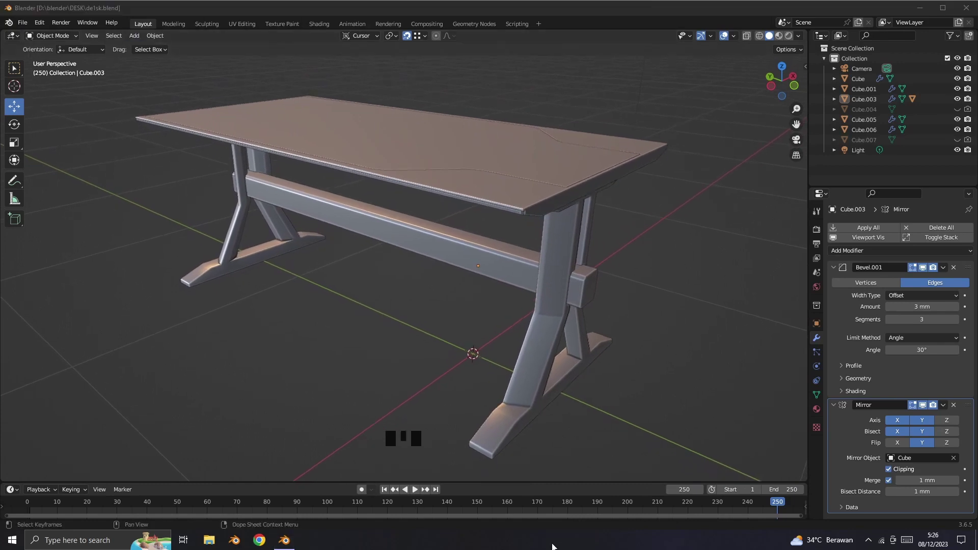
{"action": "left_click", "coordinate": [293, 205]}
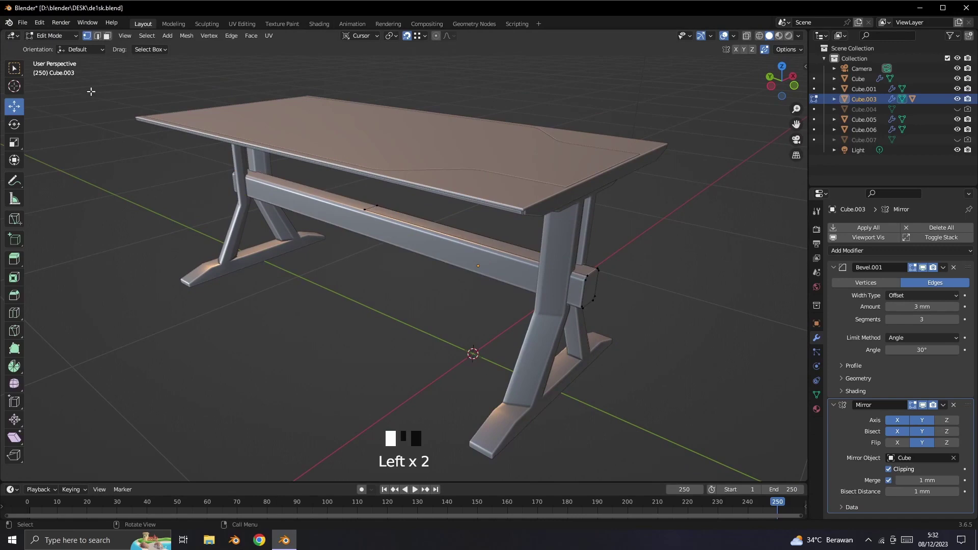
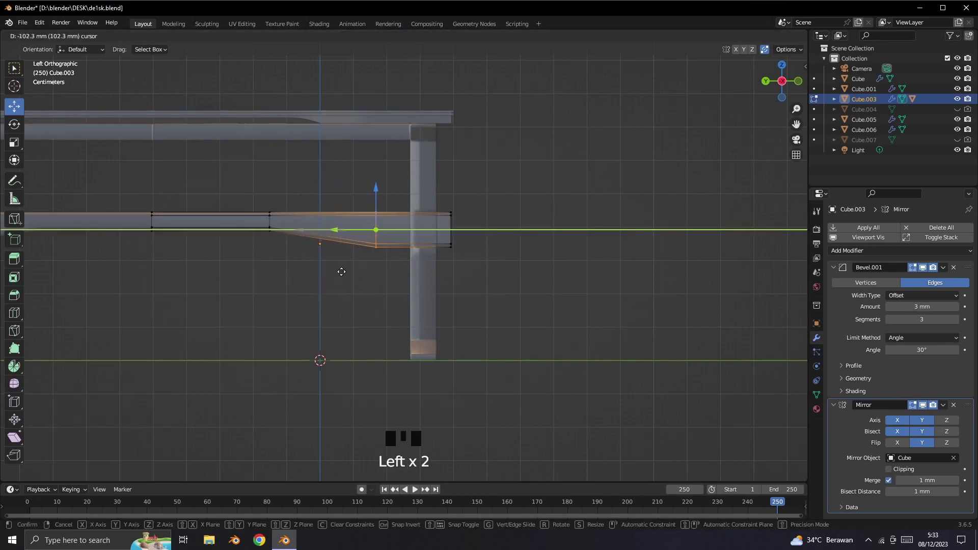
Step: Move the stretcher's inner vertices into a taper and start bevelling its bend edges (Ctrl+B)
{"action": "left_click", "coordinate": [231, 216]}
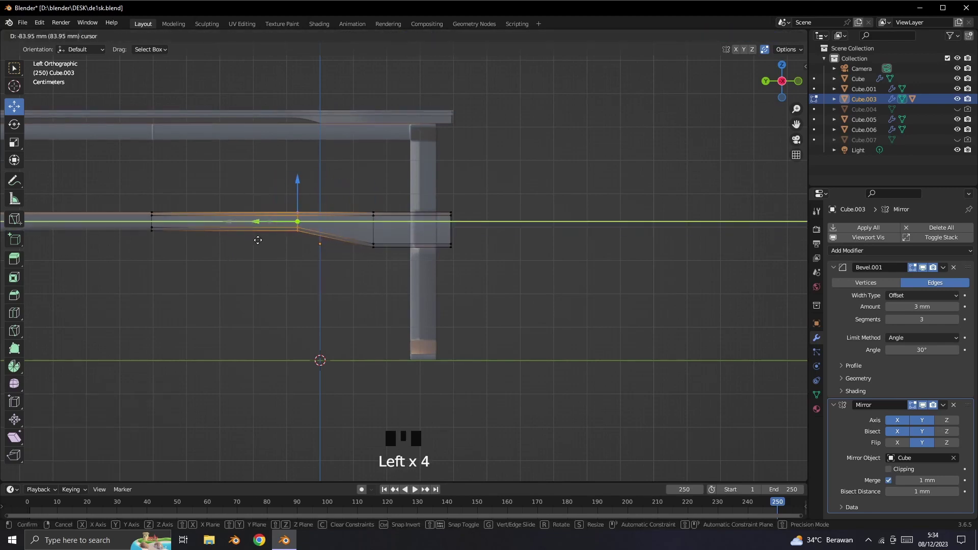
{"action": "scroll", "scroll_direction": "down", "scroll_amount": 3}
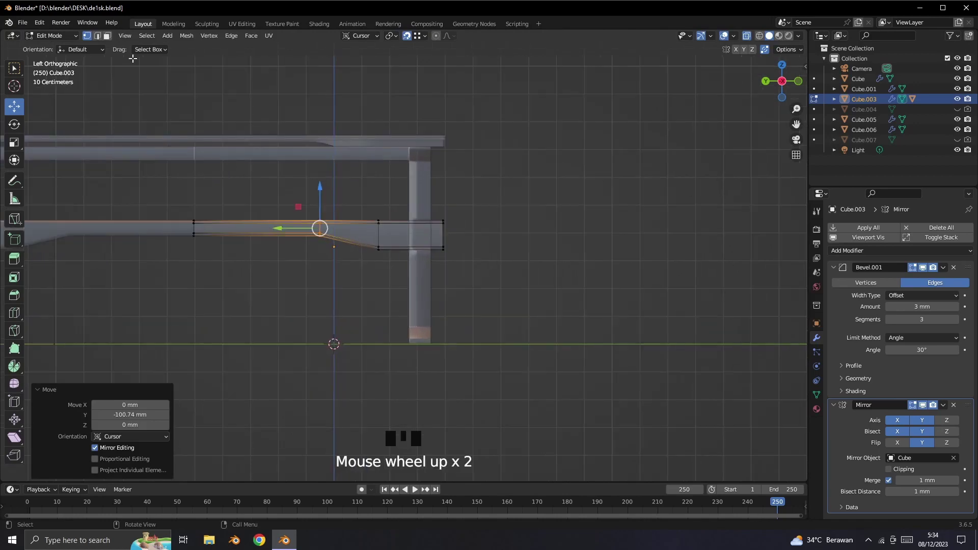
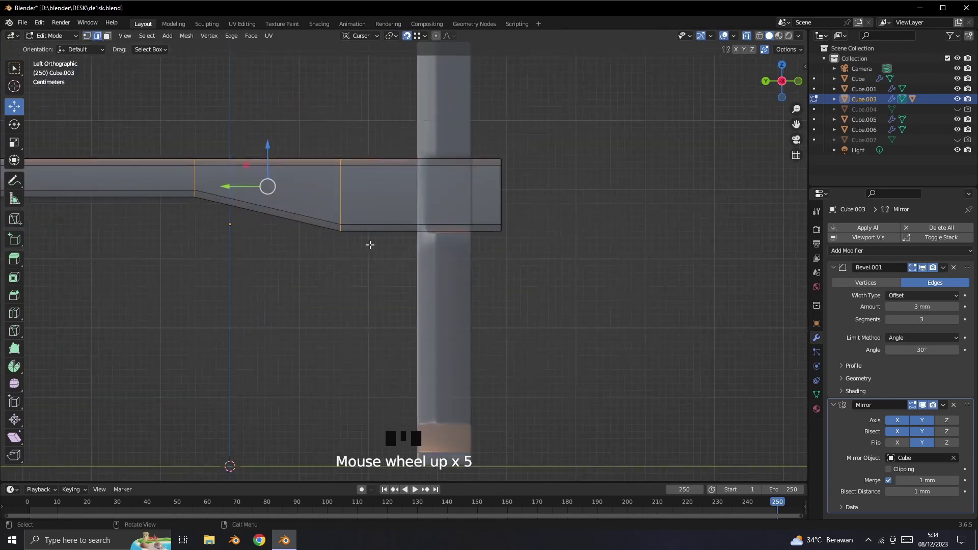
{"action": "left_click_drag", "start_coordinate": [364, 249], "coordinate": [491, 325]}
{"action": "key", "text": "ctrl+b"}
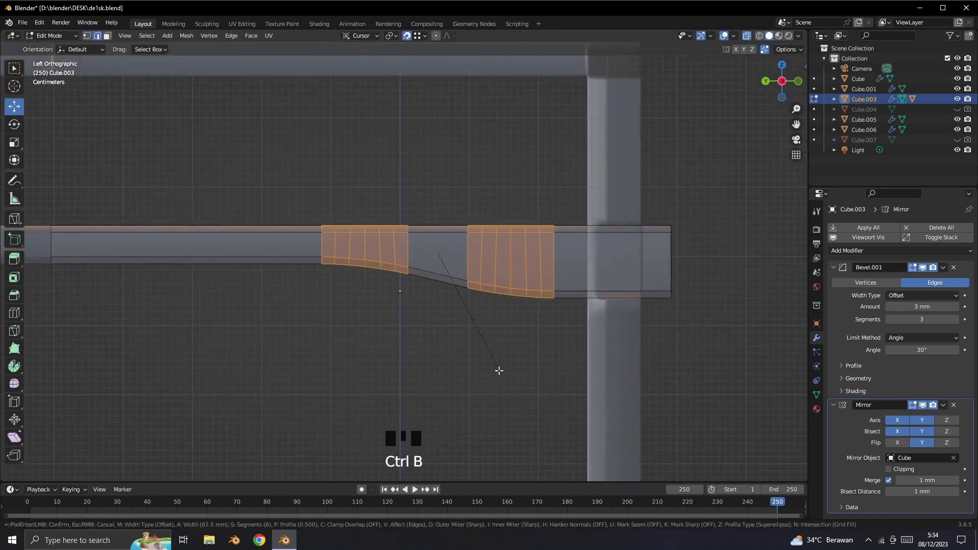
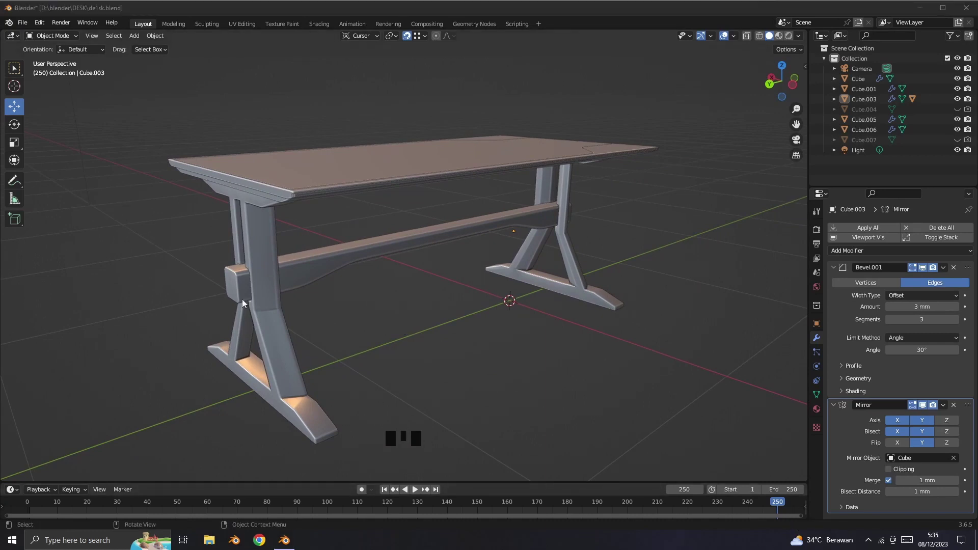
Step: Switch to edge selection on the stretcher for the bevelled boolean groove work
{"action": "left_click", "coordinate": [229, 290]}
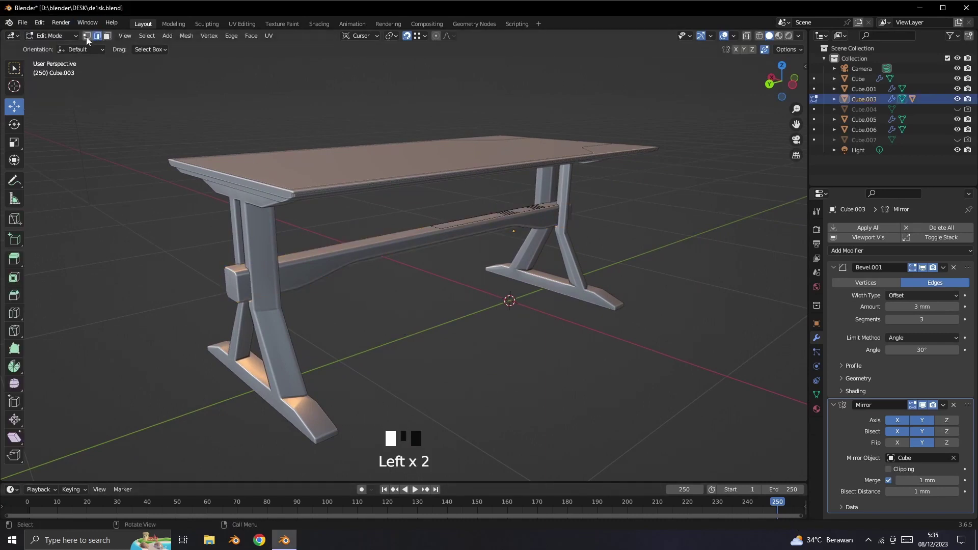
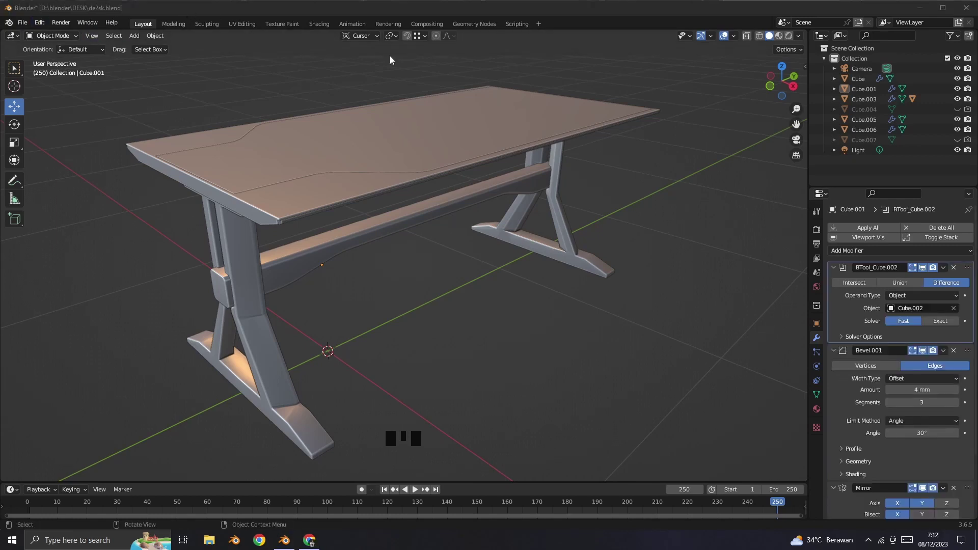
Step: Add Tri-Lighting key, fill and back lamps at 50% contrast and start selecting TriLamp-Key
{"action": "left_click_drag", "start_coordinate": [140, 42], "coordinate": [401, 154]}
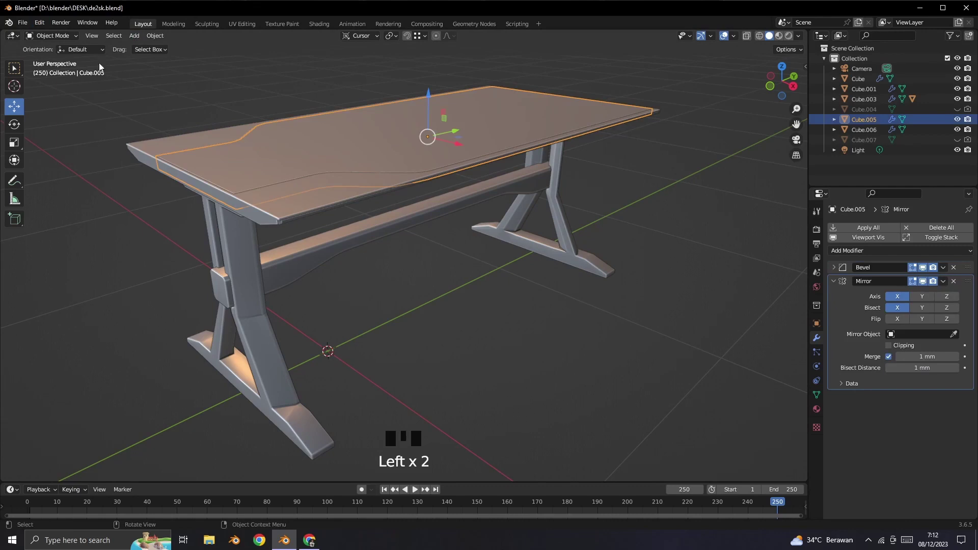
{"action": "left_click", "coordinate": [392, 231]}
{"action": "left_click_drag", "start_coordinate": [139, 43], "coordinate": [264, 223]}
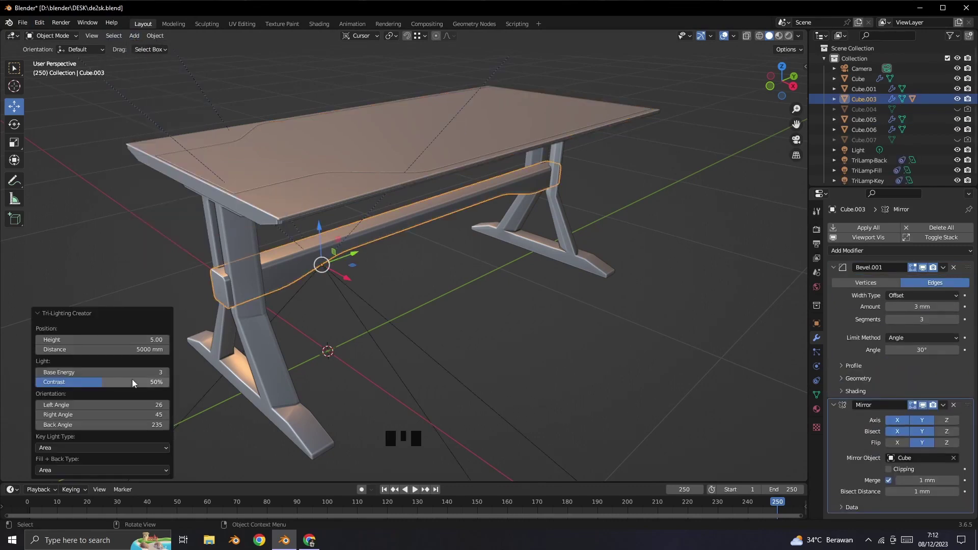
{"action": "left_click", "coordinate": [611, 71]}
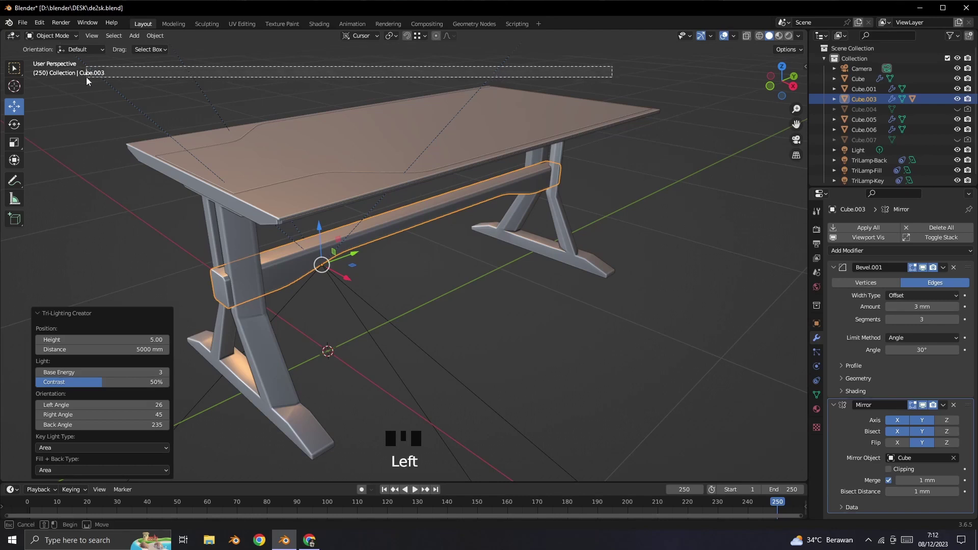
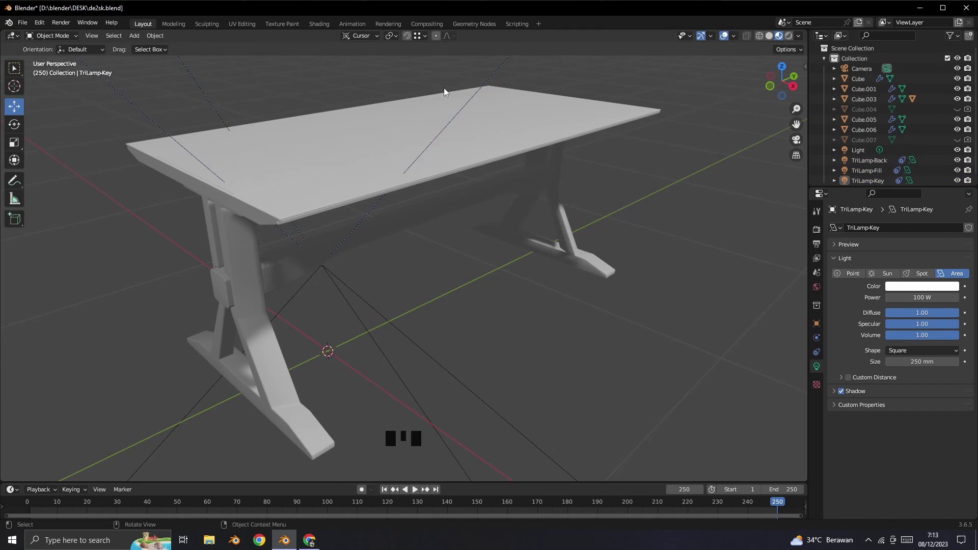
Step: Give the edge trim Cube.006 an orange emission colour in its material
{"action": "left_click", "coordinate": [294, 225]}
{"action": "left_click", "coordinate": [821, 416]}
{"action": "left_click", "coordinate": [872, 274]}
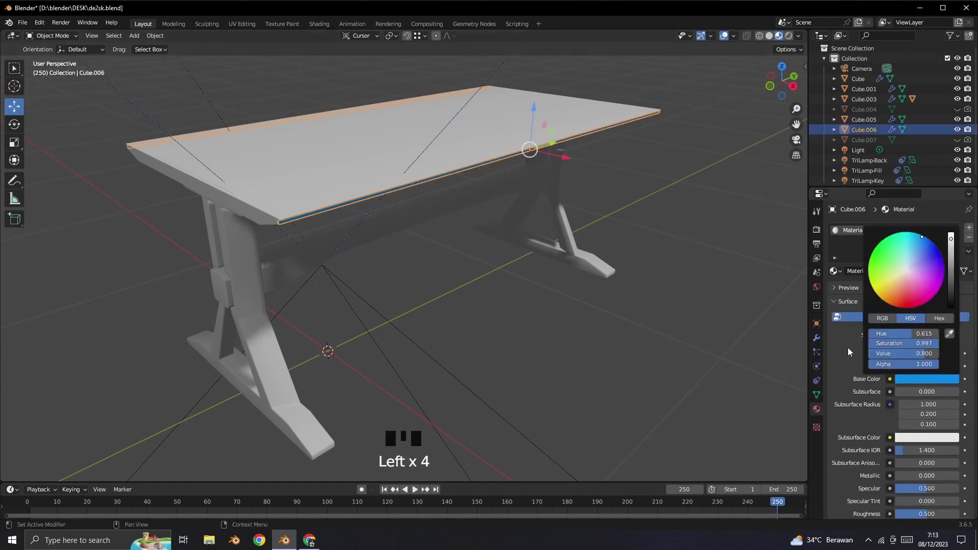
{"action": "scroll", "scroll_direction": "down", "scroll_amount": 3}
{"action": "double_click", "coordinate": [911, 387]}
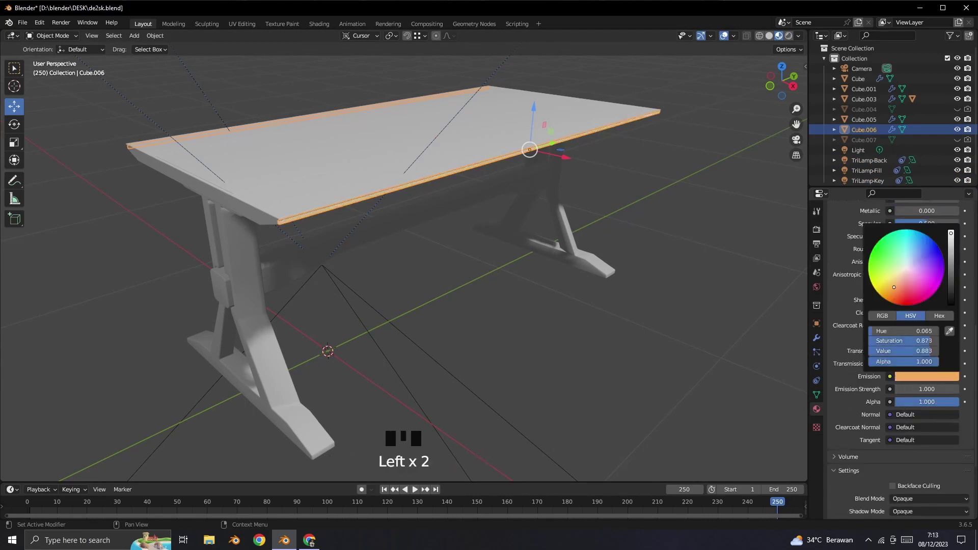
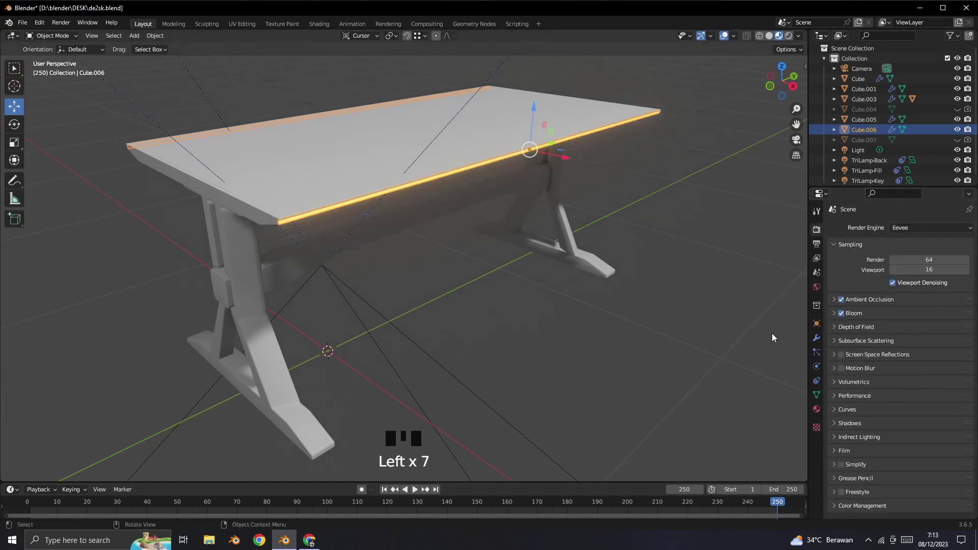
{"action": "left_click_drag", "start_coordinate": [845, 364], "coordinate": [852, 395]}
{"action": "left_click_drag", "start_coordinate": [842, 460], "coordinate": [870, 467]}
Step: Enable Bloom and screen space reflections in the Eevee render settings
{"action": "scroll", "scroll_direction": "down", "scroll_amount": 3}
{"action": "left_click", "coordinate": [841, 517]}
{"action": "scroll", "scroll_direction": "down", "scroll_amount": 3}
{"action": "left_click_drag", "start_coordinate": [949, 457], "coordinate": [661, 369]}
Step: Add a floor plane, enlarge it and shift it back under the desk
{"action": "left_click", "coordinate": [263, 207]}
{"action": "double_click", "coordinate": [396, 315]}
{"action": "left_click", "coordinate": [410, 269]}
{"action": "left_click_drag", "start_coordinate": [138, 37], "coordinate": [374, 338]}
{"action": "left_click_drag", "start_coordinate": [361, 345], "coordinate": [392, 322]}
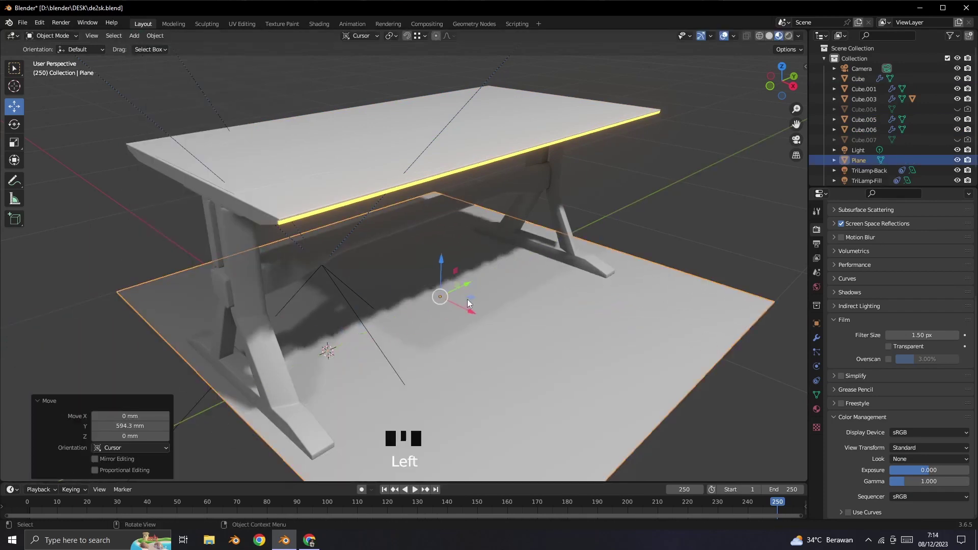
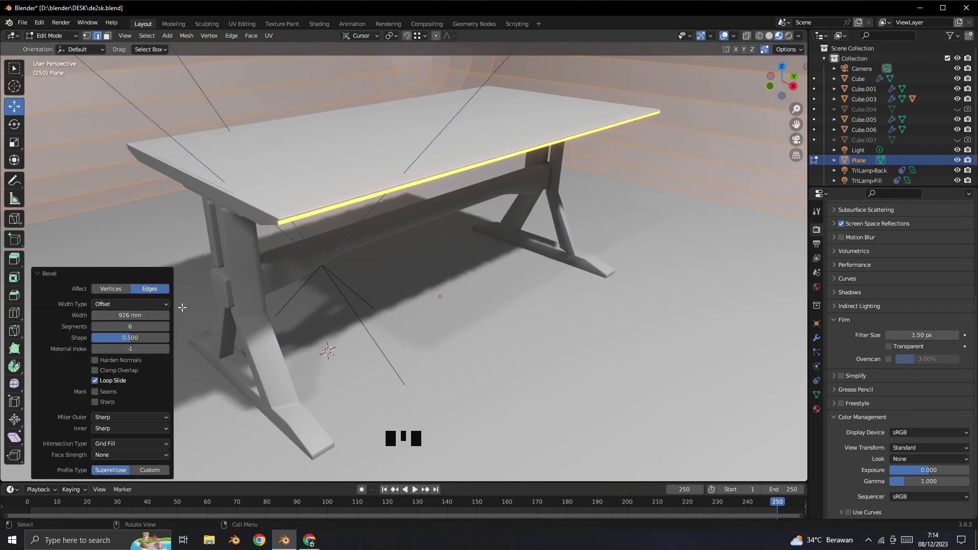
Step: Confirm the backdrop's six-segment bevelled bend, then open Edit > Preferences
{"action": "left_click", "coordinate": [55, 41]}
{"action": "left_click_drag", "start_coordinate": [95, 170], "coordinate": [611, 337]}
{"action": "left_click", "coordinate": [611, 337]}
{"action": "left_click", "coordinate": [566, 252]}
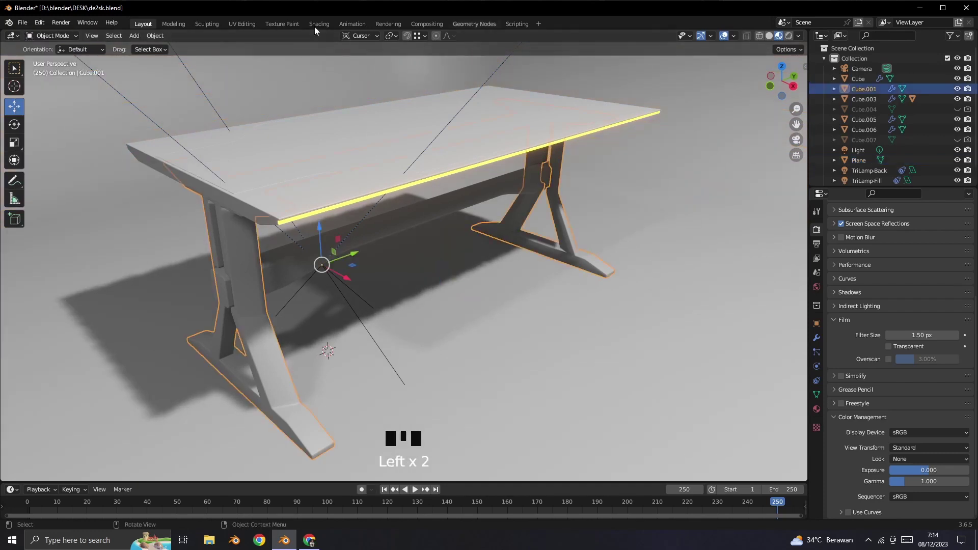
Step: Search add-ons for 'sky', enable Lighting: Dynamic Sky and return to the viewport
{"action": "left_click_drag", "start_coordinate": [51, 28], "coordinate": [229, 88]}
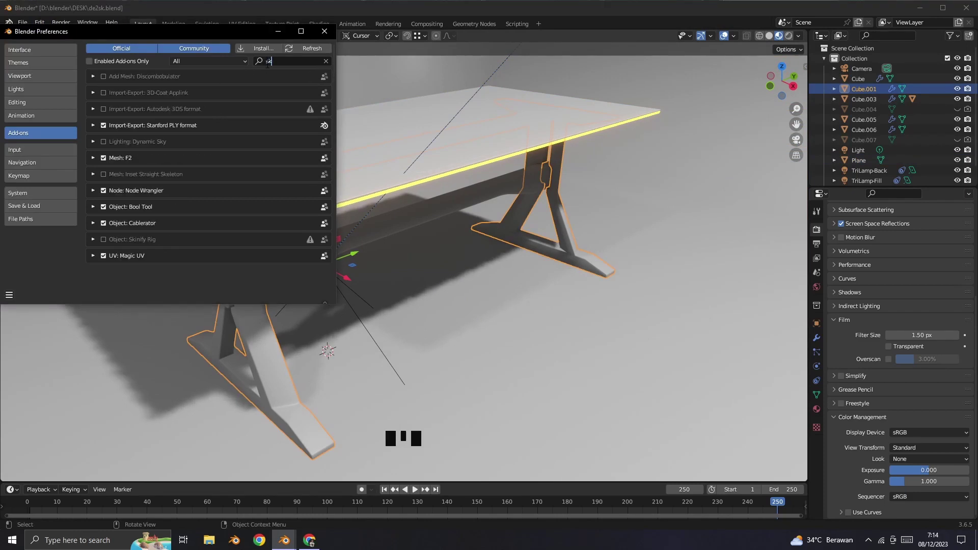
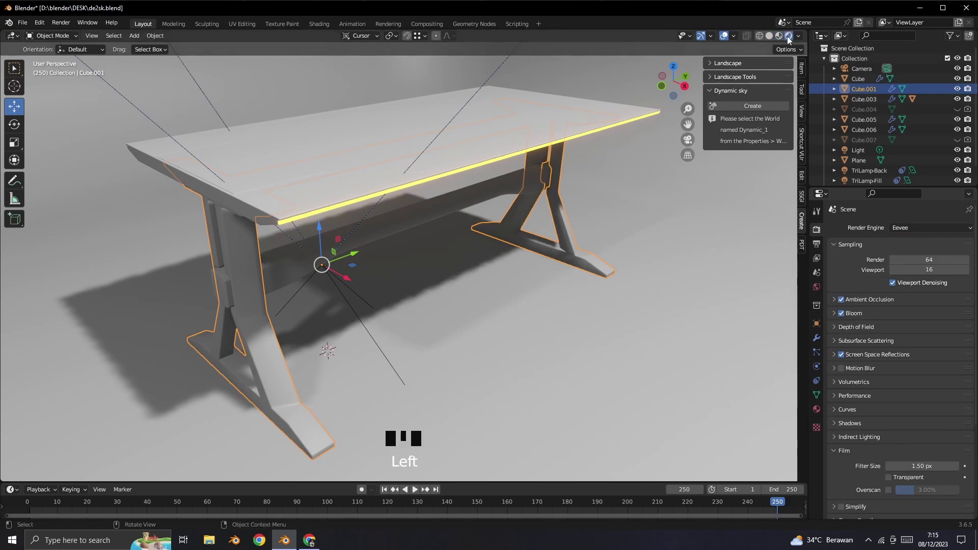
{"action": "left_click", "coordinate": [595, 192]}
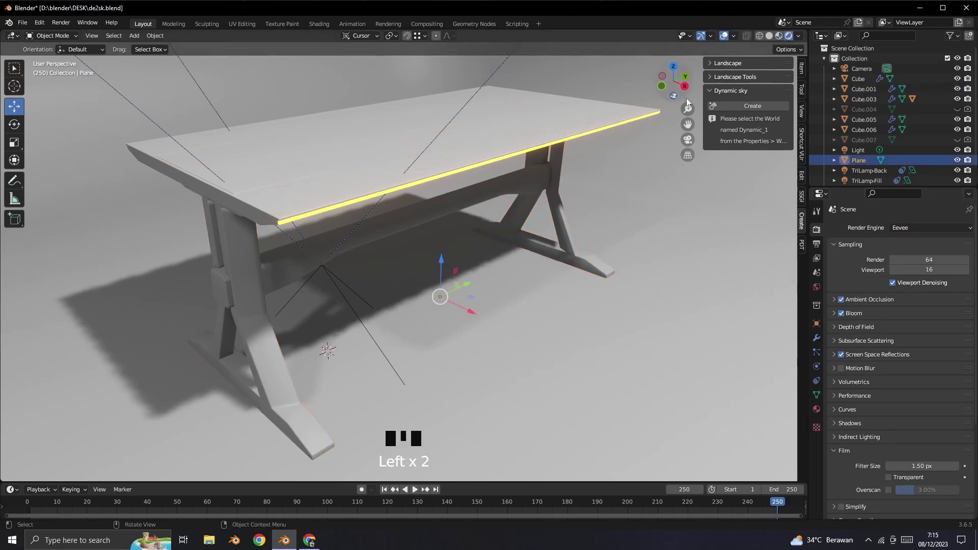